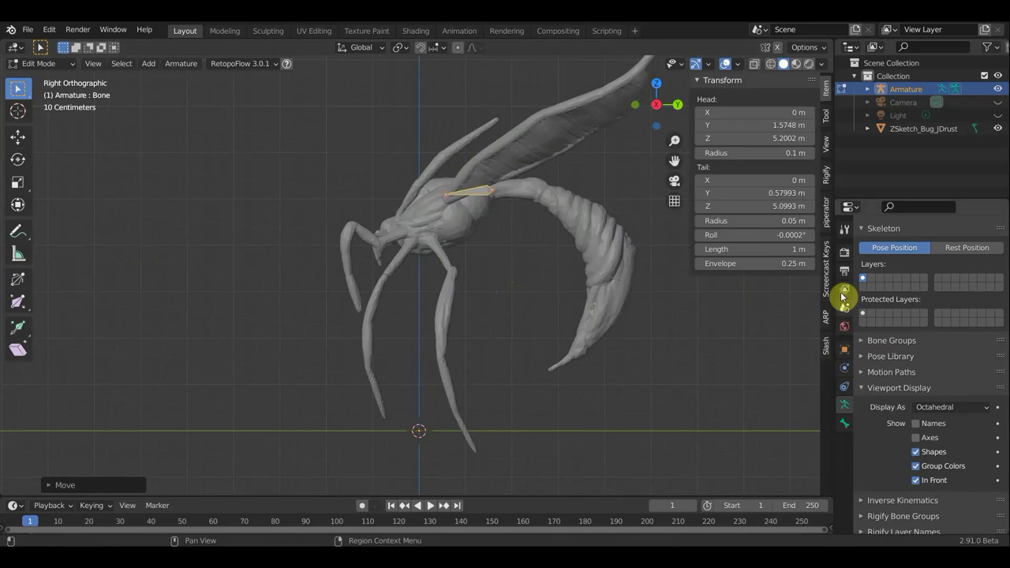
# - Extrude two bones forward from the spine bone's front tip through the thorax into the head, checked from top view
pyautogui.press('n')
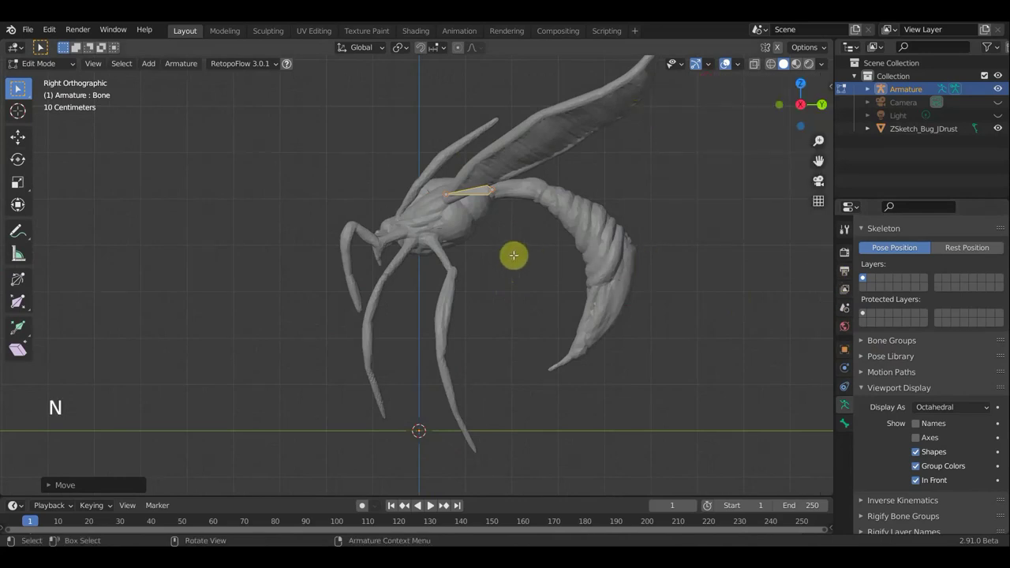
pyautogui.click(601, 323)
pyautogui.press('e')
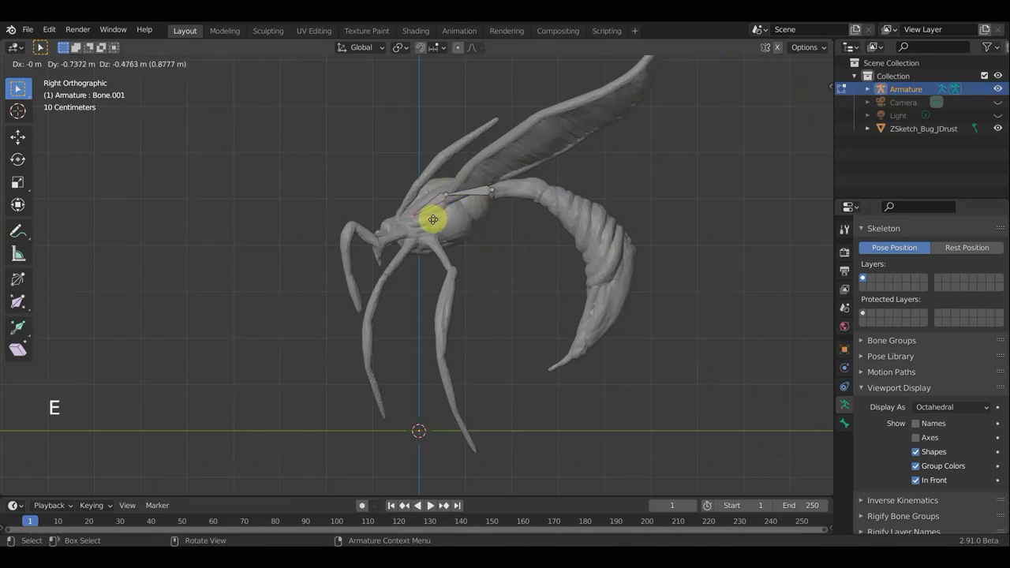
pyautogui.press('e')
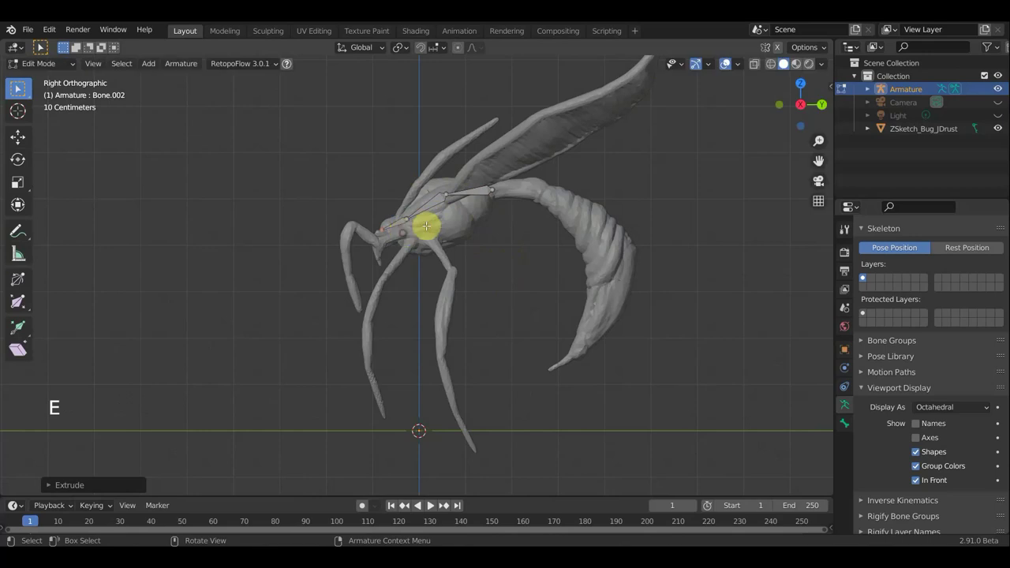
pyautogui.middleClick(614, 318)
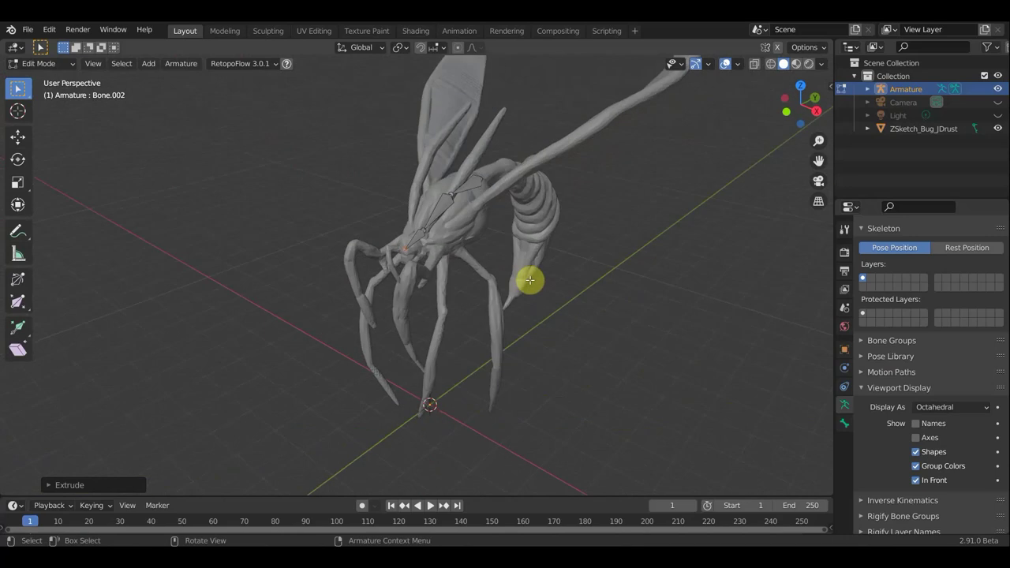
pyautogui.press('KP_7')
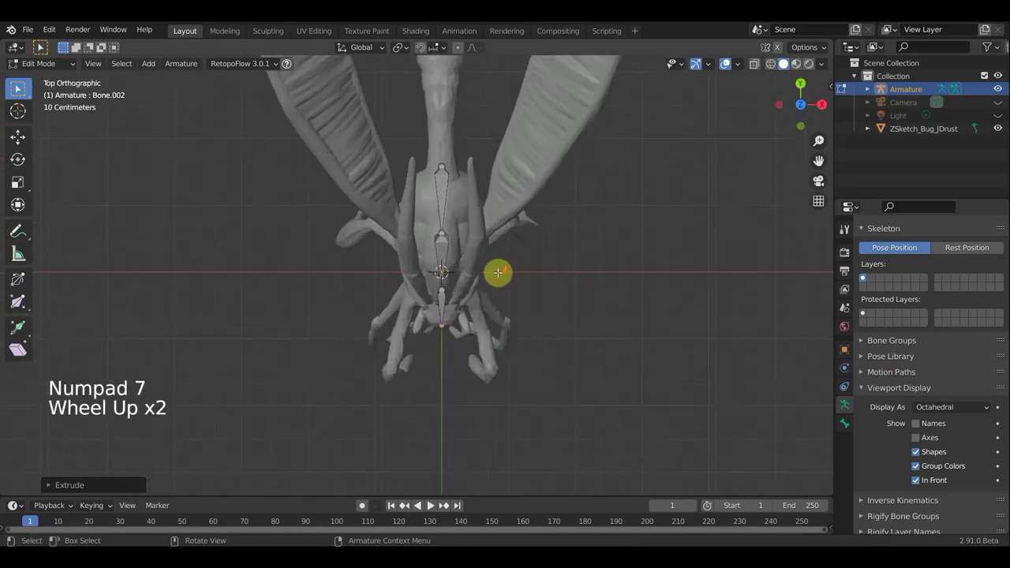
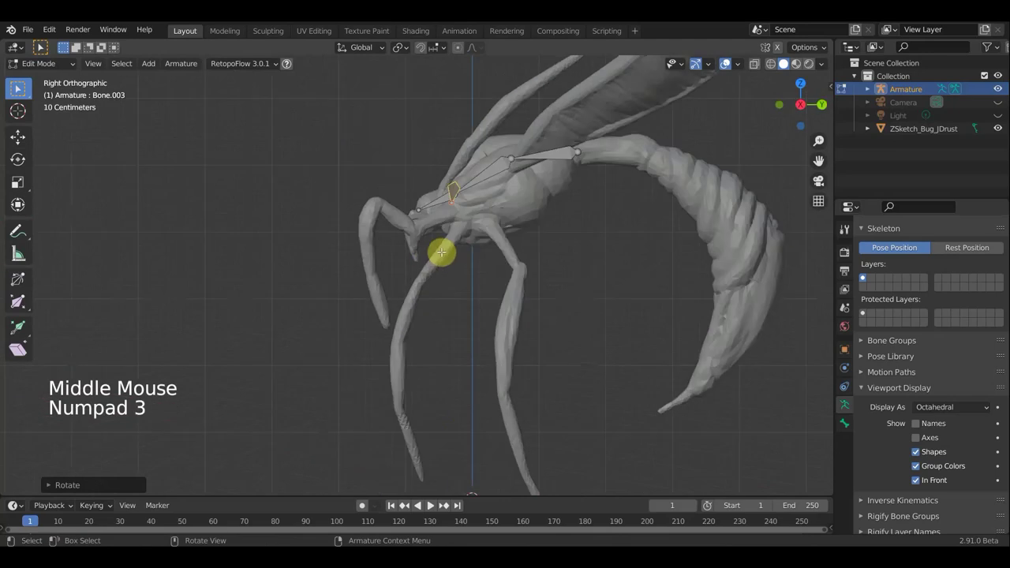
# - Move and rotate the small head bone into position at the front of the body, checked from above
pyautogui.press('g')
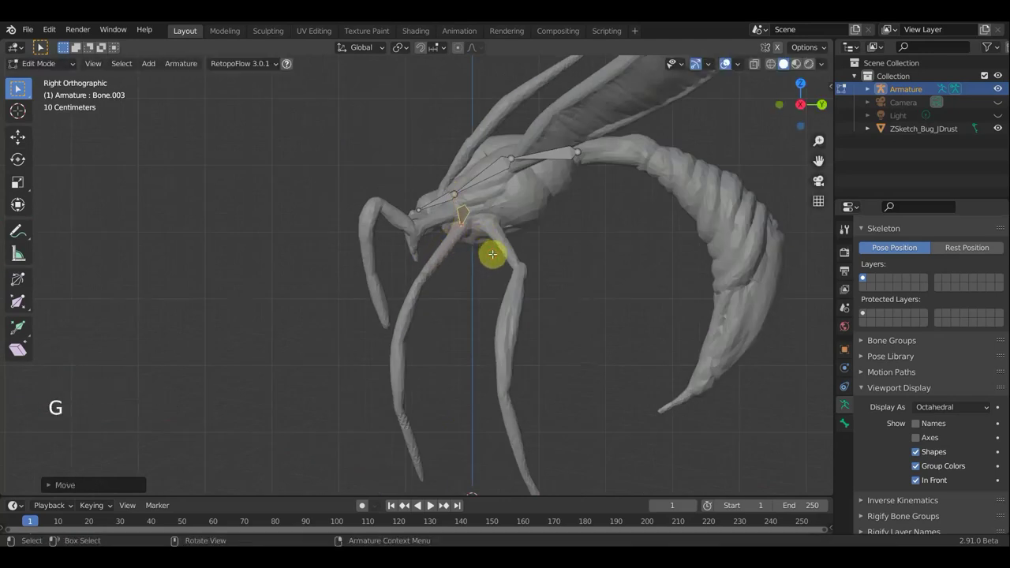
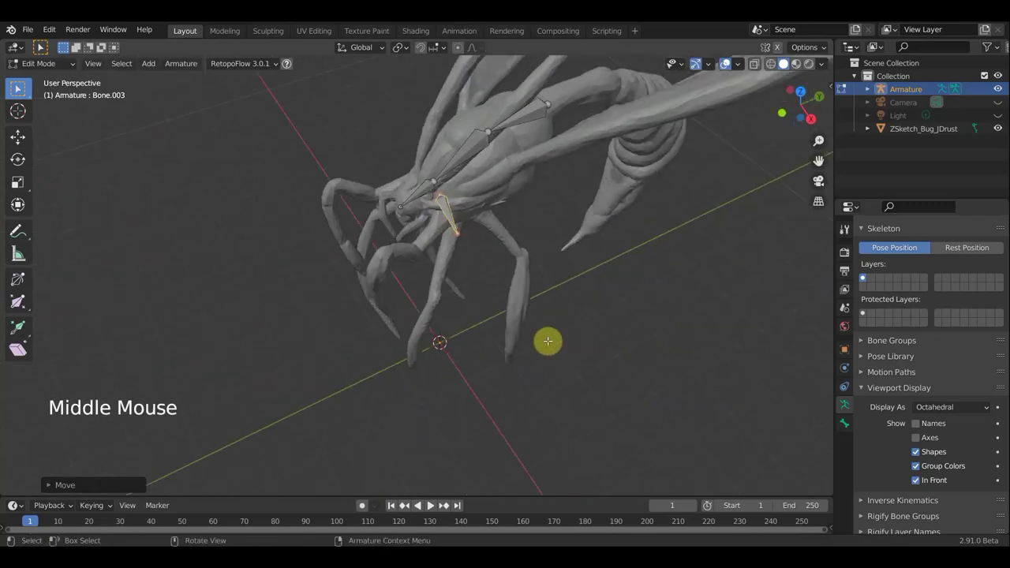
pyautogui.press('KP_7')
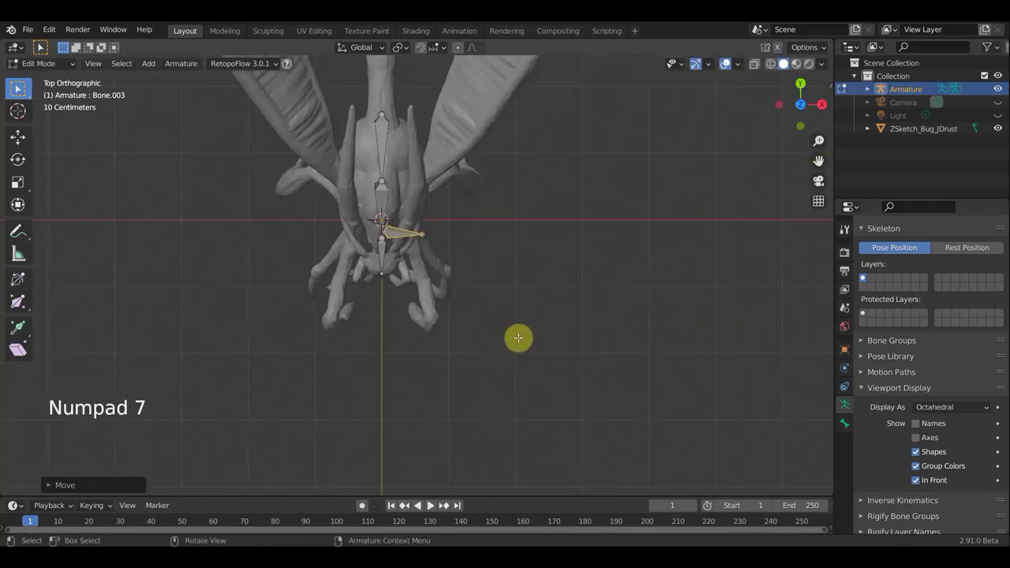
pyautogui.press('r')
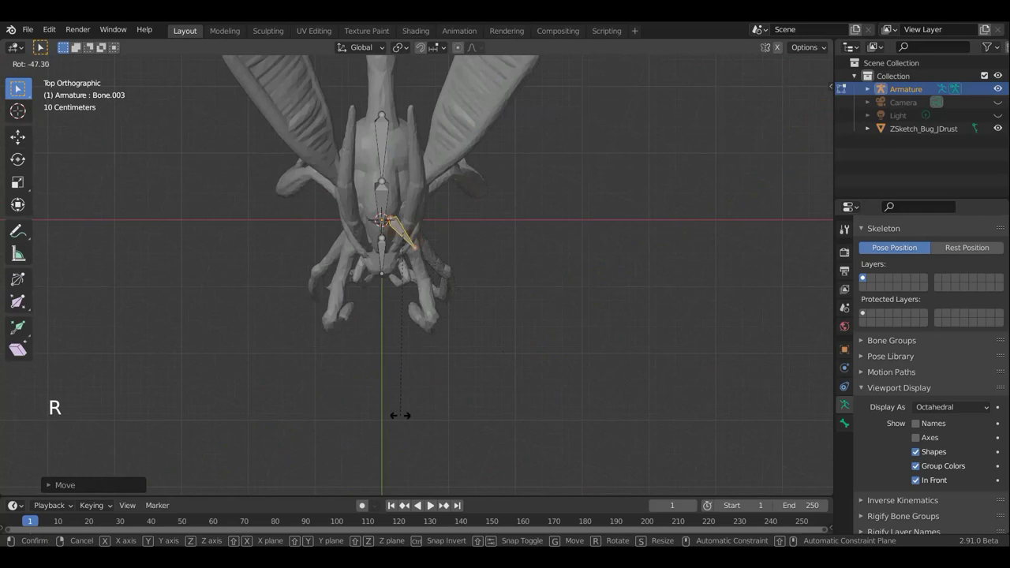
pyautogui.press('g')
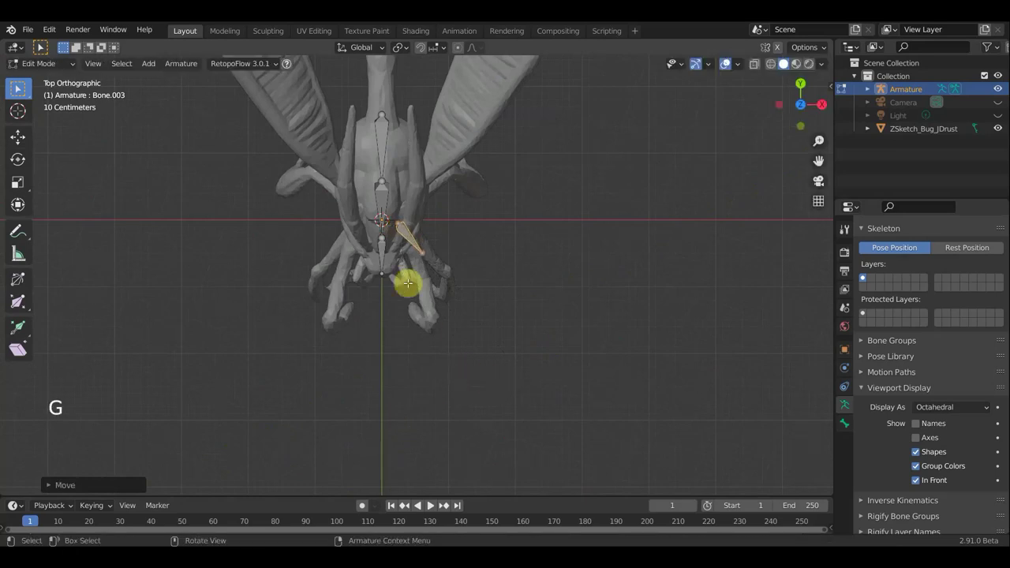
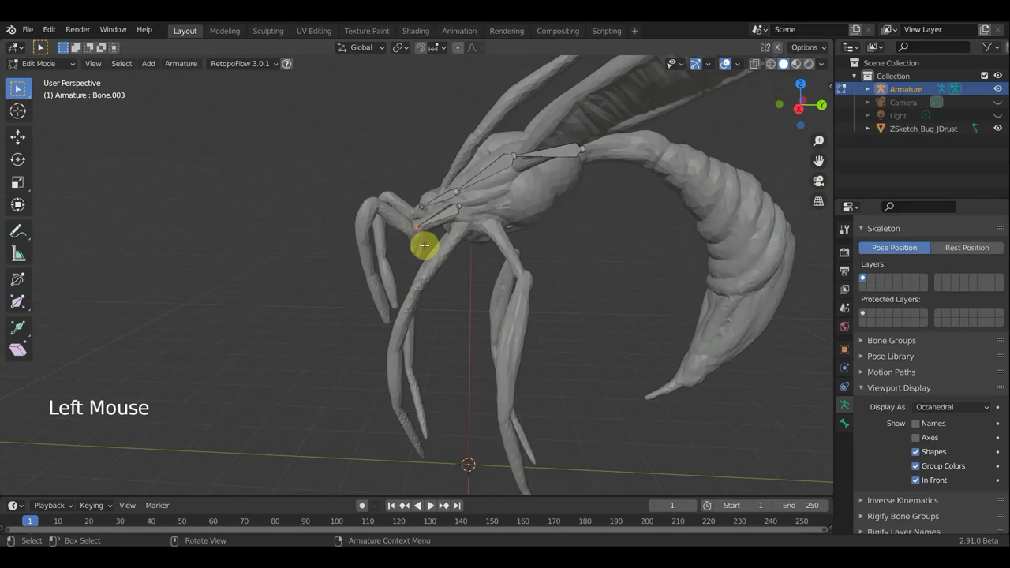
# - Extrude a run of new bones from the head joint branching toward the front leg base
pyautogui.press('e')
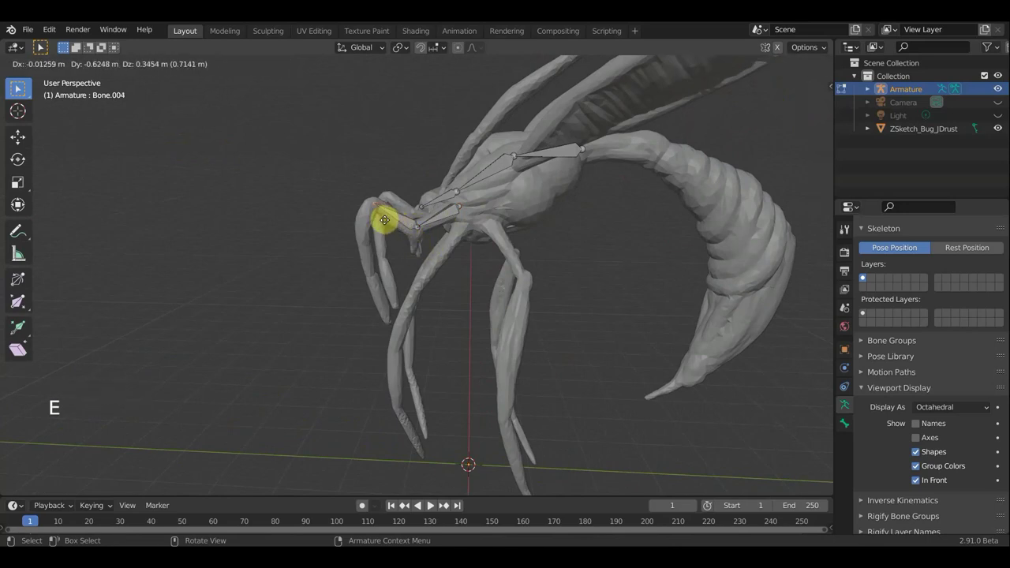
pyautogui.press('e')
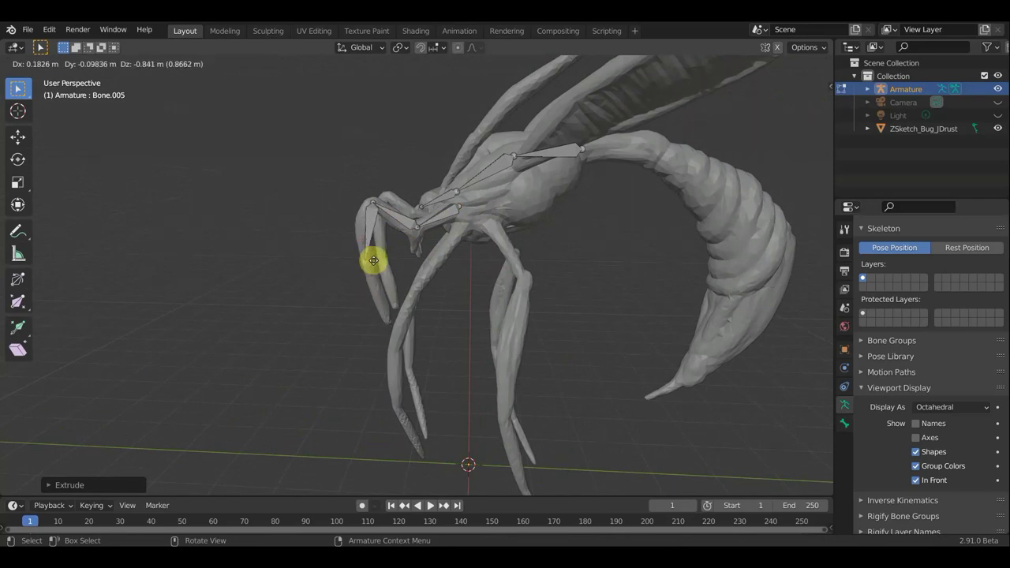
pyautogui.press('e')
pyautogui.press('e')
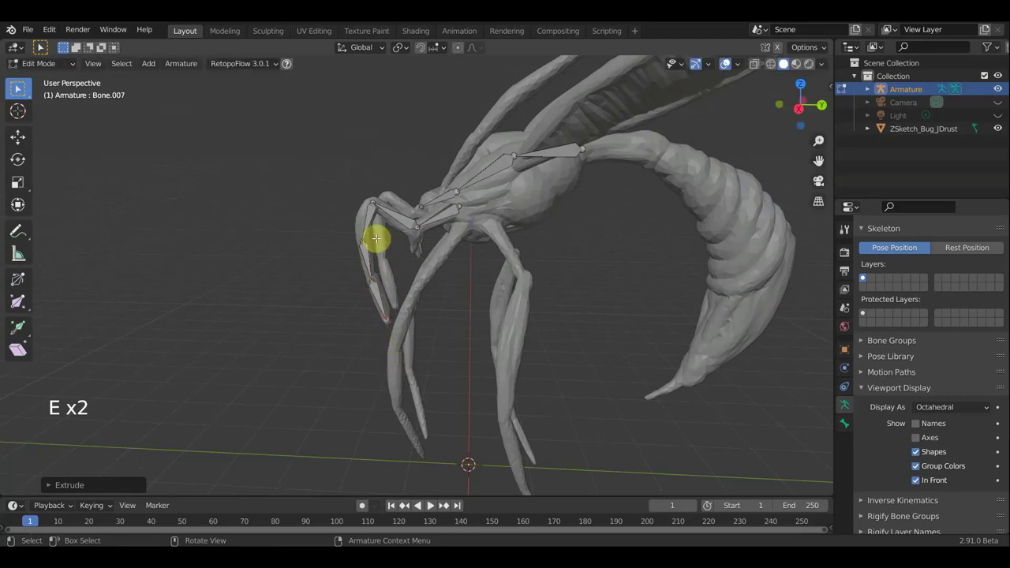
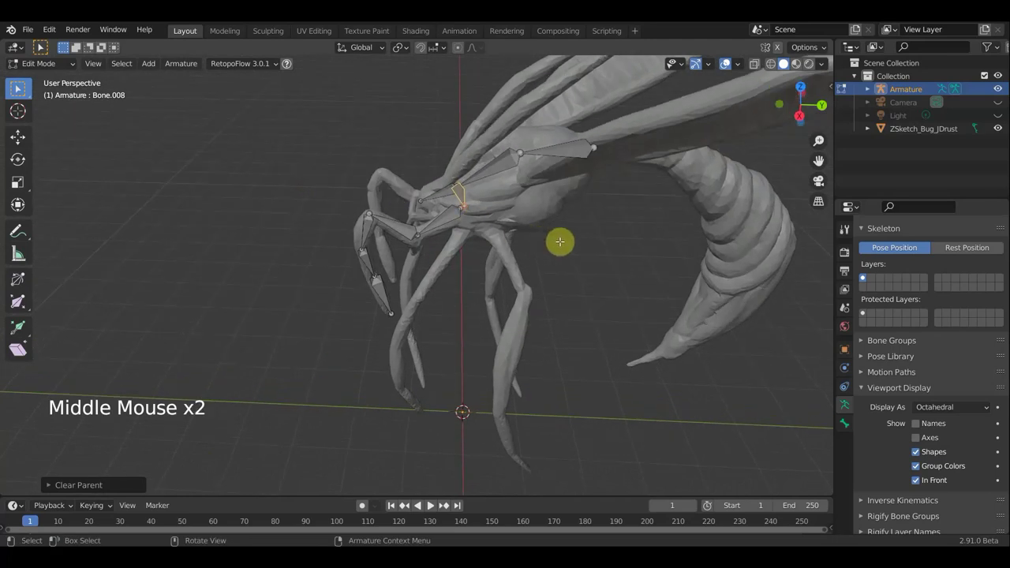
# - Move the detached bone to the front leg's base and down along the leg
pyautogui.press('g')
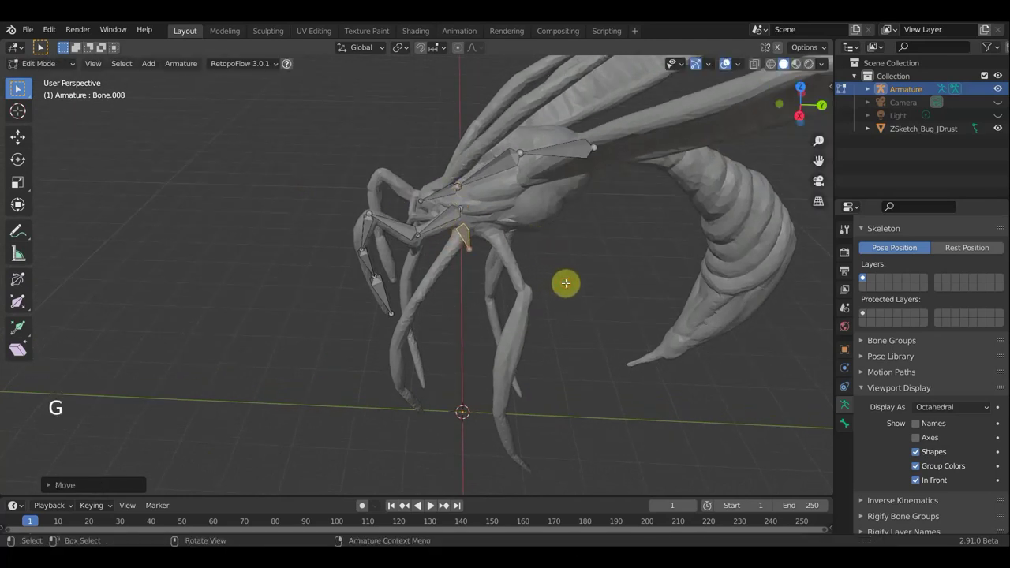
pyautogui.press('KP_7')
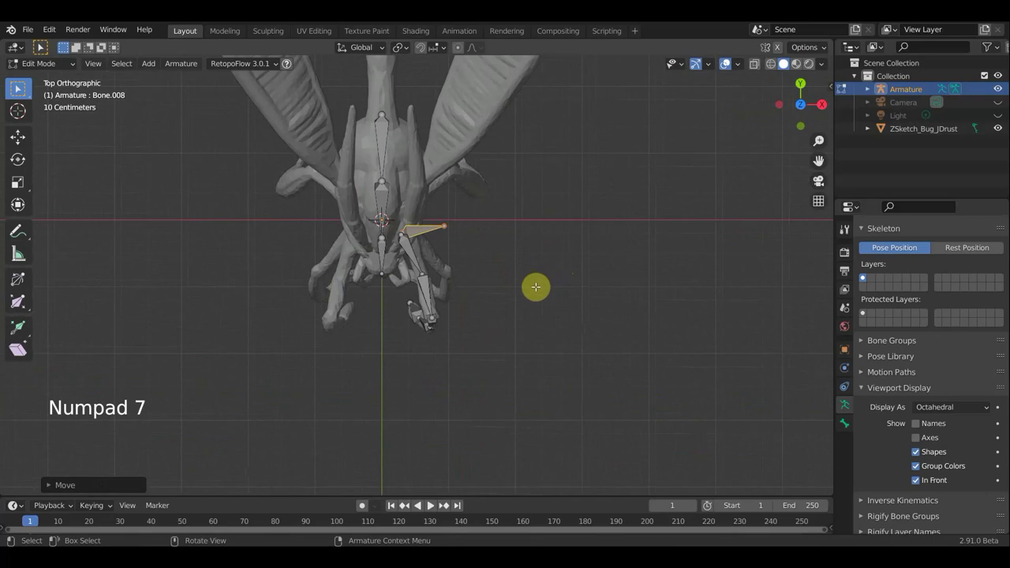
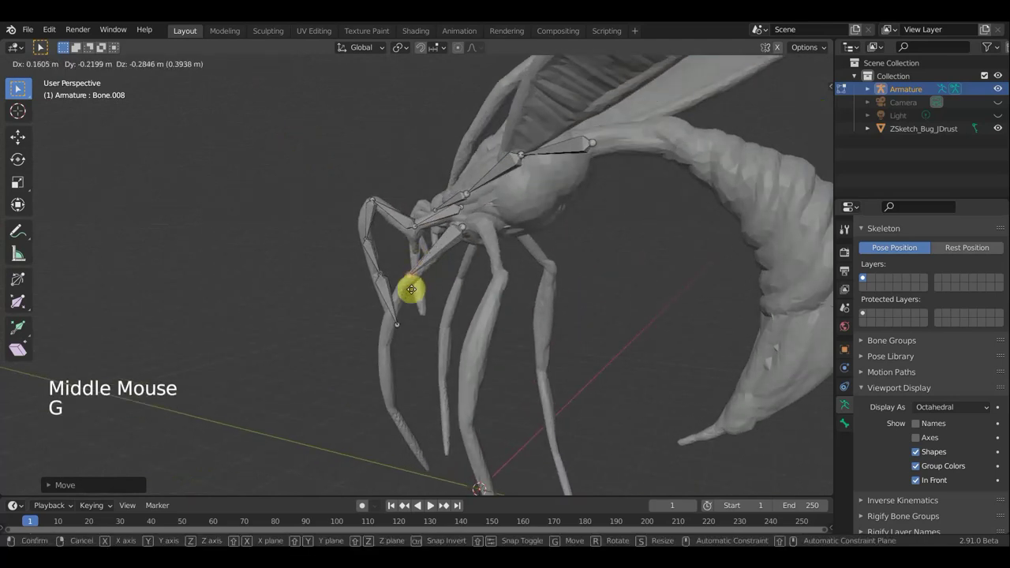
pyautogui.press('g')
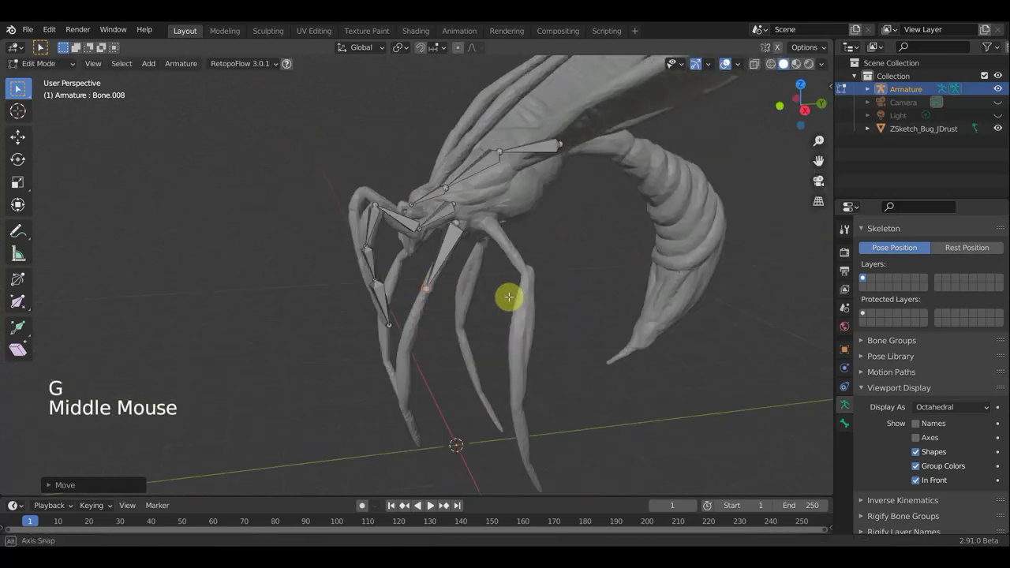
pyautogui.click(865, 276)
pyautogui.press('g')
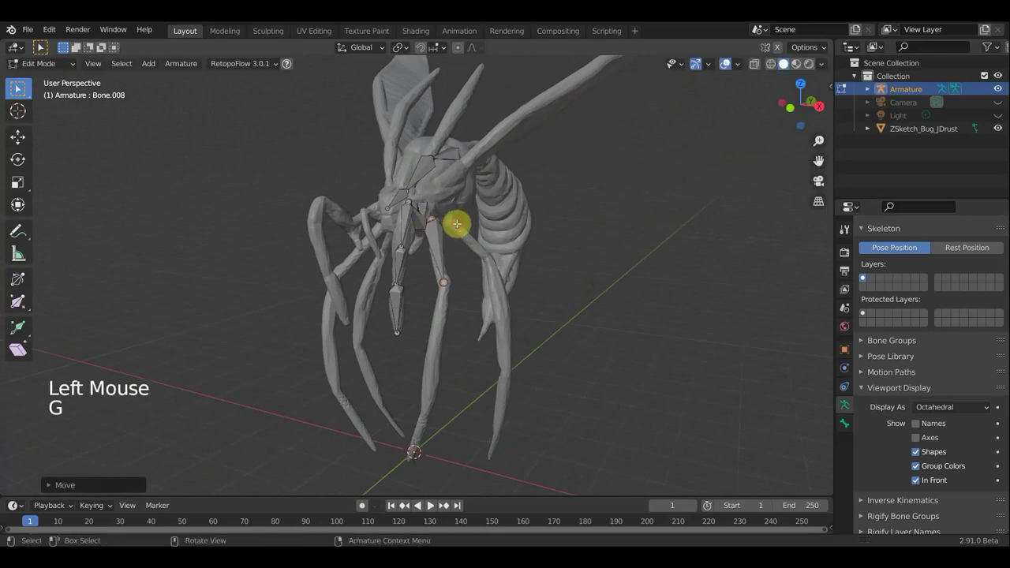
pyautogui.middleClick(865, 276)
pyautogui.middleClick(865, 276)
# - Extrude a chain of bones from the knee joint down the leg segments to the foot
pyautogui.click(864, 276)
pyautogui.press('e')
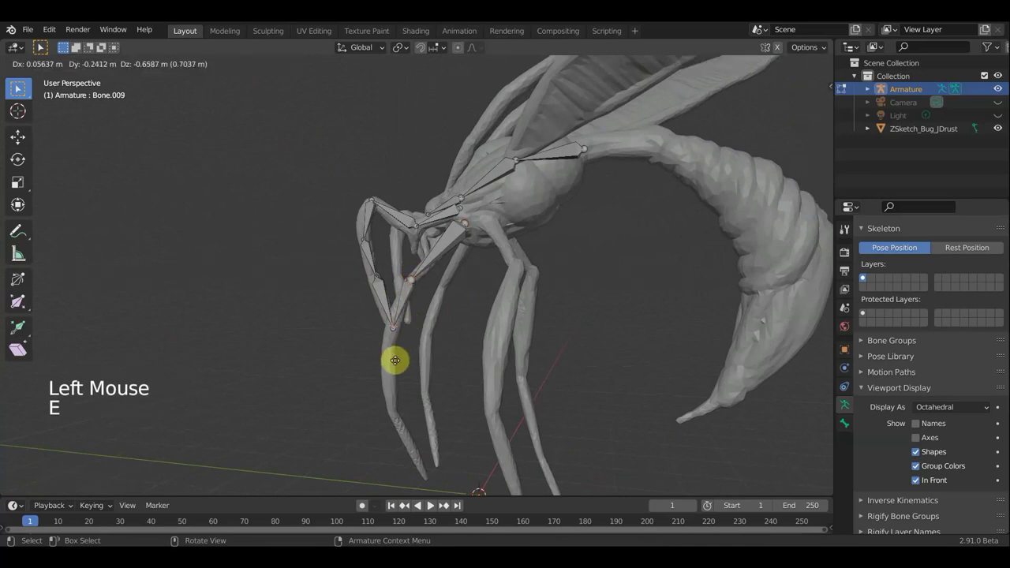
pyautogui.press('e')
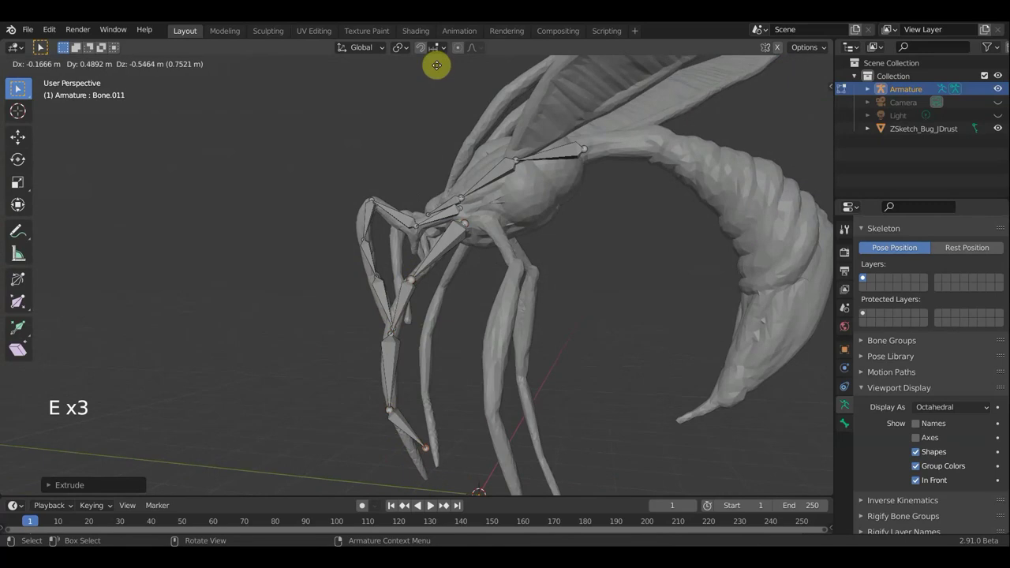
pyautogui.press('e')
pyautogui.middleClick(864, 276)
pyautogui.middleClick(865, 276)
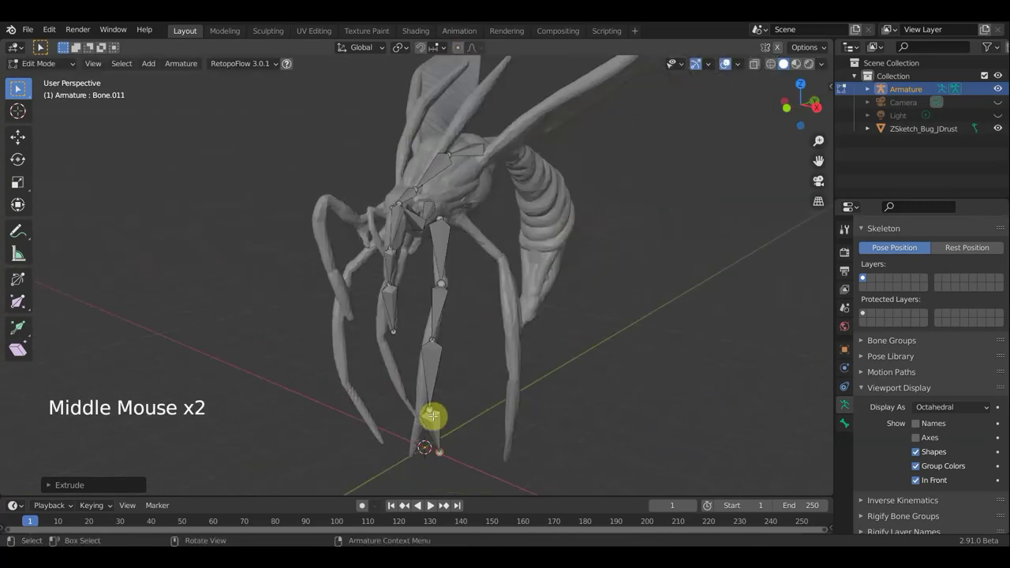
pyautogui.click(865, 276)
pyautogui.press('e')
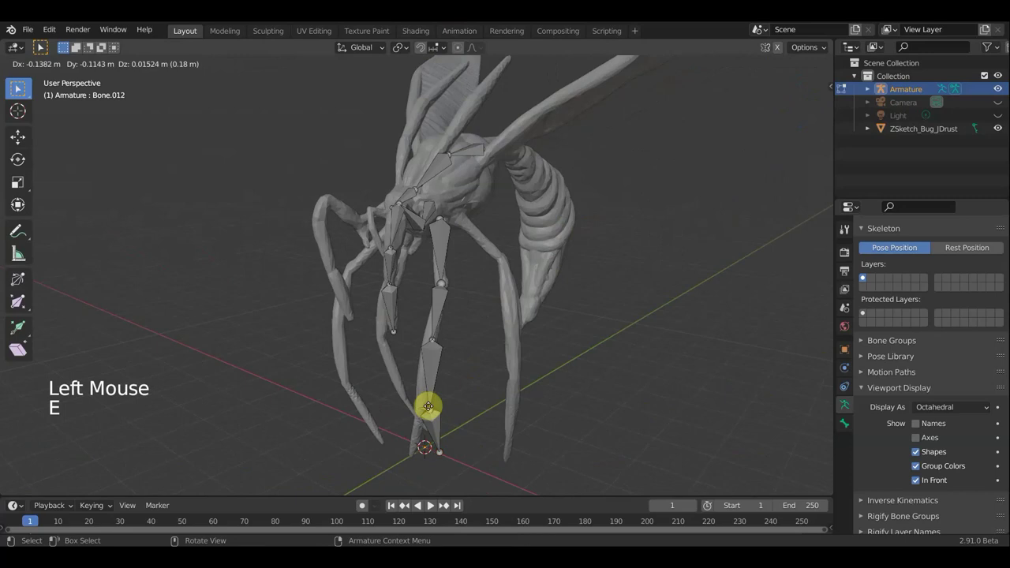
pyautogui.press('g')
pyautogui.click(865, 276)
# - Delete the extra bone at the foot and move the foot joint into place
pyautogui.middleClick(865, 276)
pyautogui.press('g')
pyautogui.middleClick(865, 276)
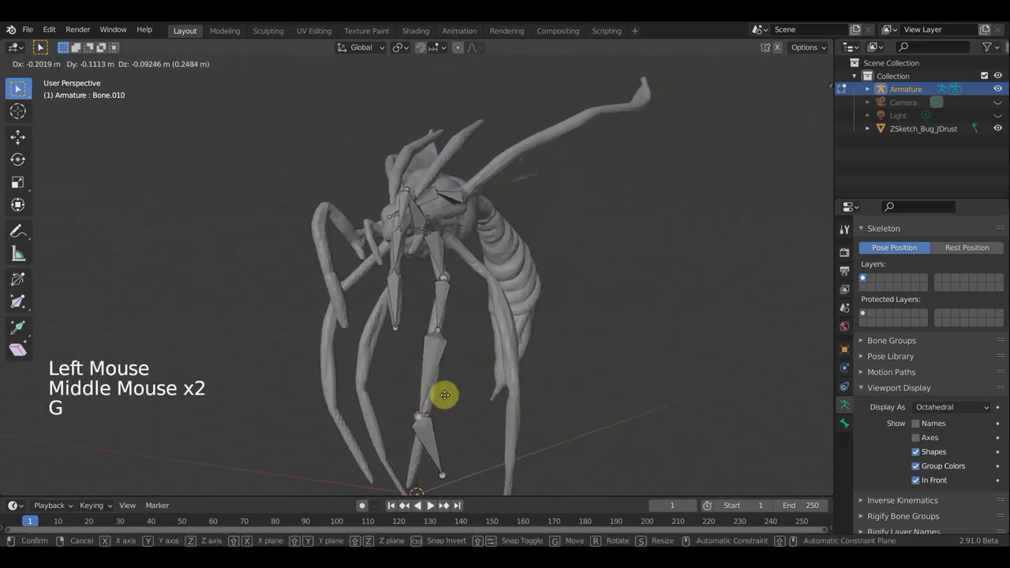
pyautogui.click(865, 276)
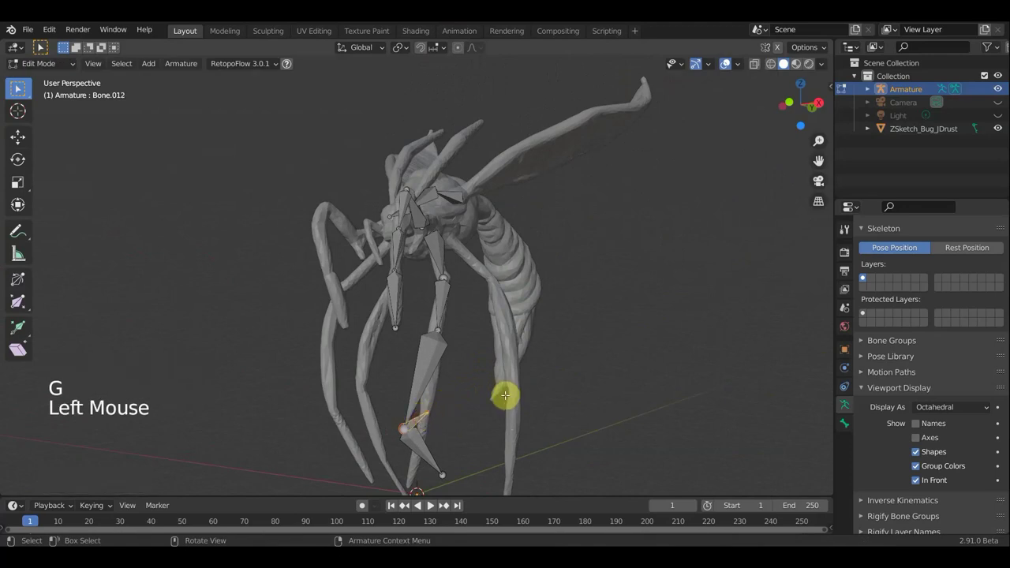
pyautogui.press('Delete')
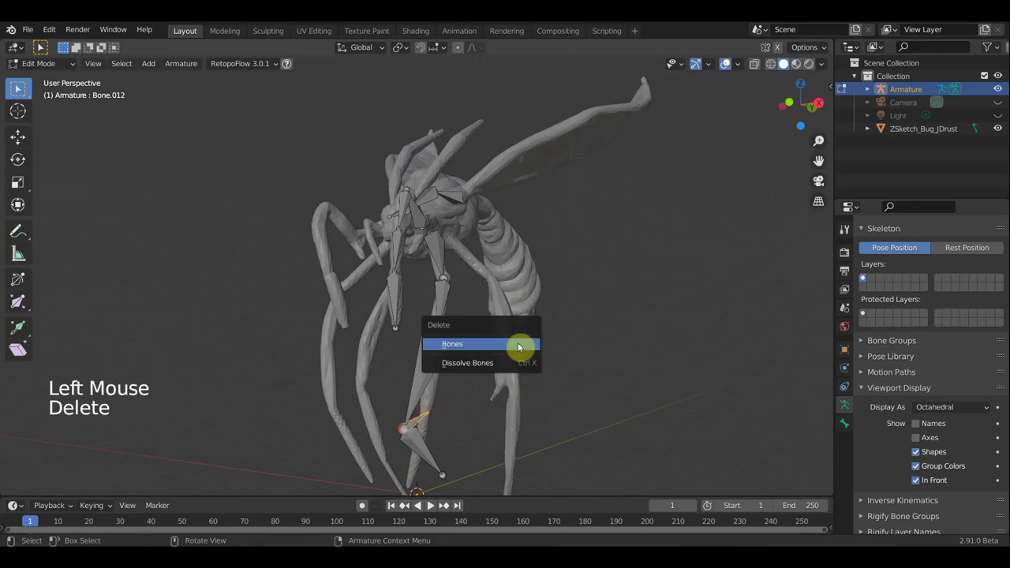
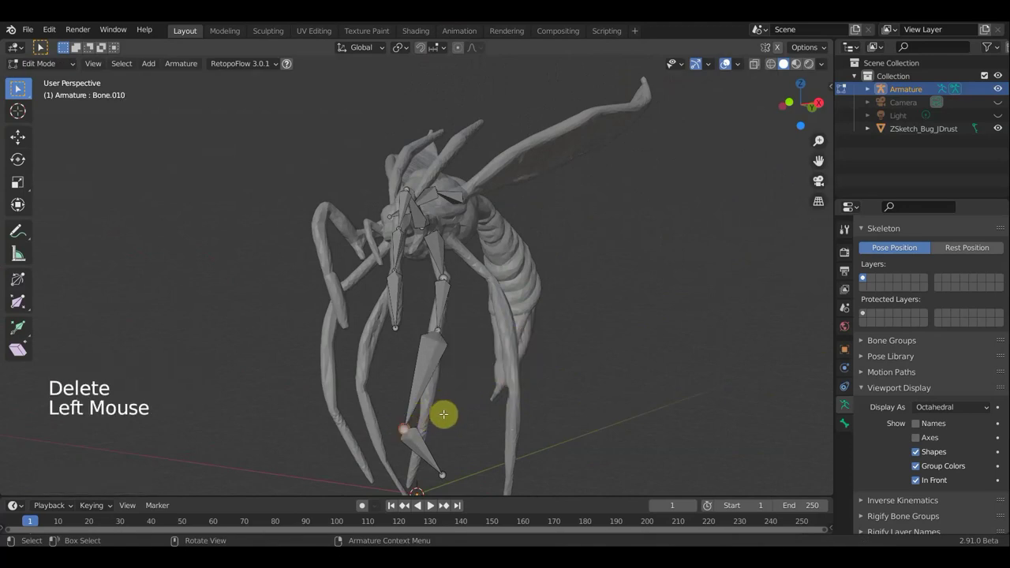
pyautogui.press('g')
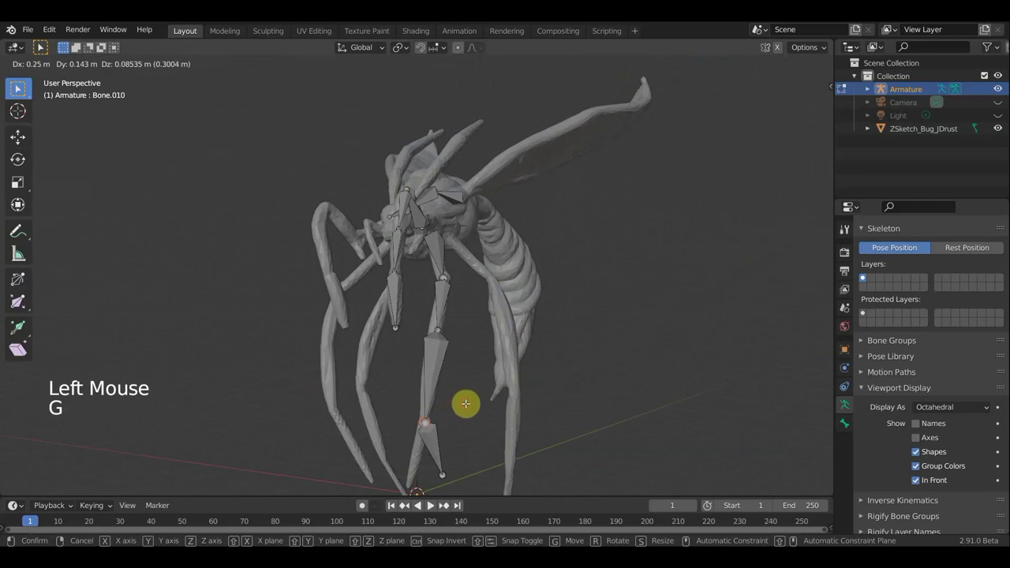
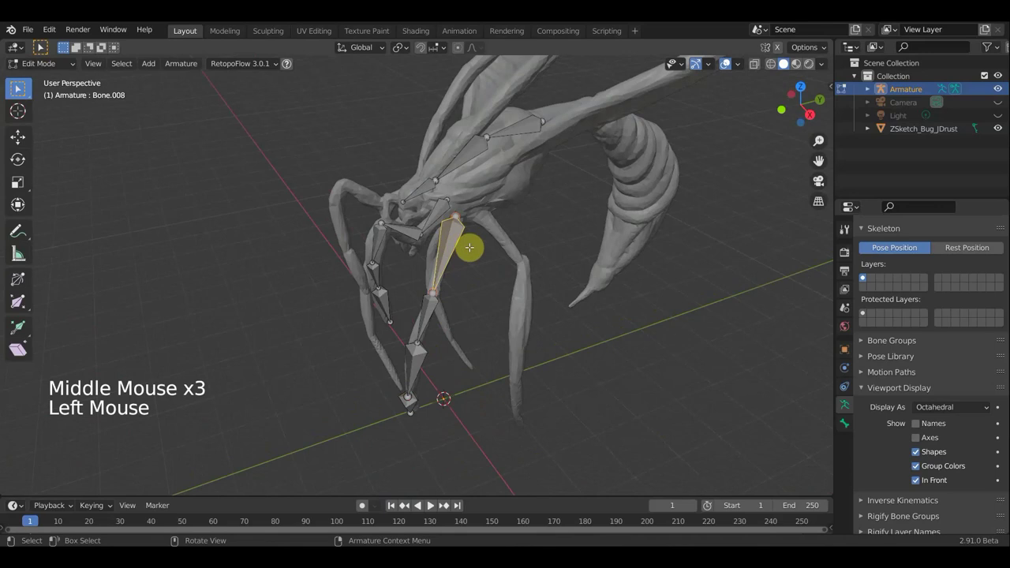
# - Duplicate a leg bone, position it at the bug's thorax, and clear its parent
pyautogui.press('shift+d')
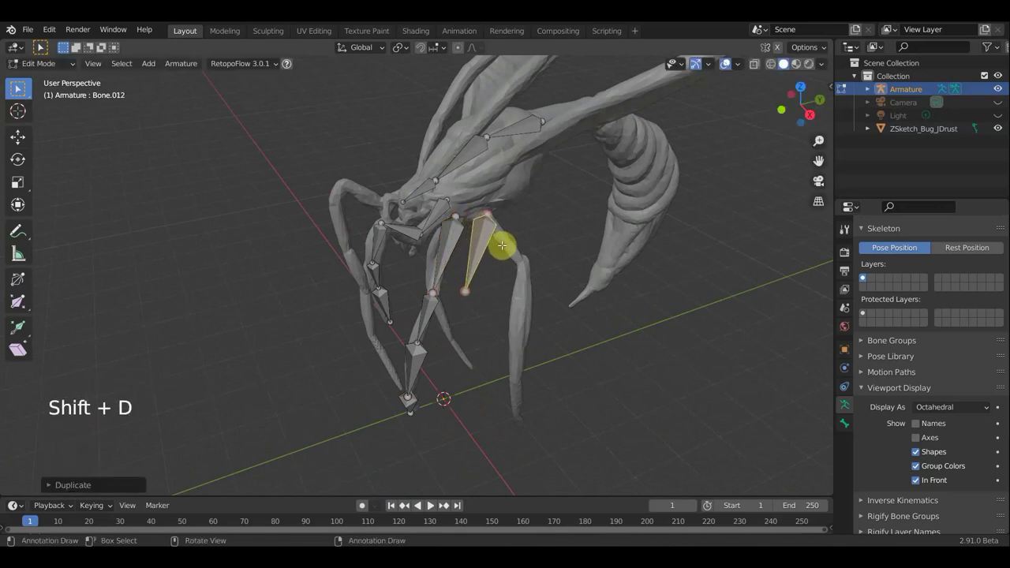
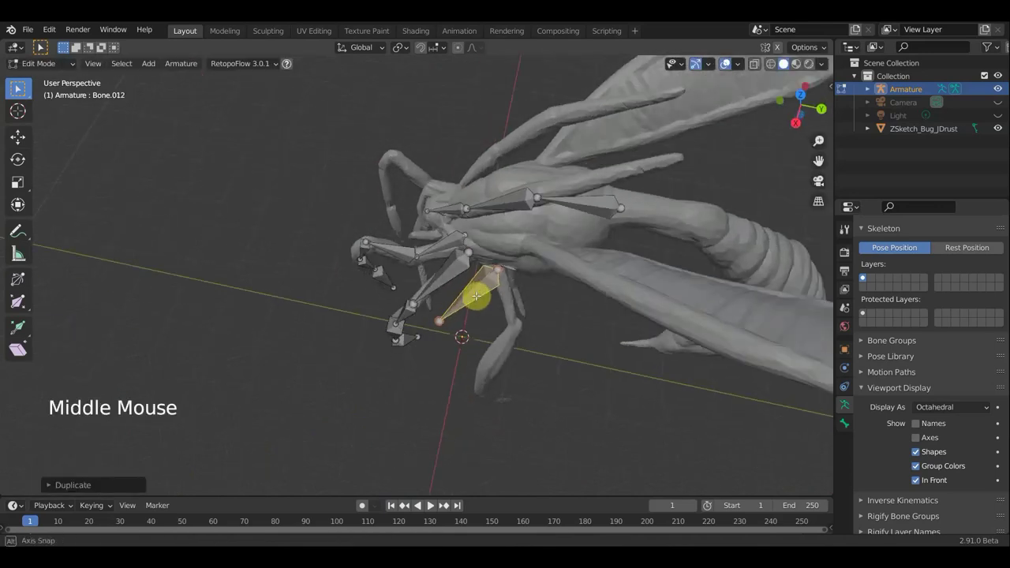
pyautogui.press('r')
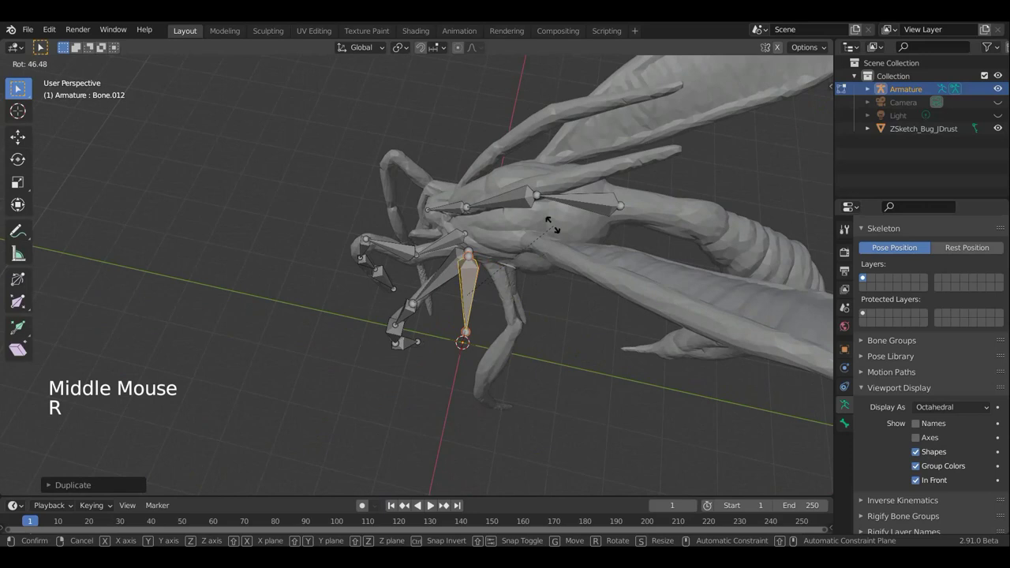
pyautogui.press('Delete')
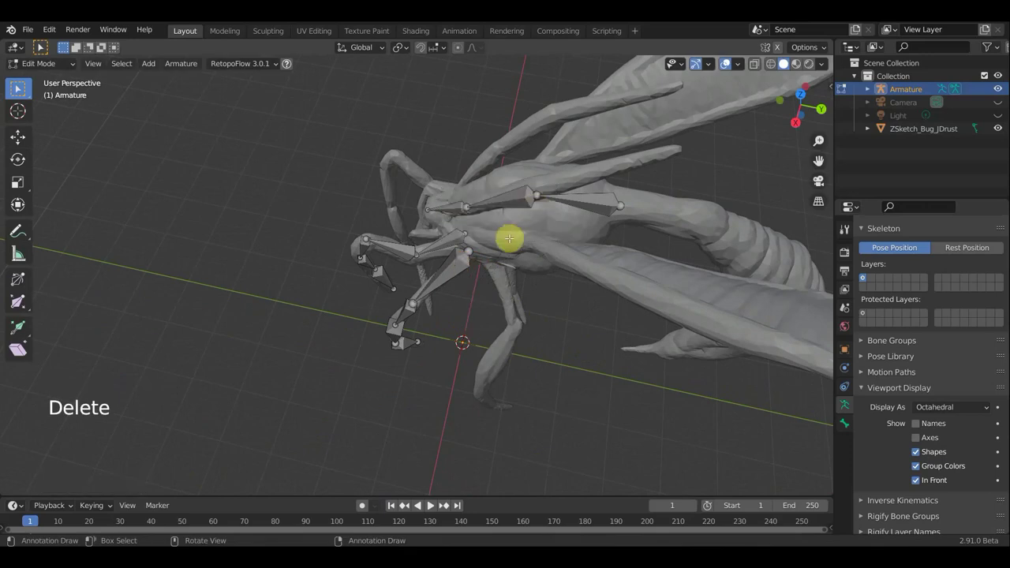
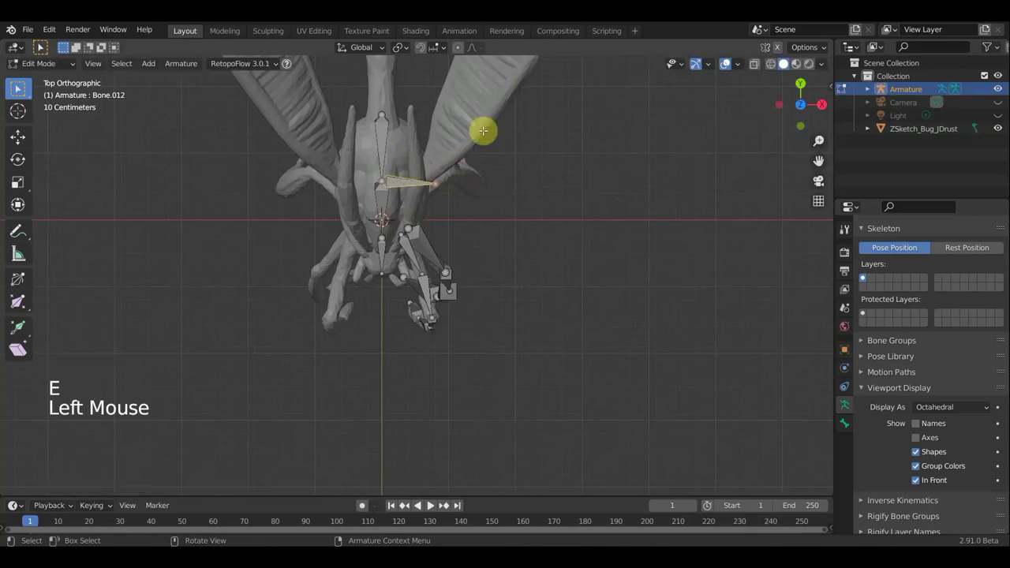
pyautogui.press('alt+p')
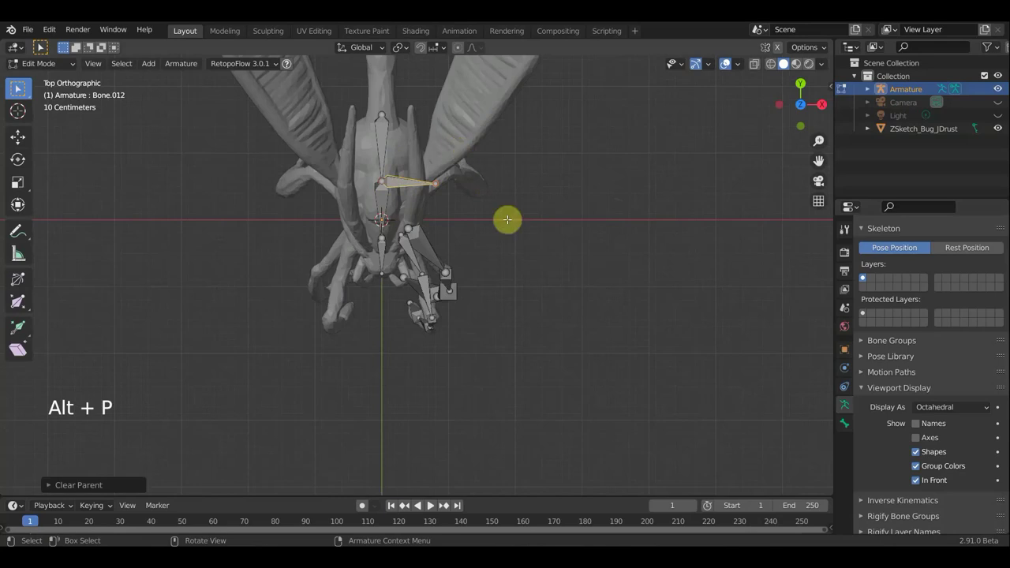
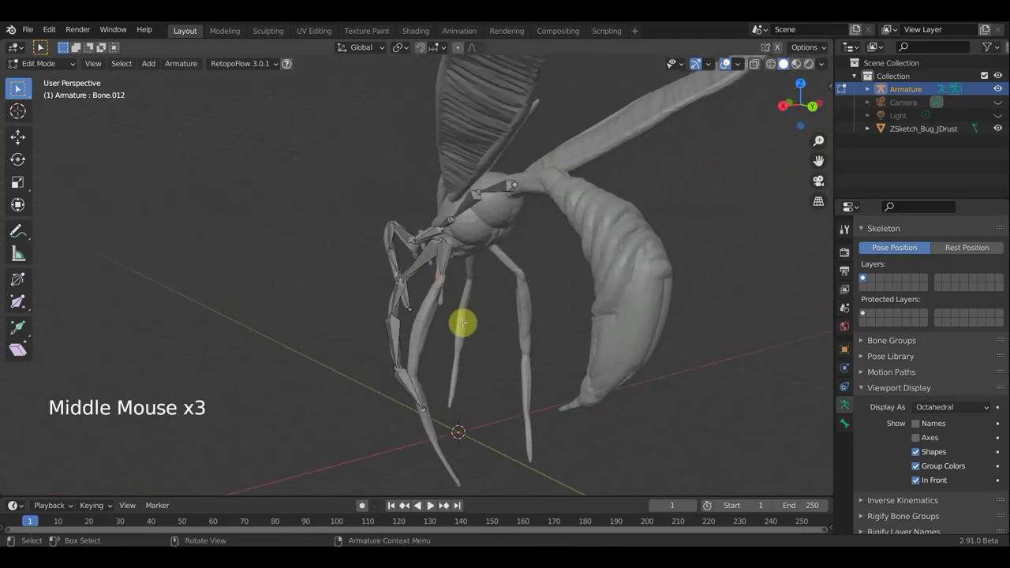
# - Extrude three bones down the leg to its tip
pyautogui.press('e')
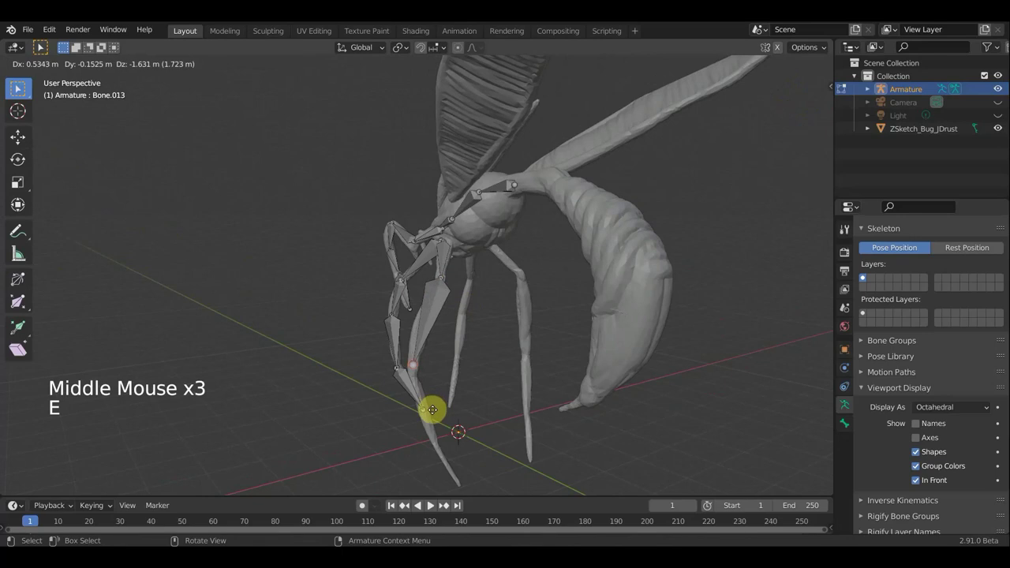
pyautogui.scroll(-3)
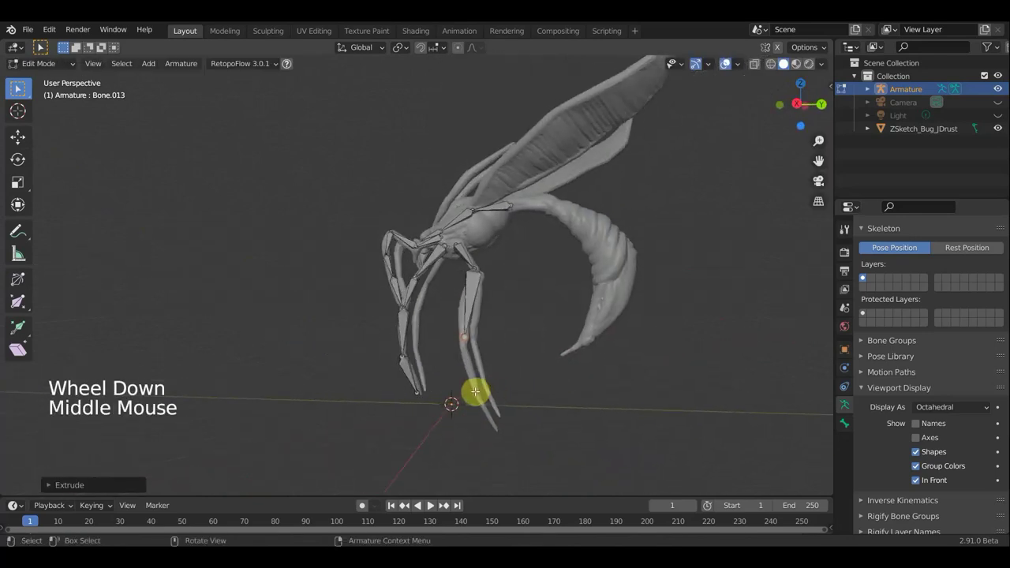
pyautogui.press('e')
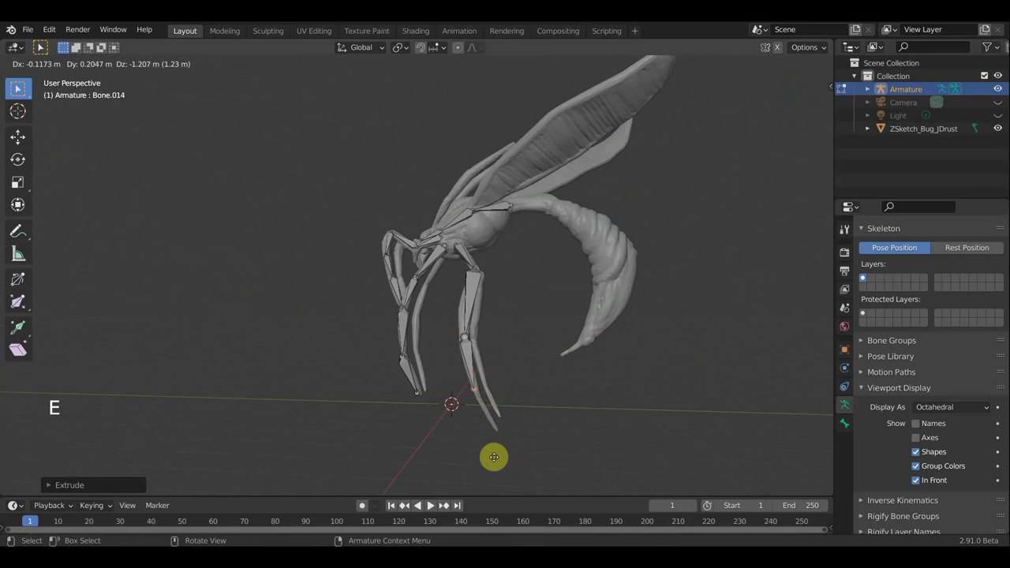
pyautogui.press('e')
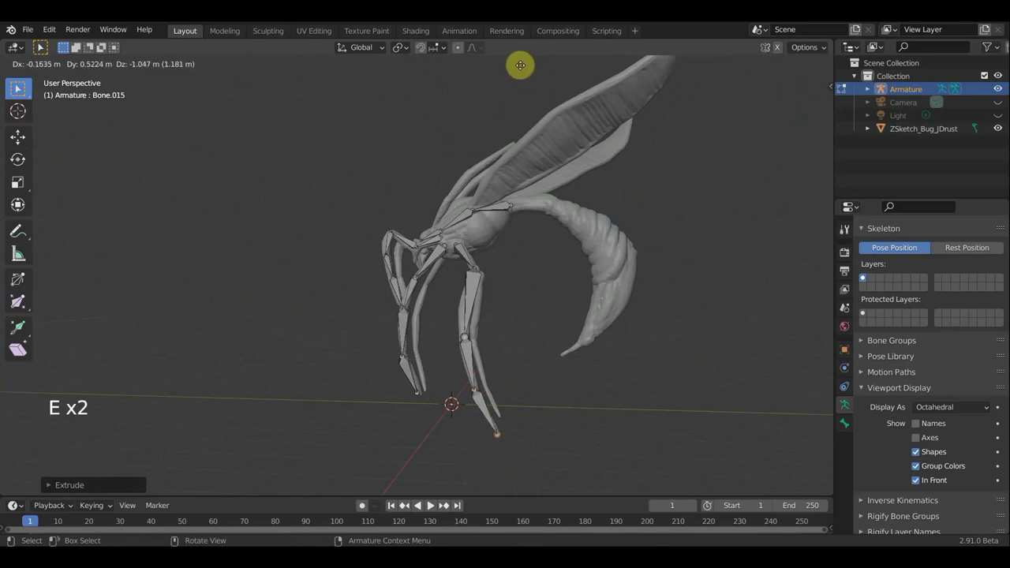
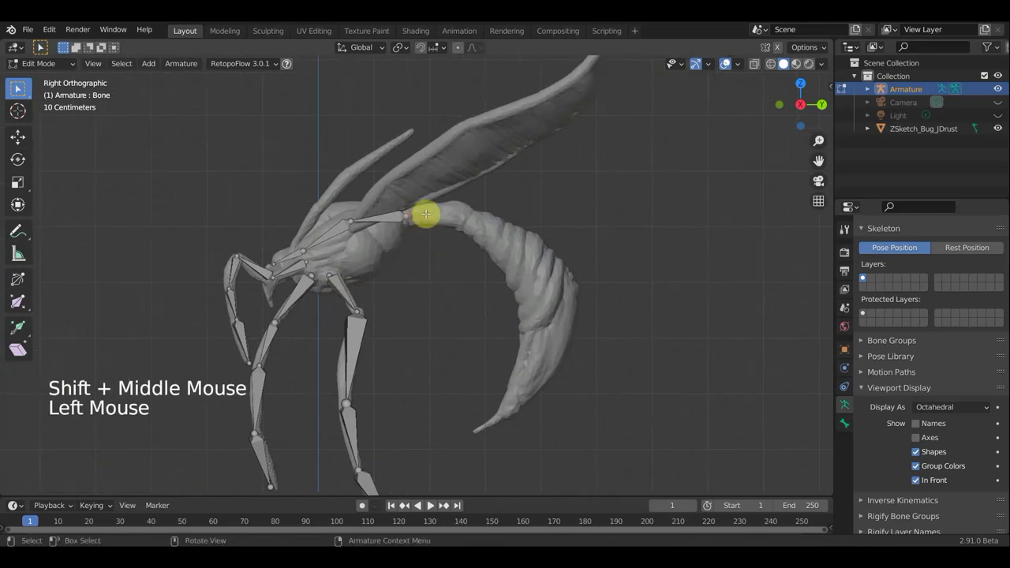
# - Extrude a chain of bones along the curved abdomen to its point, undoing a misplaced pair first
pyautogui.press('e')
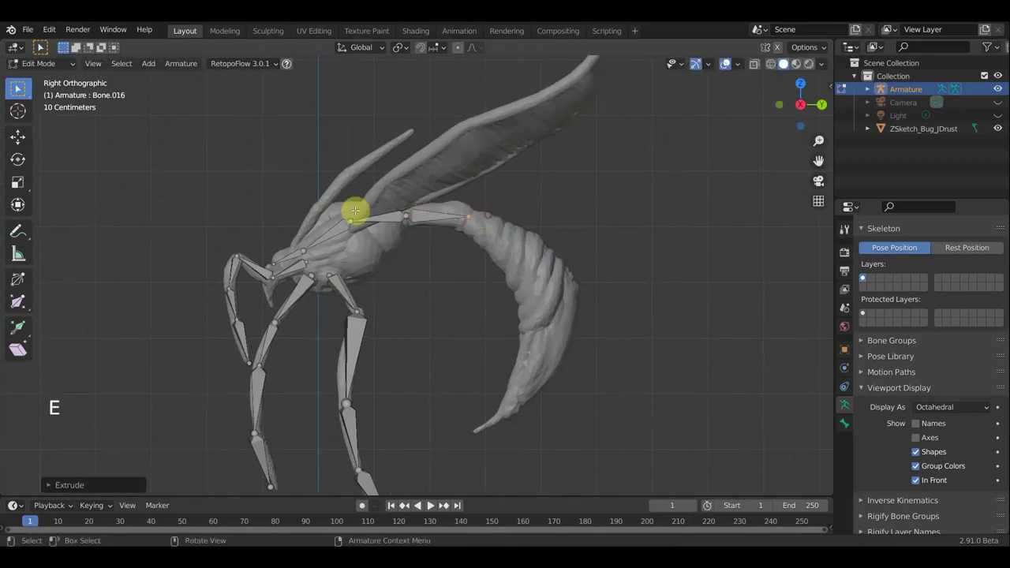
pyautogui.press('e')
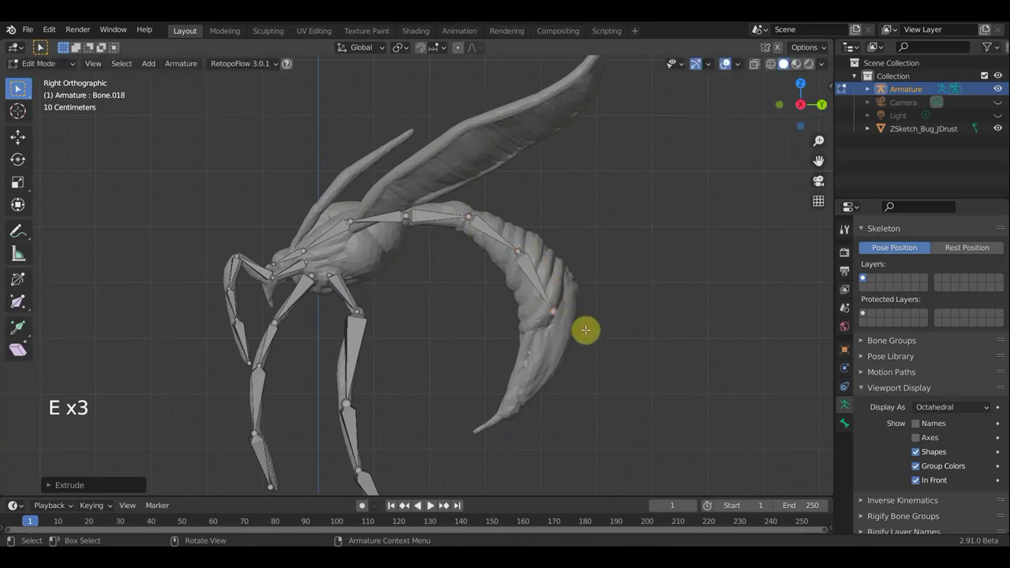
pyautogui.press('ctrl+z')
pyautogui.press('ctrl+z')
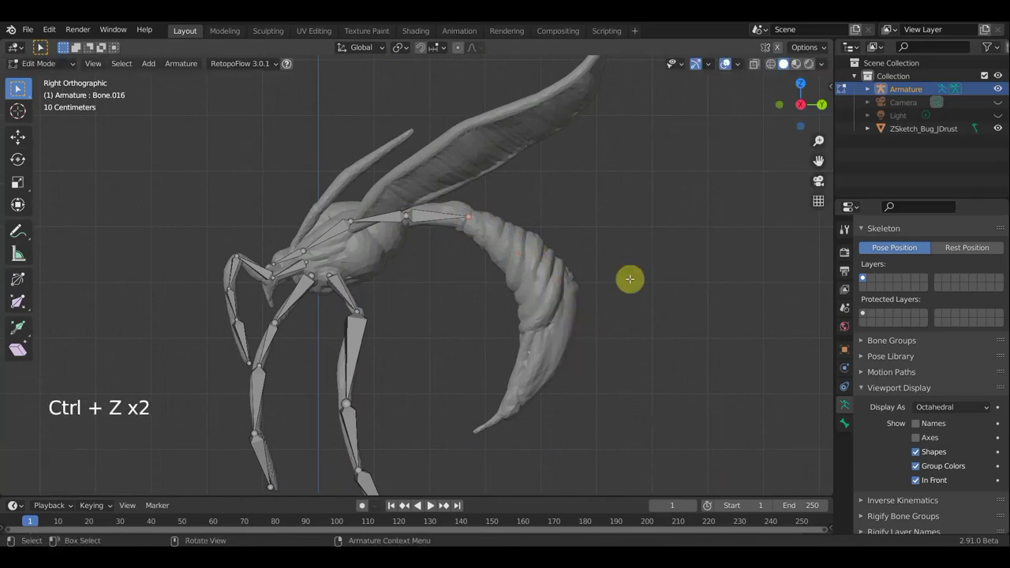
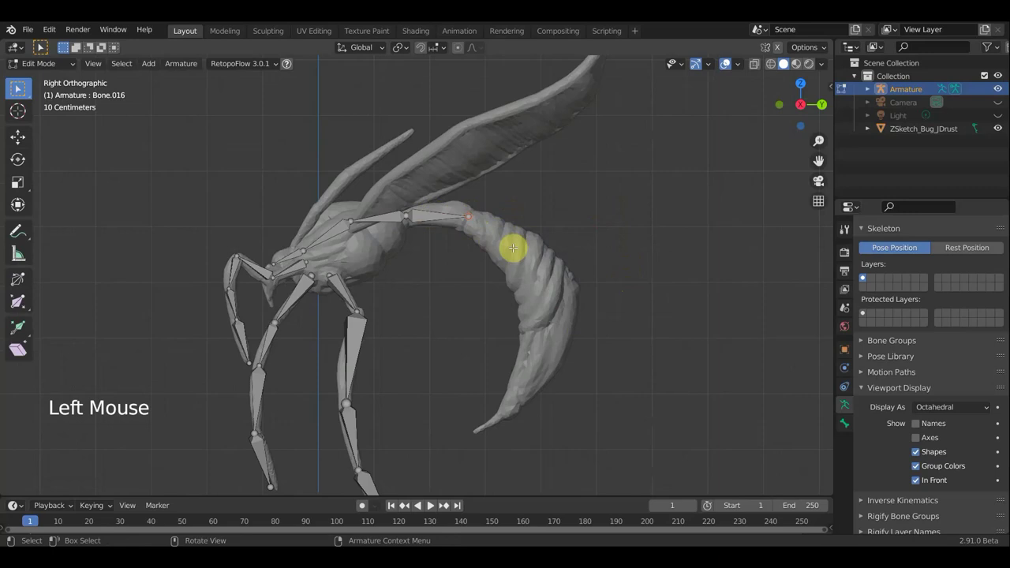
pyautogui.press('e')
pyautogui.press('e')
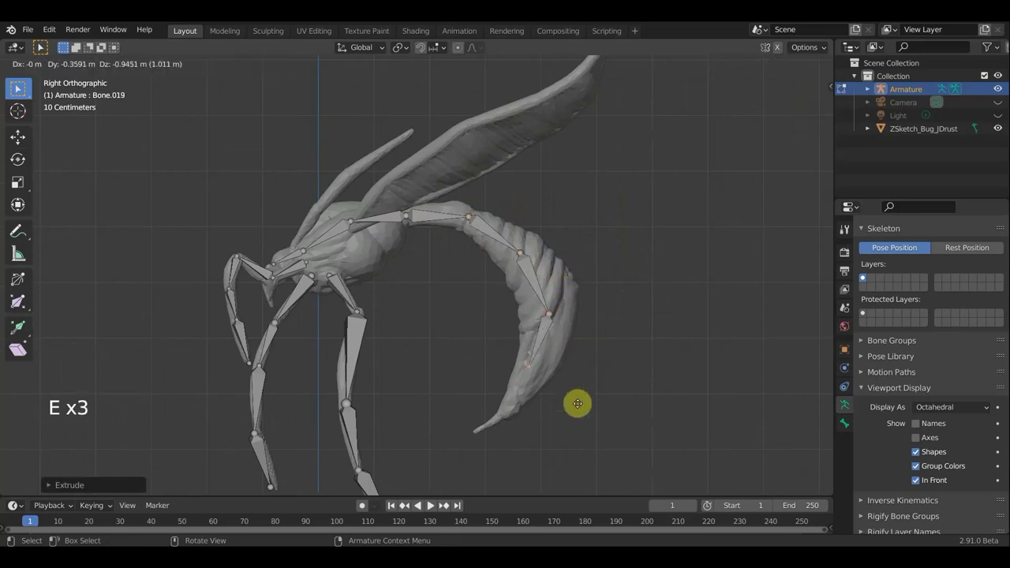
pyautogui.press('e')
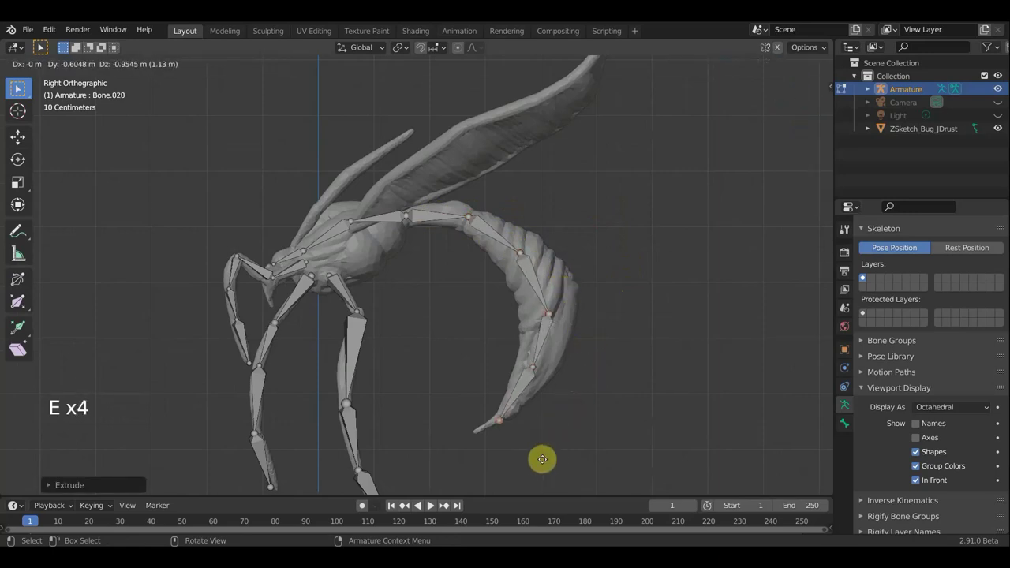
pyautogui.press('e')
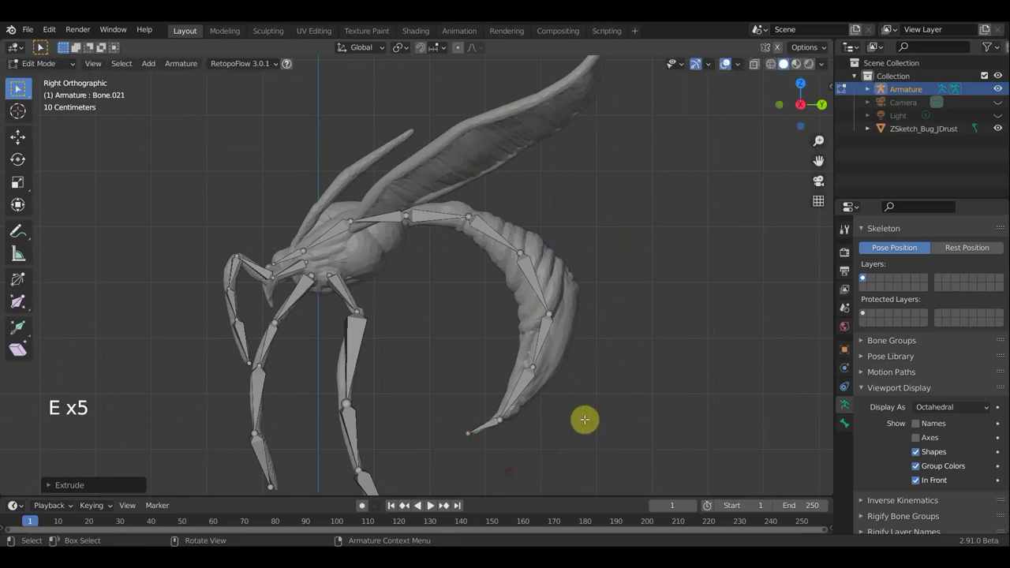
# - From side view, extrude a new bone off the body and clear its parent
pyautogui.middleClick(865, 276)
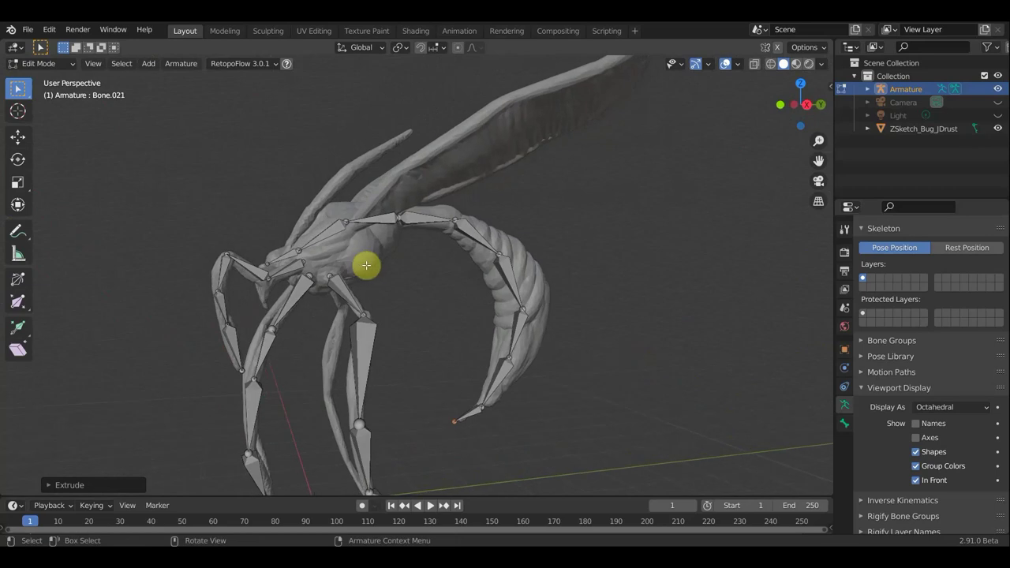
pyautogui.middleClick(864, 276)
pyautogui.middleClick(865, 276)
pyautogui.click(864, 276)
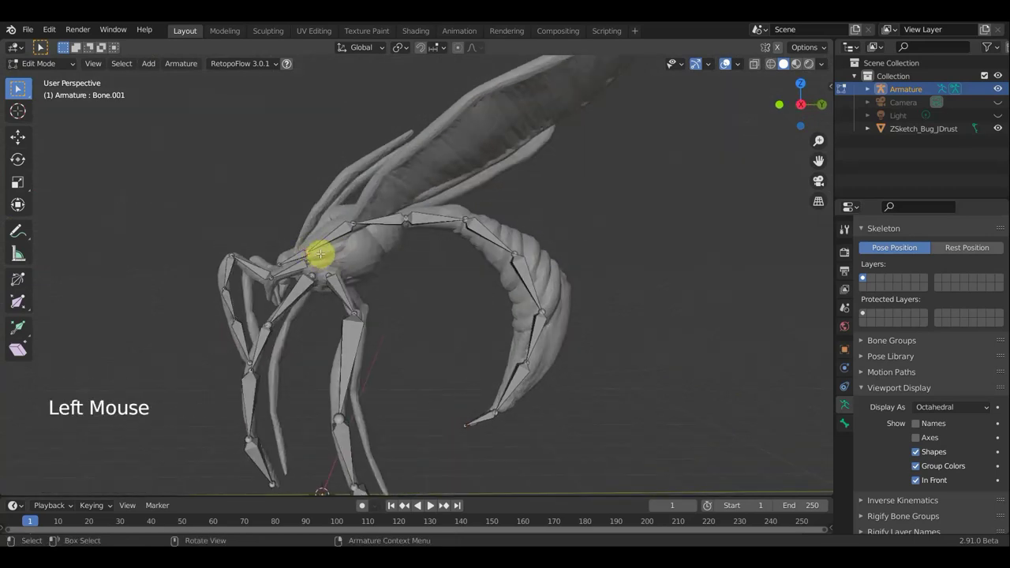
pyautogui.press('KP_3')
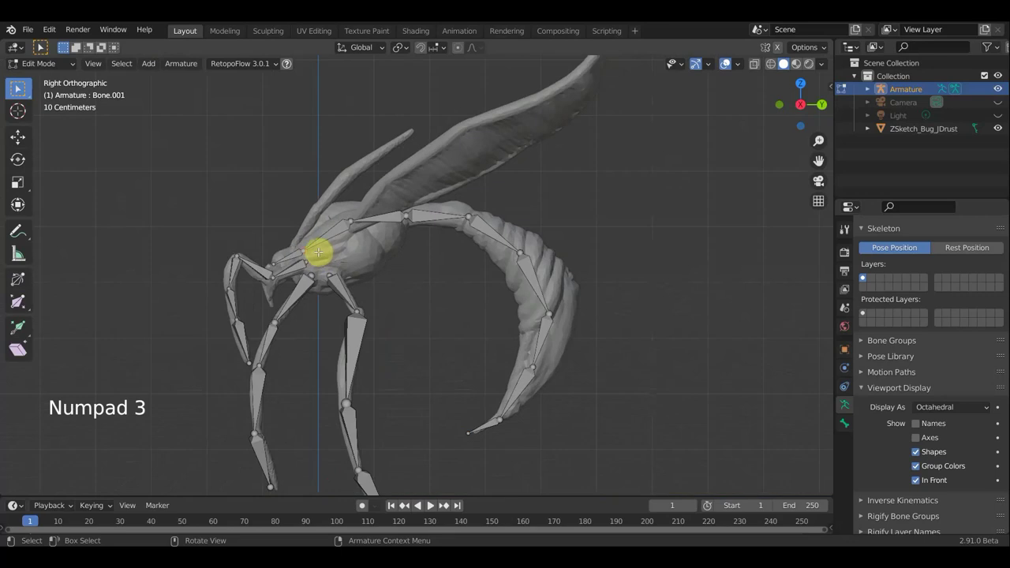
pyautogui.press('e')
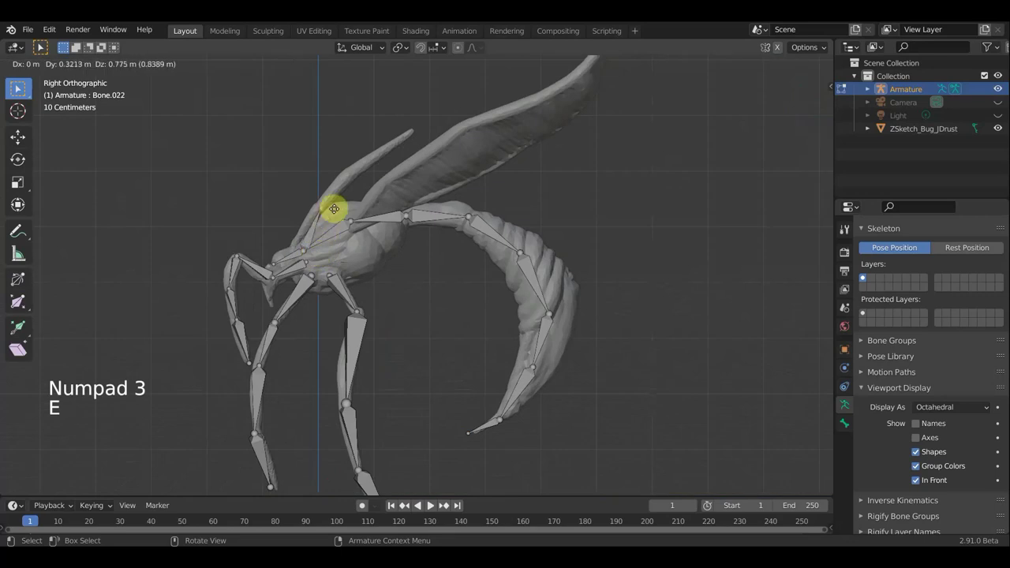
pyautogui.click(865, 276)
pyautogui.press('alt+p')
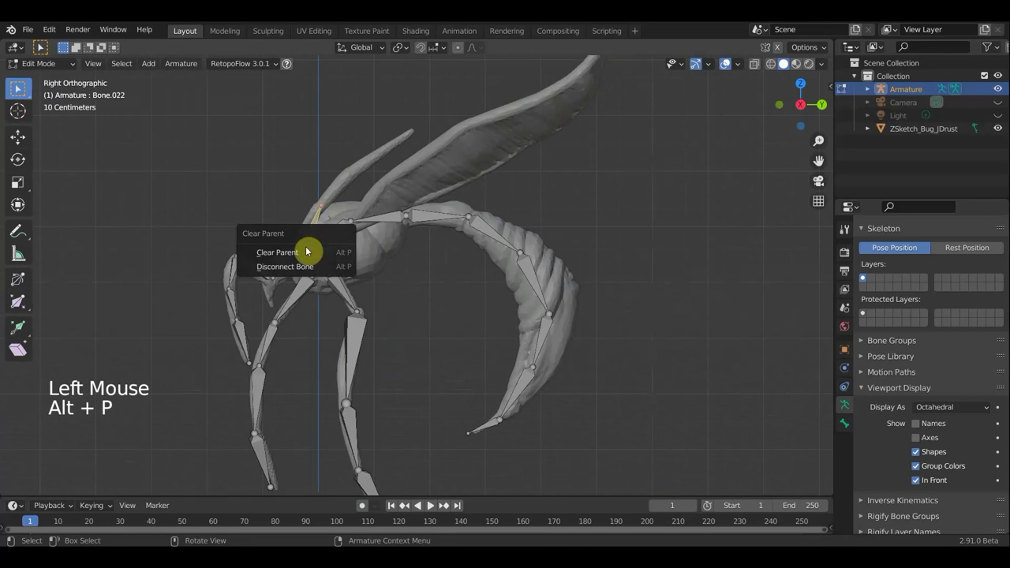
# - Move the detached bone and its joints into place on the body, undoing a stray extrusion
pyautogui.middleClick(865, 276)
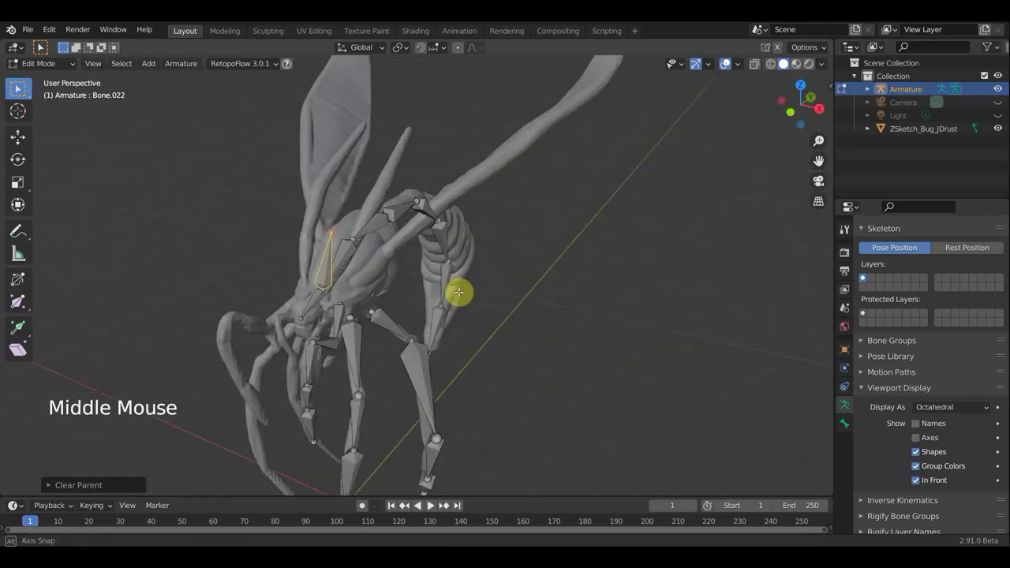
pyautogui.middleClick(865, 276)
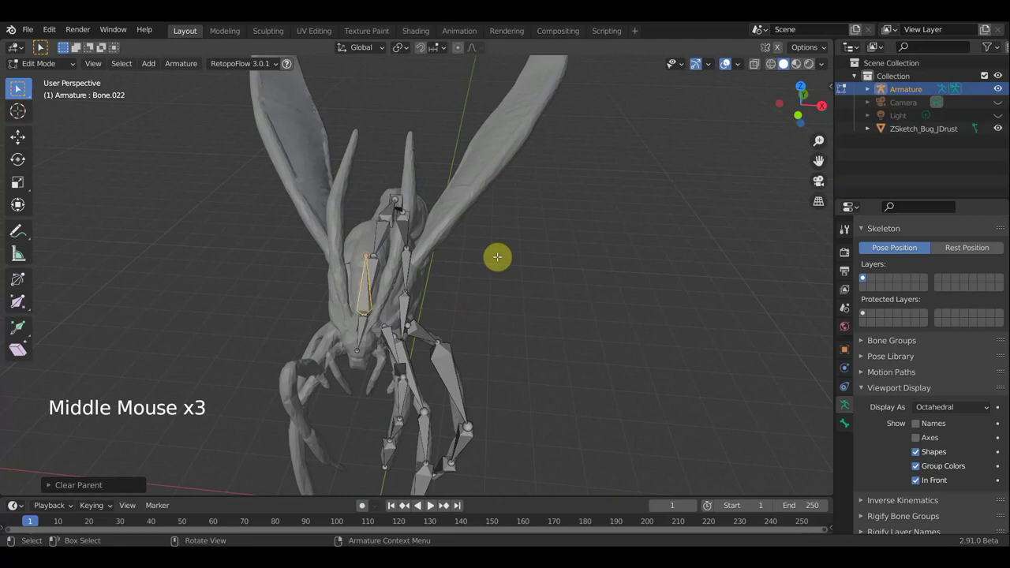
pyautogui.press('g')
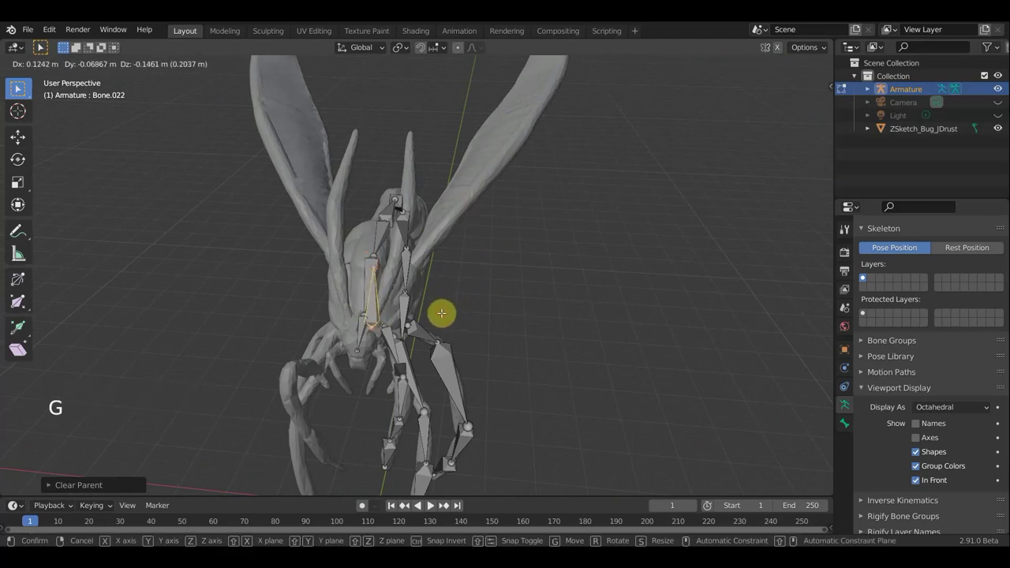
pyautogui.click(865, 277)
pyautogui.press('e')
pyautogui.press('ctrl+z')
pyautogui.press('g')
pyautogui.middleClick(864, 276)
pyautogui.middleClick(864, 276)
pyautogui.click(864, 276)
pyautogui.press('g')
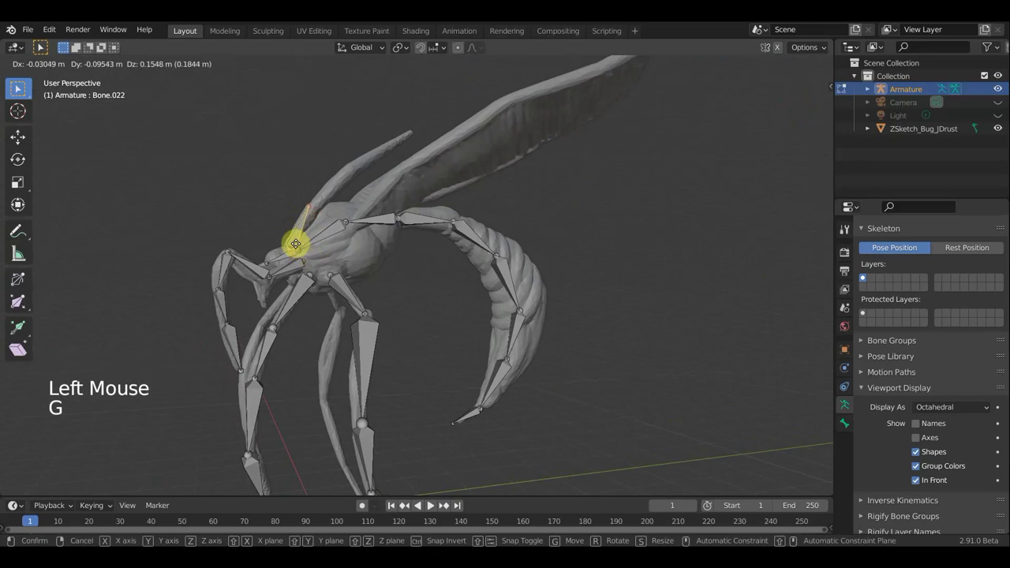
pyautogui.click(864, 276)
pyautogui.press('g')
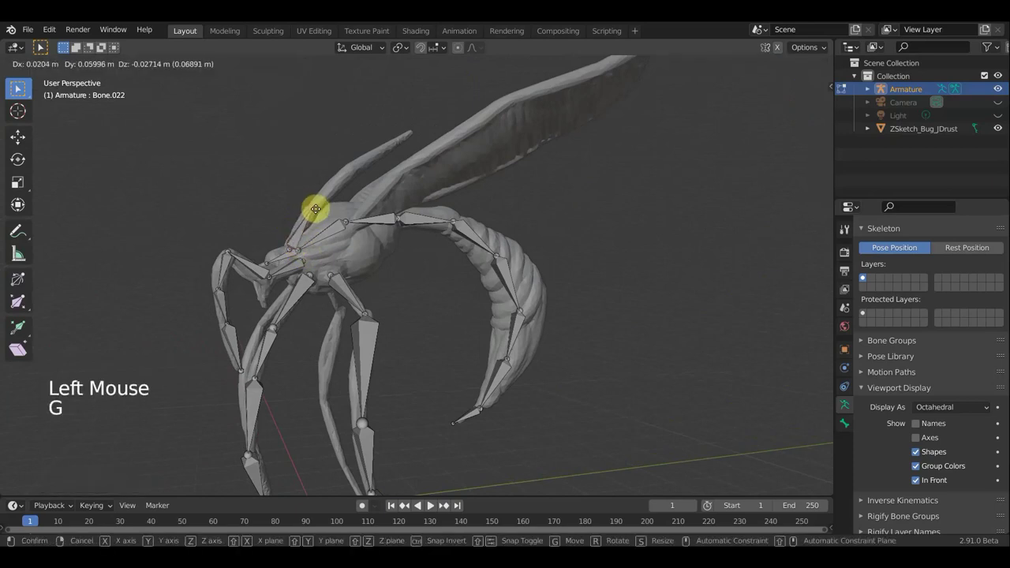
# - Extrude new bones rising upward from the selected joint along the wing
pyautogui.press('e')
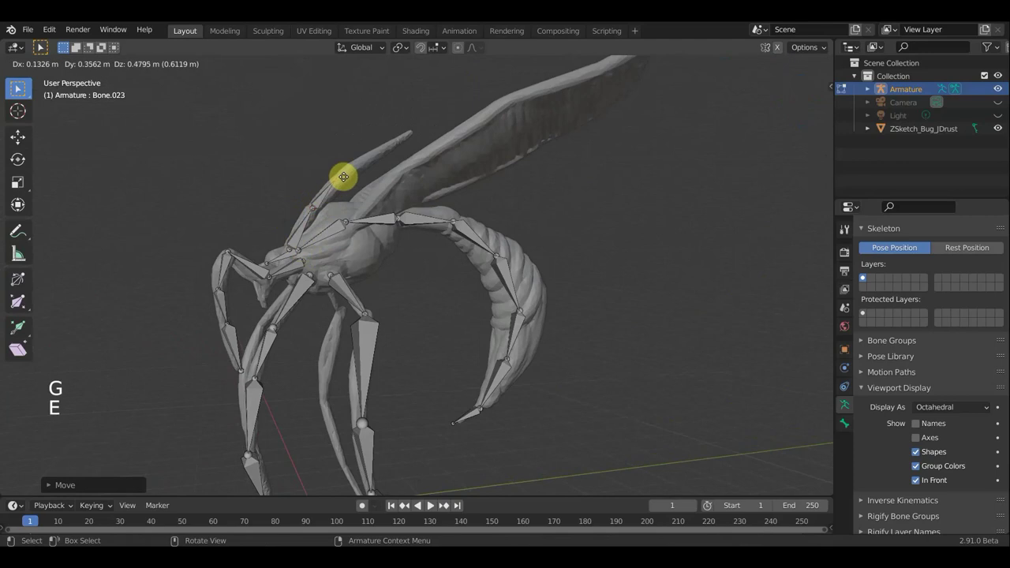
pyautogui.press('e')
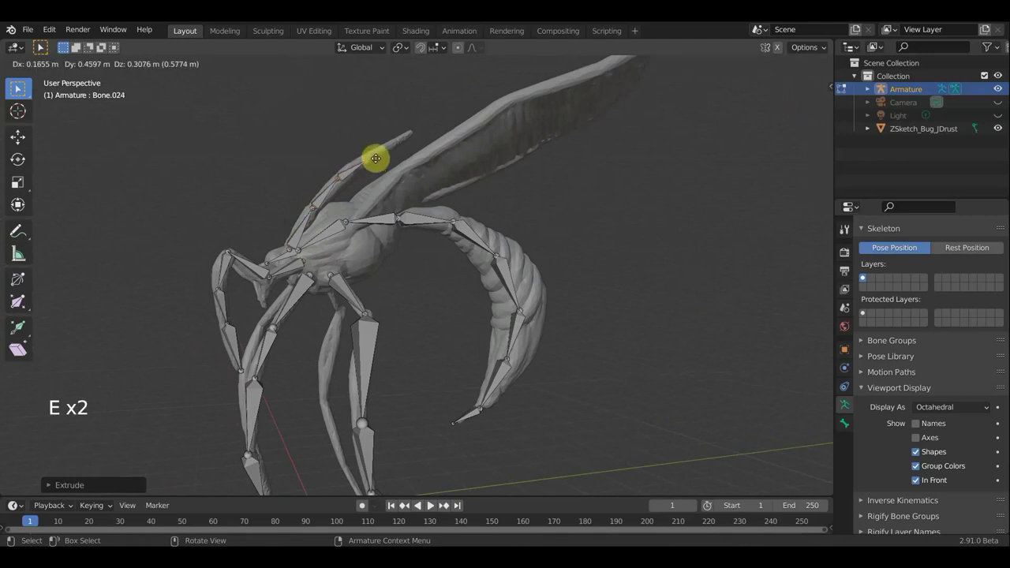
pyautogui.press('e')
pyautogui.middleClick(864, 276)
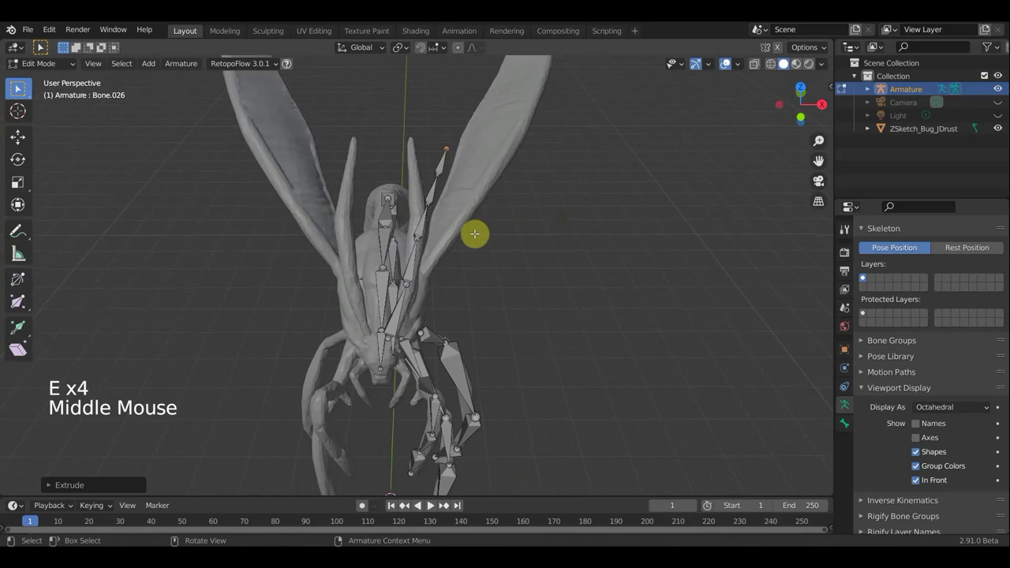
# - Move the wing bone to the root of the upper wing and orbit to check its placement
pyautogui.click(864, 276)
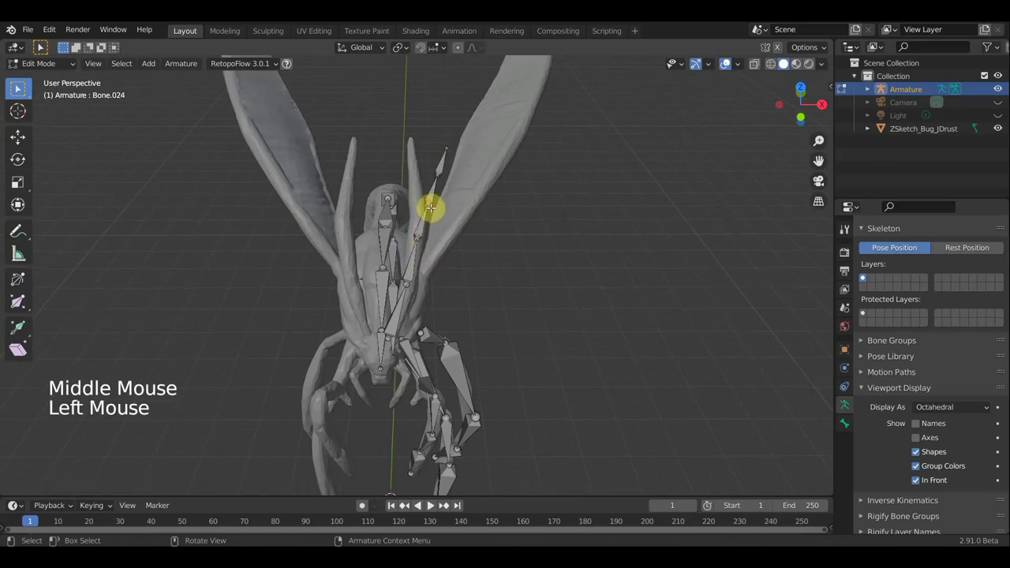
pyautogui.press('g')
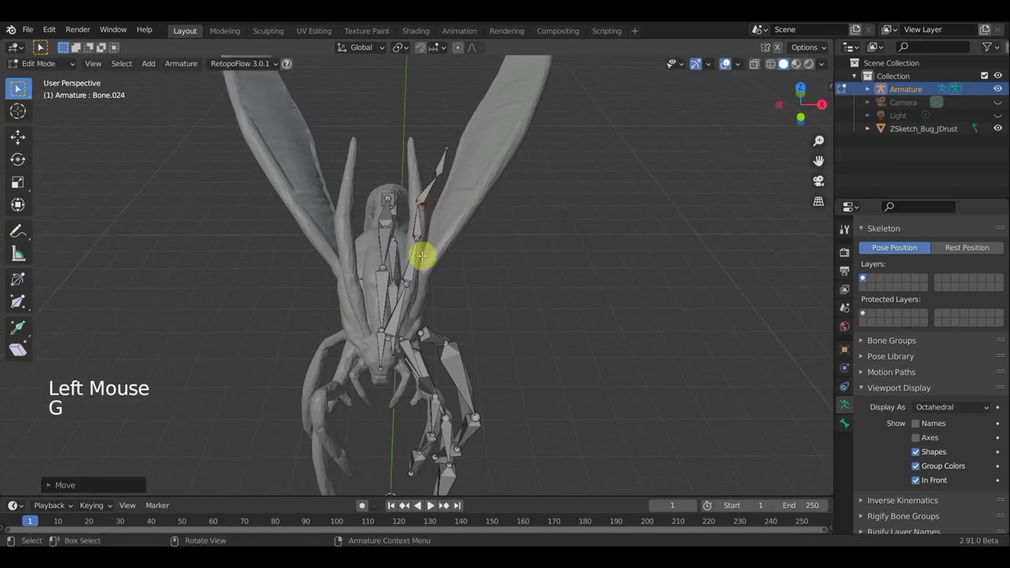
pyautogui.click(865, 276)
pyautogui.press('g')
pyautogui.click(864, 276)
pyautogui.press('g')
pyautogui.middleClick(865, 276)
pyautogui.middleClick(864, 276)
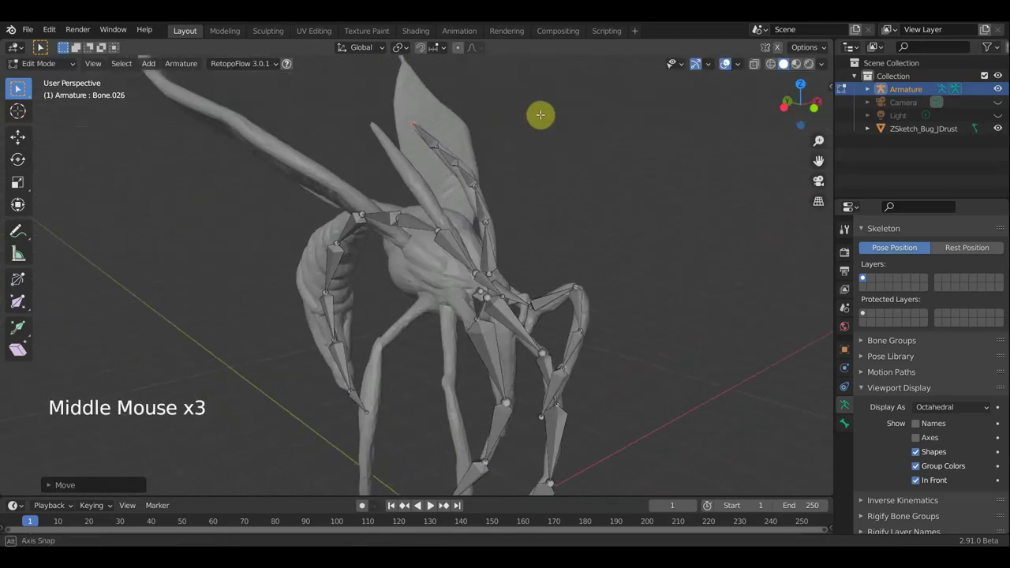
pyautogui.scroll(3)
pyautogui.middleClick(865, 276)
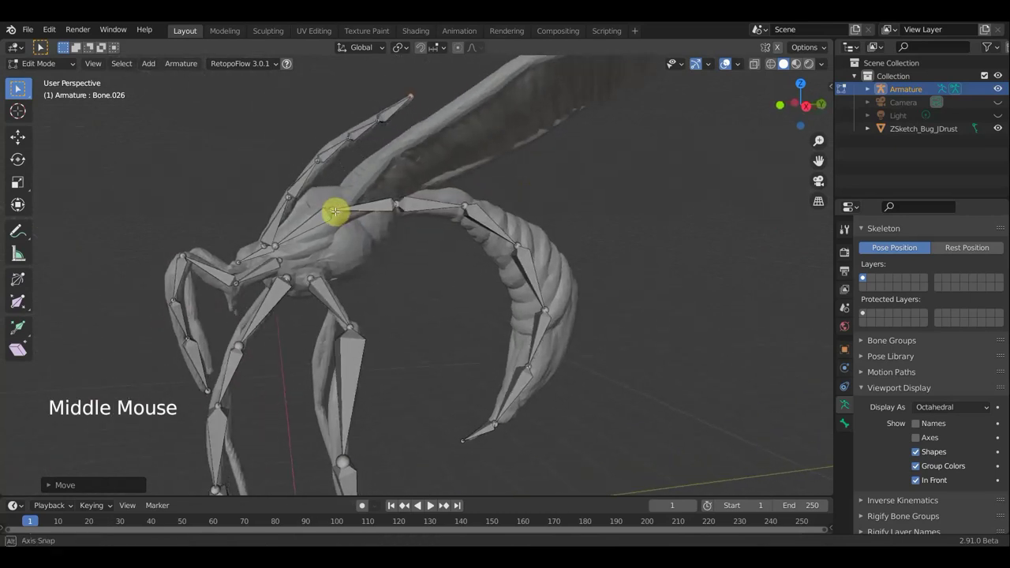
pyautogui.scroll(-3)
pyautogui.middleClick(864, 276)
pyautogui.middleClick(864, 276)
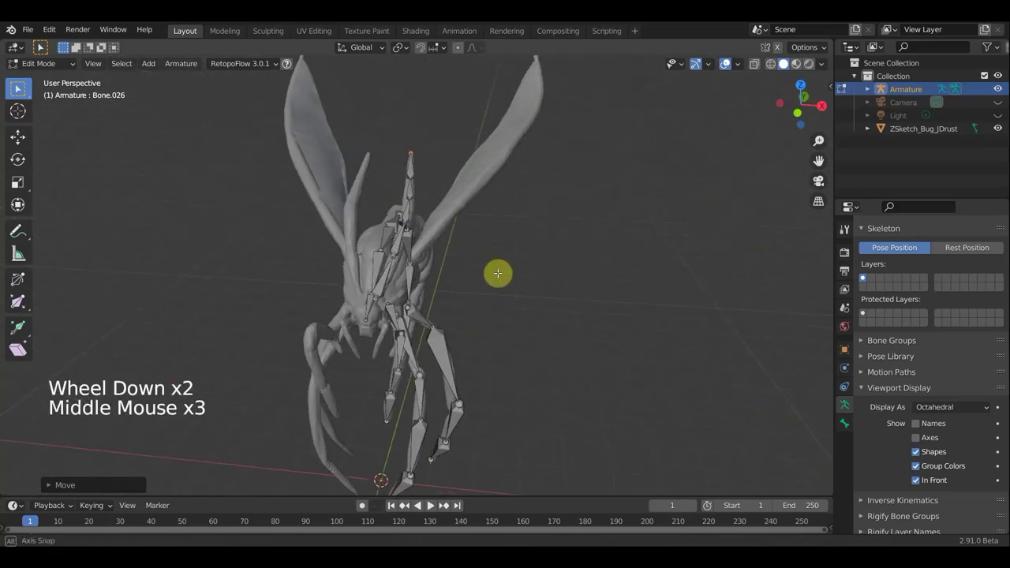
pyautogui.middleClick(865, 276)
# - Orbit around the bug to inspect the leg, abdomen and upper wing bones
pyautogui.scroll(3)
pyautogui.middleClick(864, 276)
pyautogui.middleClick(865, 277)
pyautogui.middleClick(865, 276)
pyautogui.middleClick(864, 276)
pyautogui.middleClick(865, 276)
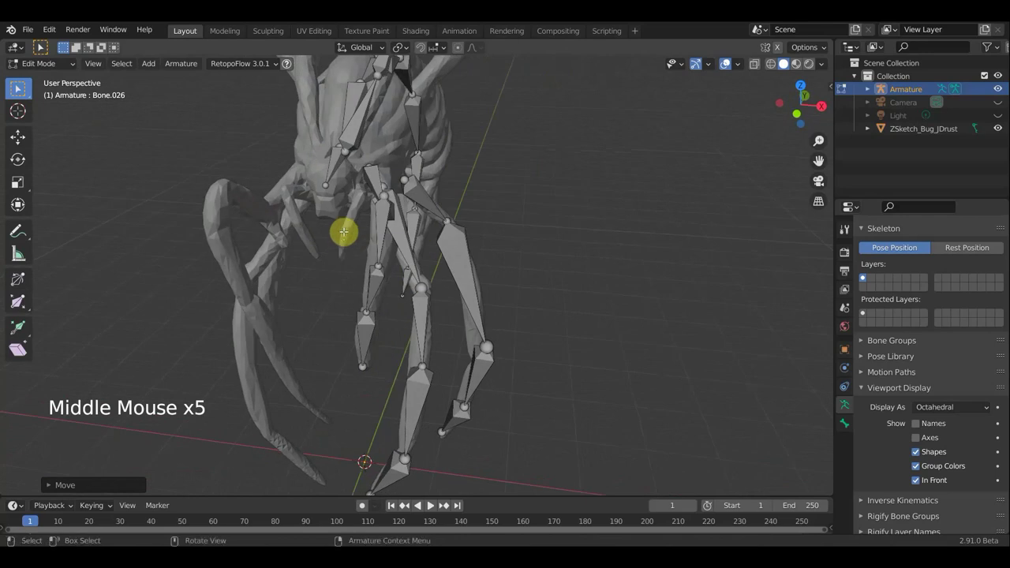
pyautogui.click(865, 276)
pyautogui.middleClick(864, 276)
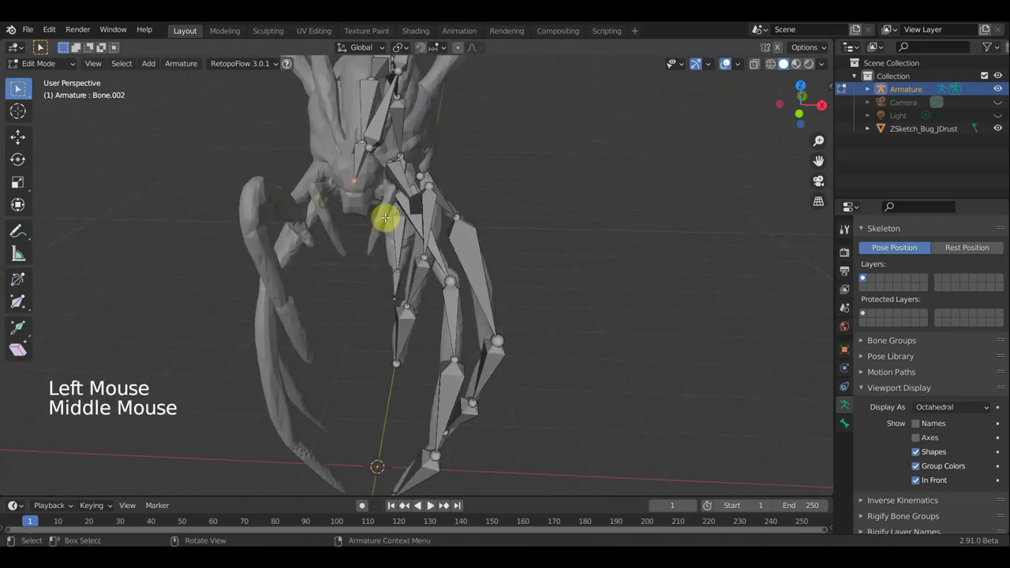
pyautogui.middleClick(865, 277)
pyautogui.middleClick(864, 276)
pyautogui.middleClick(865, 276)
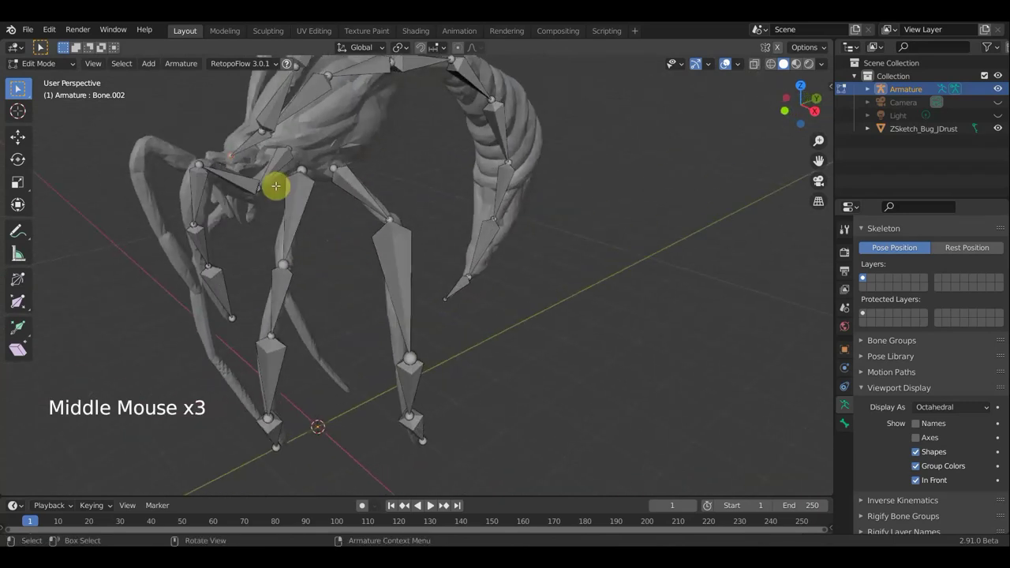
pyautogui.middleClick(865, 277)
pyautogui.middleClick(864, 276)
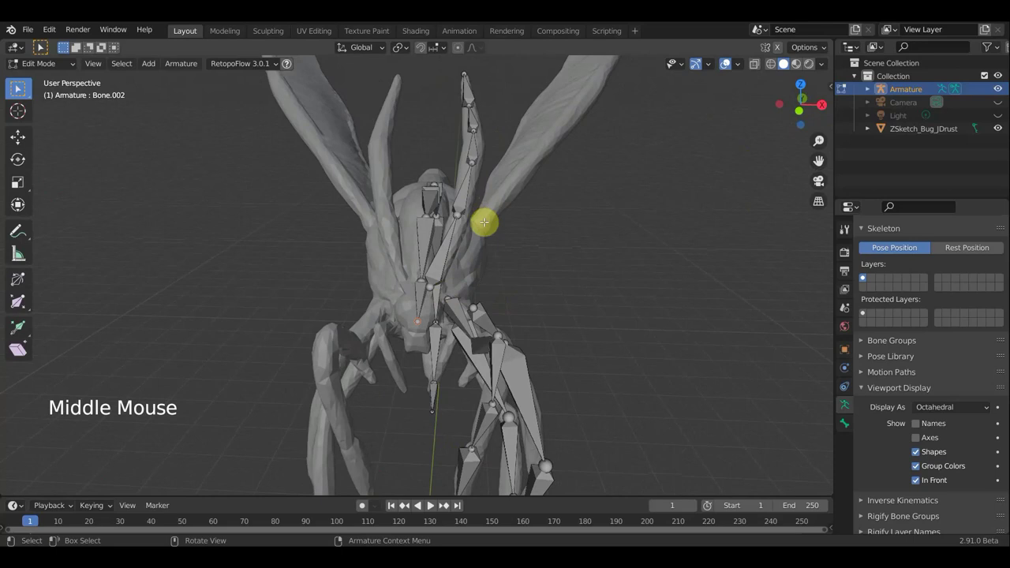
pyautogui.middleClick(865, 276)
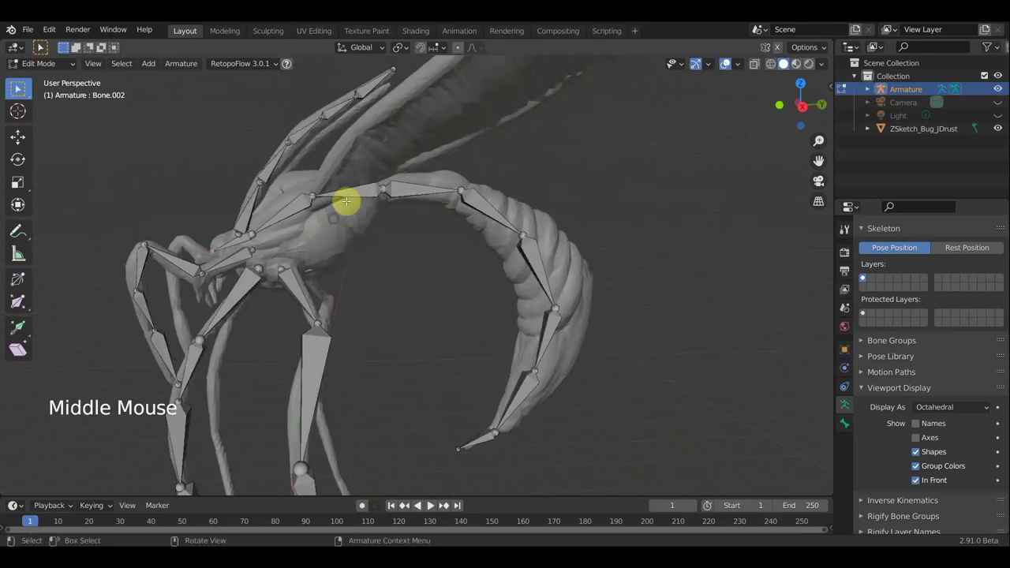
# - Select the wing bone in side view and clear its parent, then view the detached bone
pyautogui.click(865, 276)
pyautogui.press('KP_3')
pyautogui.press('e')
pyautogui.click(865, 276)
pyautogui.press('alt+p')
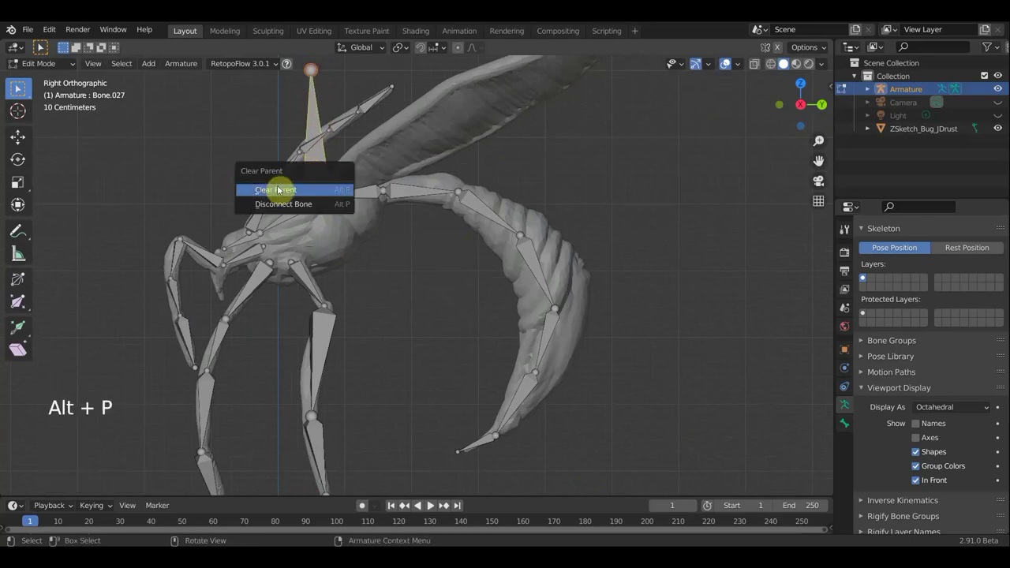
pyautogui.middleClick(864, 276)
pyautogui.middleClick(865, 276)
pyautogui.middleClick(865, 276)
pyautogui.scroll(-3)
pyautogui.middleClick(864, 276)
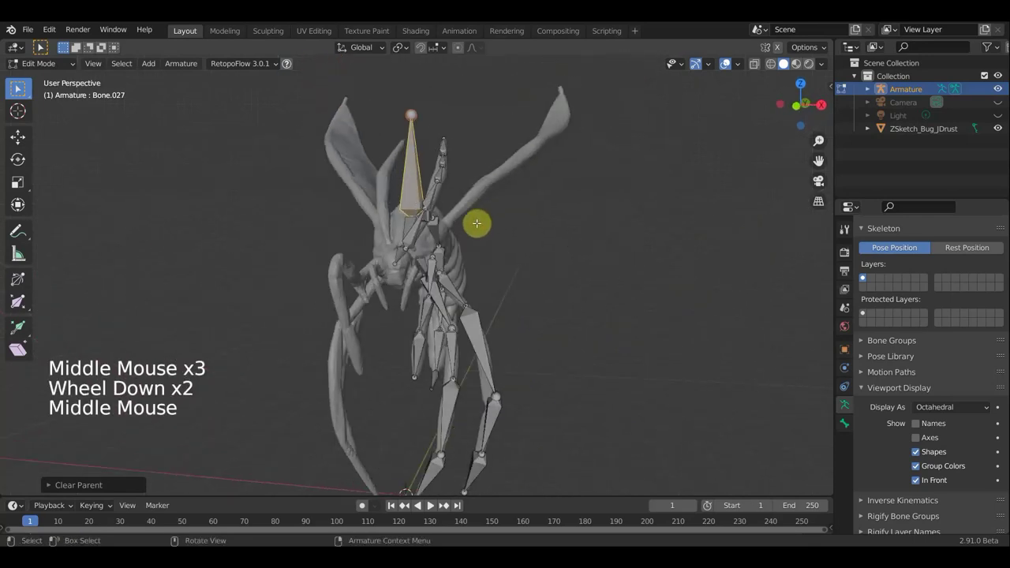
# - Move the wing bone and its tip so it lies along the upper wing mesh
pyautogui.press('g')
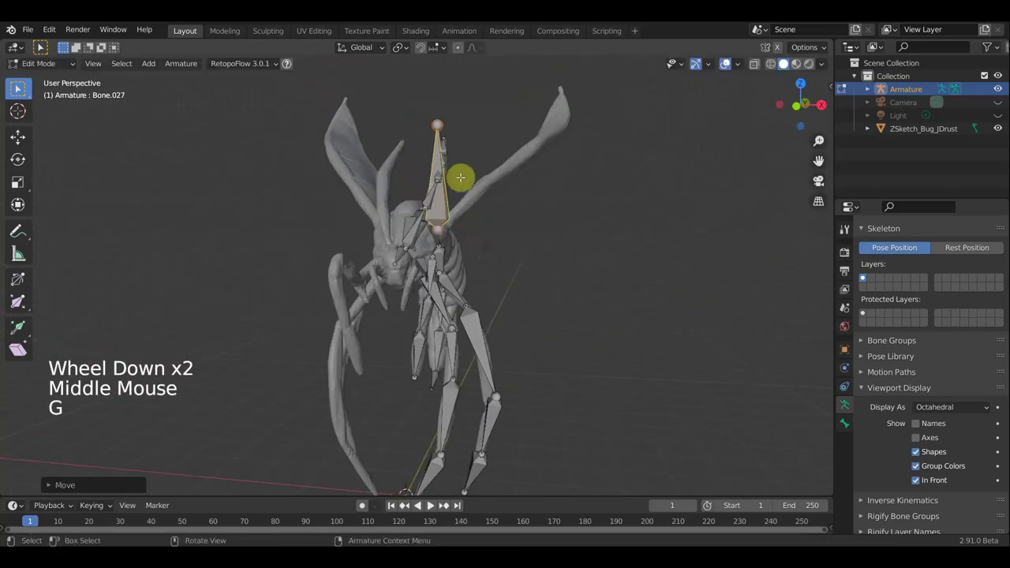
pyautogui.click(865, 276)
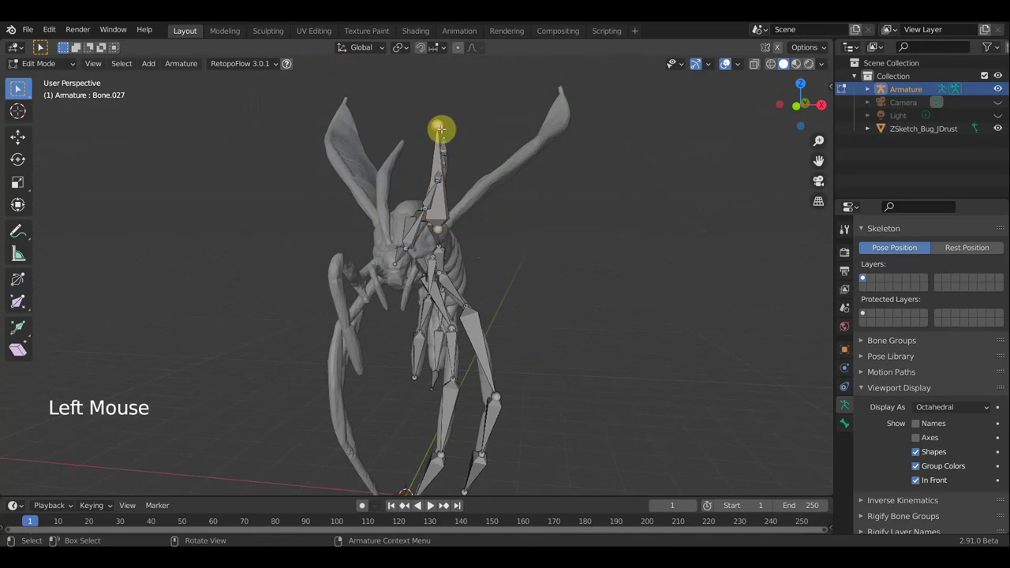
pyautogui.press('g')
pyautogui.middleClick(865, 277)
pyautogui.middleClick(864, 276)
pyautogui.scroll(-3)
pyautogui.middleClick(865, 276)
pyautogui.press('g')
pyautogui.click(865, 276)
# - Fine-tune the wing bone's position toward the wing tip, checking from several angles and above
pyautogui.press('g')
pyautogui.scroll(3)
pyautogui.middleClick(864, 276)
pyautogui.middleClick(865, 276)
pyautogui.middleClick(864, 276)
pyautogui.middleClick(865, 277)
pyautogui.press('g')
pyautogui.middleClick(864, 276)
pyautogui.middleClick(865, 276)
pyautogui.middleClick(865, 277)
pyautogui.scroll(-3)
pyautogui.middleClick(865, 276)
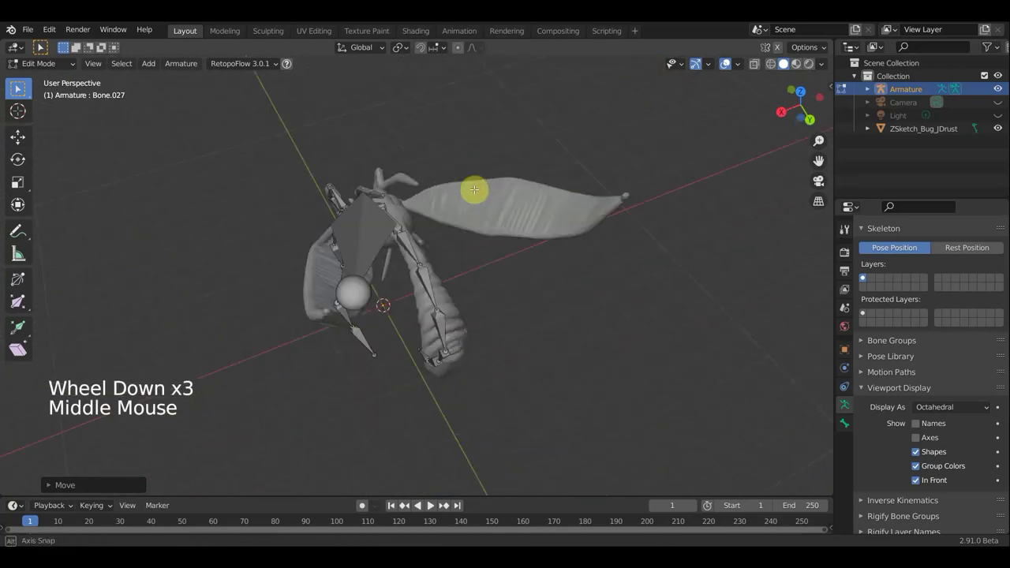
# - Rotate the wing bone on the thorax so it points toward the upper wing
pyautogui.click(865, 276)
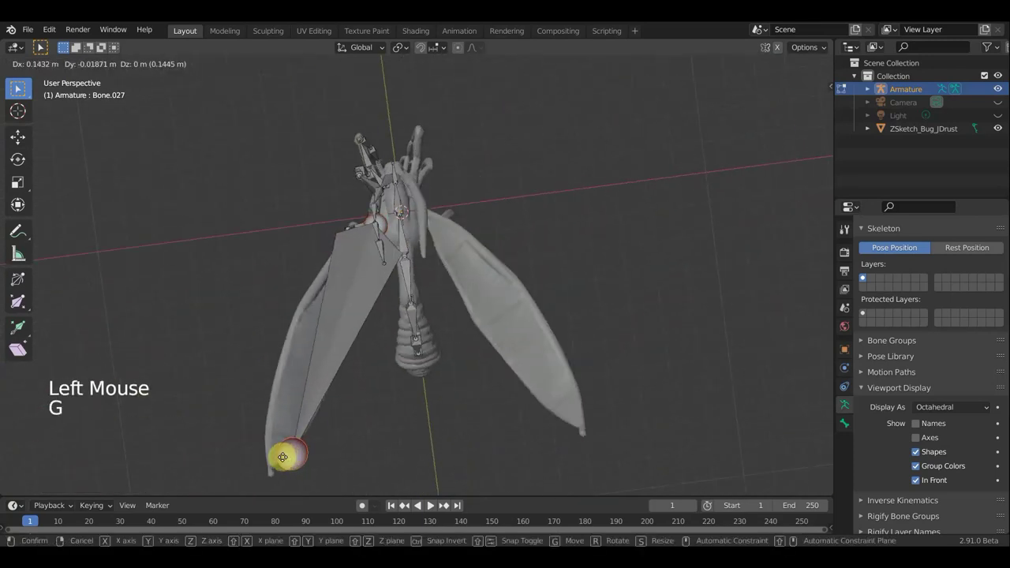
pyautogui.middleClick(865, 276)
pyautogui.middleClick(864, 276)
pyautogui.middleClick(865, 276)
pyautogui.middleClick(864, 277)
pyautogui.middleClick(864, 276)
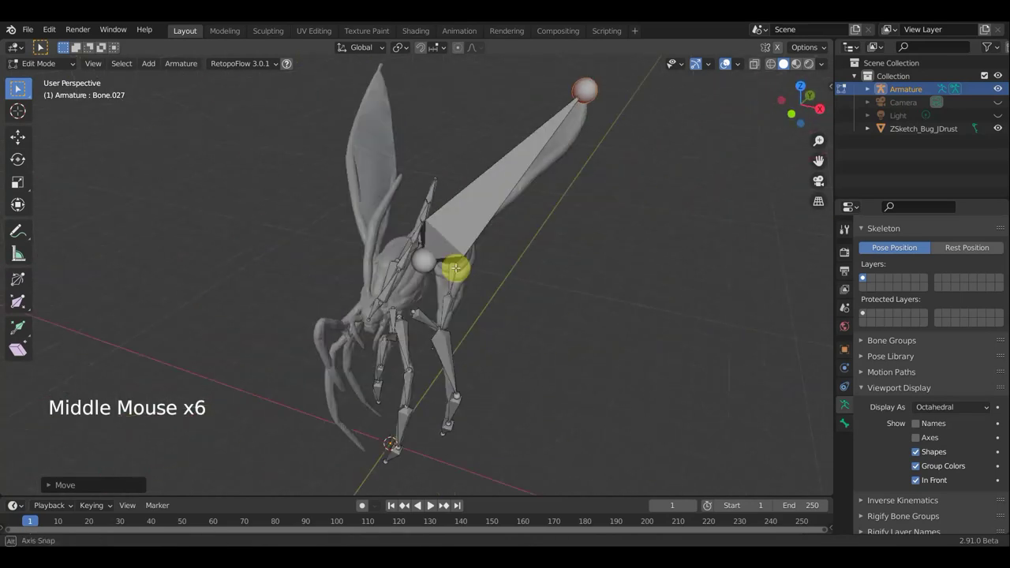
pyautogui.middleClick(865, 276)
pyautogui.middleClick(865, 276)
pyautogui.click(864, 276)
pyautogui.middleClick(865, 276)
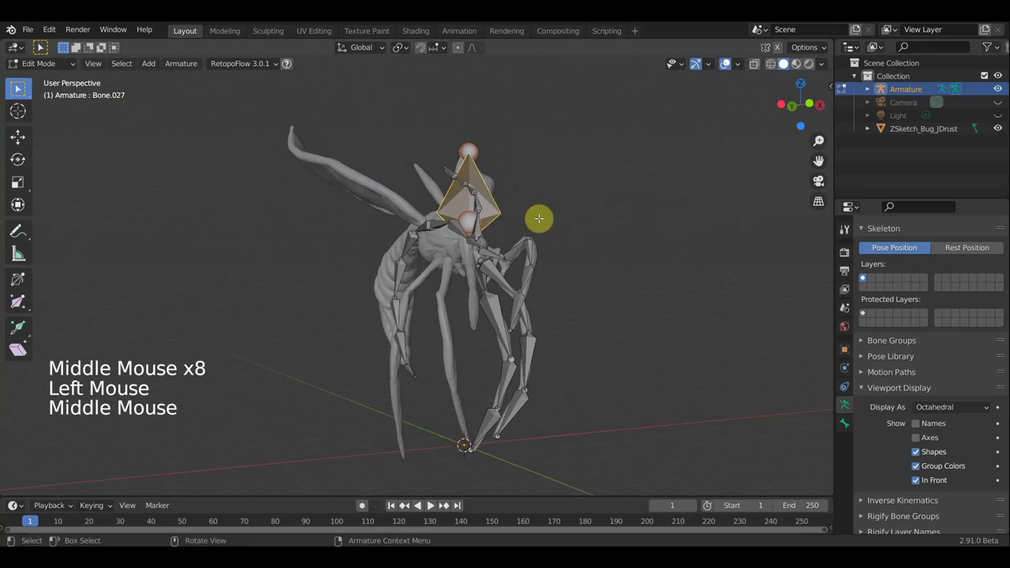
pyautogui.press('r')
pyautogui.middleClick(865, 276)
pyautogui.press('r')
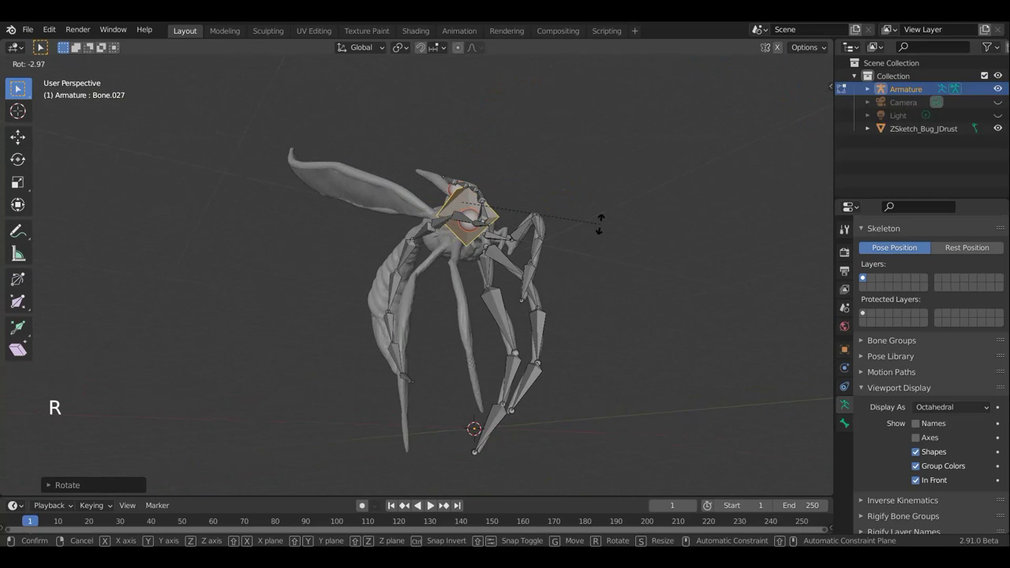
pyautogui.middleClick(865, 276)
pyautogui.middleClick(865, 276)
pyautogui.press('r')
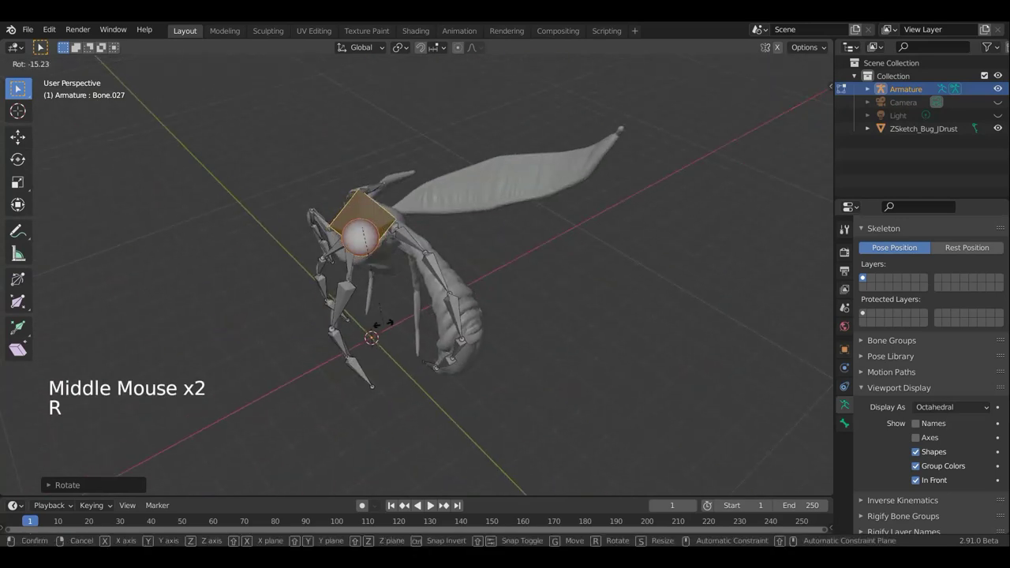
pyautogui.middleClick(864, 276)
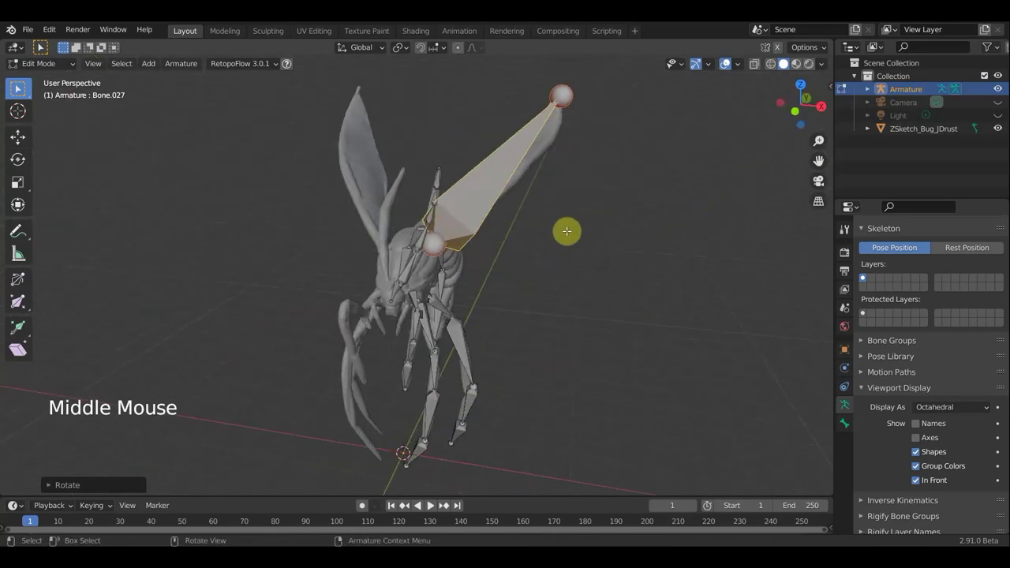
pyautogui.click(865, 277)
# - Extend the wing bone's tip out toward the end of the wing
pyautogui.press('g')
pyautogui.middleClick(864, 276)
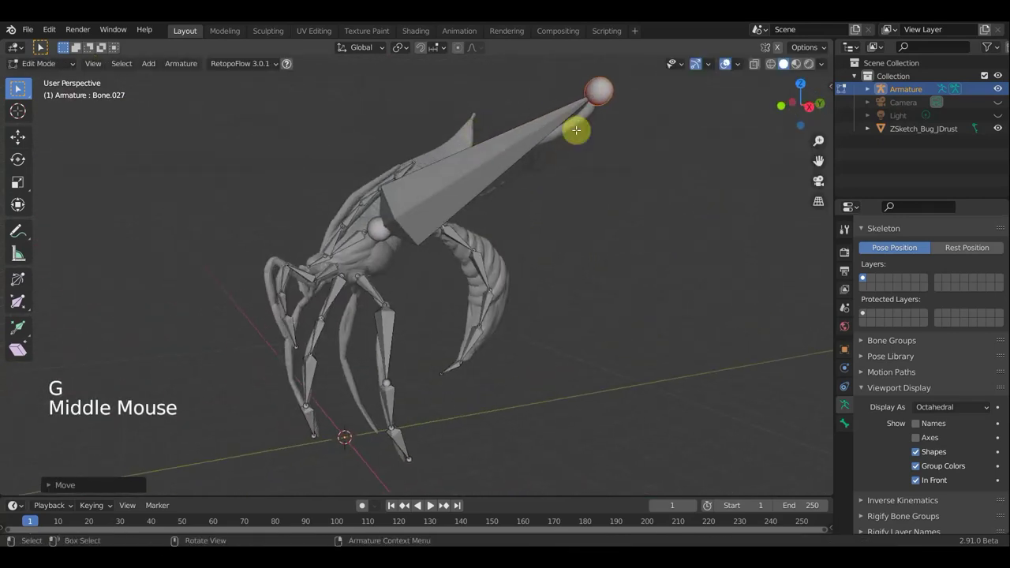
pyautogui.press('g')
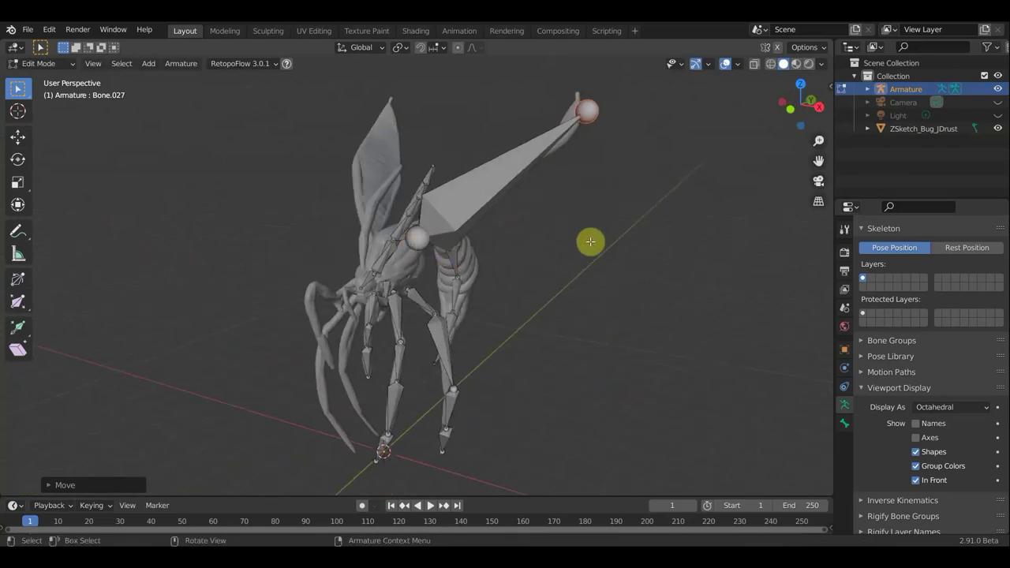
pyautogui.middleClick(865, 276)
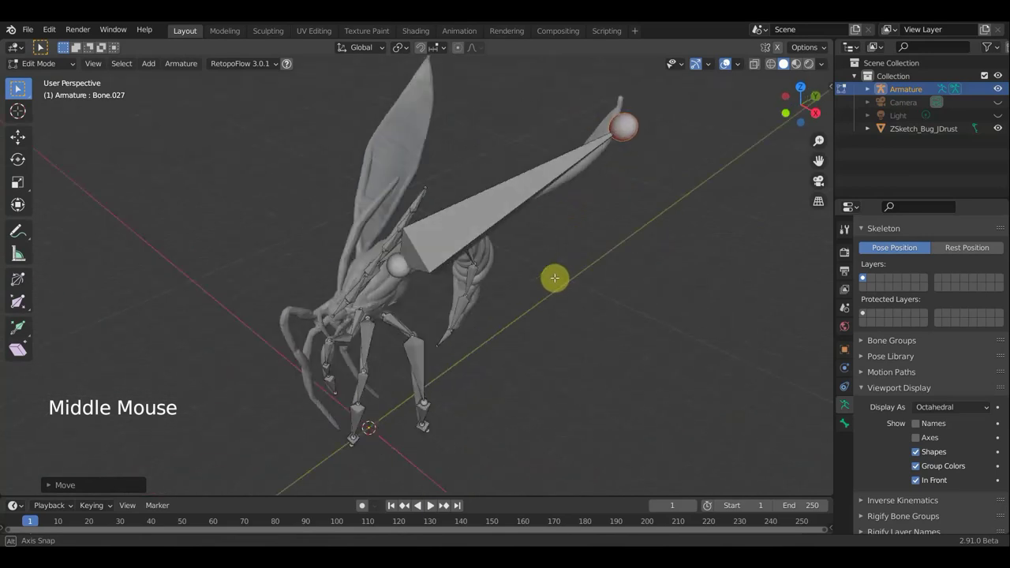
pyautogui.scroll(3)
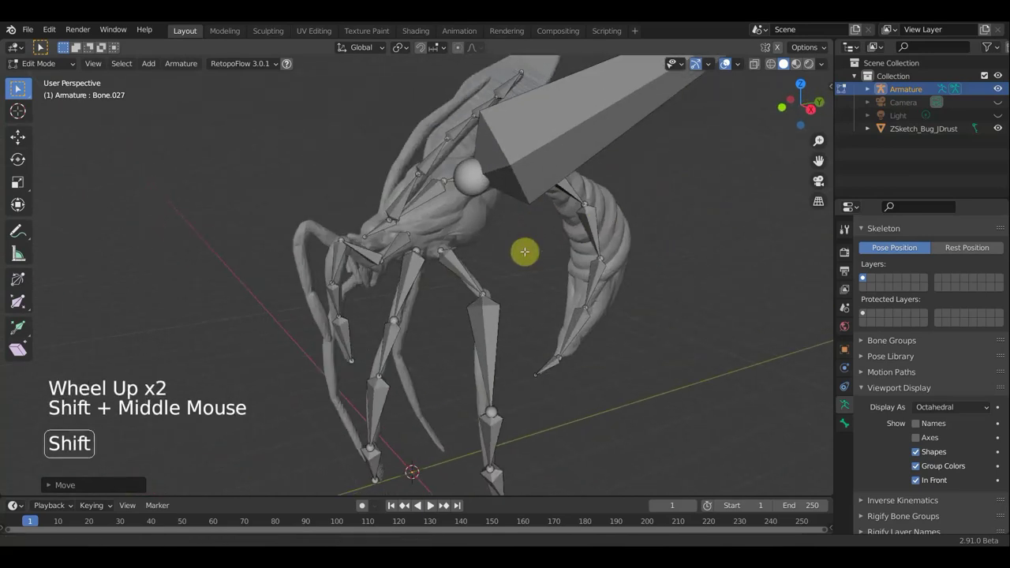
pyautogui.scroll(3)
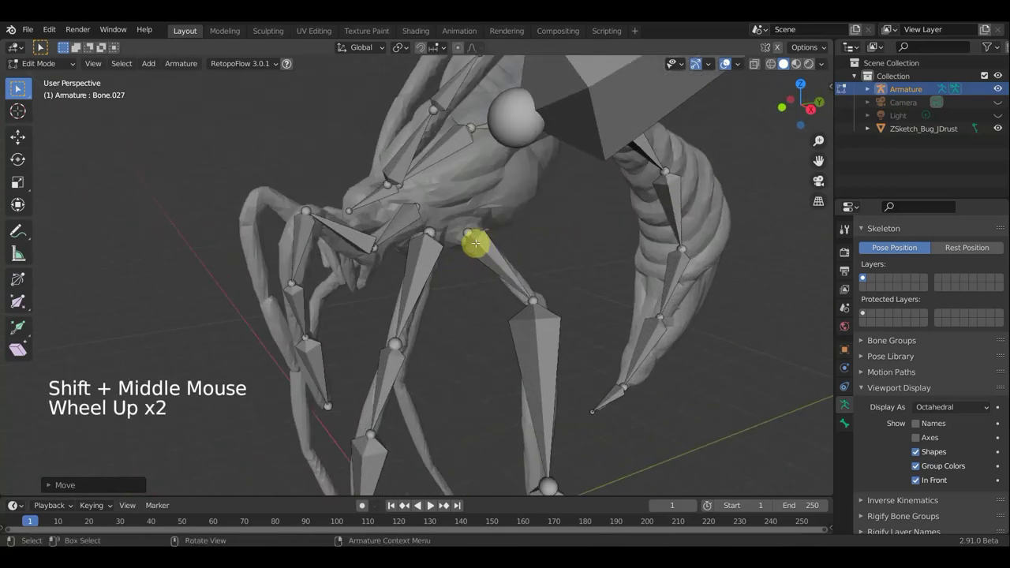
# - Select the thorax and body bones together for parenting
pyautogui.middleClick(865, 276)
pyautogui.click(865, 276)
pyautogui.middleClick(865, 277)
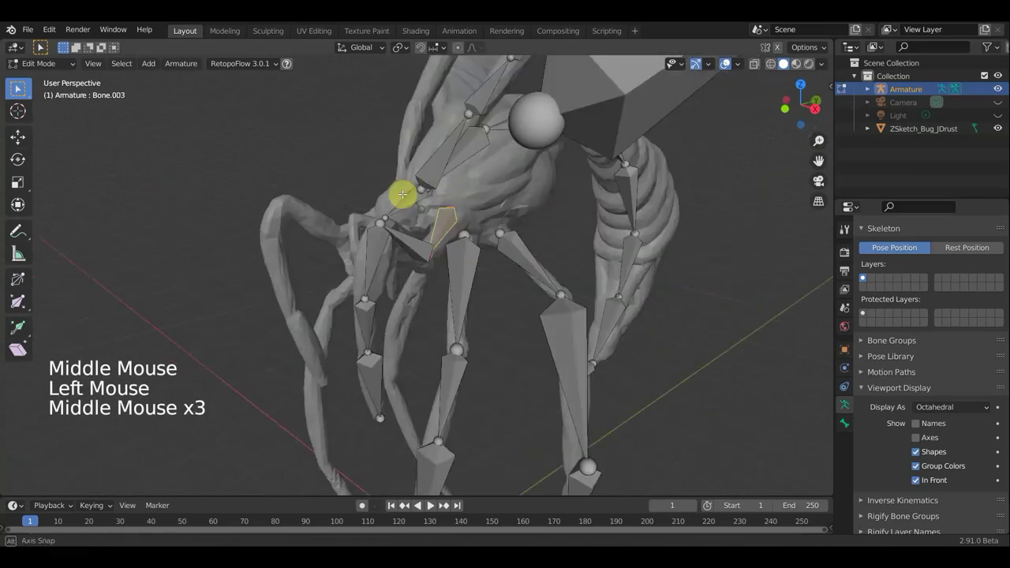
pyautogui.click(865, 277)
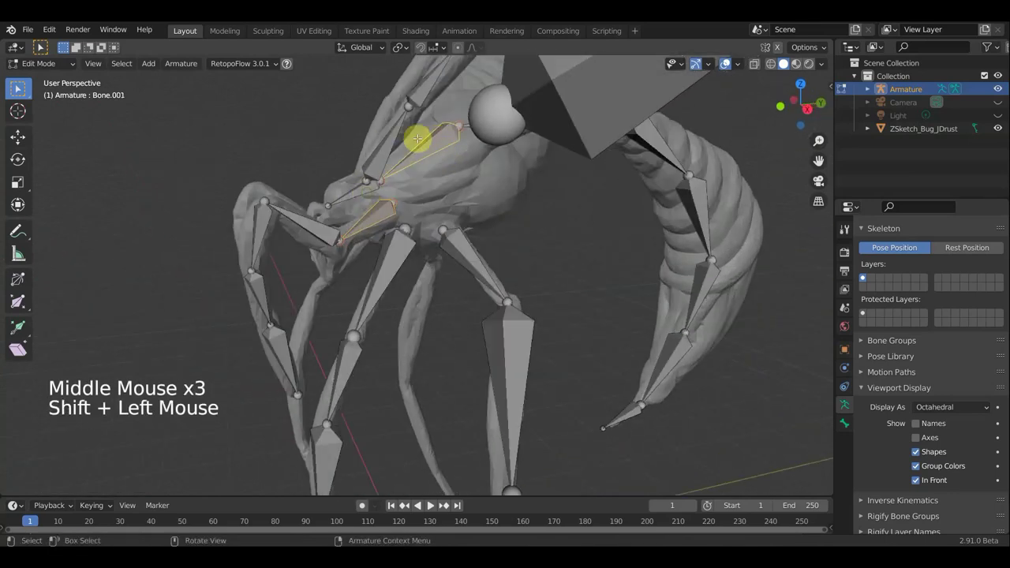
pyautogui.click(864, 276)
pyautogui.click(864, 276)
pyautogui.click(865, 276)
pyautogui.click(864, 276)
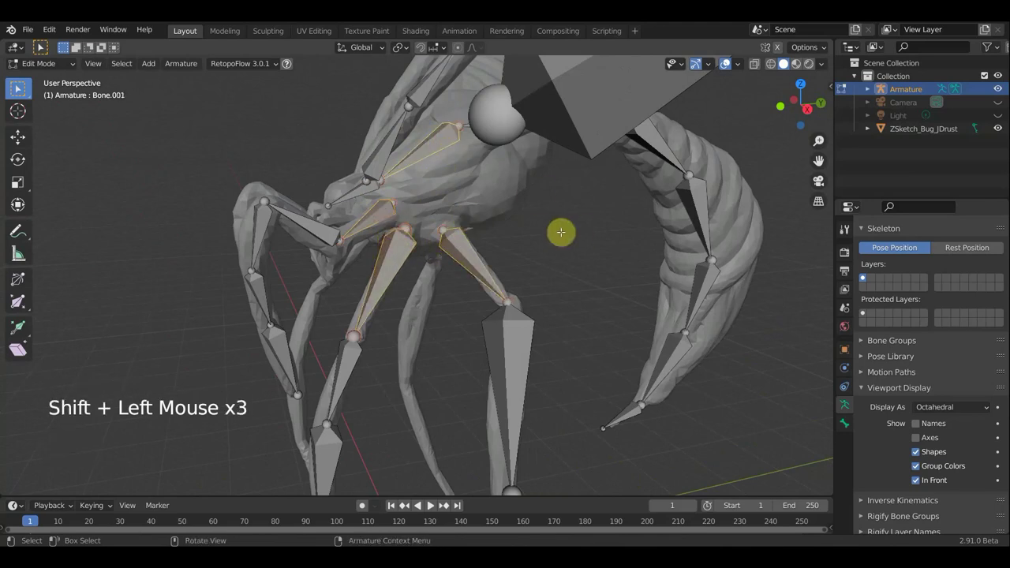
# - Parent the first selected body bones, then a second bone pair, with Ctrl+P
pyautogui.press('ctrl+p')
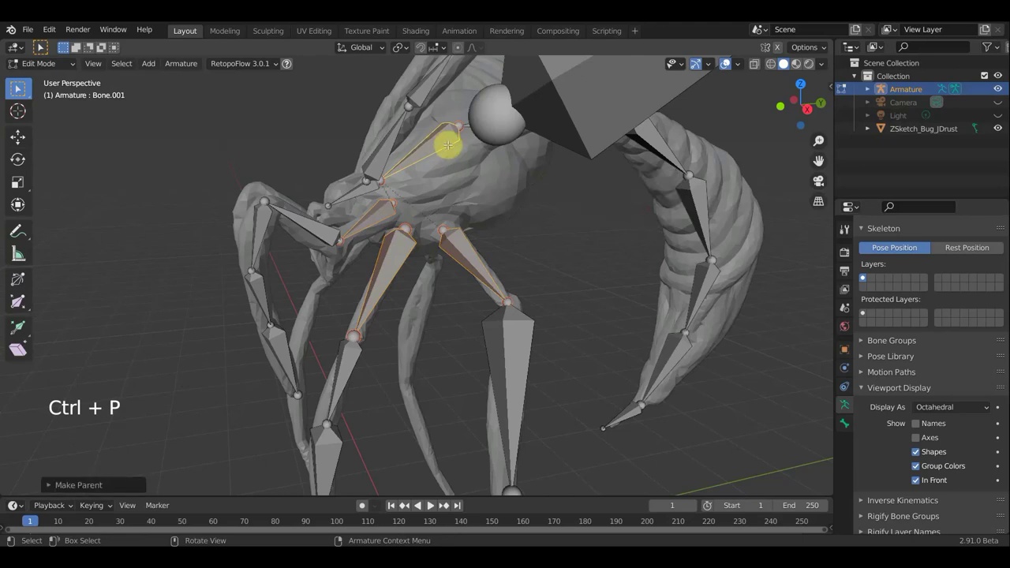
pyautogui.scroll(-3)
pyautogui.middleClick(864, 276)
pyautogui.middleClick(865, 276)
pyautogui.click(865, 276)
pyautogui.middleClick(865, 277)
pyautogui.click(864, 276)
pyautogui.press('ctrl+p')
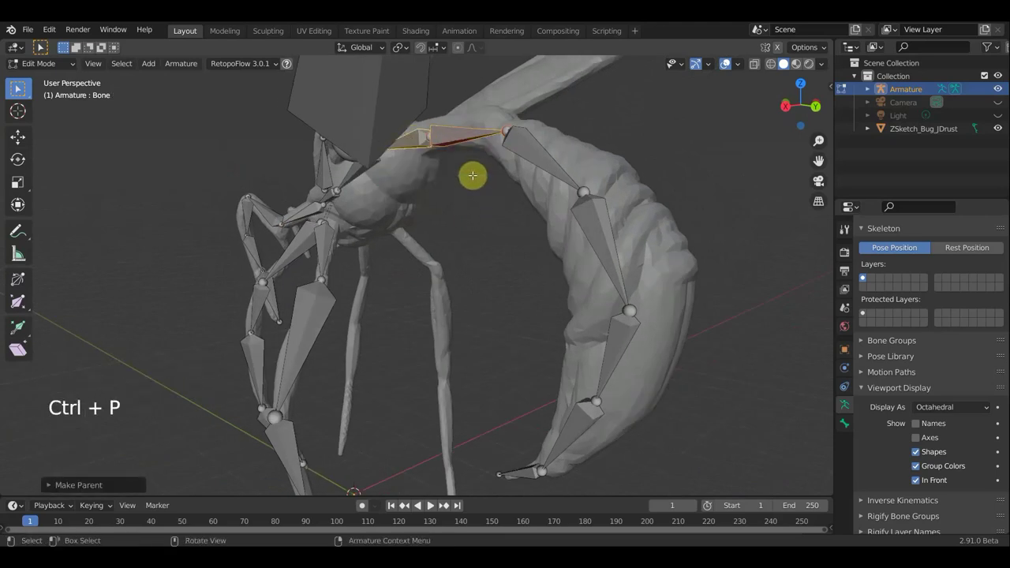
pyautogui.scroll(-3)
# - Make the round thorax bone the parent of the wing bone
pyautogui.middleClick(864, 276)
pyautogui.middleClick(865, 276)
pyautogui.click(864, 276)
pyautogui.click(865, 277)
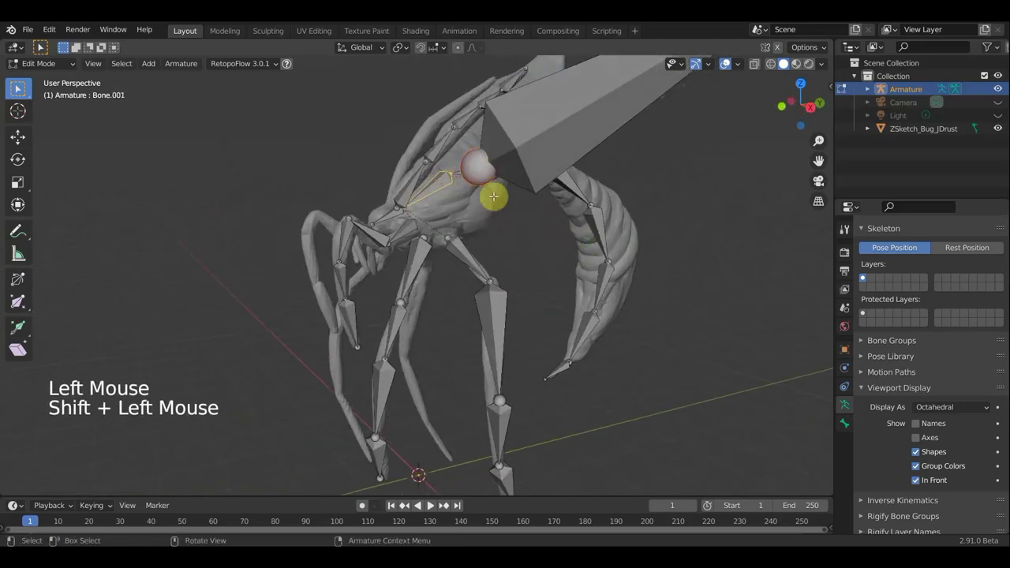
pyautogui.press('ctrl+p')
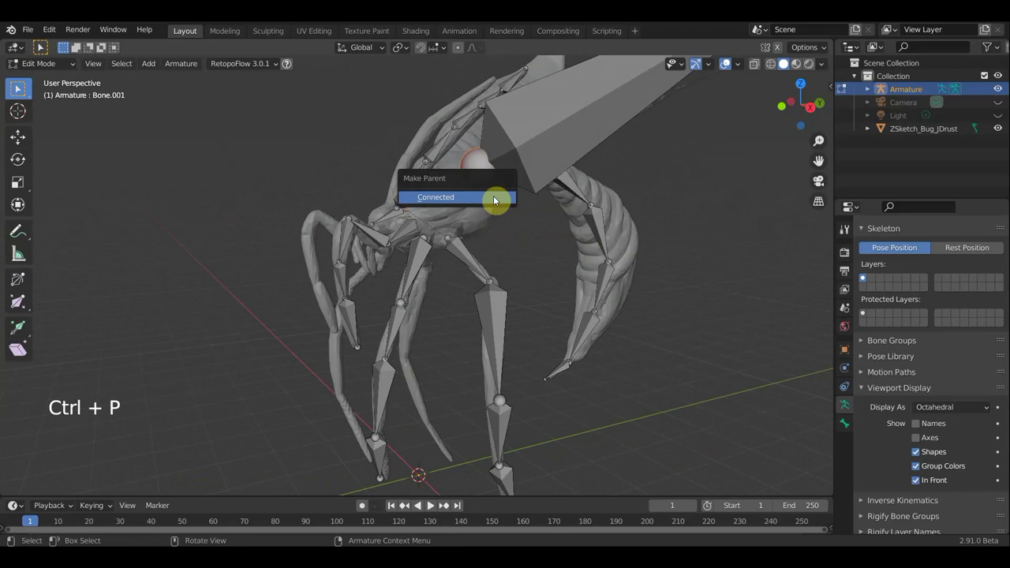
pyautogui.click(865, 276)
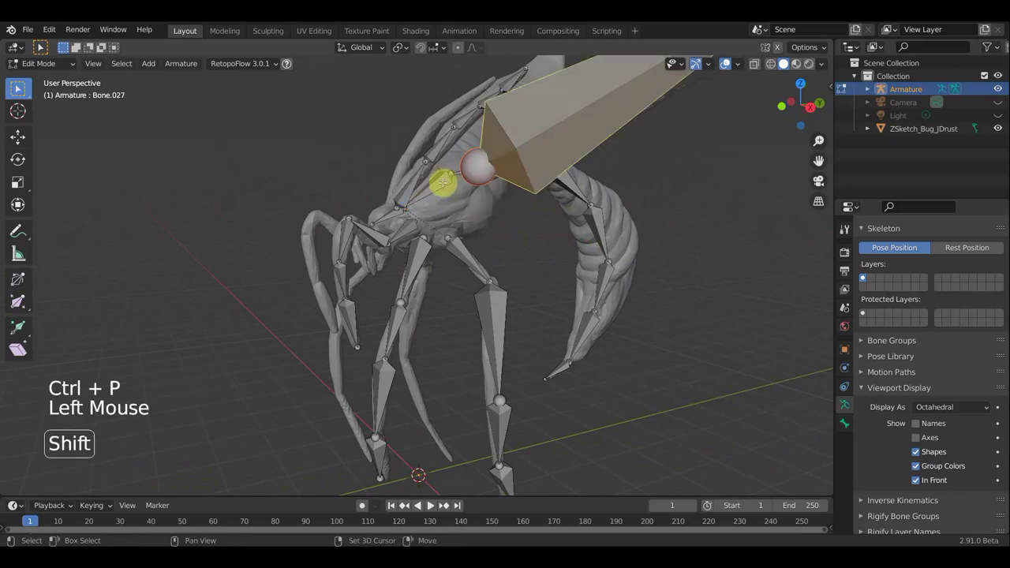
pyautogui.press('ctrl+p')
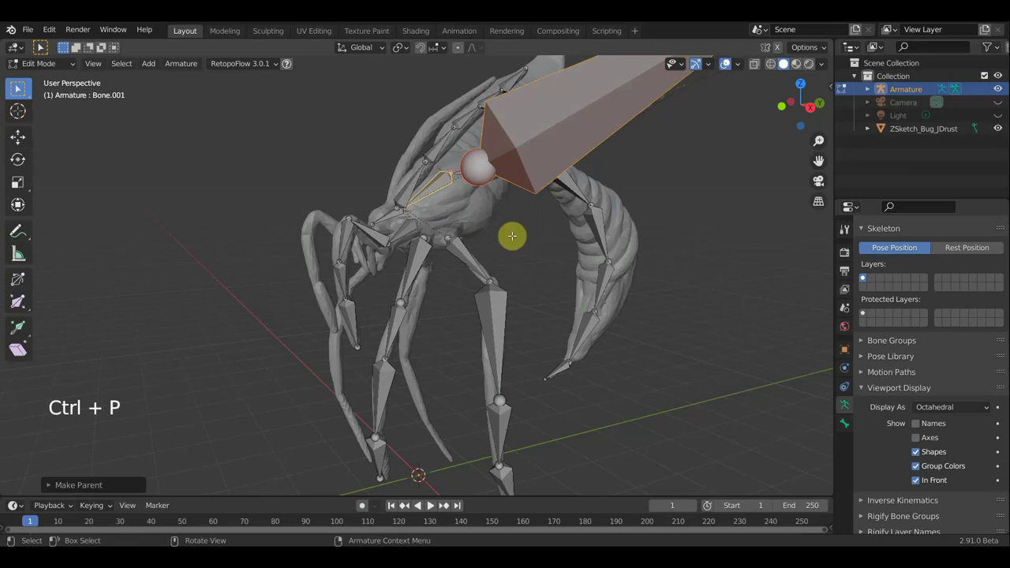
# - Parent the small wing-base bone to the body bone, keeping its offset
pyautogui.middleClick(865, 276)
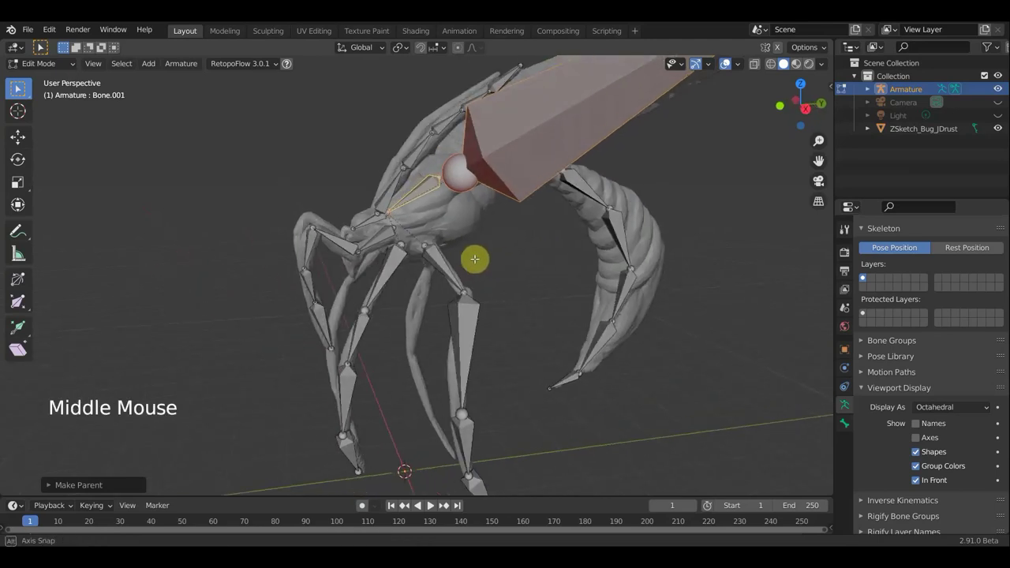
pyautogui.scroll(3)
pyautogui.click(864, 276)
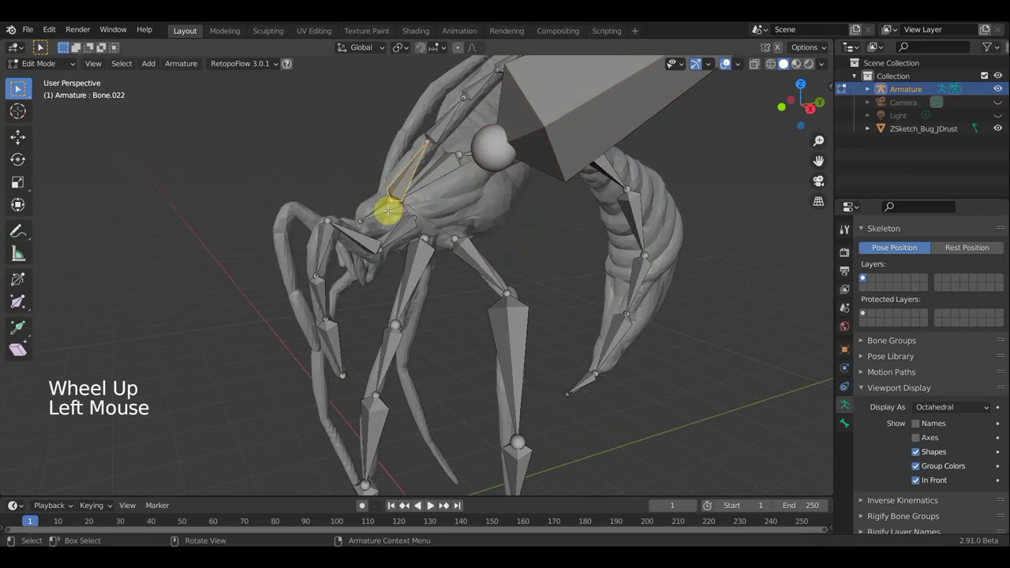
pyautogui.click(865, 276)
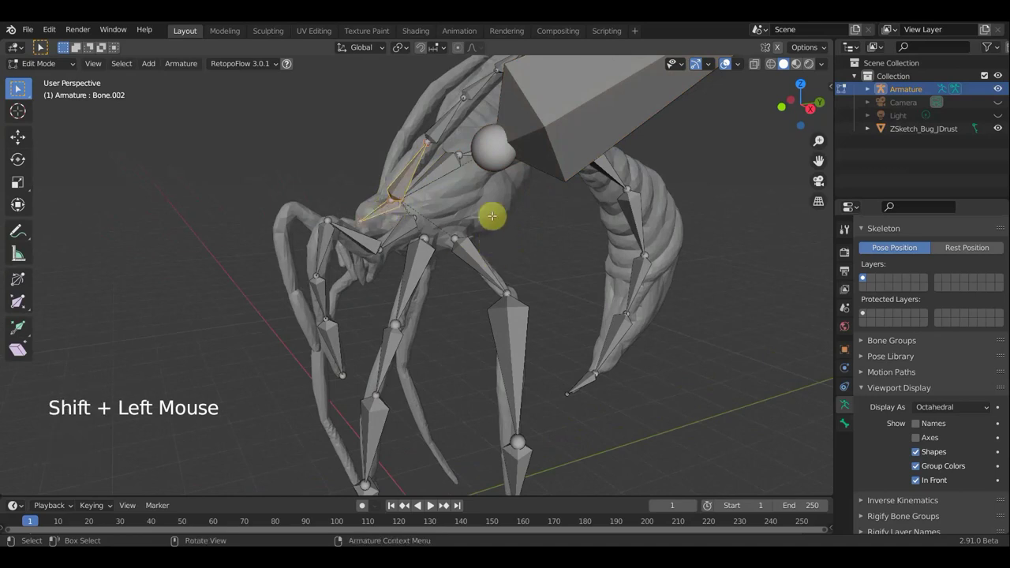
pyautogui.press('ctrl+p')
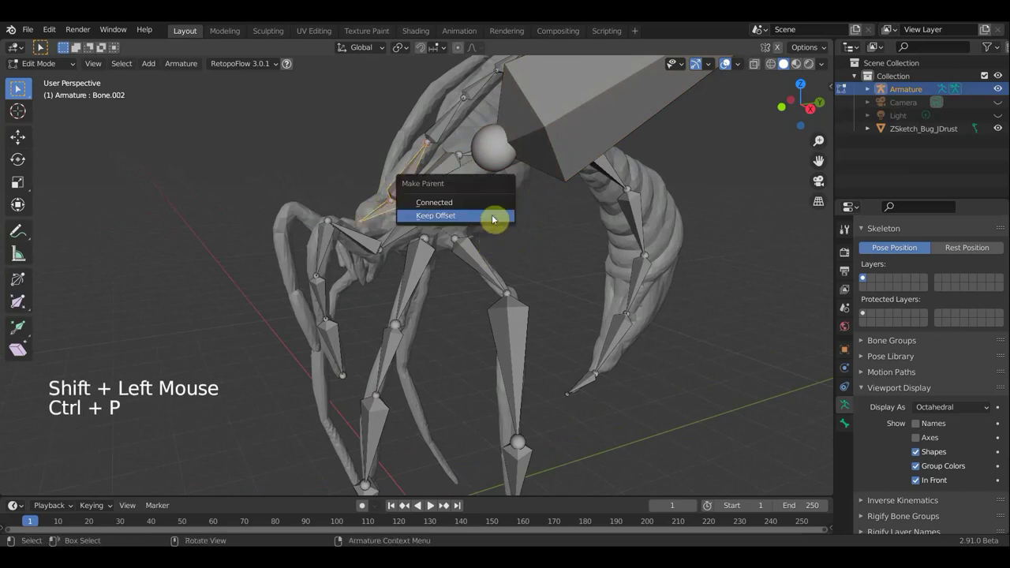
pyautogui.scroll(-3)
pyautogui.middleClick(865, 276)
pyautogui.middleClick(865, 276)
pyautogui.middleClick(864, 277)
pyautogui.click(865, 276)
pyautogui.middleClick(864, 276)
pyautogui.middleClick(865, 276)
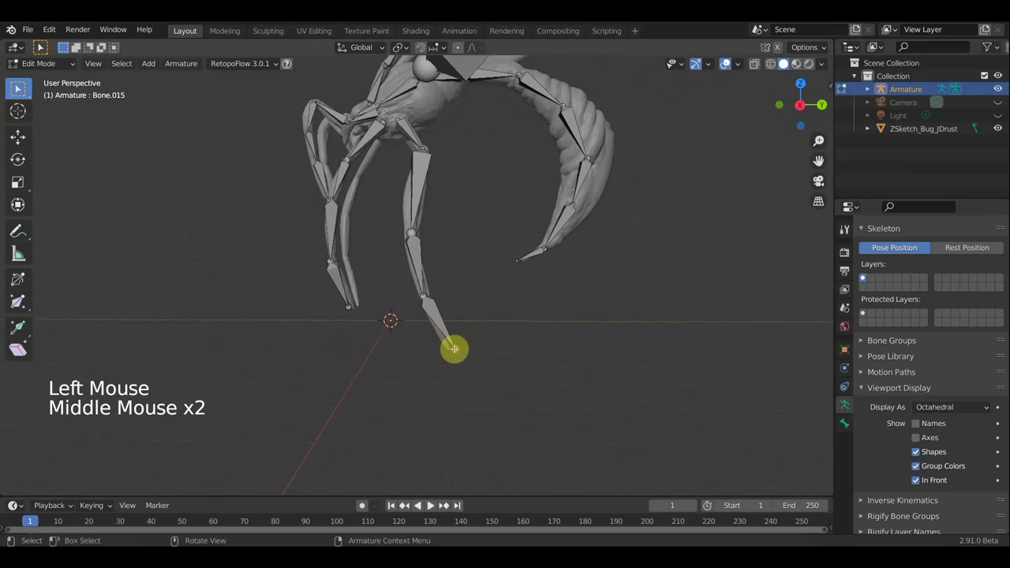
# - Extrude a foot bone along the ground from the front leg tip and clear its parent
pyautogui.press('g')
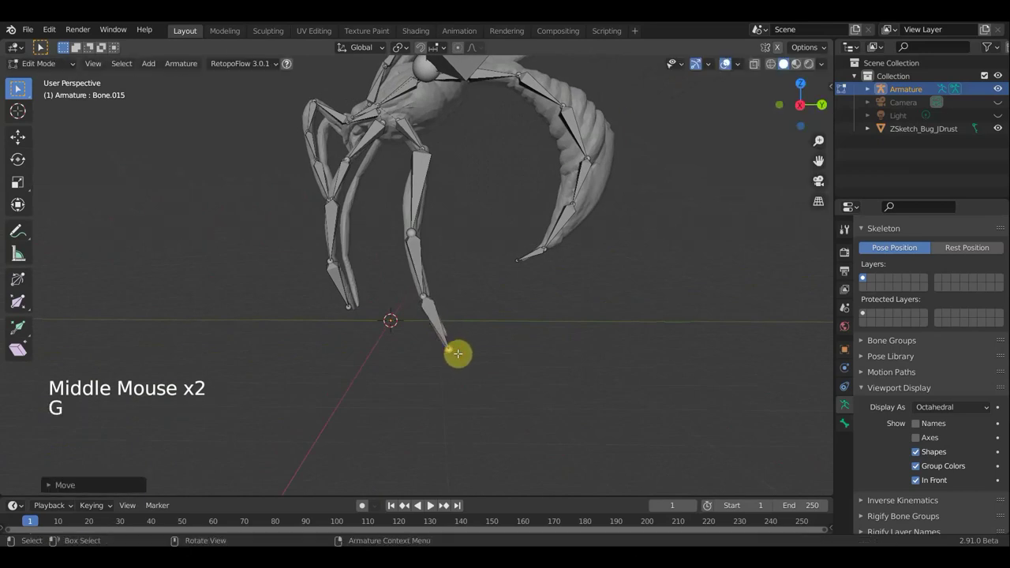
pyautogui.press('e')
pyautogui.click(864, 276)
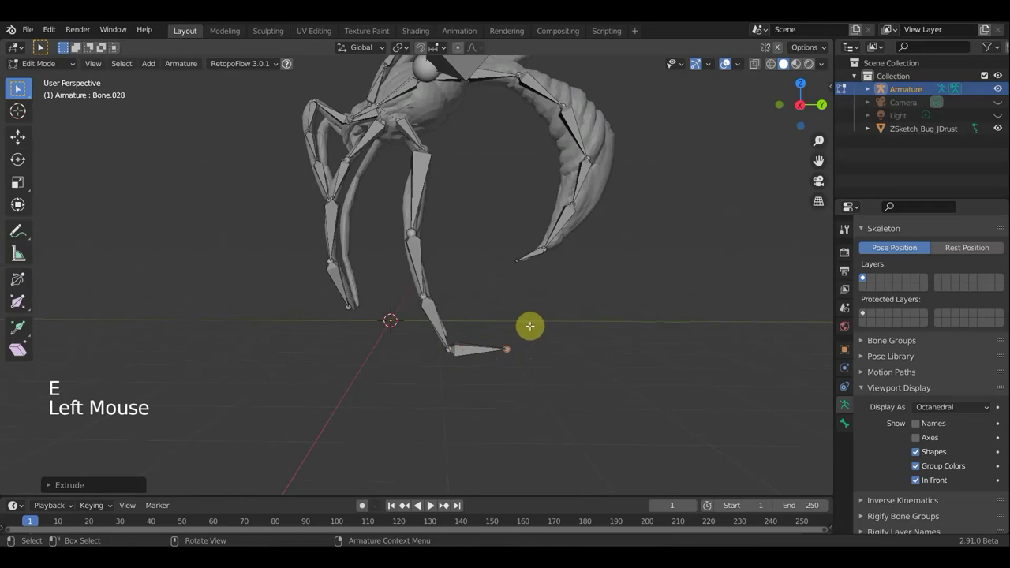
pyautogui.click(865, 277)
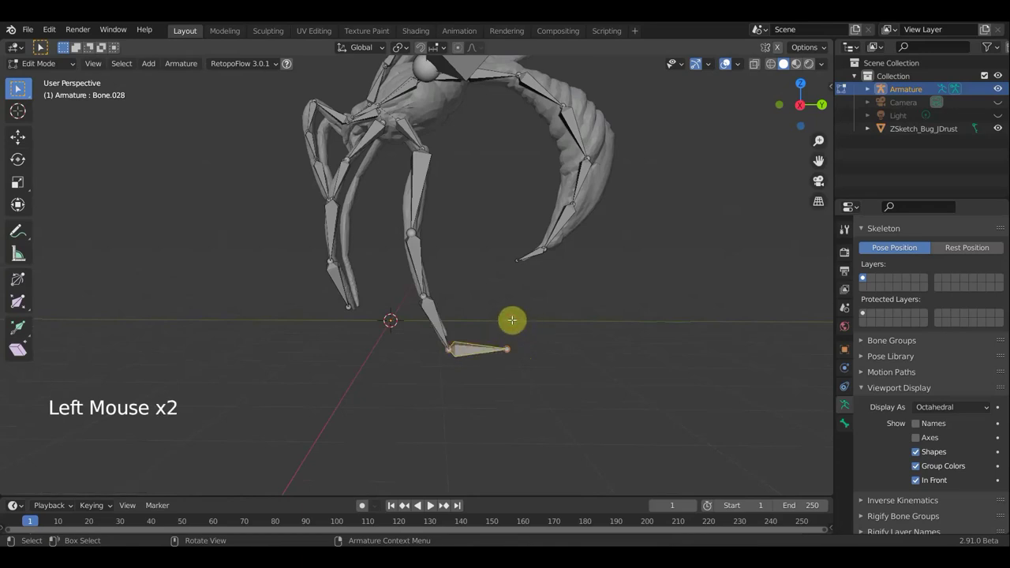
pyautogui.press('alt+p')
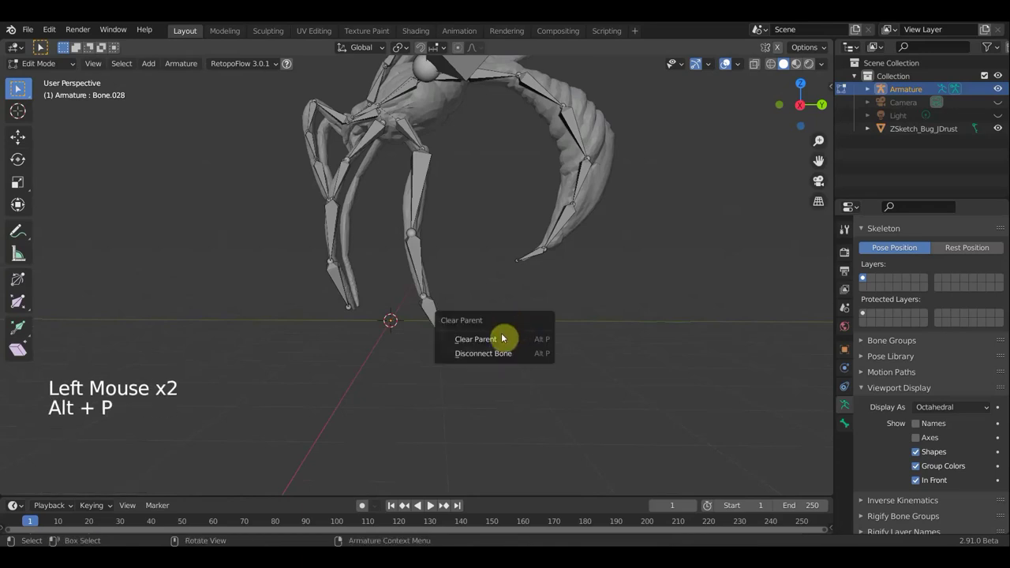
pyautogui.click(865, 276)
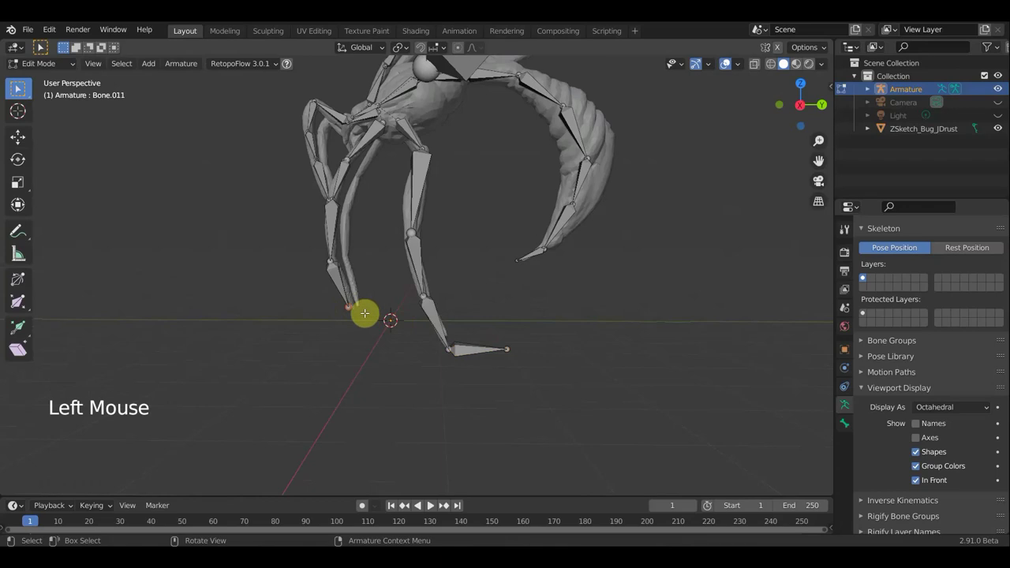
# - Extrude a second leg-tip bone and clear its parent from the leg chain
pyautogui.press('e')
pyautogui.click(865, 276)
pyautogui.press('alt+p')
pyautogui.middleClick(864, 276)
pyautogui.middleClick(865, 276)
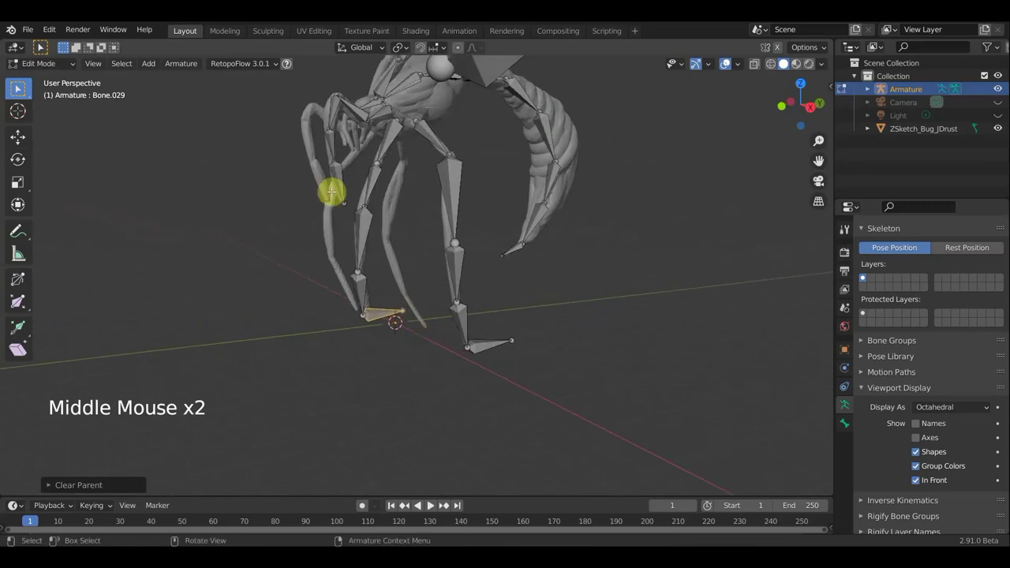
pyautogui.click(864, 276)
pyautogui.middleClick(865, 276)
pyautogui.middleClick(864, 277)
# - Extrude a third lower leg bone and detach it with Clear Parent
pyautogui.press('e')
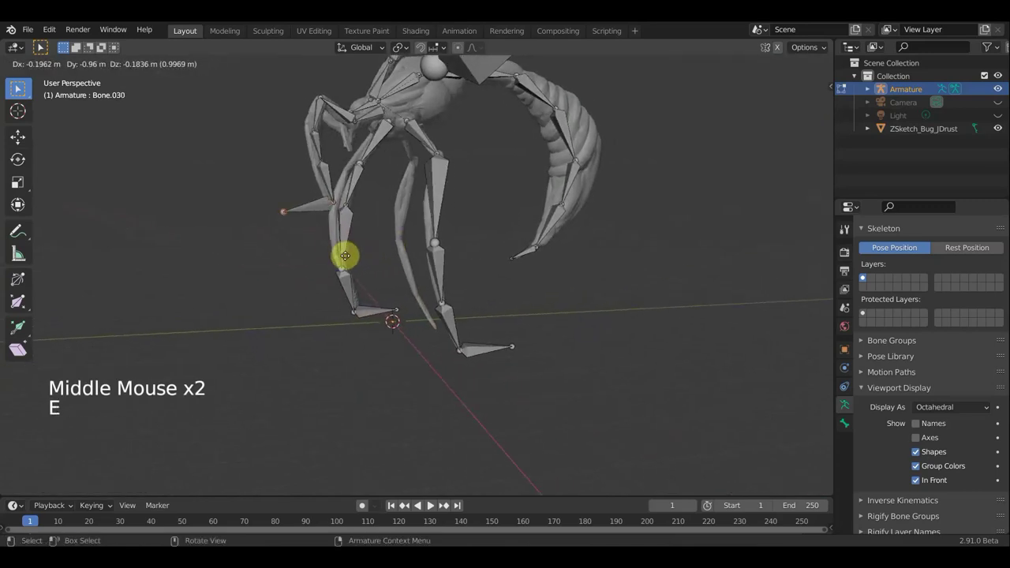
pyautogui.click(865, 276)
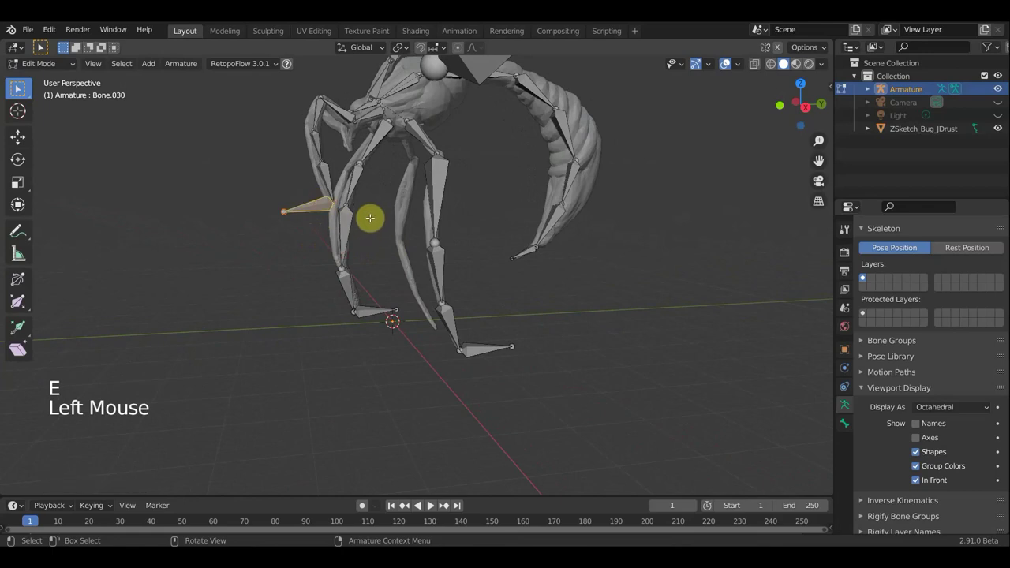
pyautogui.press('alt+p')
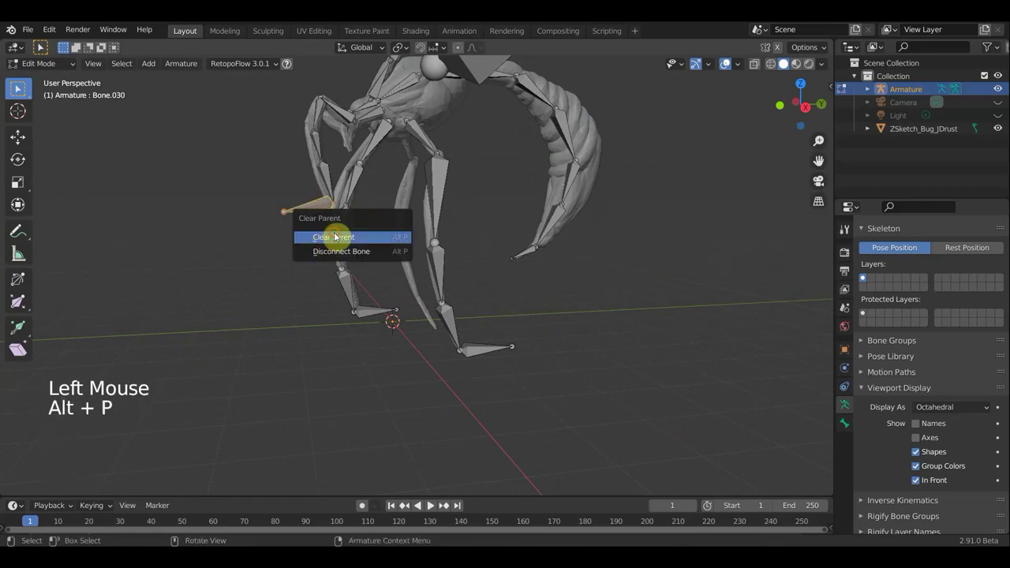
pyautogui.middleClick(865, 276)
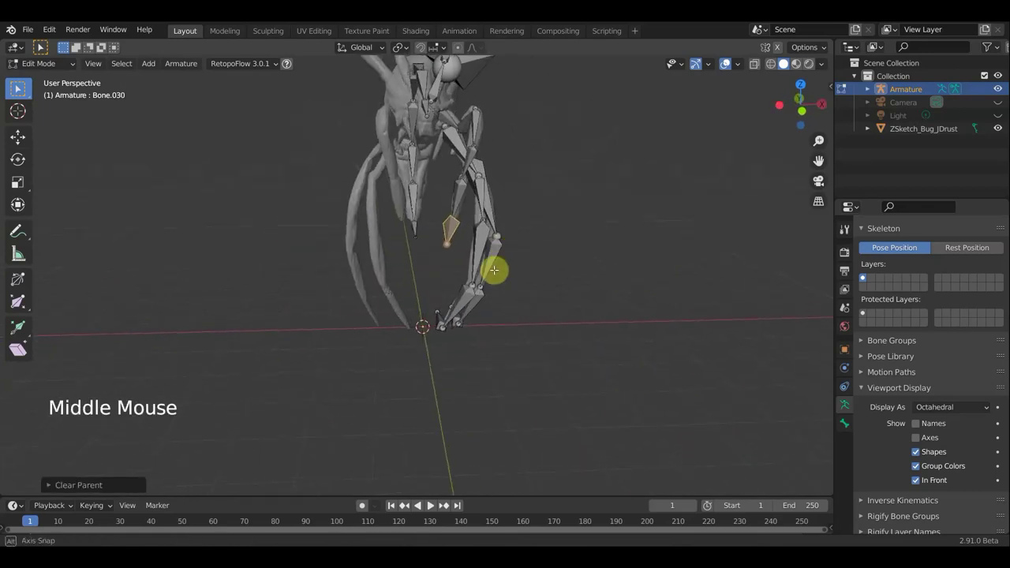
pyautogui.scroll(-3)
pyautogui.scroll(-3)
pyautogui.middleClick(865, 276)
pyautogui.middleClick(865, 276)
# - In front view, select one side's leg and wing bones
pyautogui.press('KP_1')
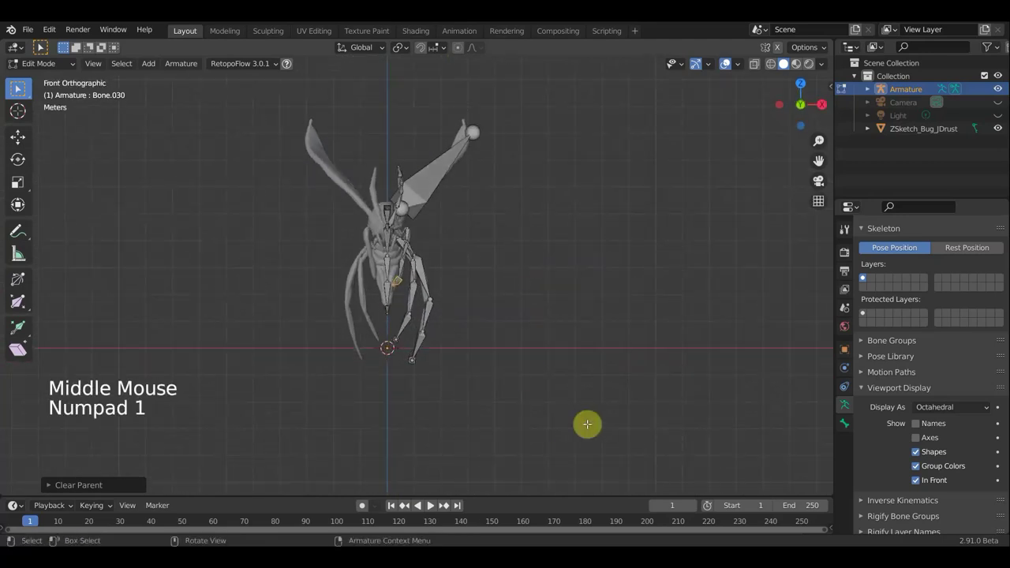
pyautogui.click(865, 276)
pyautogui.scroll(3)
pyautogui.middleClick(865, 276)
pyautogui.middleClick(864, 276)
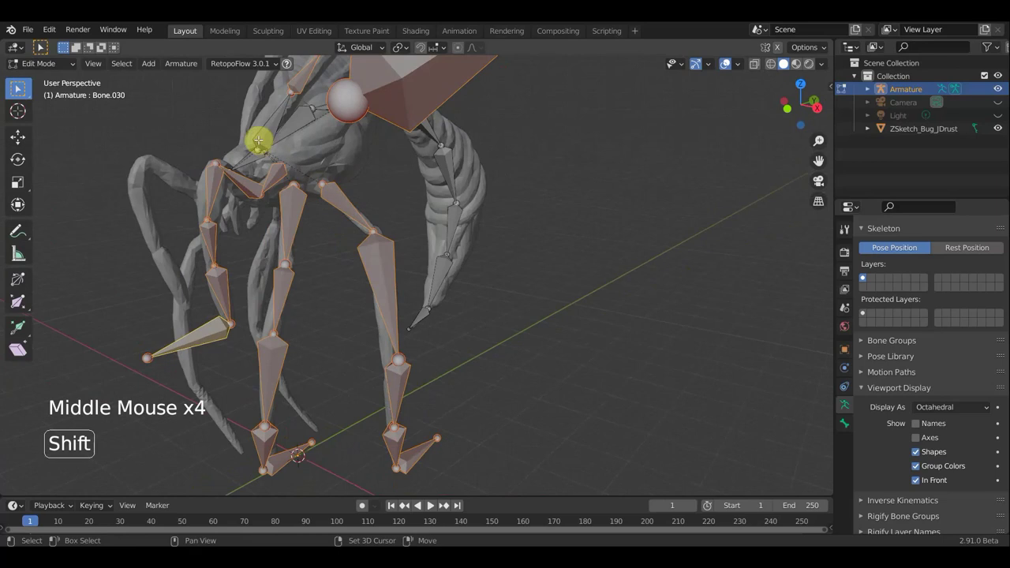
pyautogui.click(865, 277)
pyautogui.scroll(-3)
pyautogui.middleClick(865, 276)
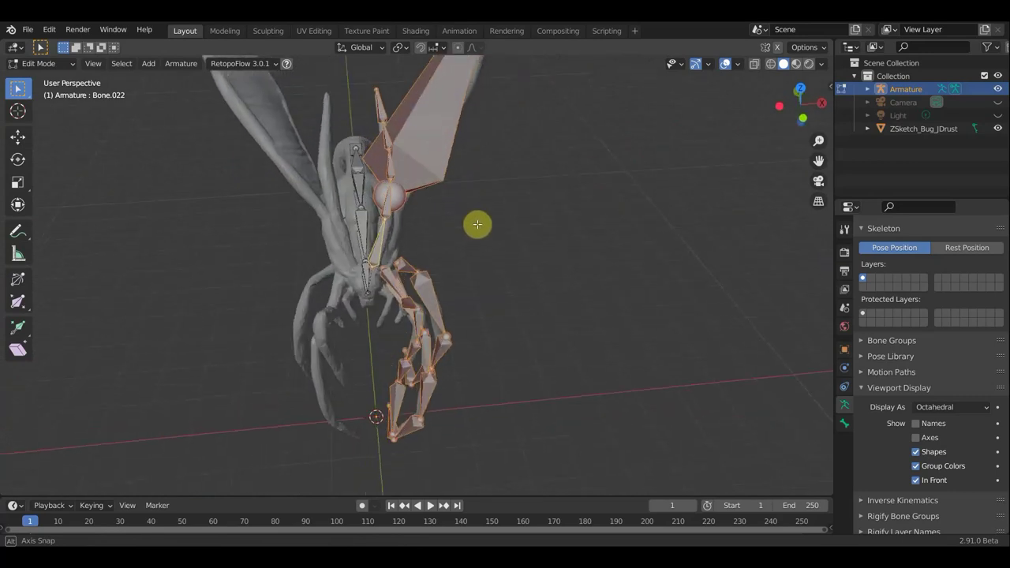
pyautogui.press('KP_1')
pyautogui.scroll(-3)
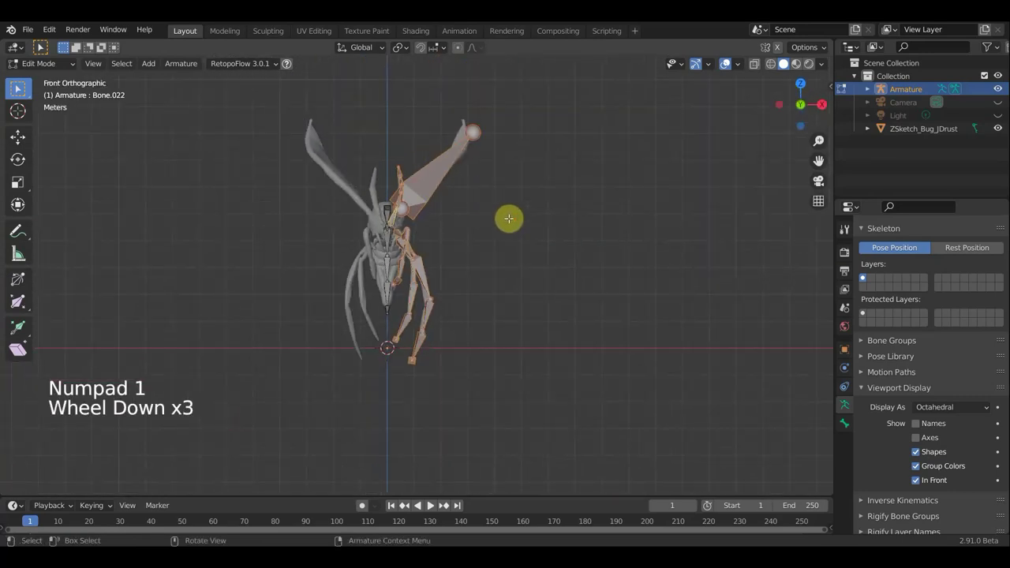
# - Duplicate the selected bones in place and mirror the copies across the global X axis
pyautogui.press('shift+d')
pyautogui.scroll(-3)
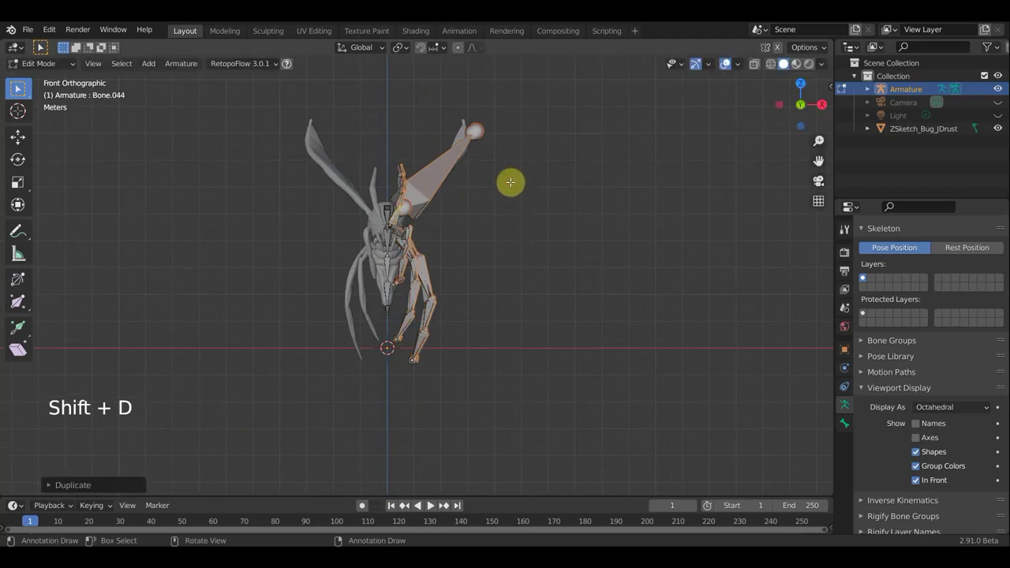
pyautogui.press('ctrl+z')
pyautogui.press('ctrl+z')
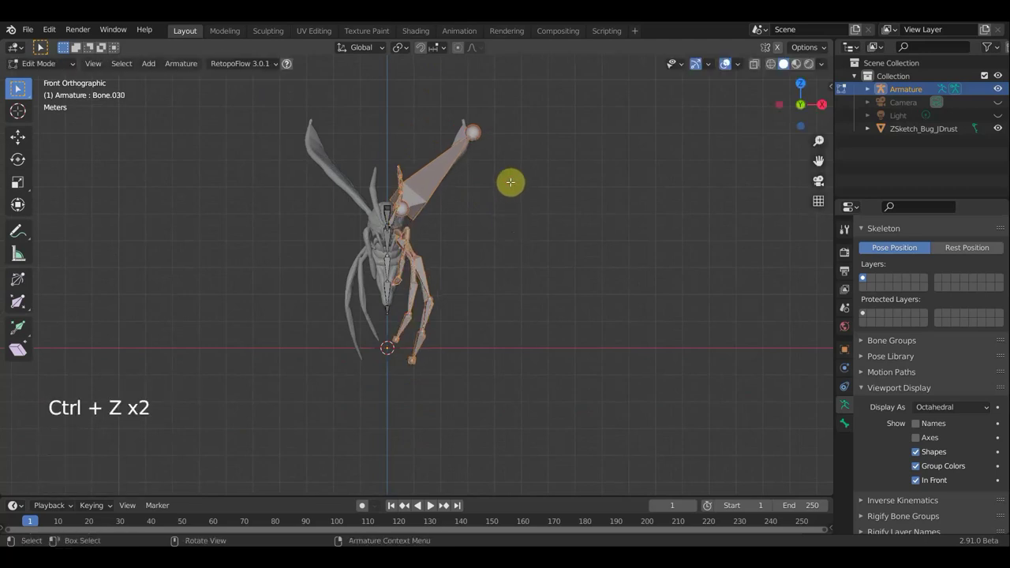
pyautogui.press('ctrl+shift+z')
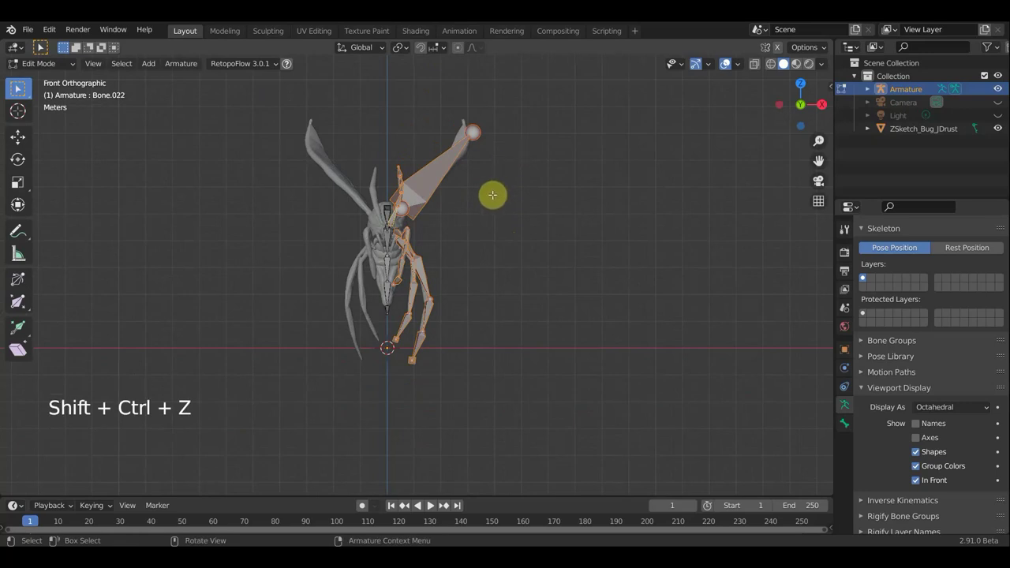
pyautogui.press('shift+d')
pyautogui.rightClick(864, 276)
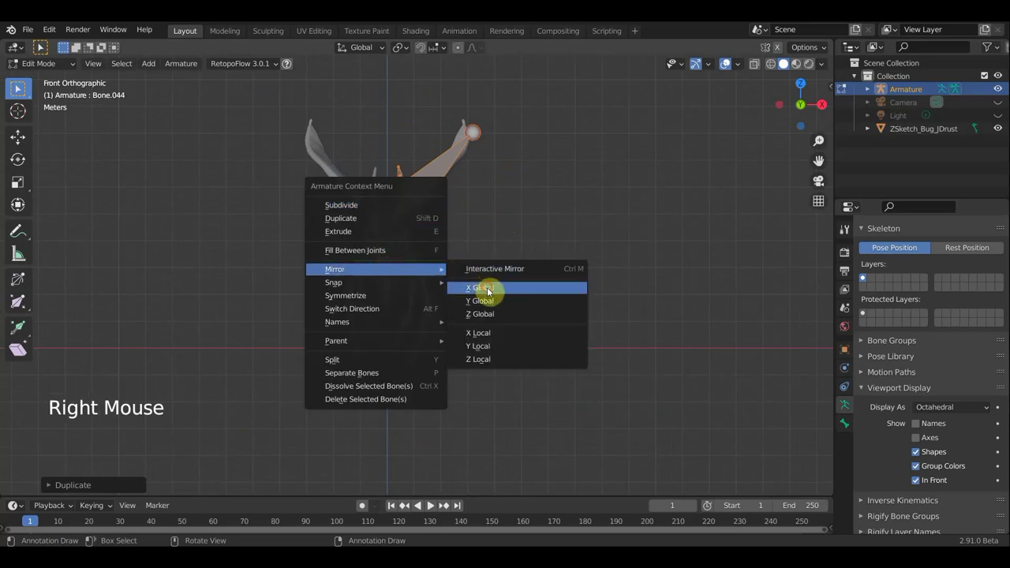
pyautogui.click(864, 276)
pyautogui.click(865, 276)
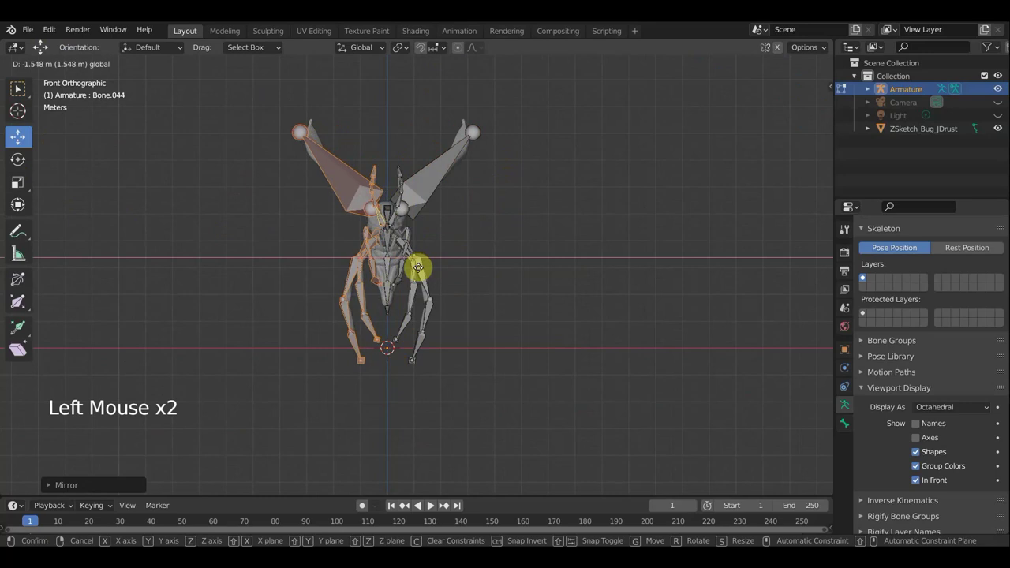
pyautogui.scroll(3)
pyautogui.scroll(3)
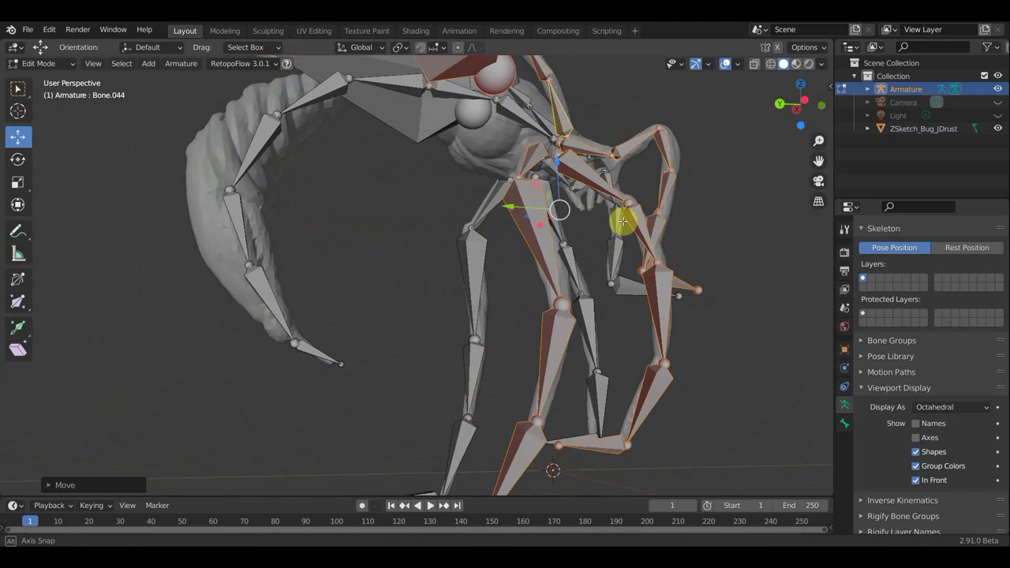
pyautogui.middleClick(865, 276)
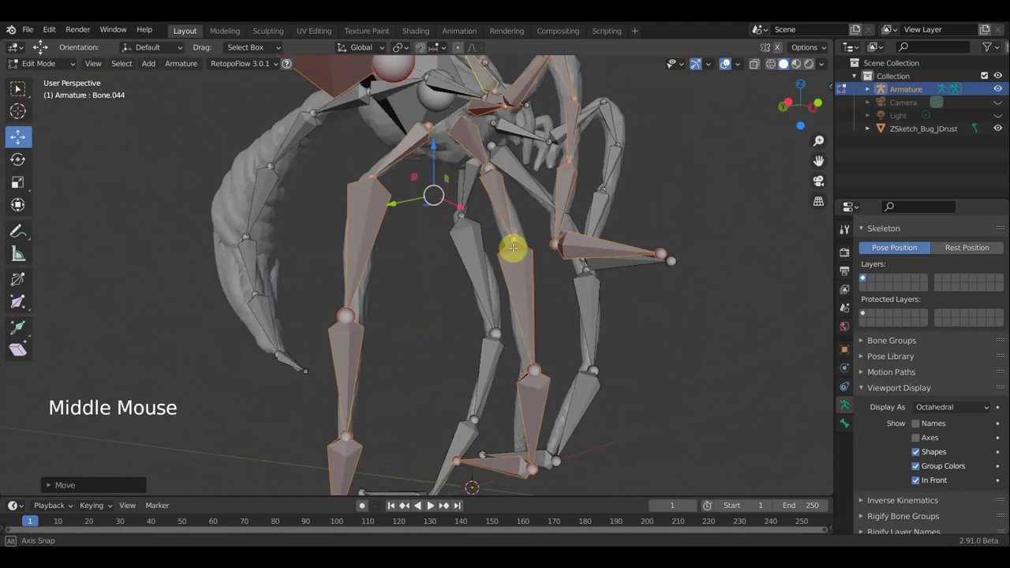
pyautogui.scroll(-3)
pyautogui.scroll(-3)
pyautogui.middleClick(864, 277)
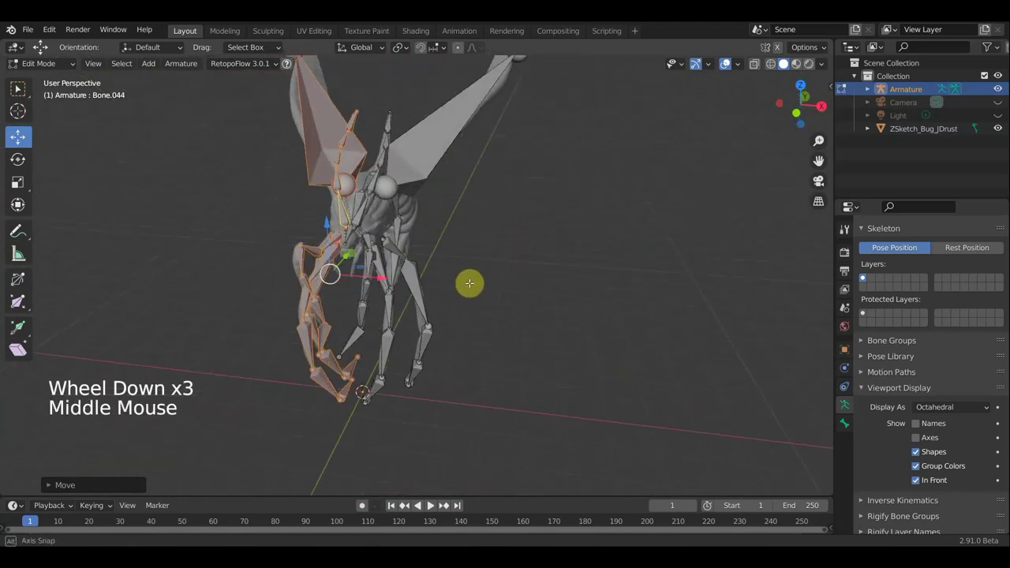
pyautogui.scroll(3)
pyautogui.middleClick(865, 276)
pyautogui.middleClick(865, 276)
pyautogui.middleClick(864, 276)
pyautogui.scroll(3)
pyautogui.scroll(3)
pyautogui.middleClick(865, 276)
pyautogui.middleClick(865, 276)
pyautogui.middleClick(865, 276)
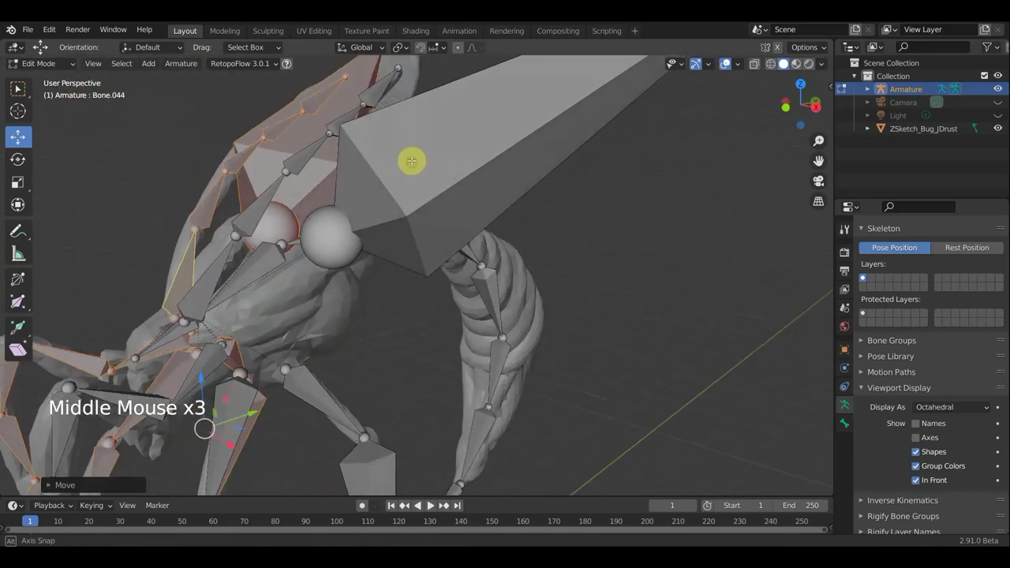
pyautogui.scroll(-3)
pyautogui.scroll(-3)
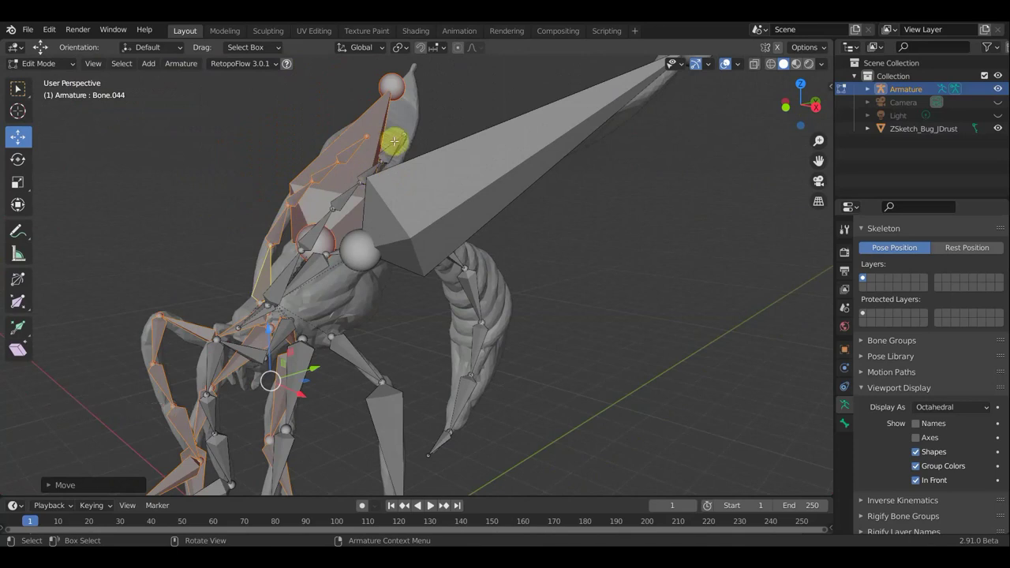
# - Move the wing bone's tip out along the upper wing, then adjust another of its joints
pyautogui.click(864, 276)
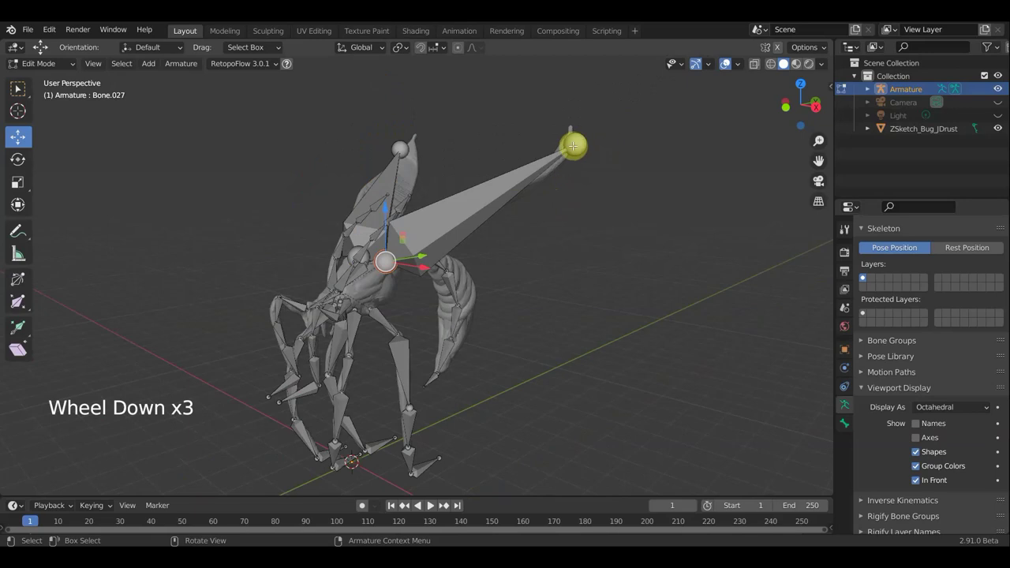
pyautogui.click(864, 276)
pyautogui.scroll(-3)
pyautogui.press('g')
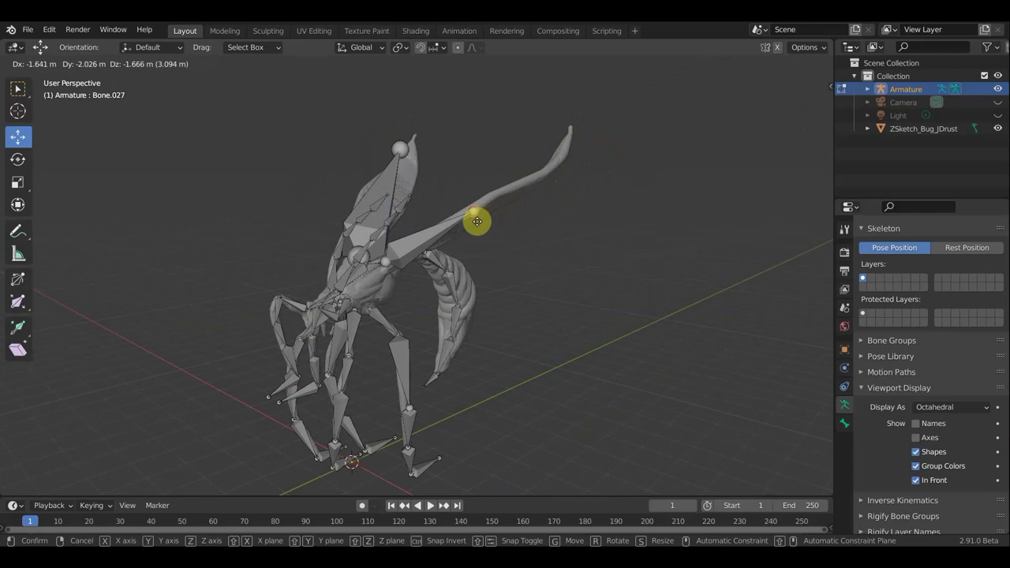
pyautogui.middleClick(864, 276)
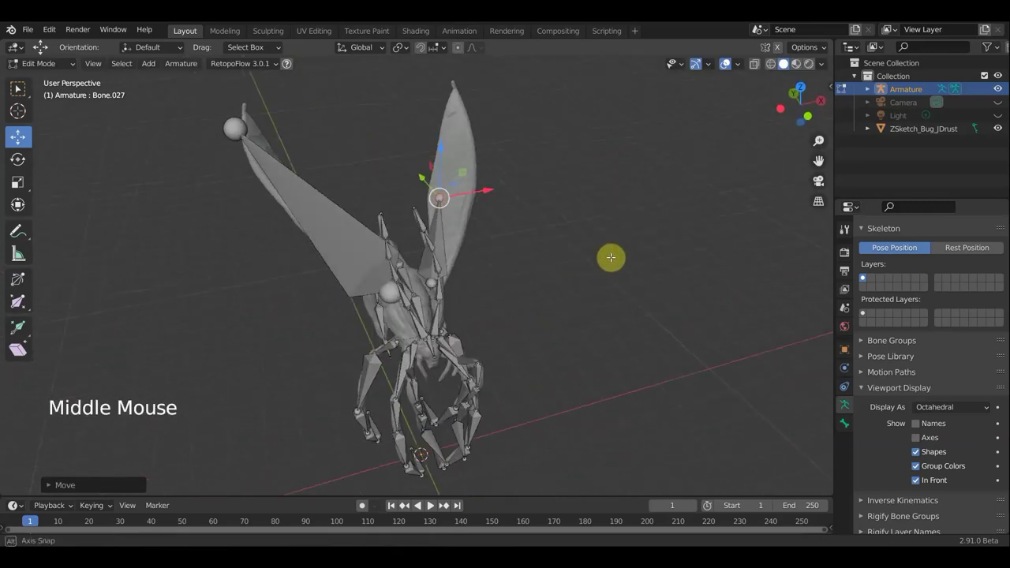
pyautogui.middleClick(865, 276)
pyautogui.click(865, 276)
pyautogui.press('g')
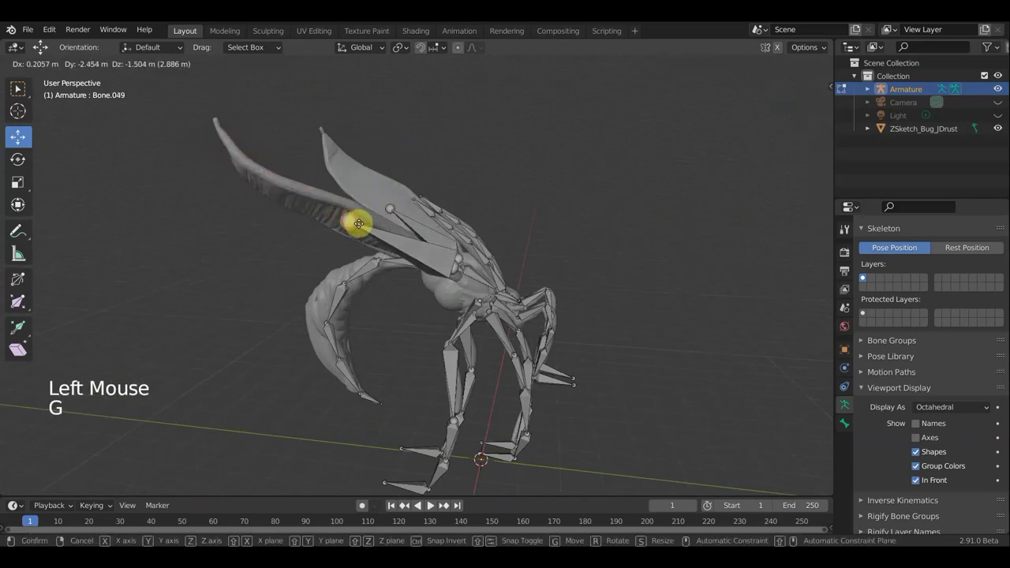
# - Reposition the wing bone joints so the chain follows the wing's length
pyautogui.middleClick(865, 276)
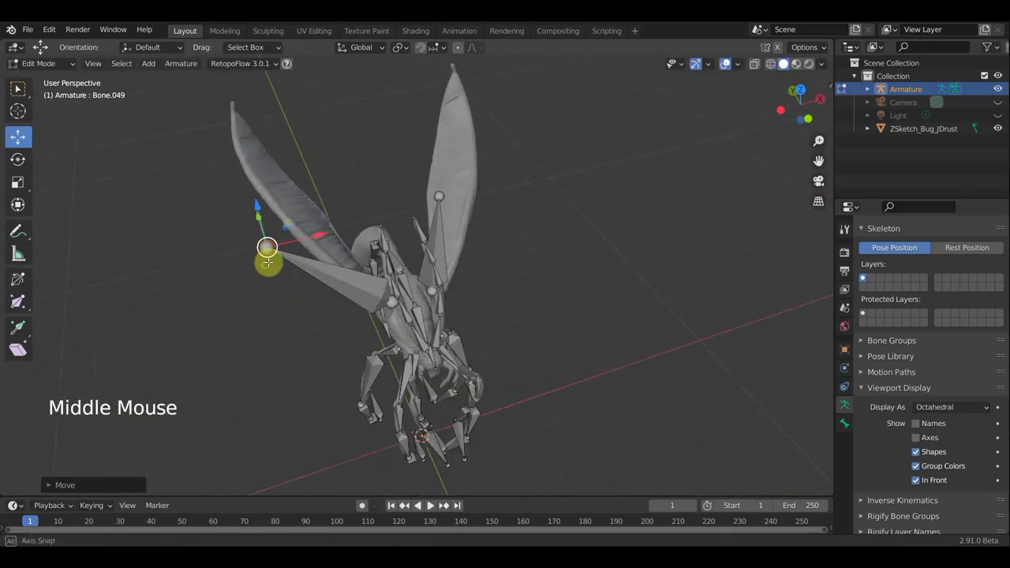
pyautogui.press('g')
pyautogui.middleClick(864, 276)
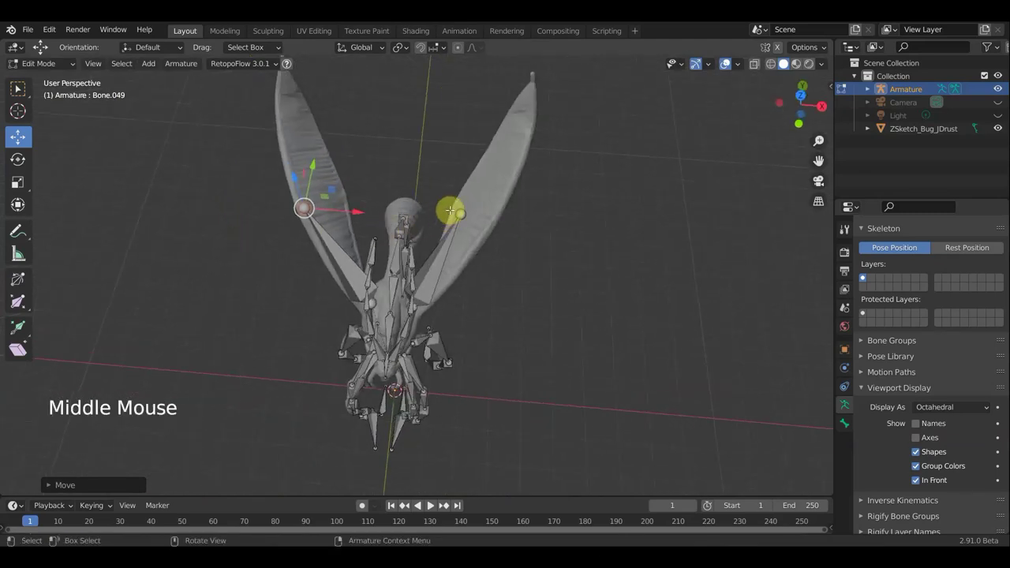
pyautogui.click(864, 276)
pyautogui.middleClick(865, 276)
pyautogui.middleClick(865, 276)
pyautogui.press('g')
pyautogui.middleClick(864, 276)
pyautogui.middleClick(865, 276)
pyautogui.middleClick(865, 276)
pyautogui.click(865, 276)
pyautogui.press('g')
pyautogui.middleClick(864, 276)
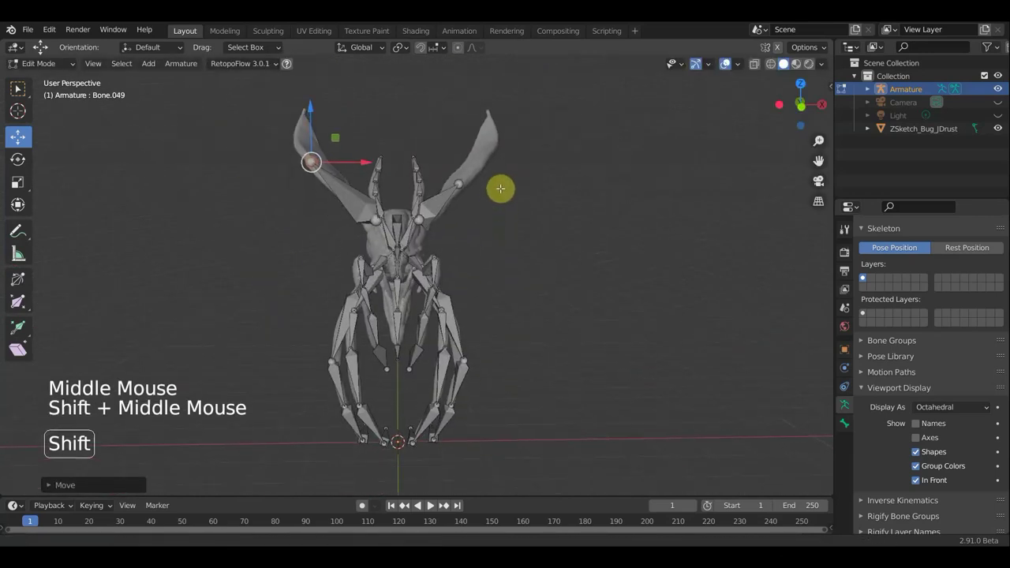
# - In Object Mode select the bug mesh then the armature and bring up Ctrl+P parenting
pyautogui.click(864, 277)
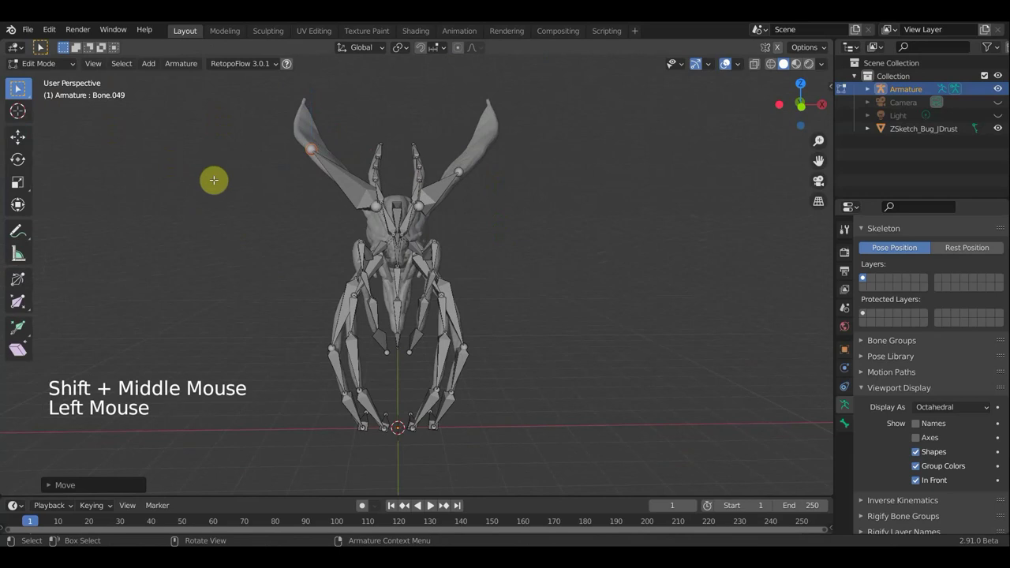
pyautogui.click(865, 276)
pyautogui.click(491, 125)
pyautogui.click(426, 172)
pyautogui.doubleClick(581, 235)
pyautogui.press('ctrl+p')
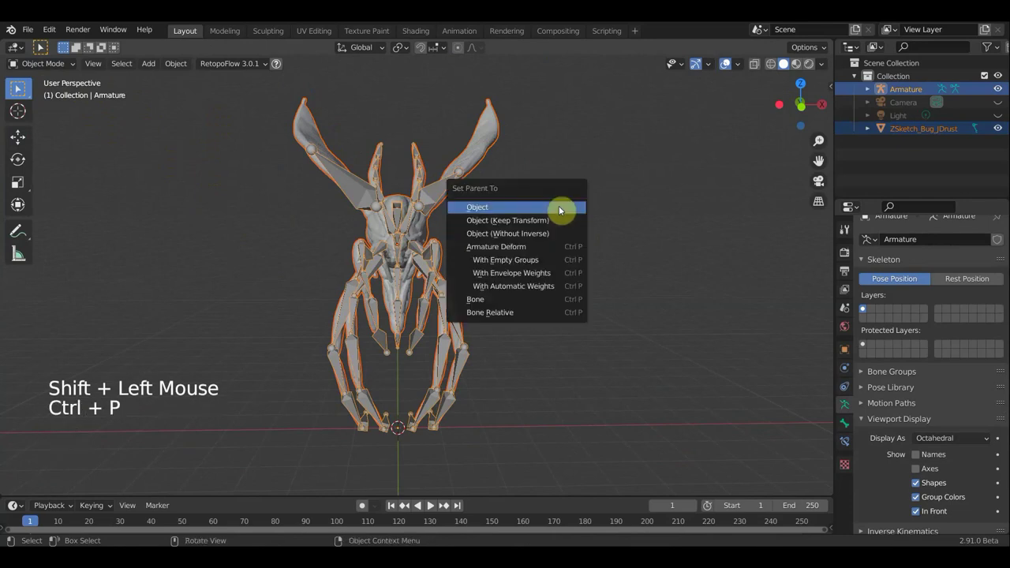
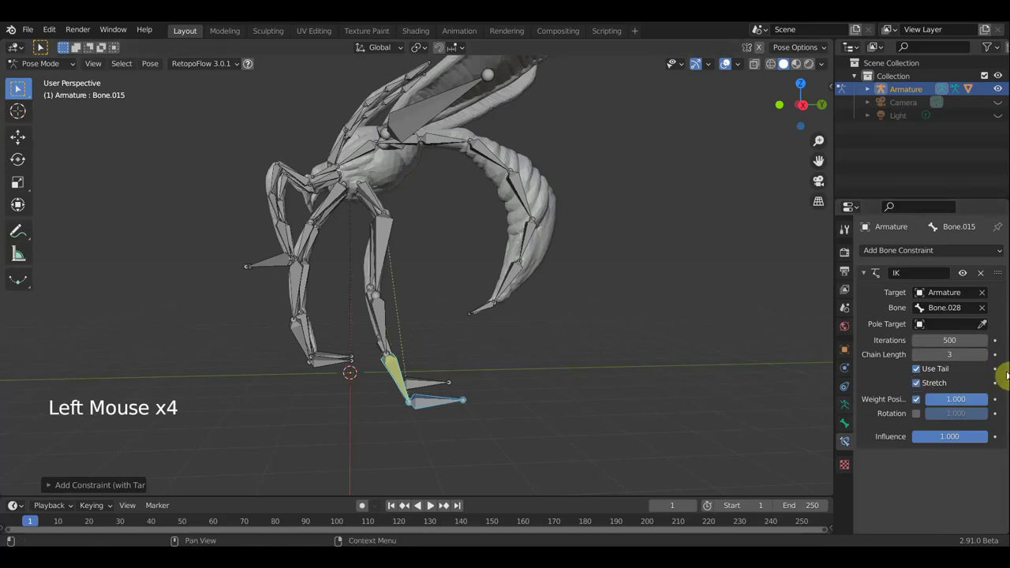
# - Add IK constraints to two more legs, each aimed at its foot control bone
pyautogui.click(326, 364)
pyautogui.click(302, 342)
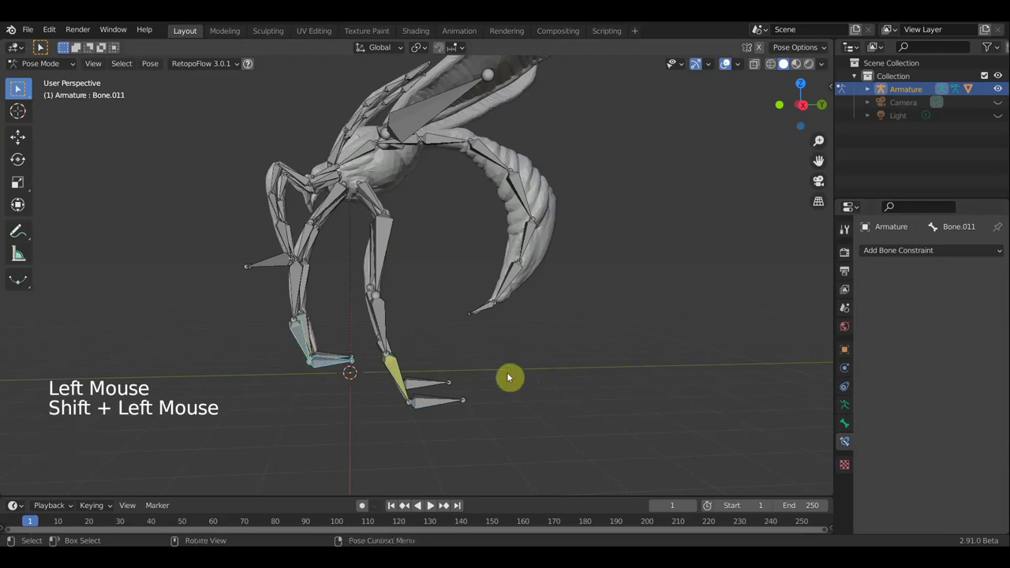
pyautogui.press('ctrl+shift+c')
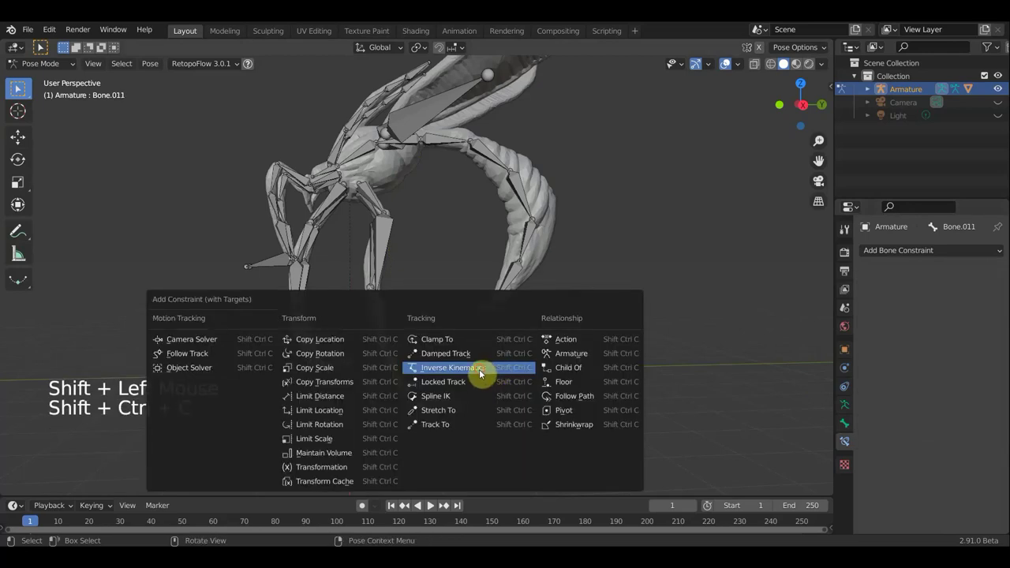
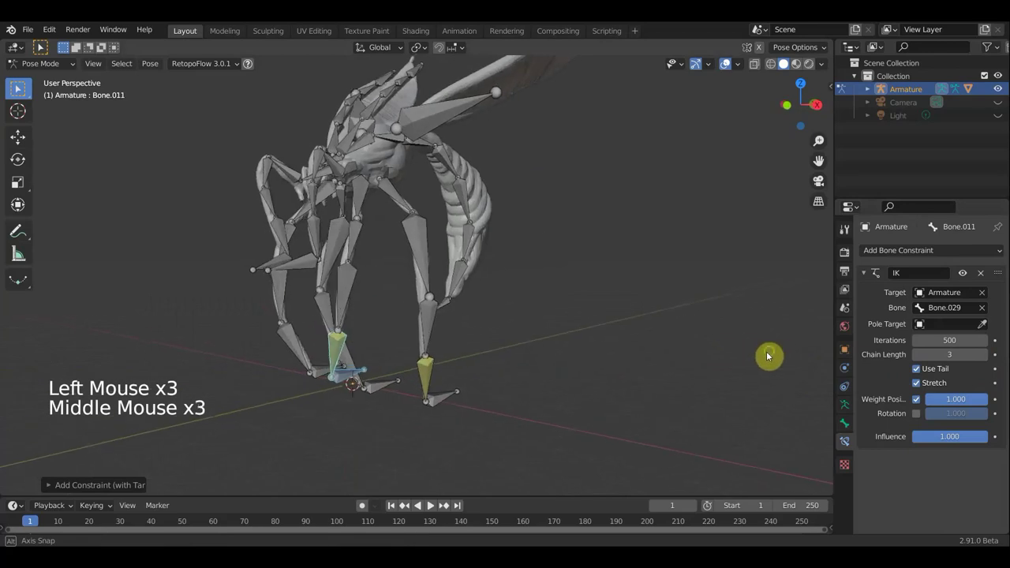
pyautogui.middleClick(342, 282)
pyautogui.click(279, 262)
pyautogui.click(294, 236)
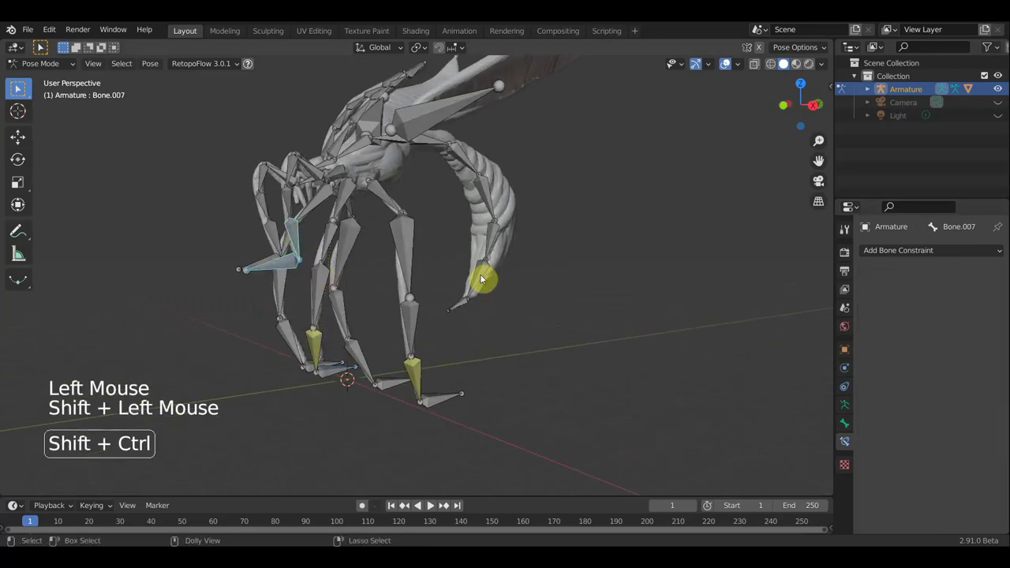
pyautogui.press('ctrl+shift+c')
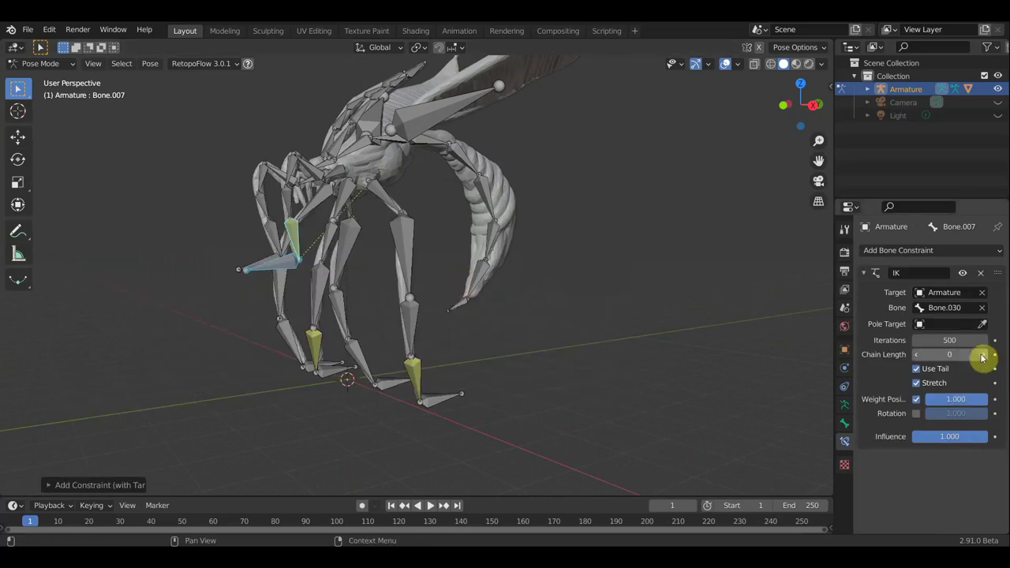
# - Set the leg IK chain length to 3 and inspect both constrained feet
pyautogui.middleClick(708, 361)
pyautogui.middleClick(679, 374)
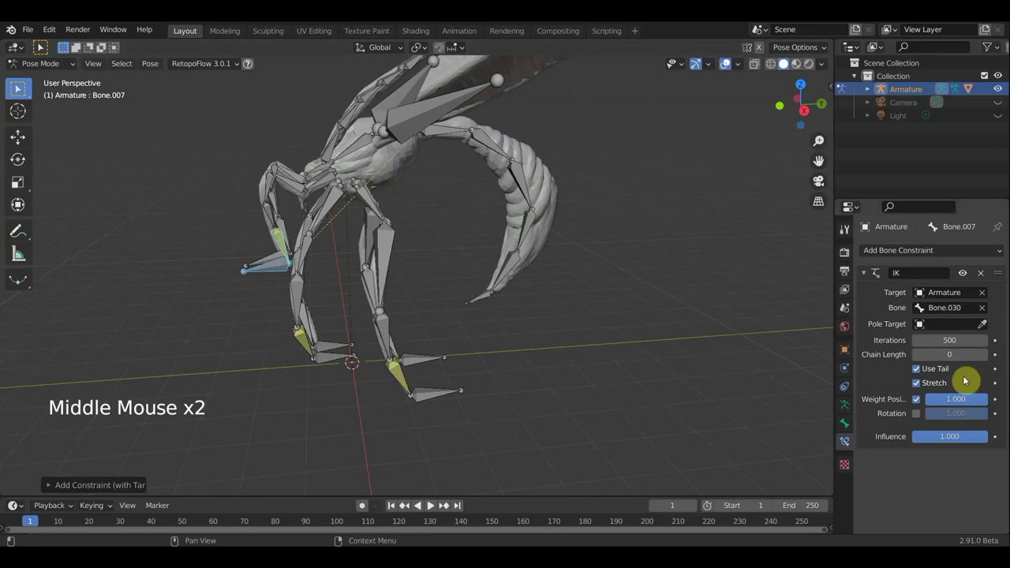
pyautogui.doubleClick(988, 363)
pyautogui.click(984, 357)
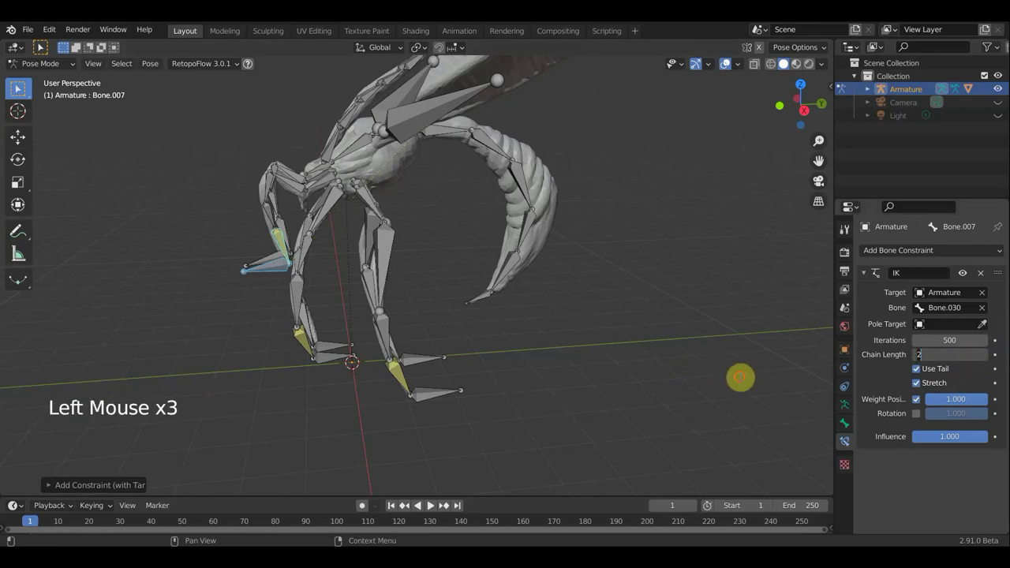
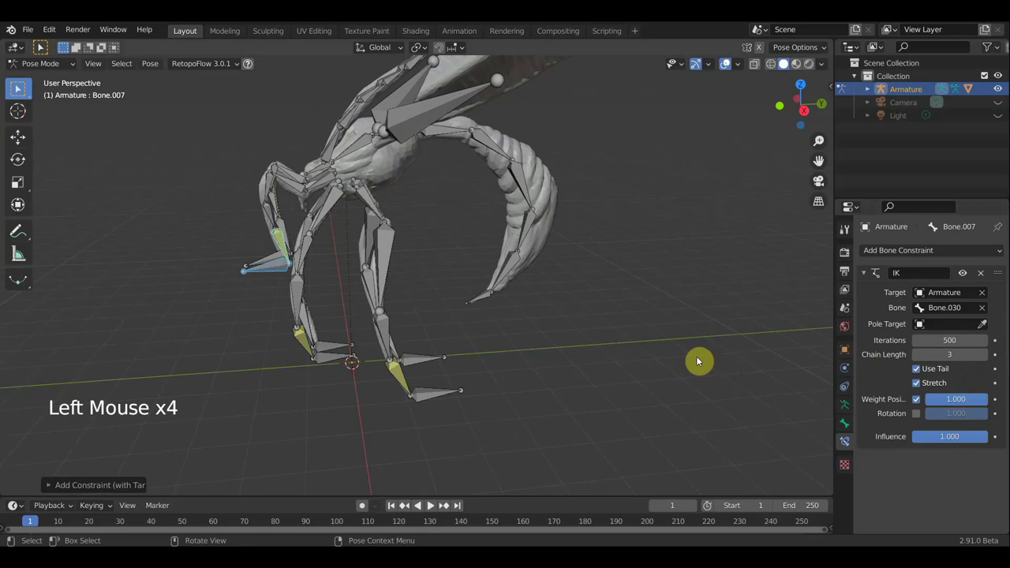
pyautogui.middleClick(702, 375)
pyautogui.middleClick(723, 403)
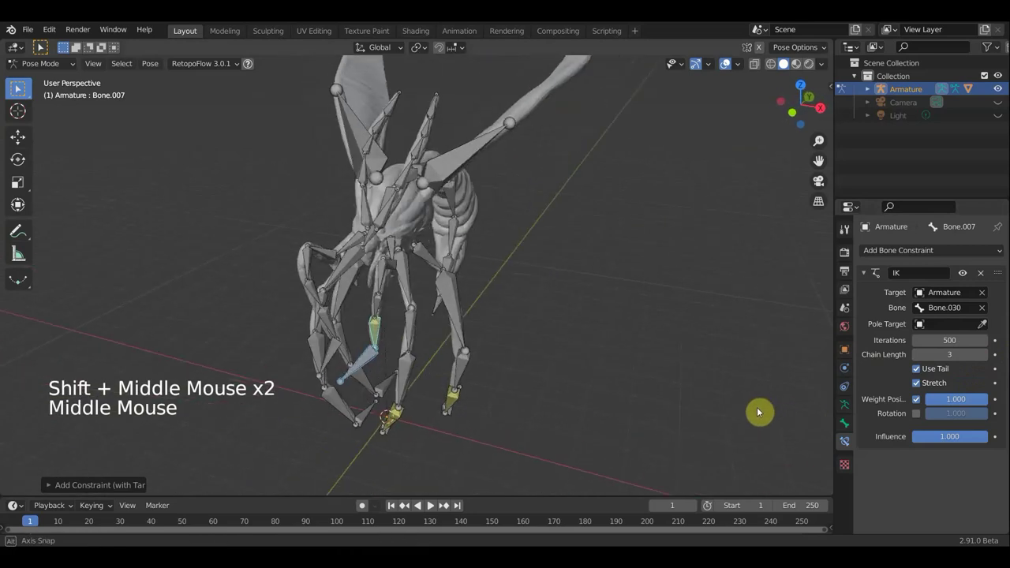
pyautogui.middleClick(729, 419)
# - Orbit around the wing to inspect it, then leave Pose Mode to edit the armature's bones
pyautogui.scroll(3)
pyautogui.scroll(-3)
pyautogui.middleClick(584, 250)
pyautogui.scroll(-3)
pyautogui.middleClick(568, 250)
pyautogui.middleClick(375, 192)
pyautogui.scroll(-3)
pyautogui.middleClick(387, 233)
pyautogui.scroll(3)
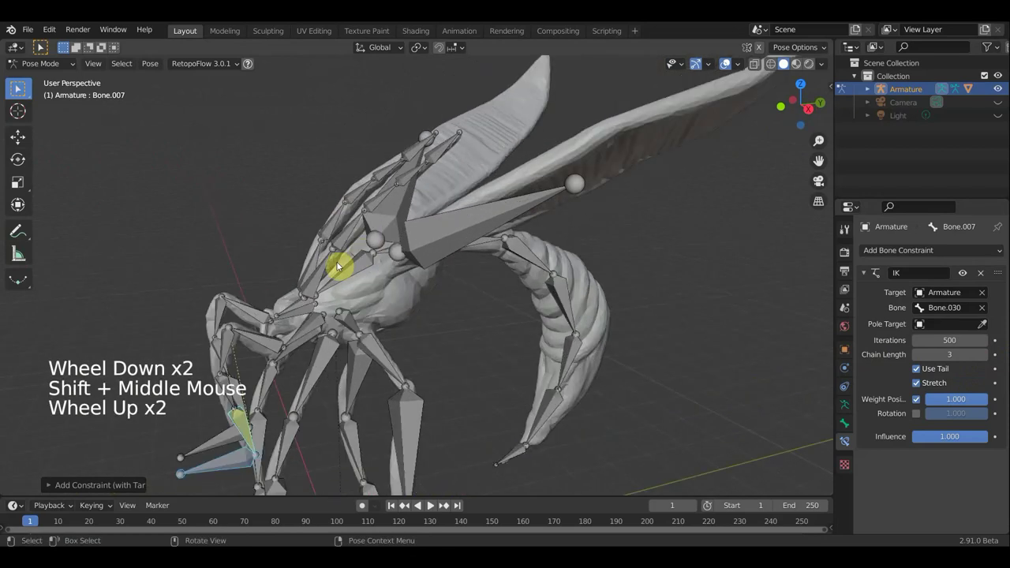
pyautogui.middleClick(329, 281)
pyautogui.middleClick(342, 281)
pyautogui.middleClick(422, 212)
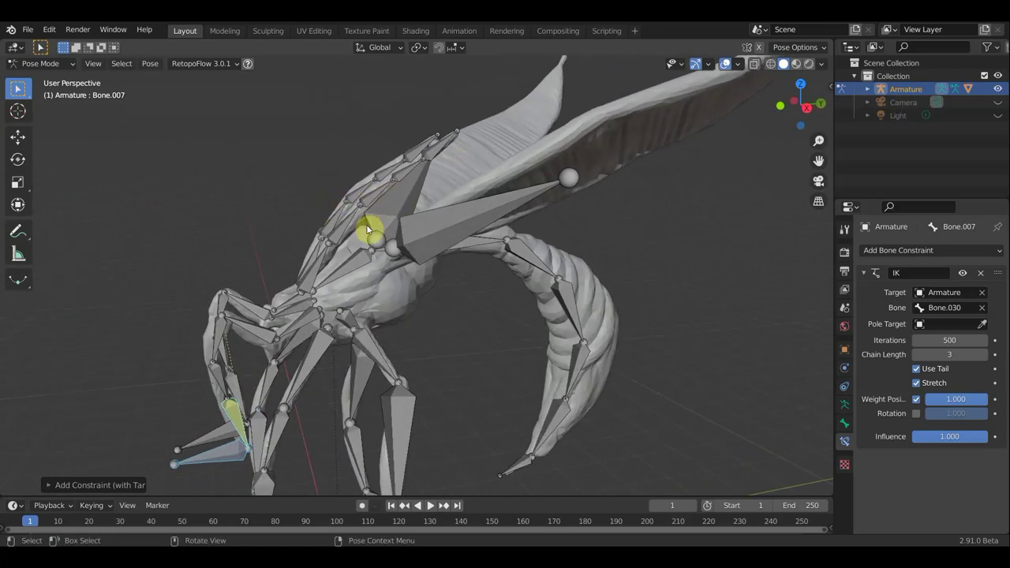
pyautogui.middleClick(349, 211)
pyautogui.middleClick(351, 209)
pyautogui.click(405, 293)
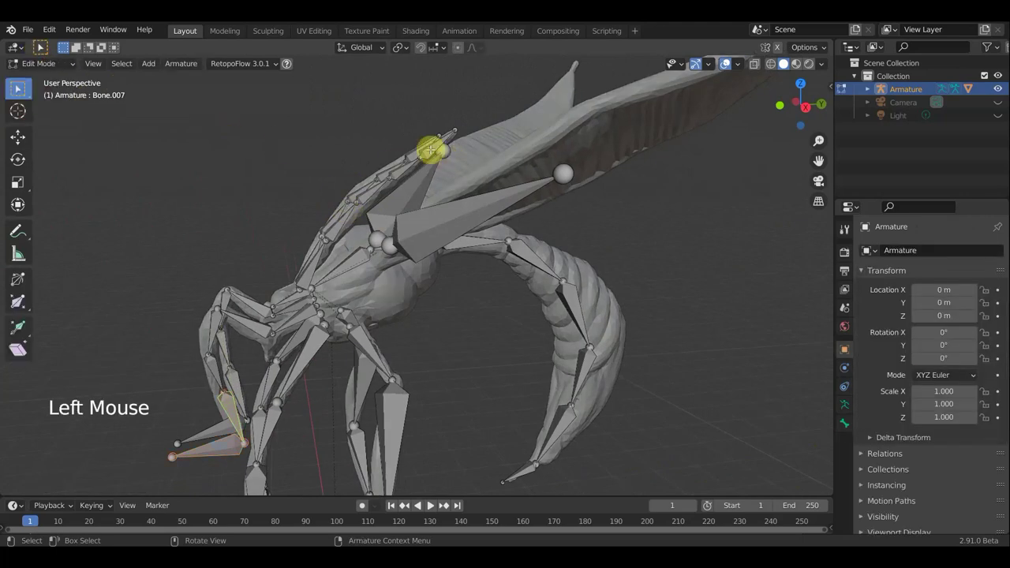
# - Extrude a new bone near the head, pull it upright and clear its parent
pyautogui.click(397, 294)
pyautogui.press('e')
pyautogui.middleClick(400, 289)
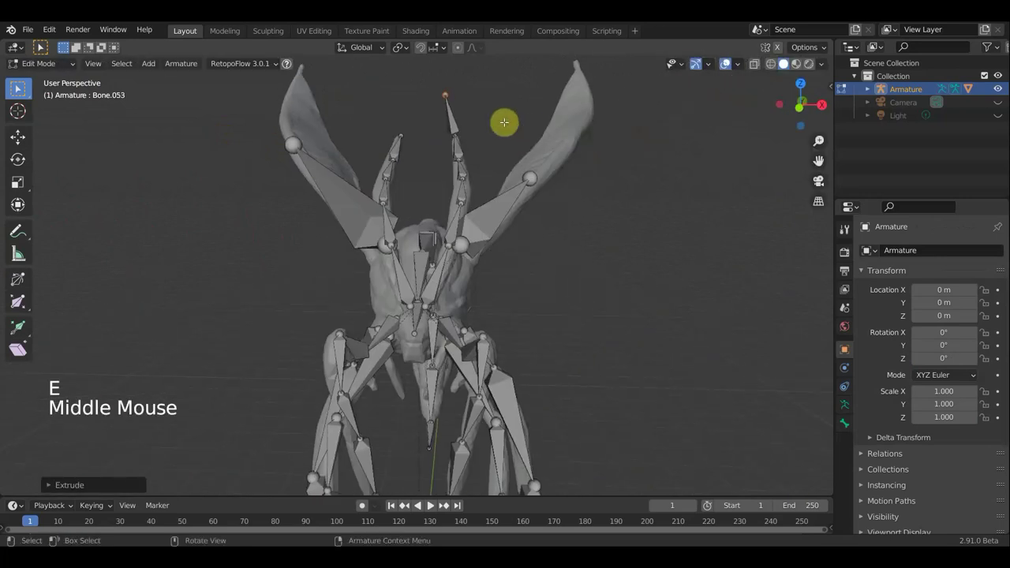
pyautogui.press('g')
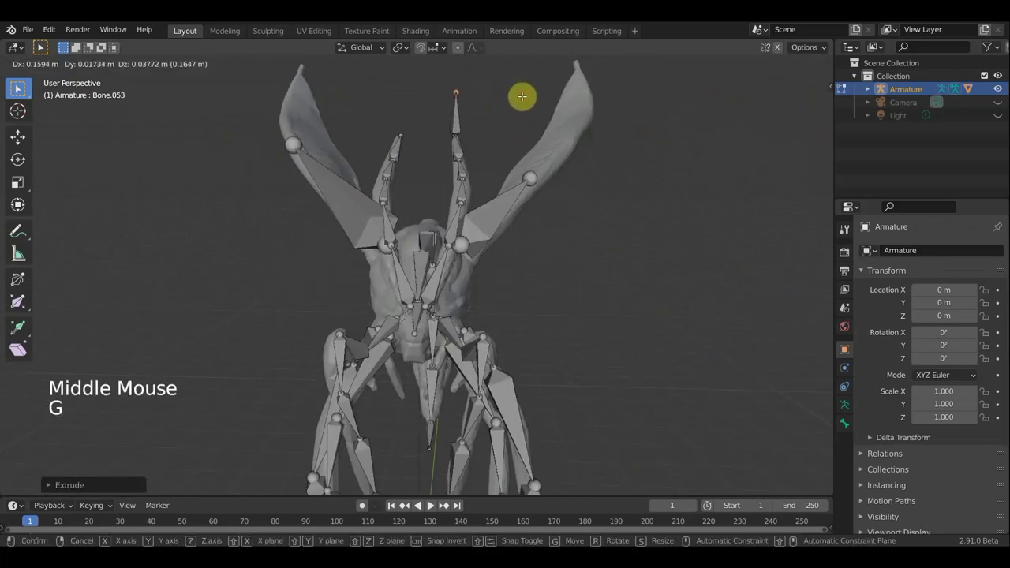
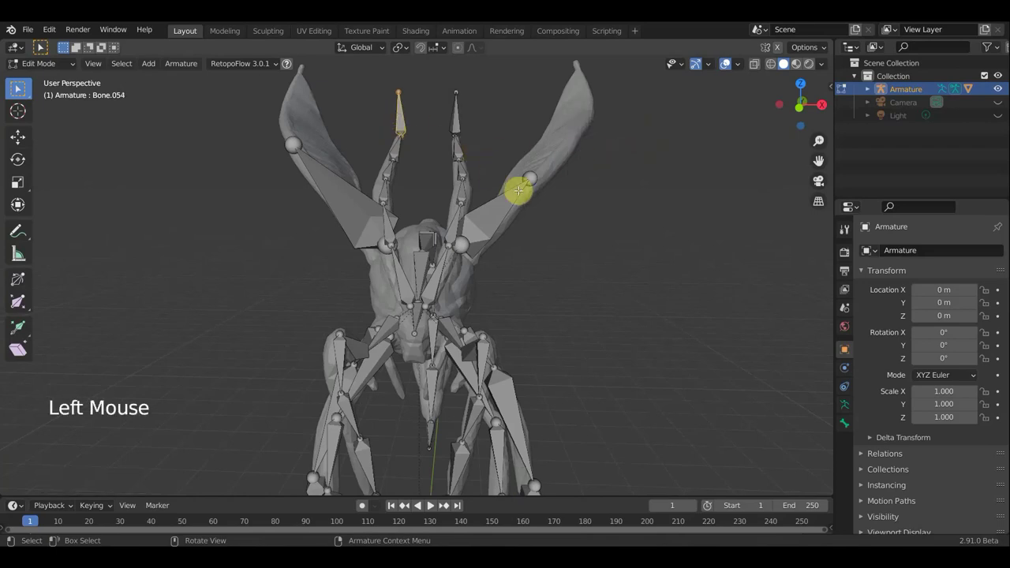
pyautogui.press('alt+p')
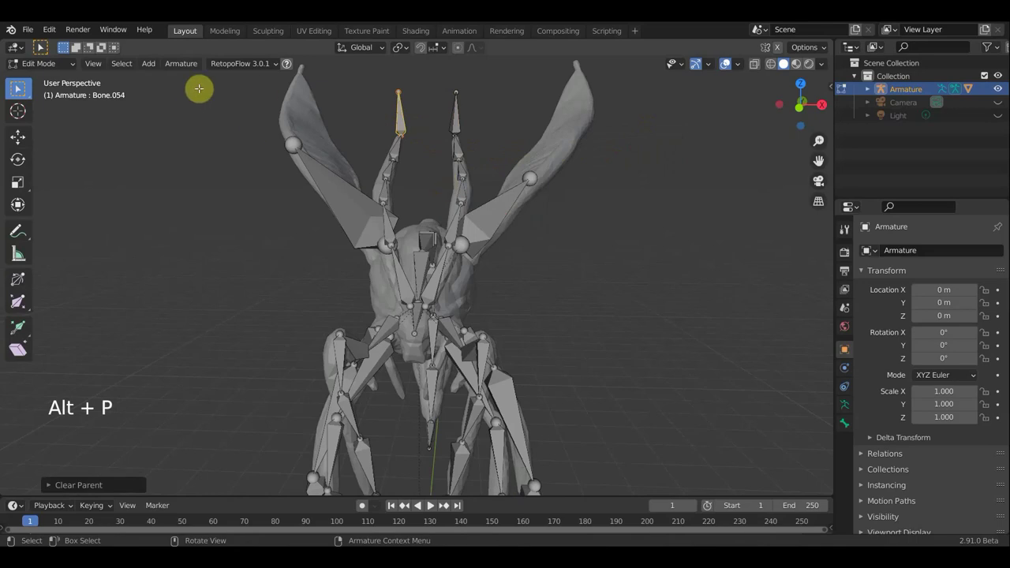
# - Return to Object Mode and select the bug mesh together with the armature
pyautogui.click(584, 111)
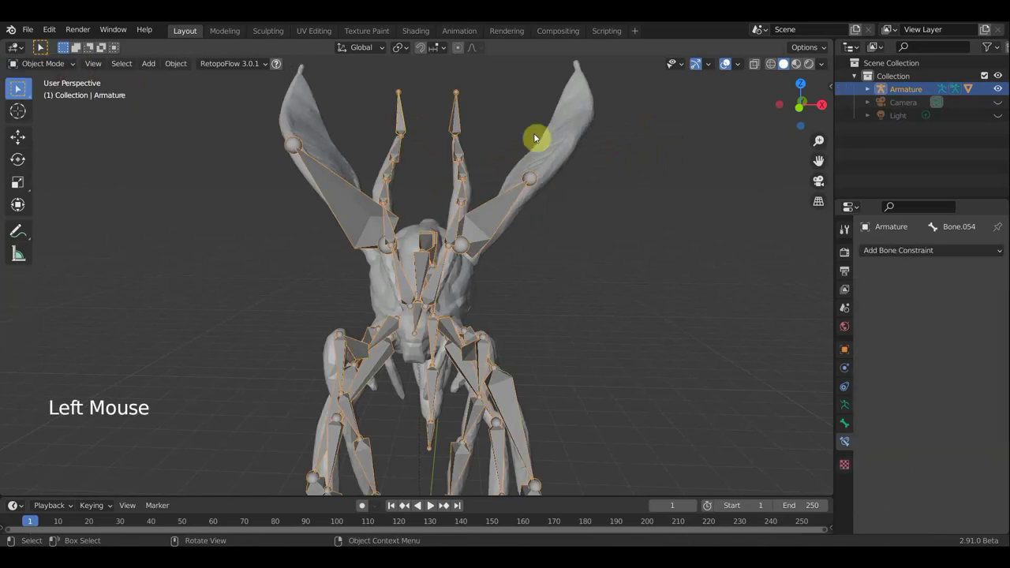
pyautogui.click(572, 131)
pyautogui.click(466, 159)
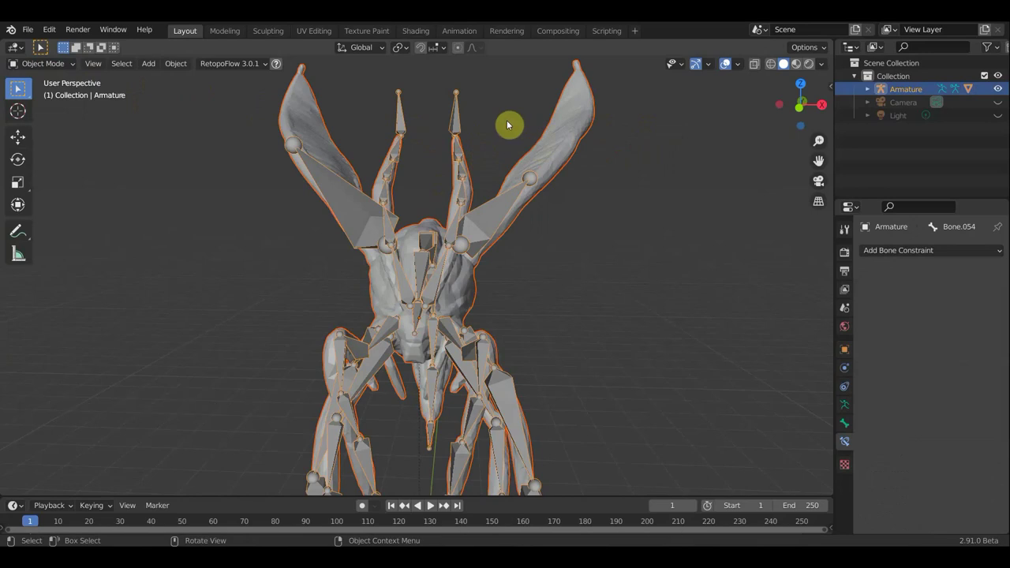
# - Bring up the parenting options for the bug mesh and armature
pyautogui.press('ctrl+p')
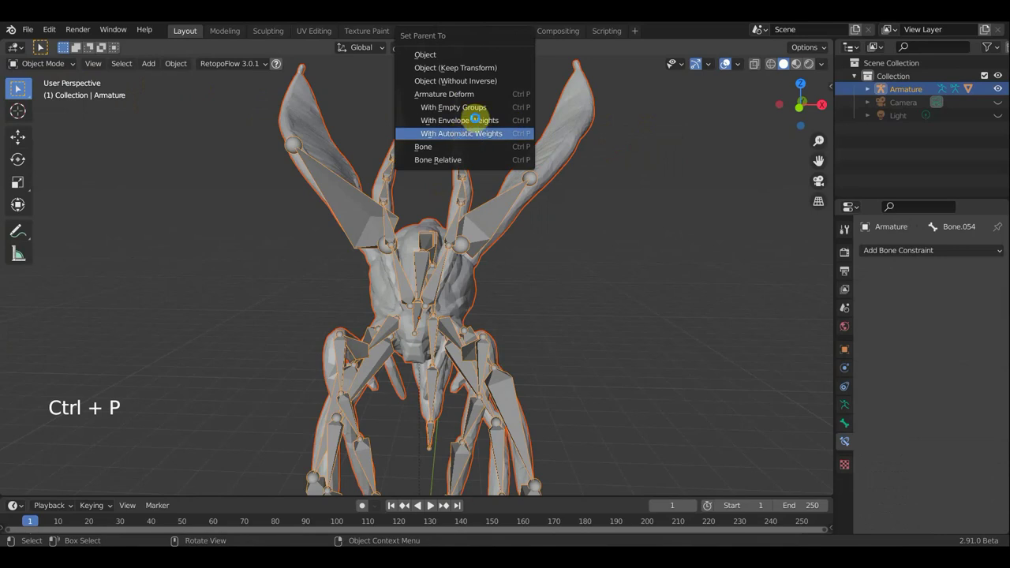
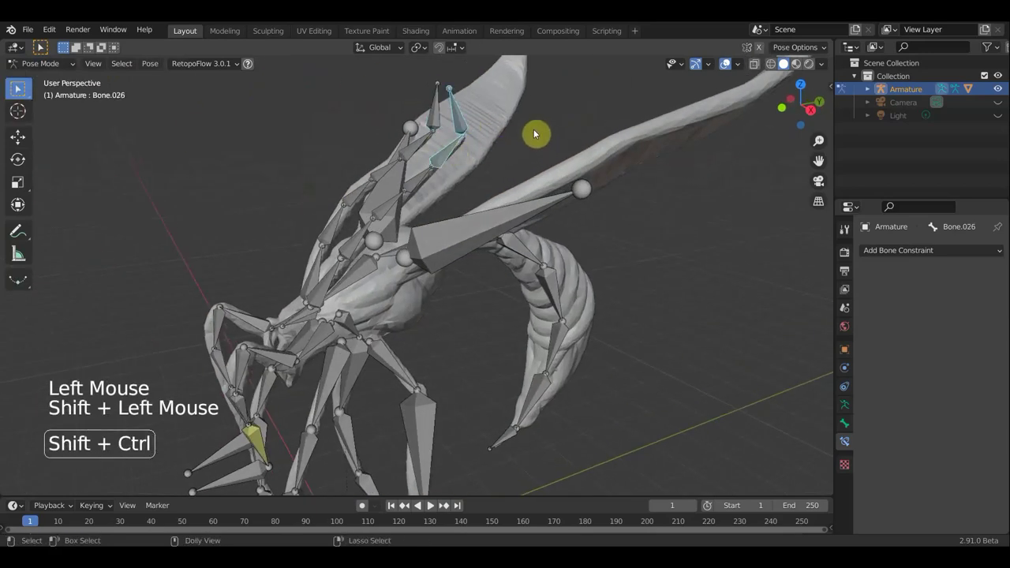
# - Give the first wing bone an IK constraint to its control bone with chain length 4
pyautogui.press('ctrl+shift+c')
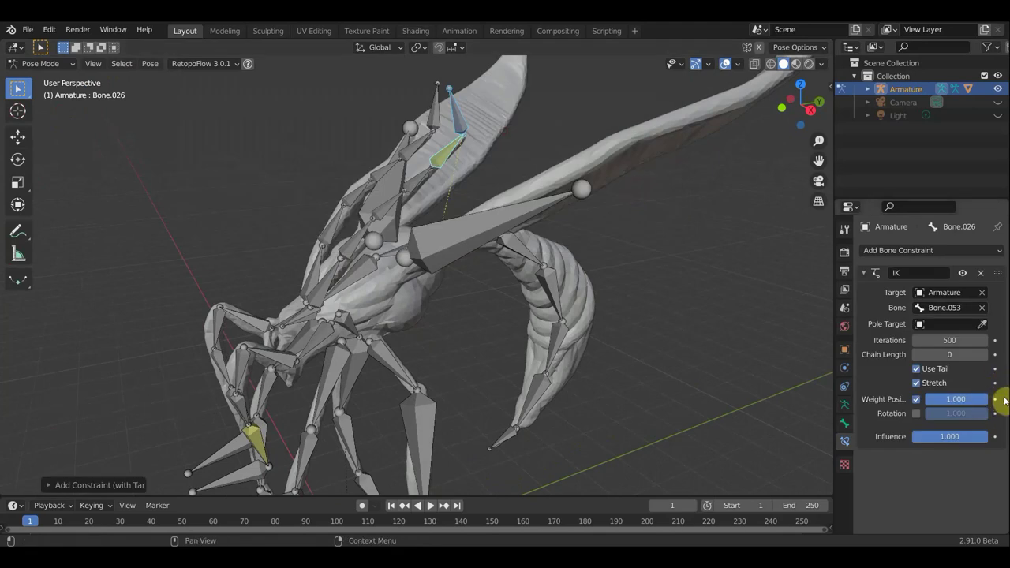
pyautogui.doubleClick(413, 305)
pyautogui.click(414, 305)
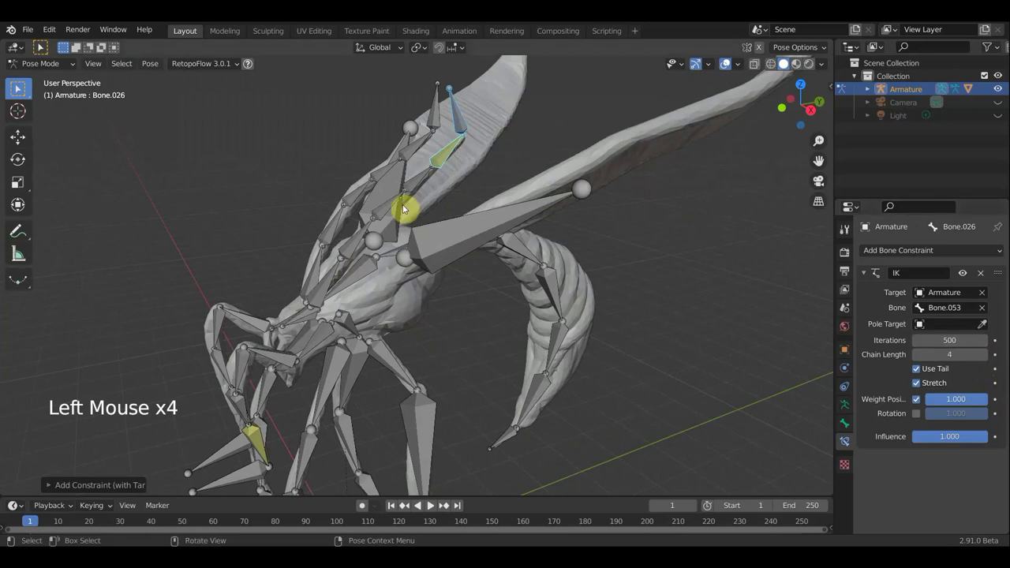
pyautogui.click(435, 120)
pyautogui.click(419, 150)
# - Give the second wing bone an IK constraint with chain length 4 and pick a wing bone to pose
pyautogui.press('ctrl+shift+c')
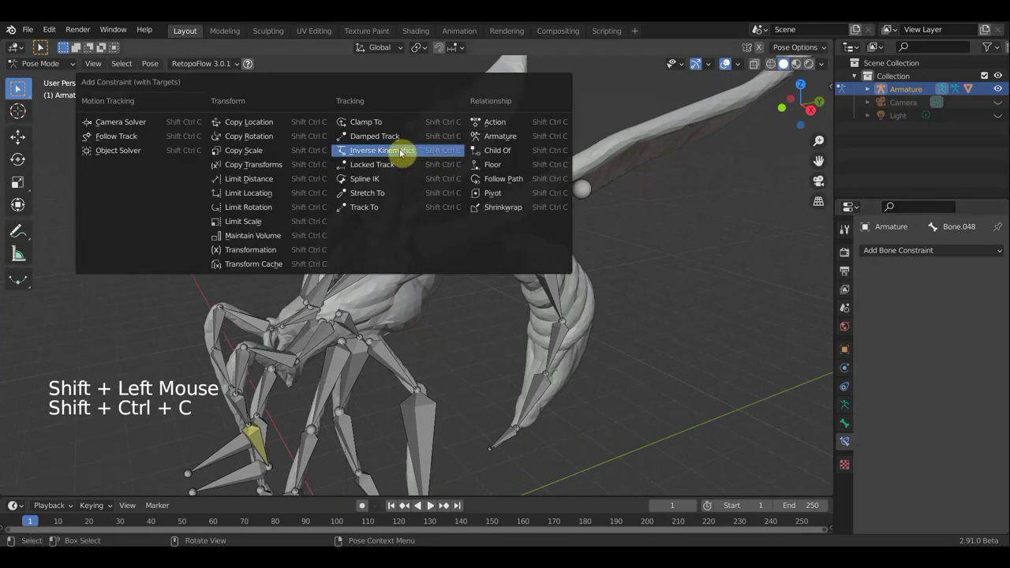
pyautogui.doubleClick(990, 359)
pyautogui.click(990, 359)
pyautogui.scroll(-3)
pyautogui.middleClick(675, 342)
pyautogui.middleClick(692, 336)
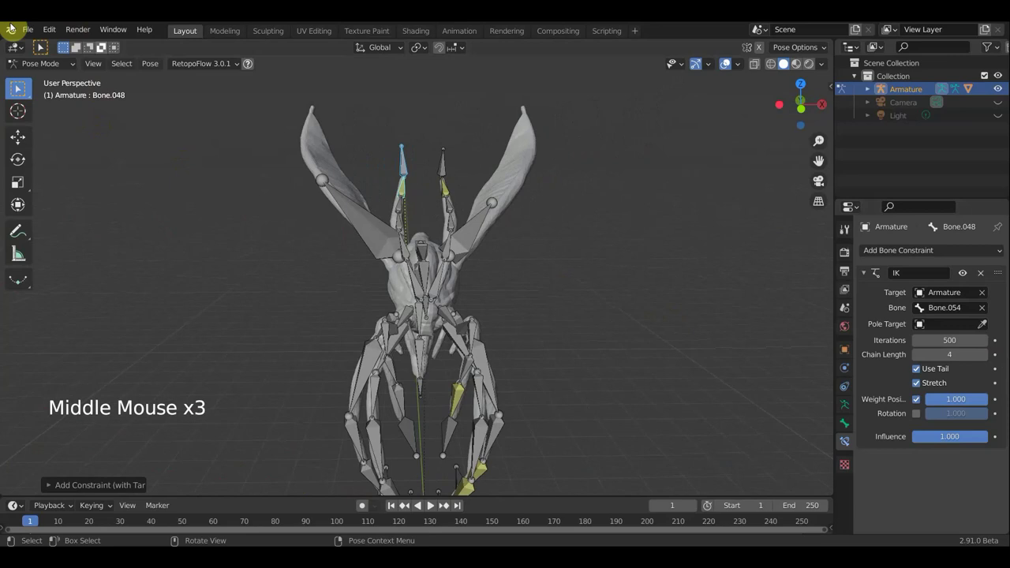
pyautogui.click(33, 34)
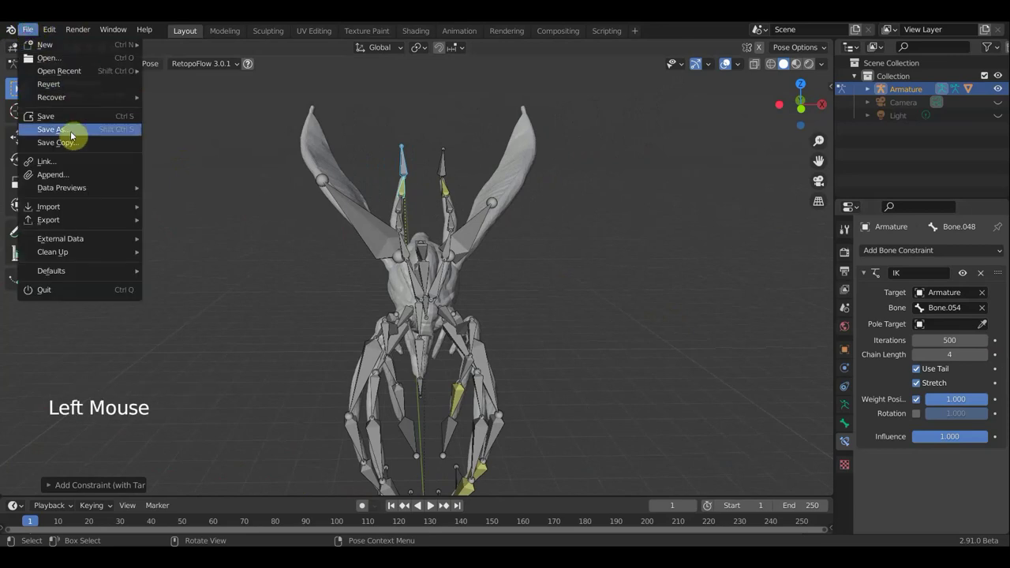
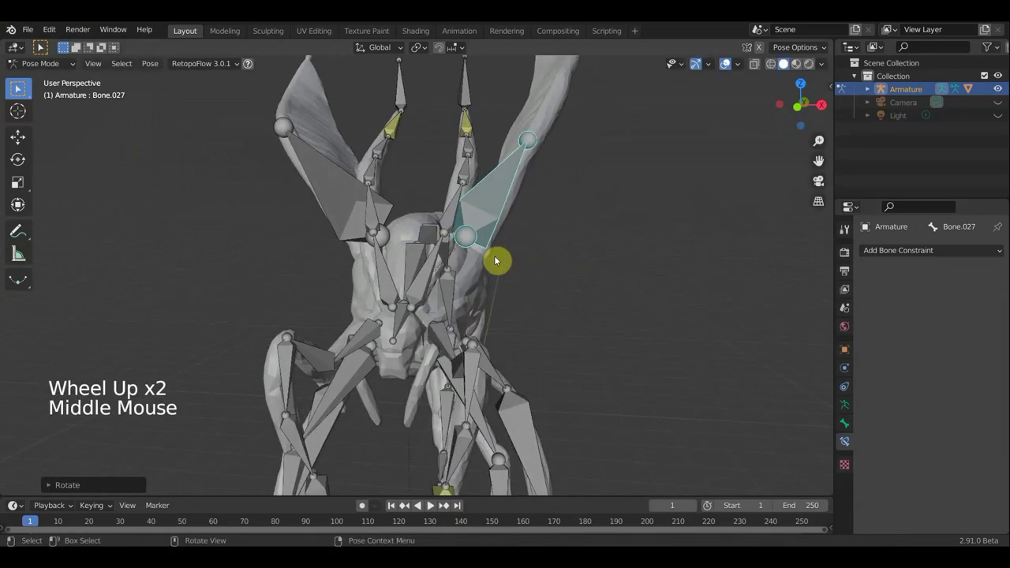
# - Rotate the wing bone downward and hide the bones to check the wing mesh bends with it
pyautogui.press('r')
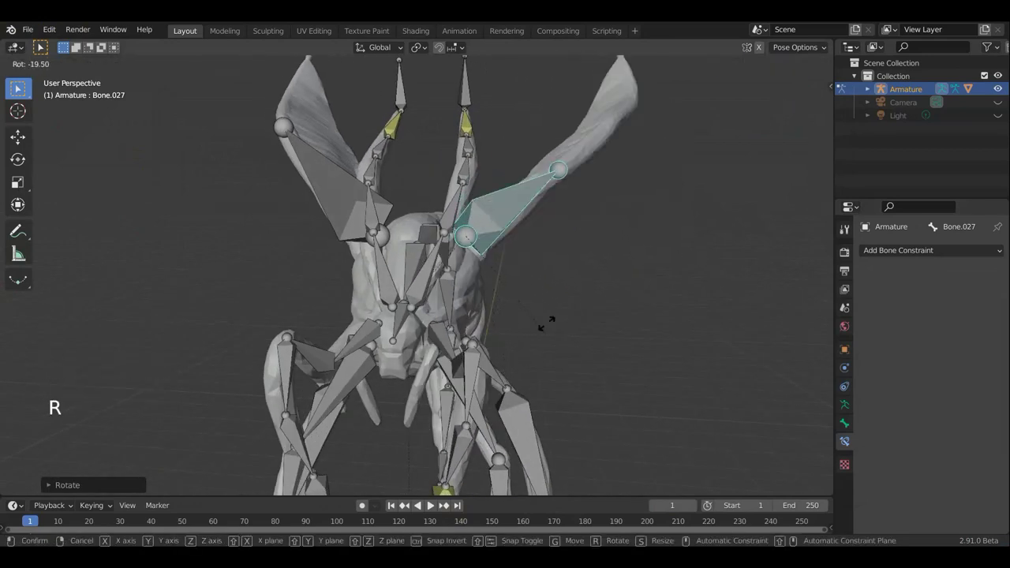
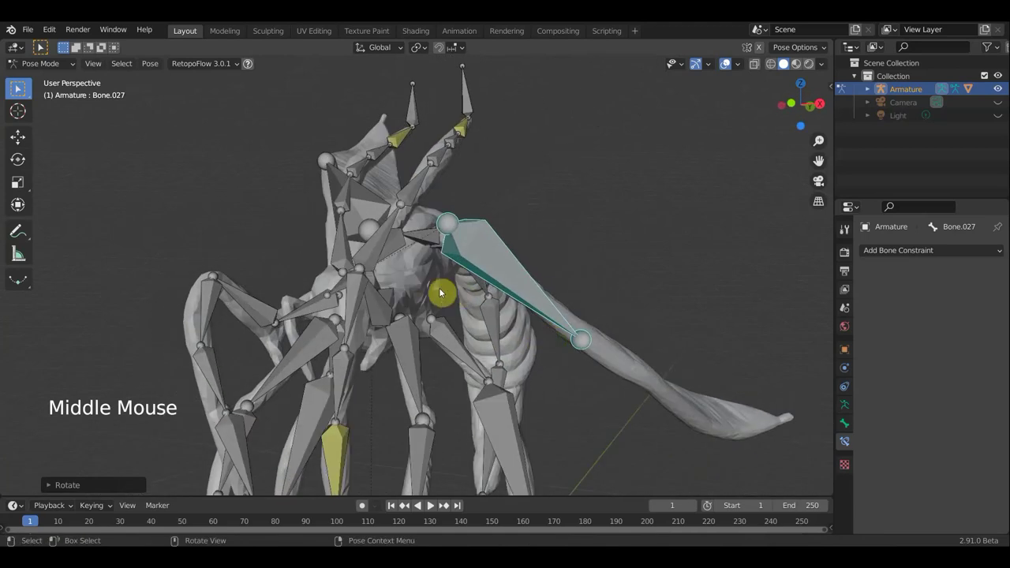
pyautogui.middleClick(395, 255)
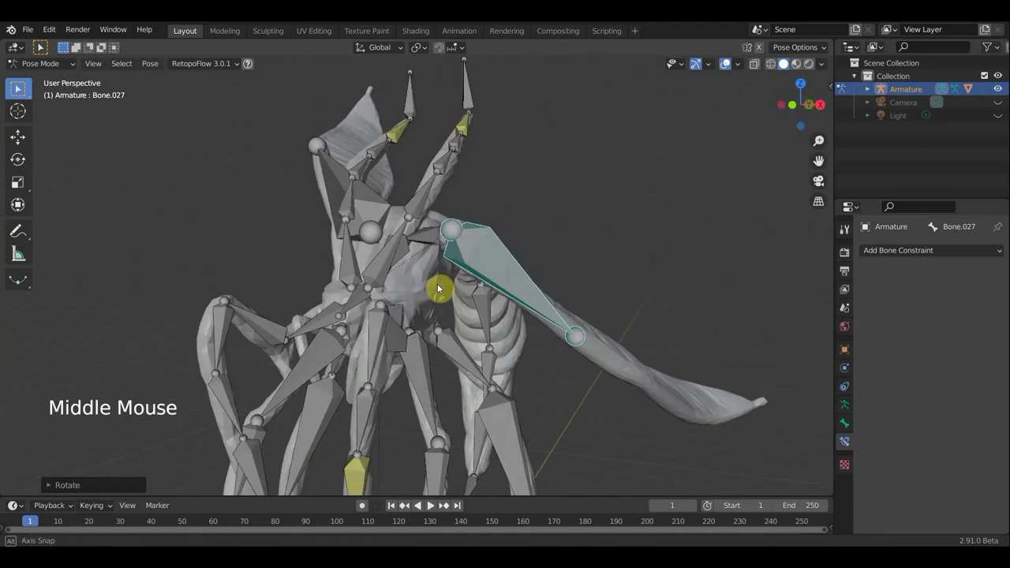
pyautogui.click(668, 177)
pyautogui.middleClick(651, 169)
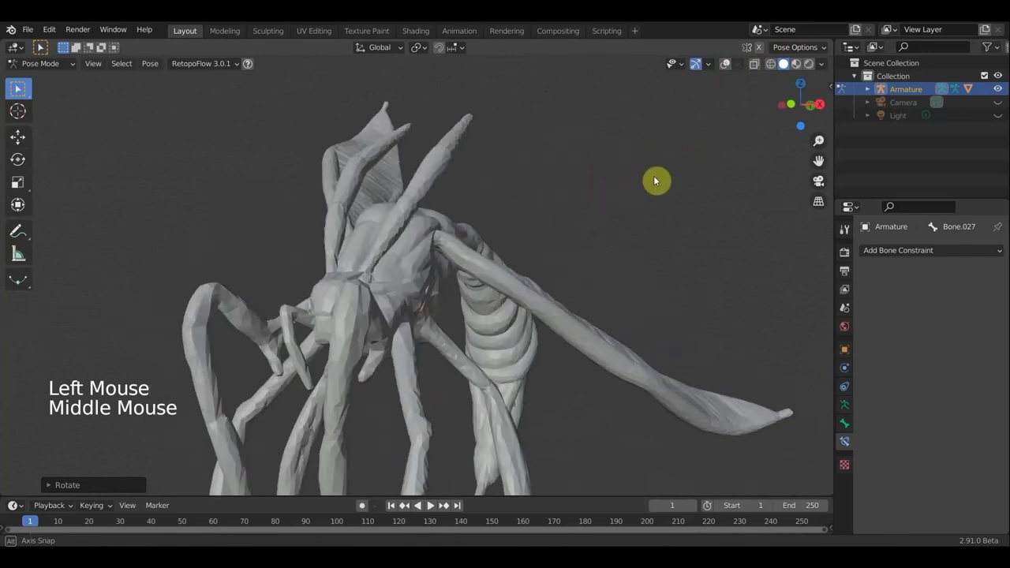
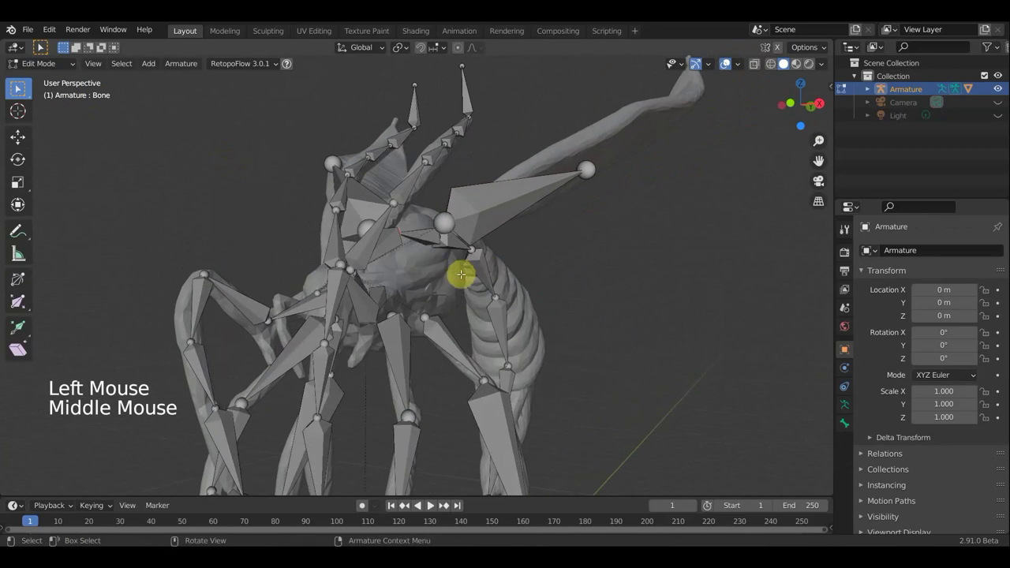
# - Extrude a bone, clear the wing bone's parent and re-parent the chosen bones together
pyautogui.press('e')
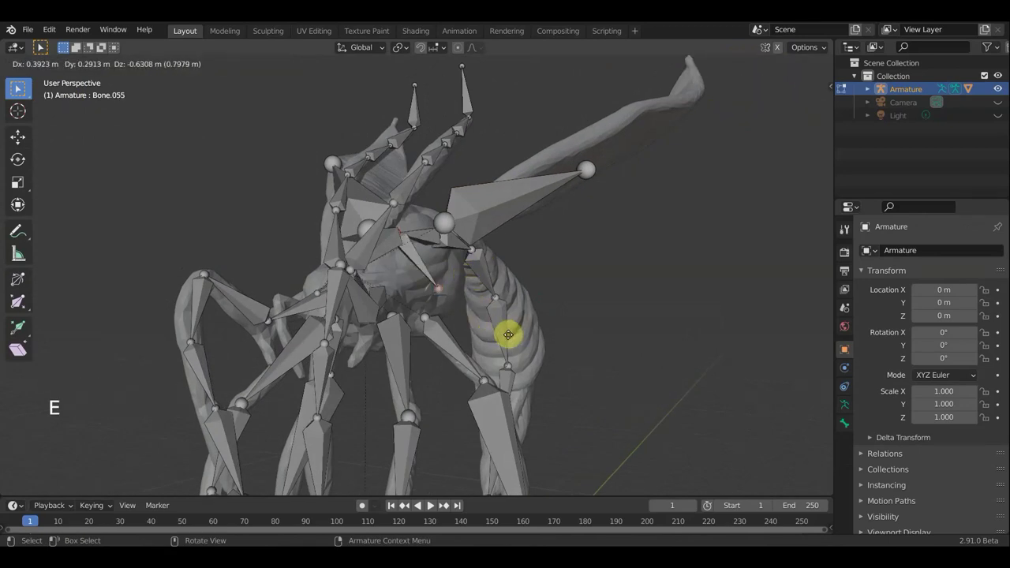
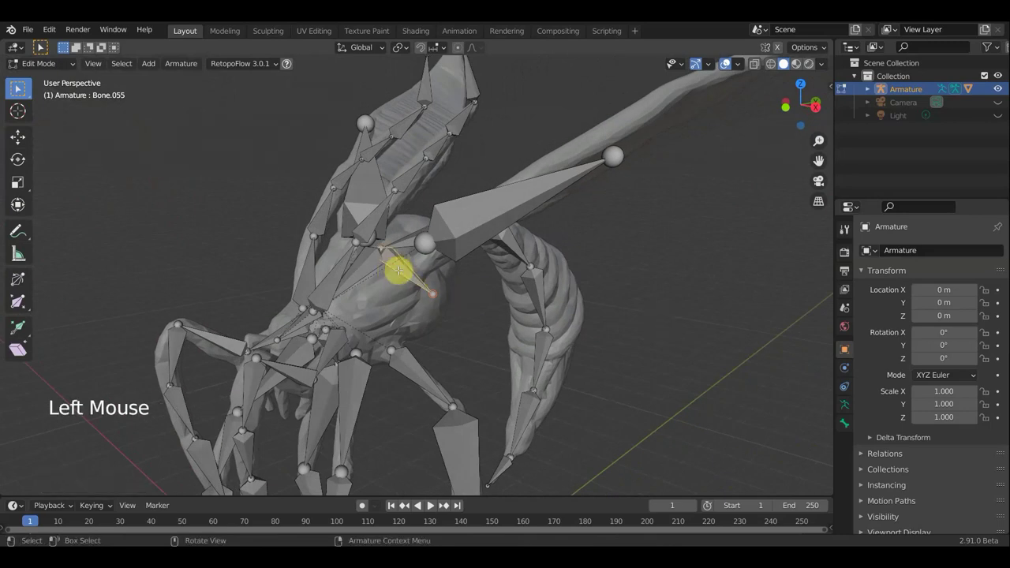
pyautogui.press('alt+p')
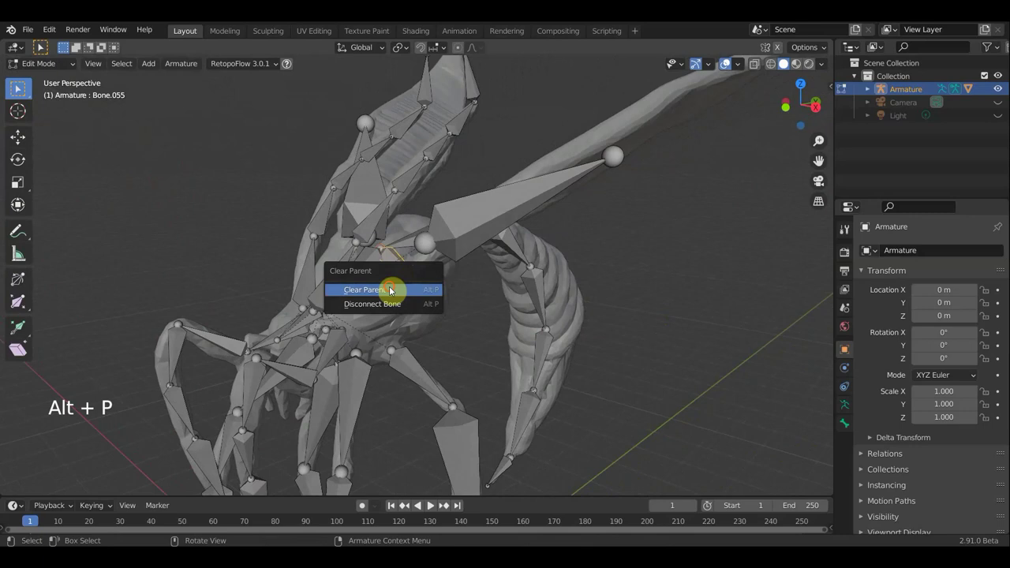
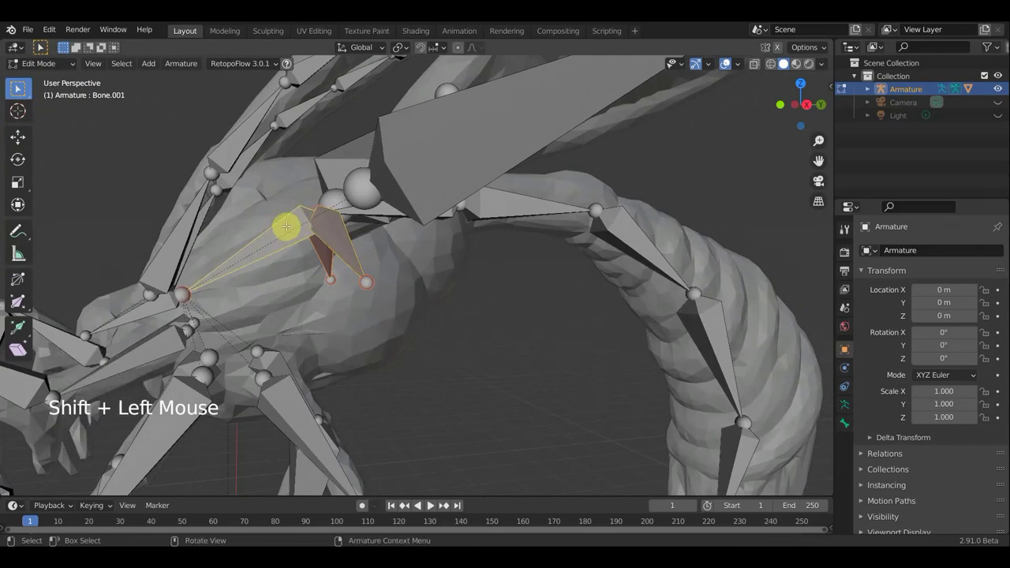
pyautogui.press('ctrl+p')
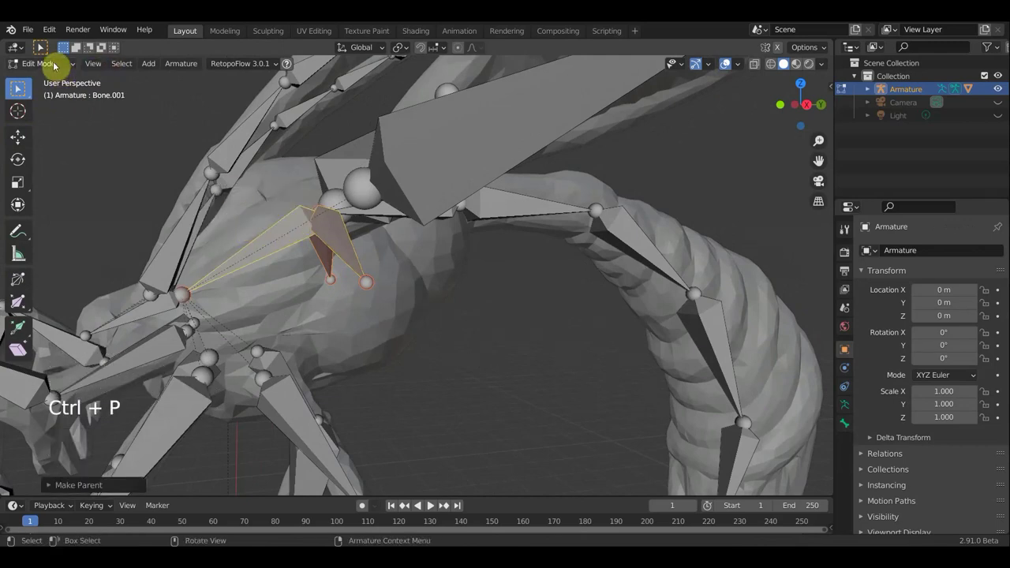
pyautogui.click(217, 152)
# - Return to Object Mode and re-bind the bug mesh to the armature with automatic weights
pyautogui.middleClick(318, 190)
pyautogui.middleClick(364, 195)
pyautogui.click(416, 193)
pyautogui.scroll(-3)
pyautogui.scroll(-3)
pyautogui.click(489, 203)
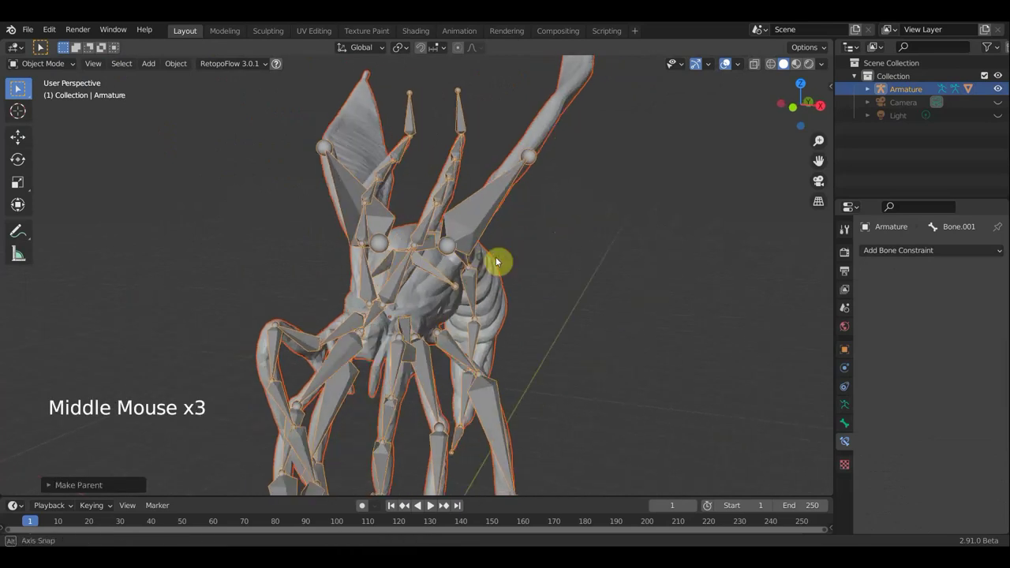
pyautogui.click(482, 224)
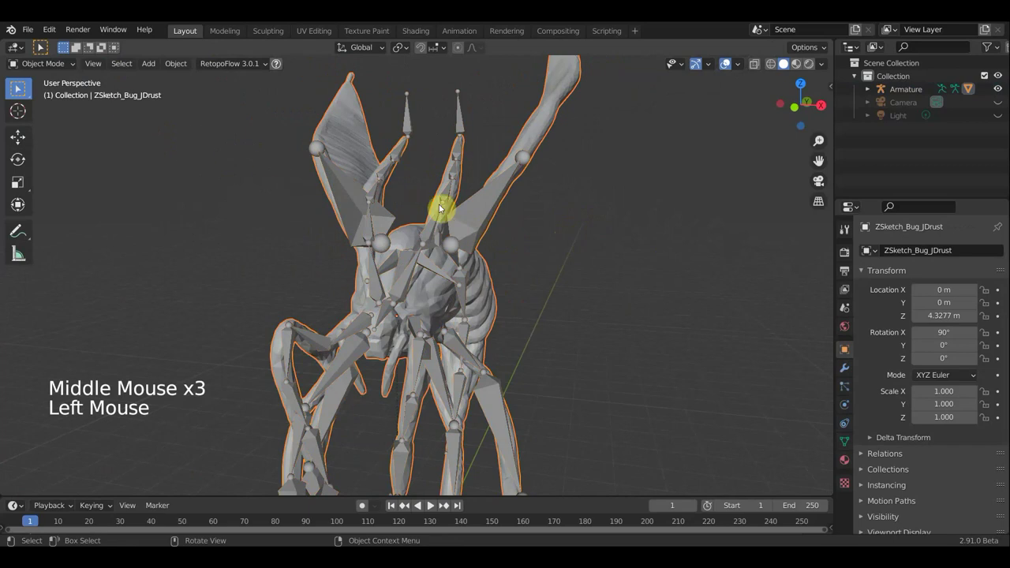
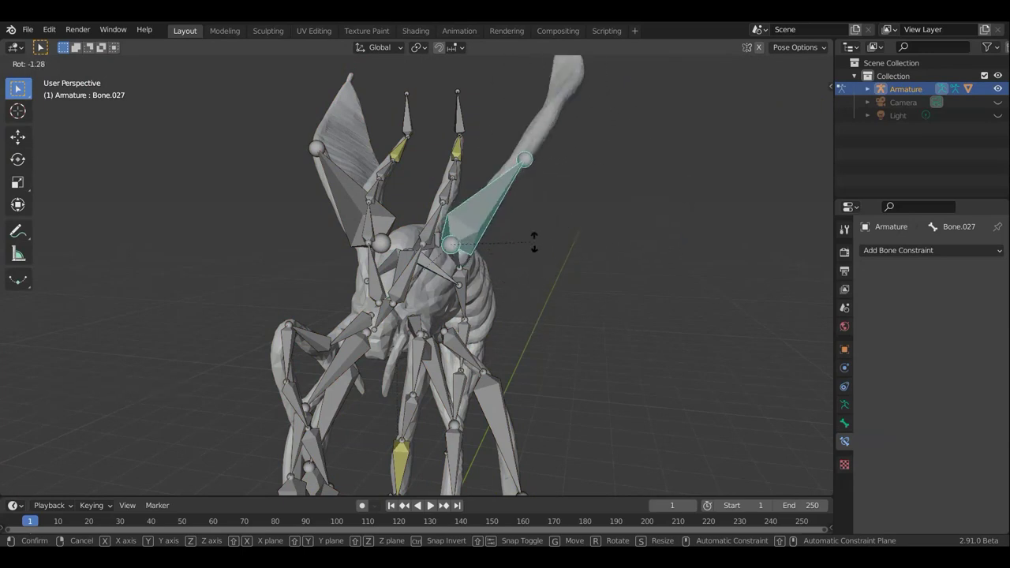
pyautogui.scroll(-3)
pyautogui.middleClick(592, 258)
pyautogui.middleClick(514, 239)
pyautogui.middleClick(564, 172)
pyautogui.scroll(-3)
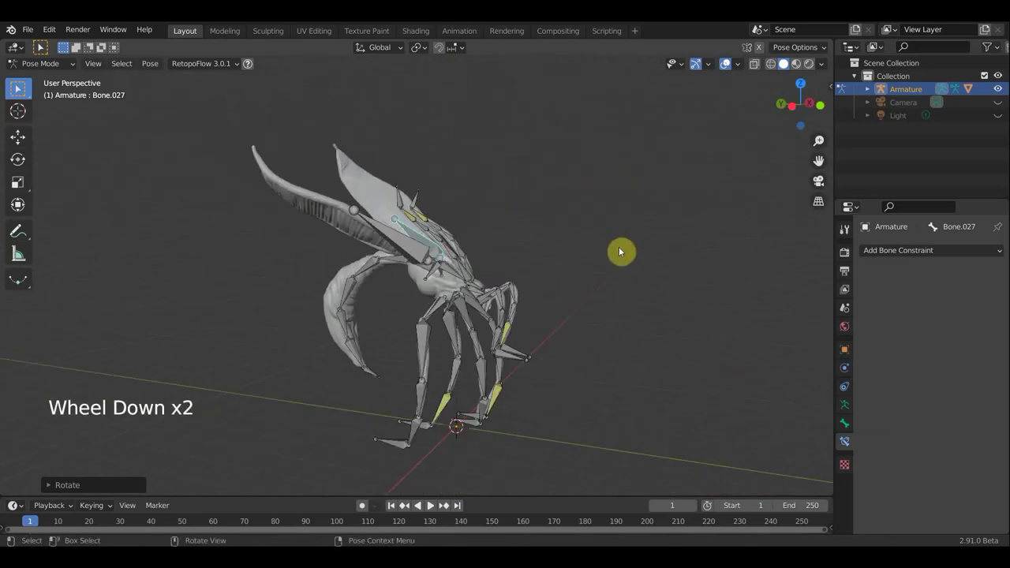
pyautogui.middleClick(590, 251)
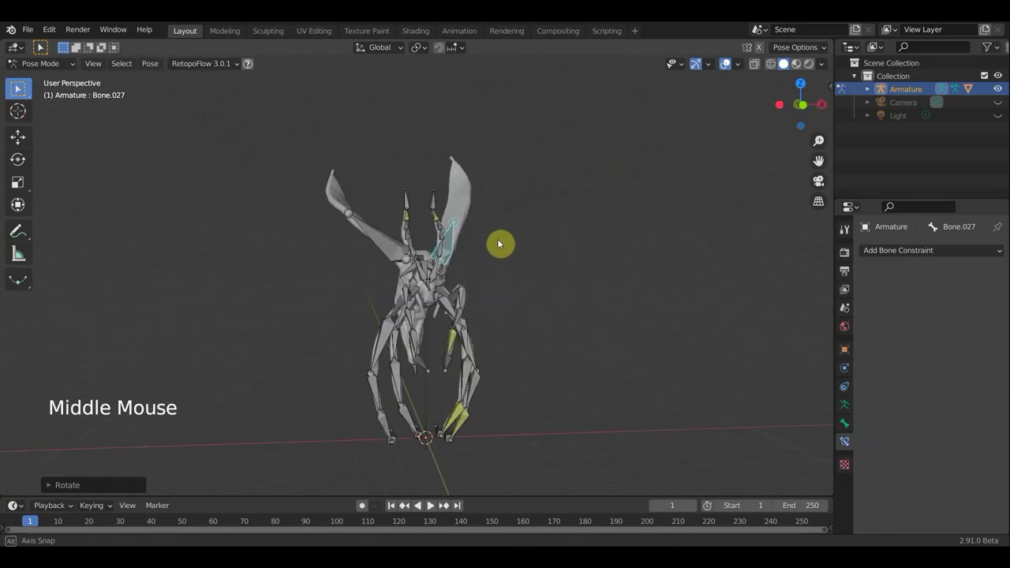
pyautogui.middleClick(549, 197)
pyautogui.middleClick(622, 260)
pyautogui.scroll(3)
# - Give the first leg an IK constraint to its foot bone with chain length 3
pyautogui.click(365, 407)
pyautogui.click(406, 381)
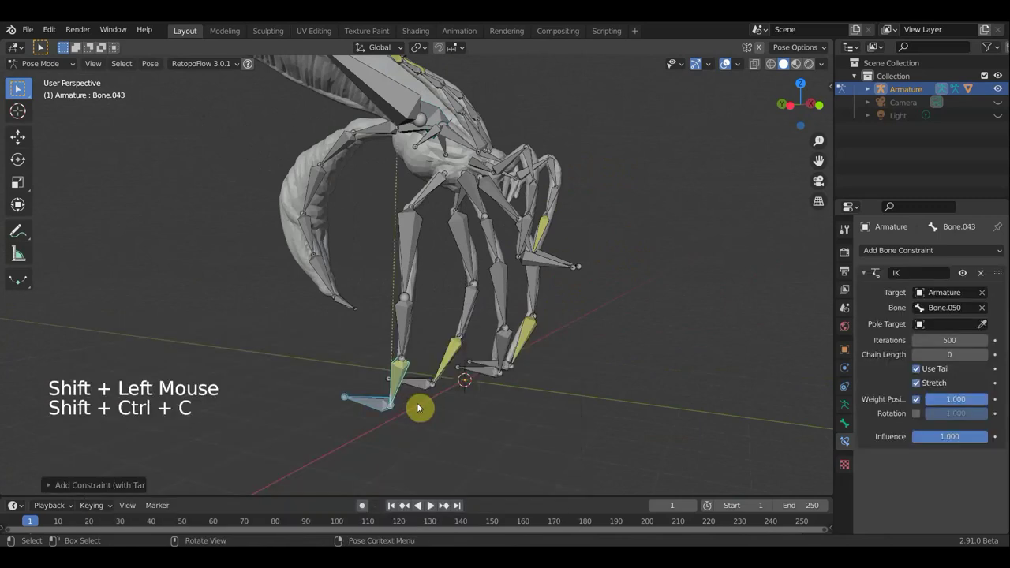
pyautogui.click(992, 356)
pyautogui.doubleClick(991, 356)
pyautogui.click(991, 357)
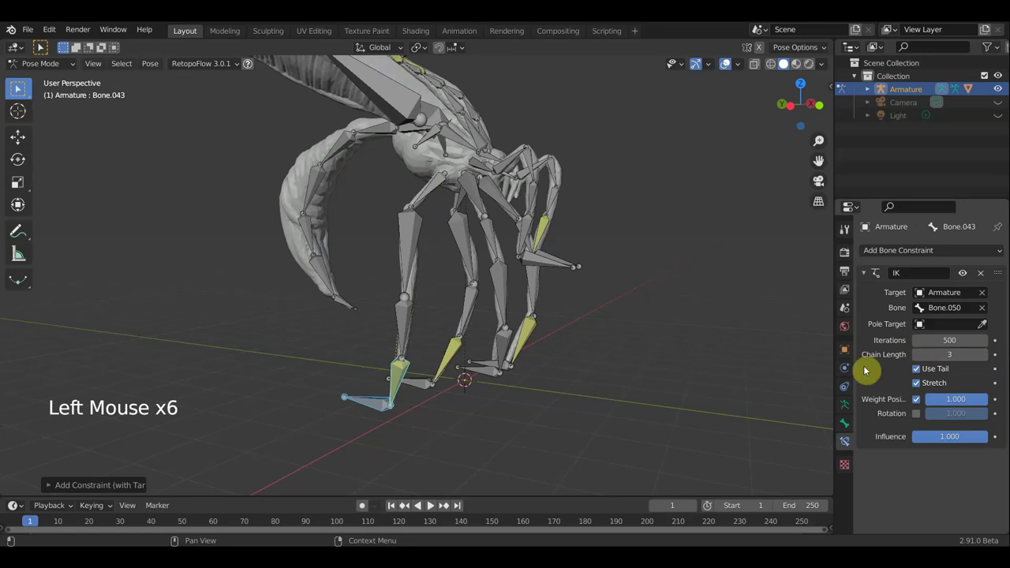
# - Add IK constraints to the second and third legs, then save the file and pick a front leg to test
pyautogui.middleClick(392, 381)
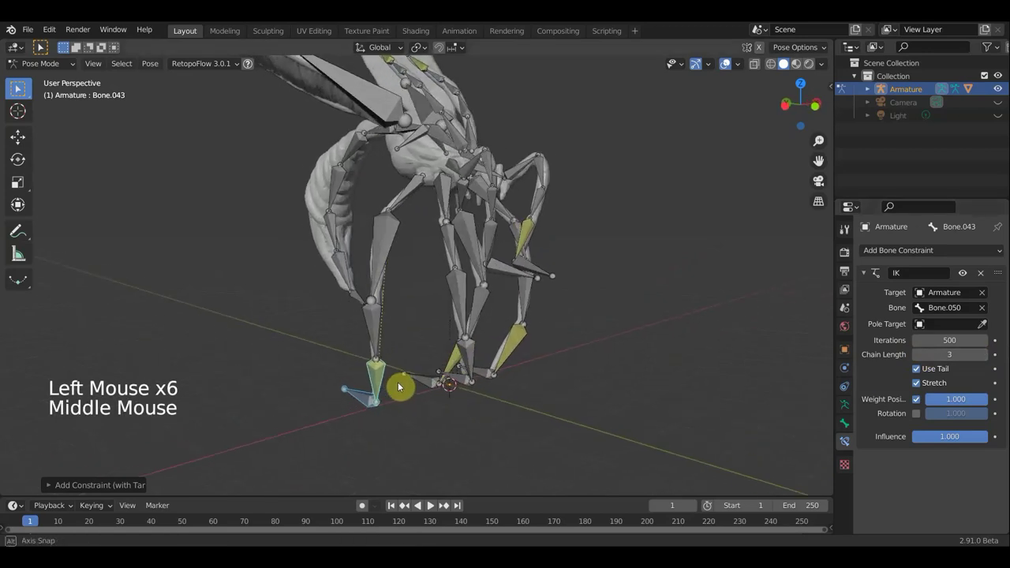
pyautogui.click(499, 370)
pyautogui.click(524, 344)
pyautogui.press('ctrl+shift+c')
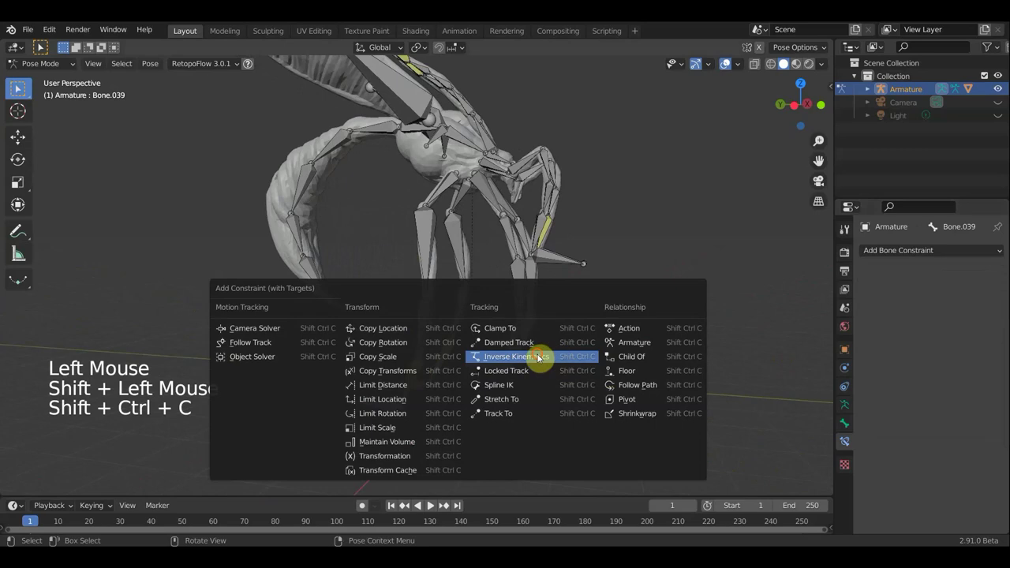
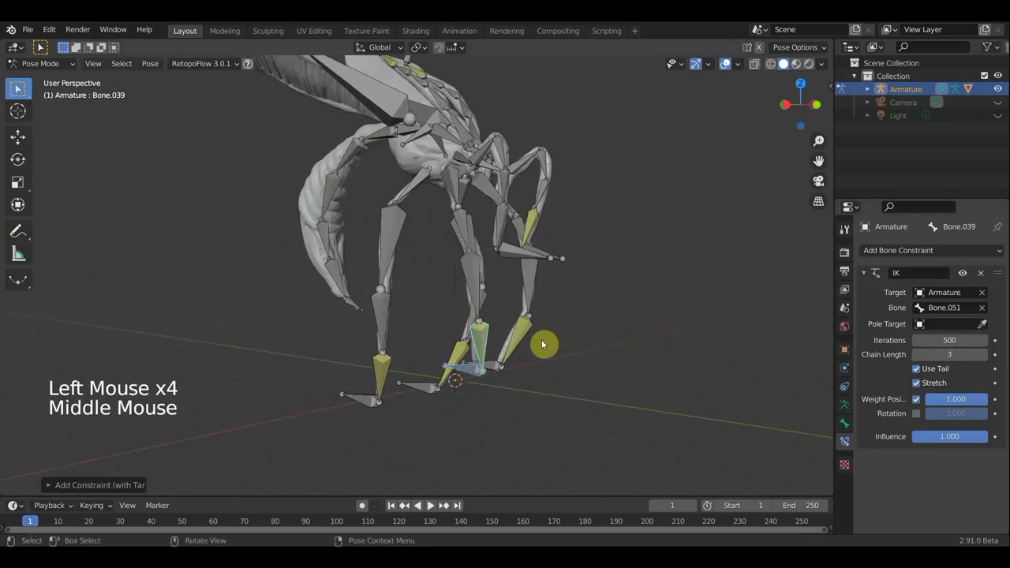
pyautogui.click(513, 253)
pyautogui.press('ctrl+shift+c')
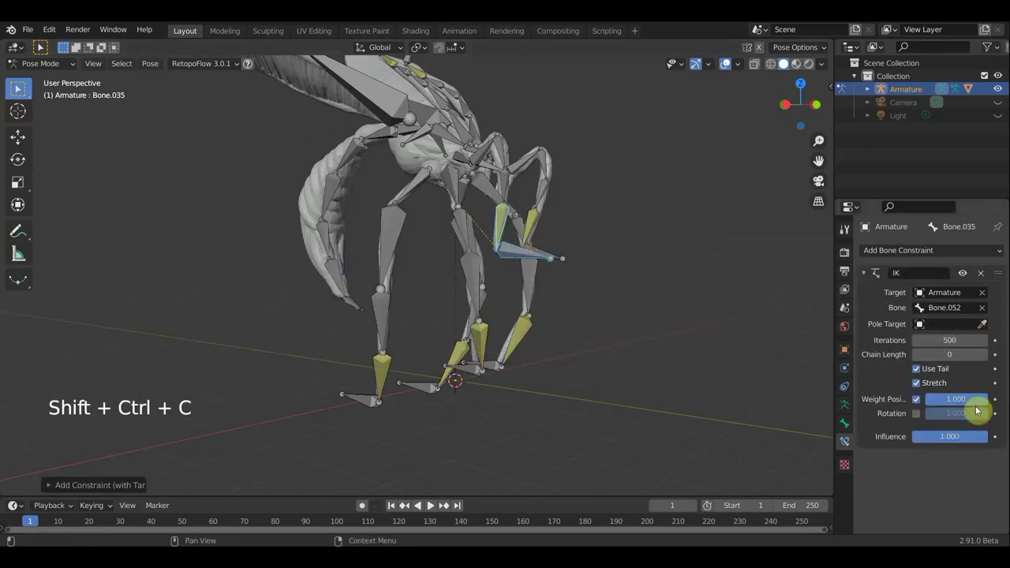
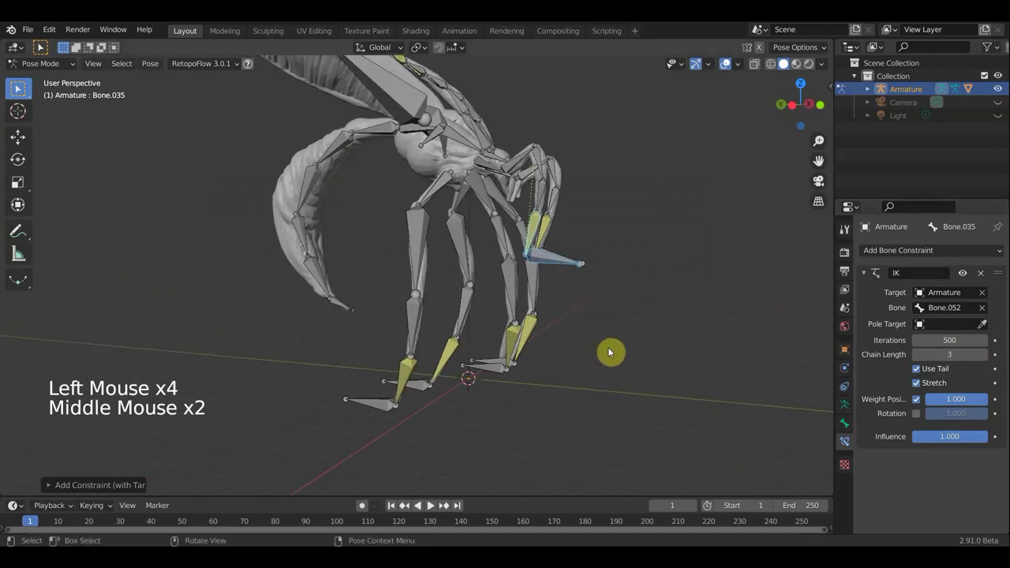
pyautogui.middleClick(481, 379)
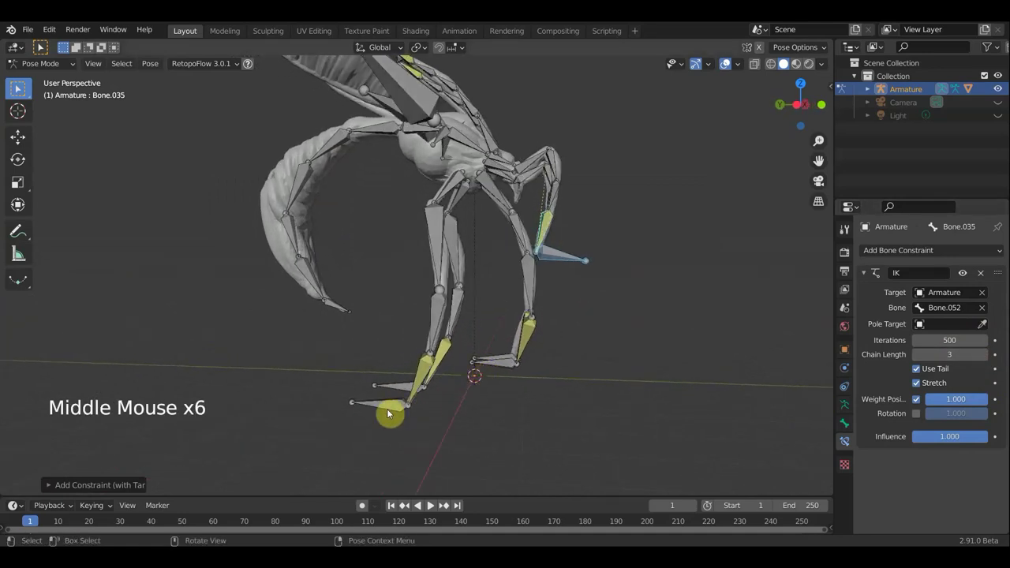
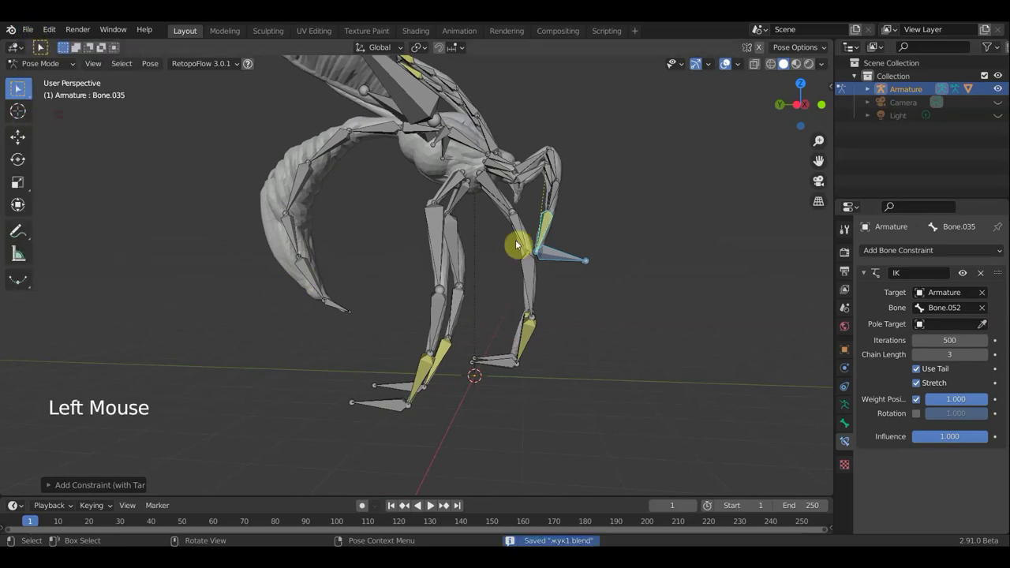
pyautogui.click(560, 259)
# - Move leg bones to test the rig's deformation, then undo the test moves
pyautogui.press('g')
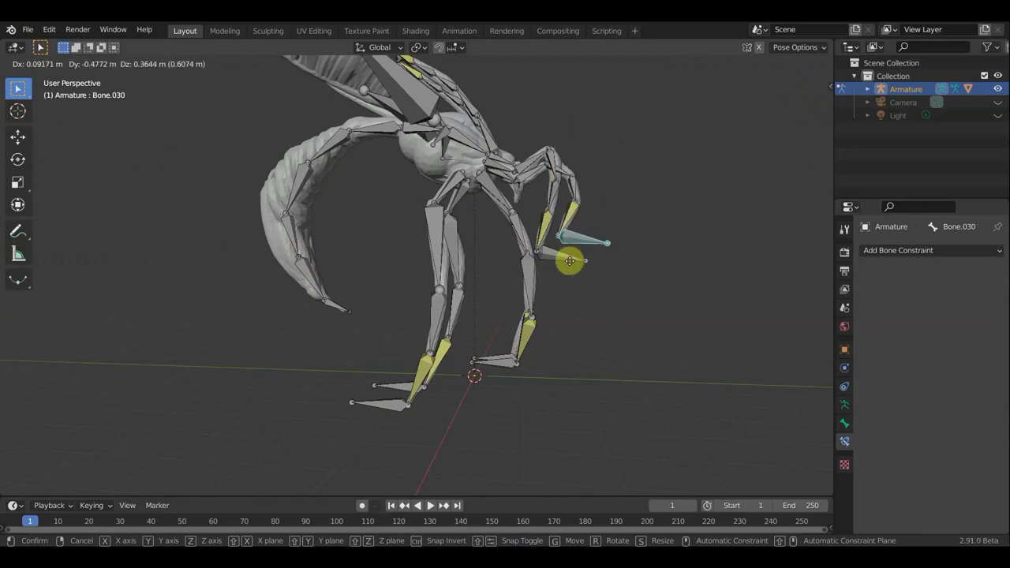
pyautogui.middleClick(566, 245)
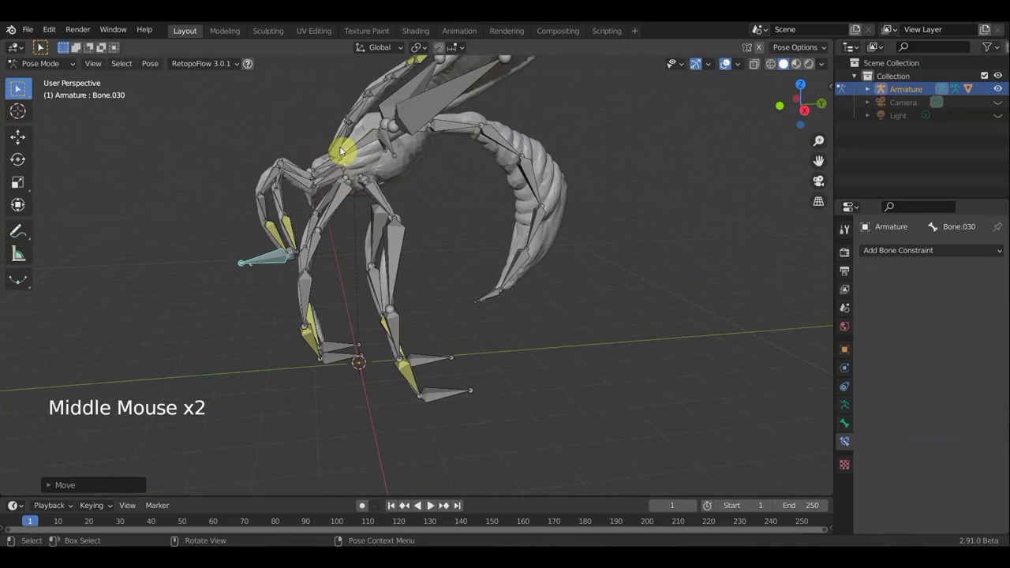
pyautogui.click(423, 192)
pyautogui.scroll(-3)
pyautogui.middleClick(434, 194)
pyautogui.press('g')
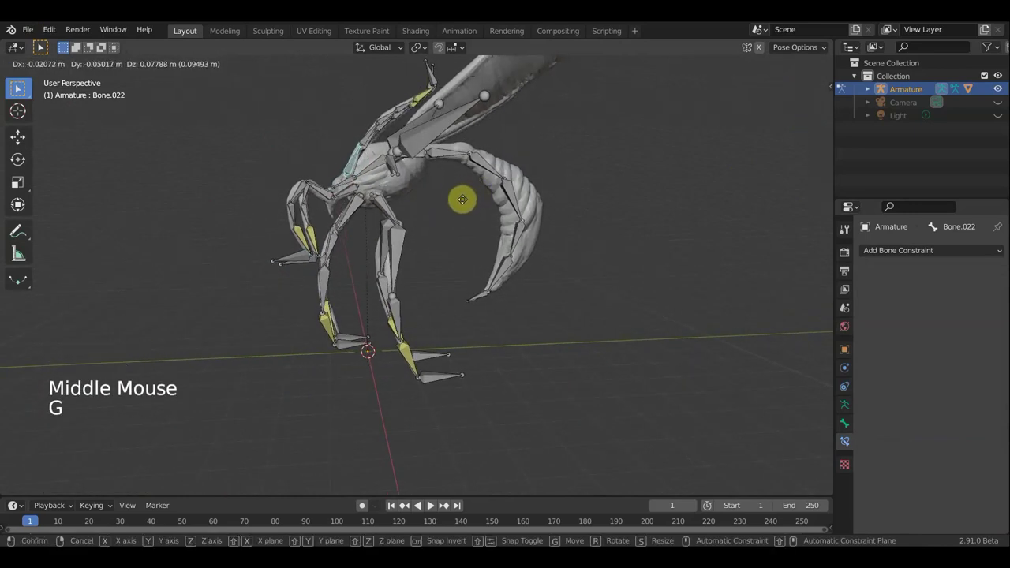
pyautogui.click(434, 80)
pyautogui.press('g')
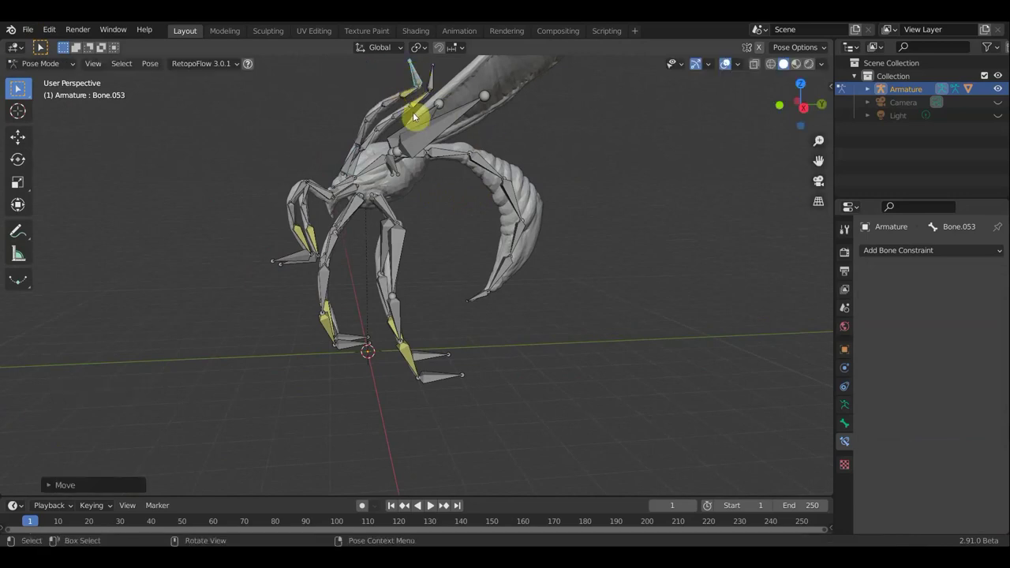
pyautogui.press('ctrl+z')
pyautogui.press('ctrl+z')
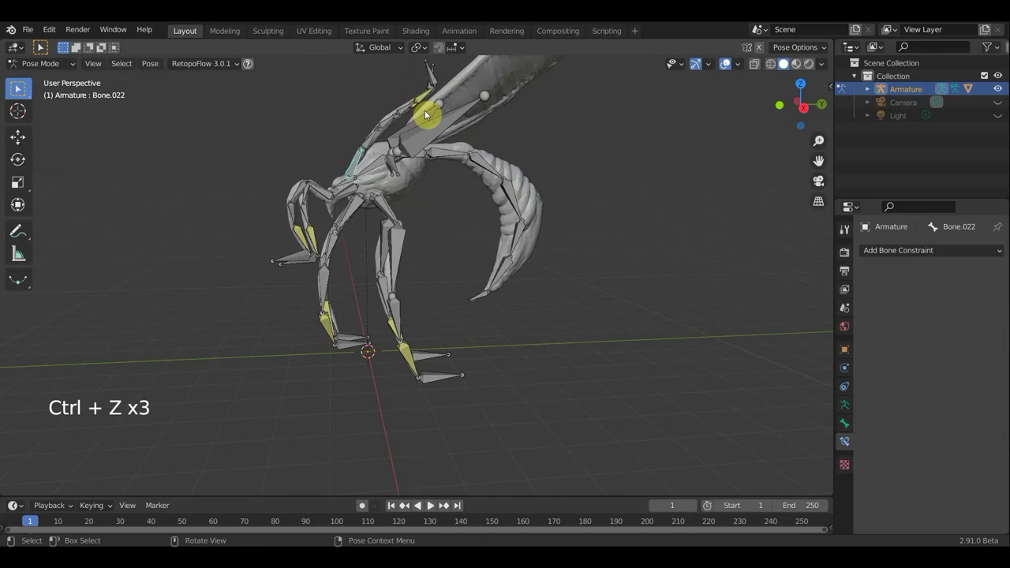
pyautogui.press('ctrl+z')
# - Review the IK constraint settings, Bone.048 at chain length 5 and Bone.015 at 3
pyautogui.click(427, 99)
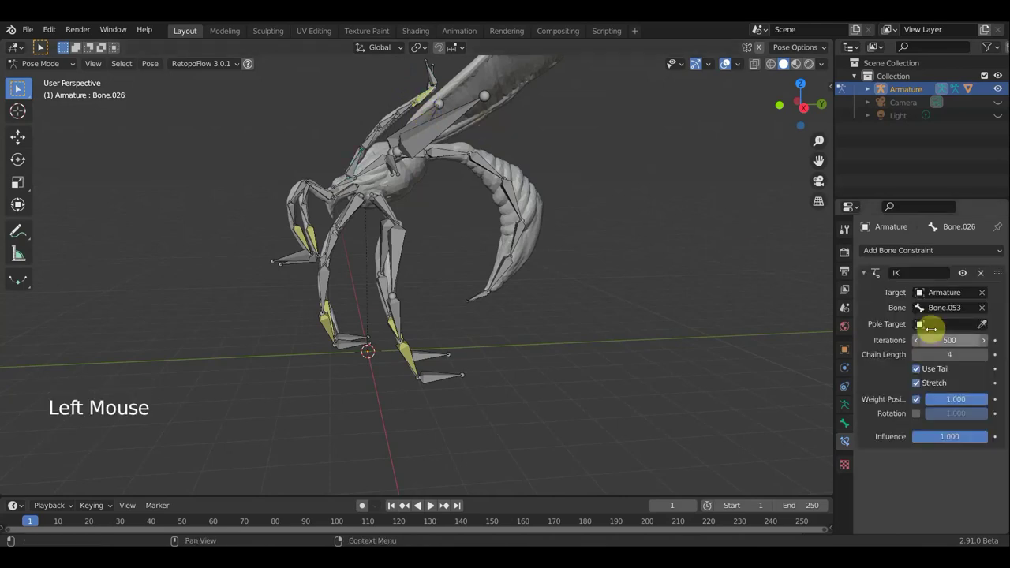
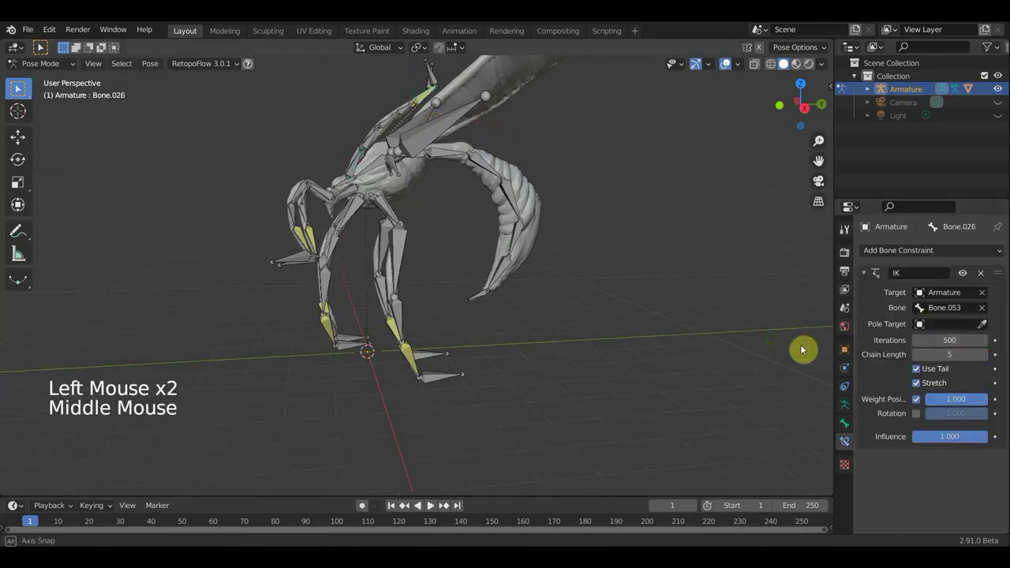
pyautogui.click(413, 103)
pyautogui.click(982, 359)
pyautogui.middleClick(703, 305)
pyautogui.middleClick(665, 357)
pyautogui.middleClick(599, 369)
pyautogui.middleClick(657, 349)
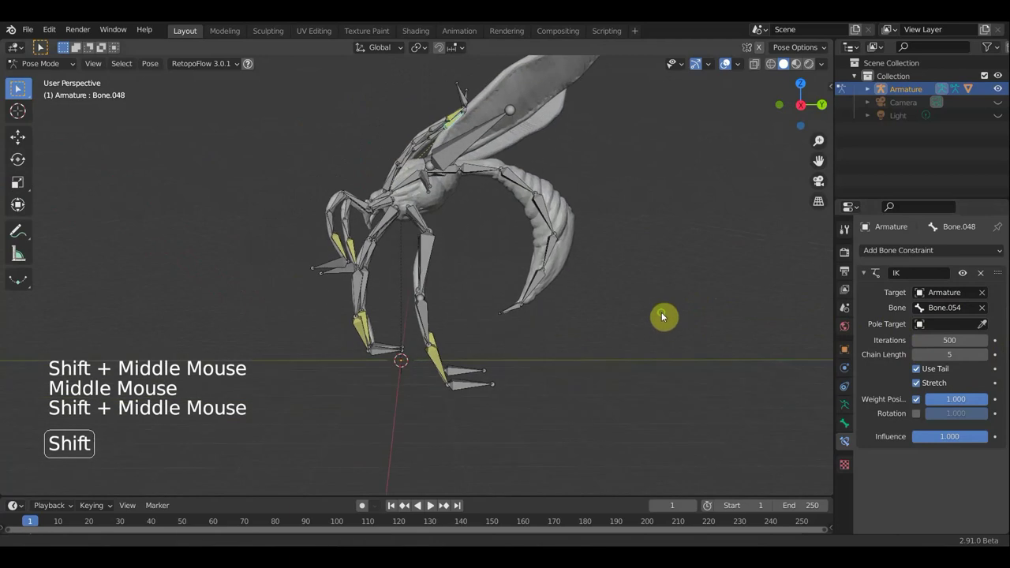
# - Select the bones of another leg and its foot bone for the next IK constraint
pyautogui.scroll(3)
pyautogui.scroll(-3)
pyautogui.click(424, 241)
pyautogui.click(437, 381)
pyautogui.middleClick(482, 369)
pyautogui.click(442, 255)
# - Give Bone.011 a three-bone IK chain to its foot bone and rotate the foot to test
pyautogui.click(446, 251)
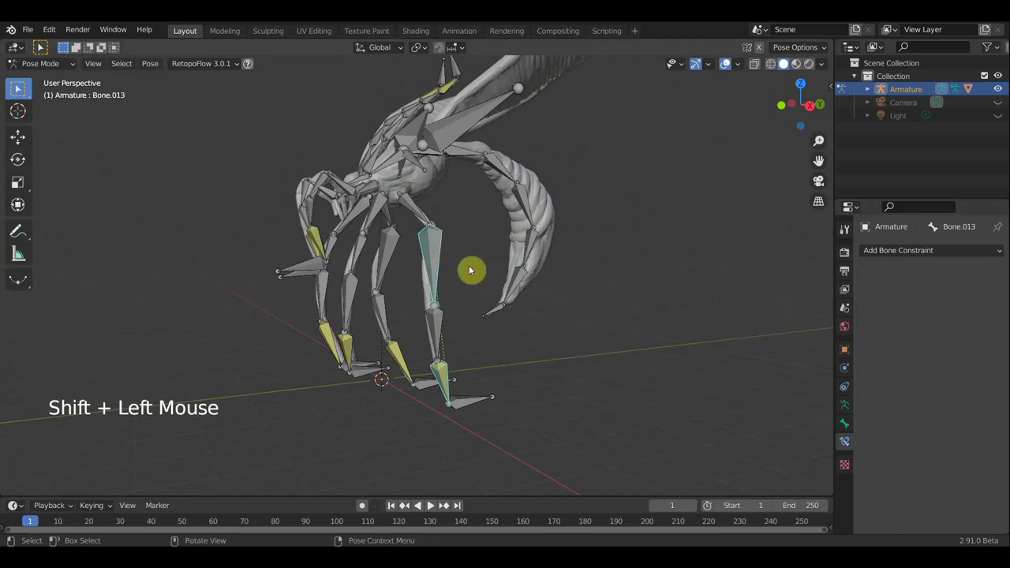
pyautogui.press('ctrl+shift+c')
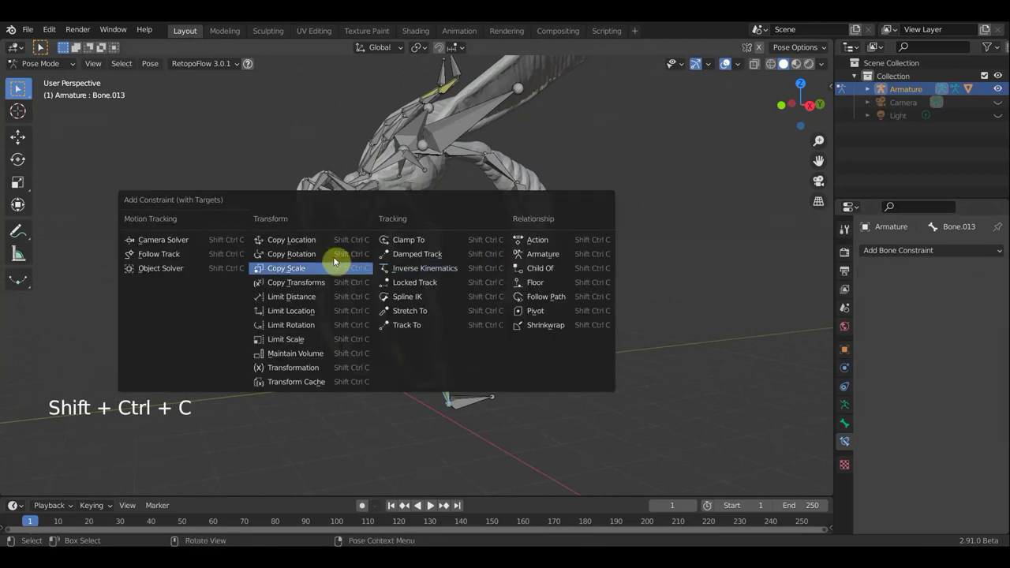
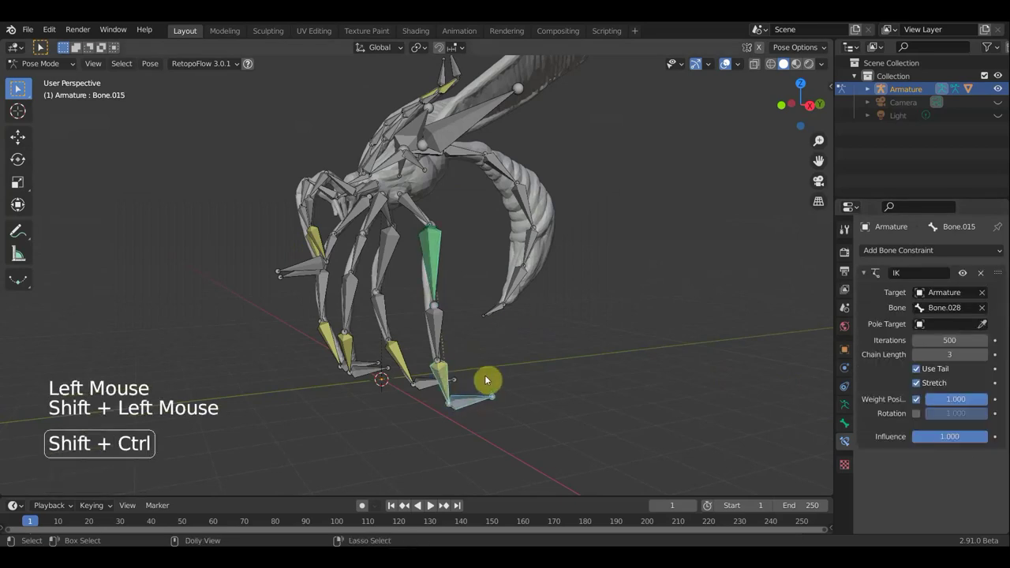
pyautogui.press('ctrl+shift+c')
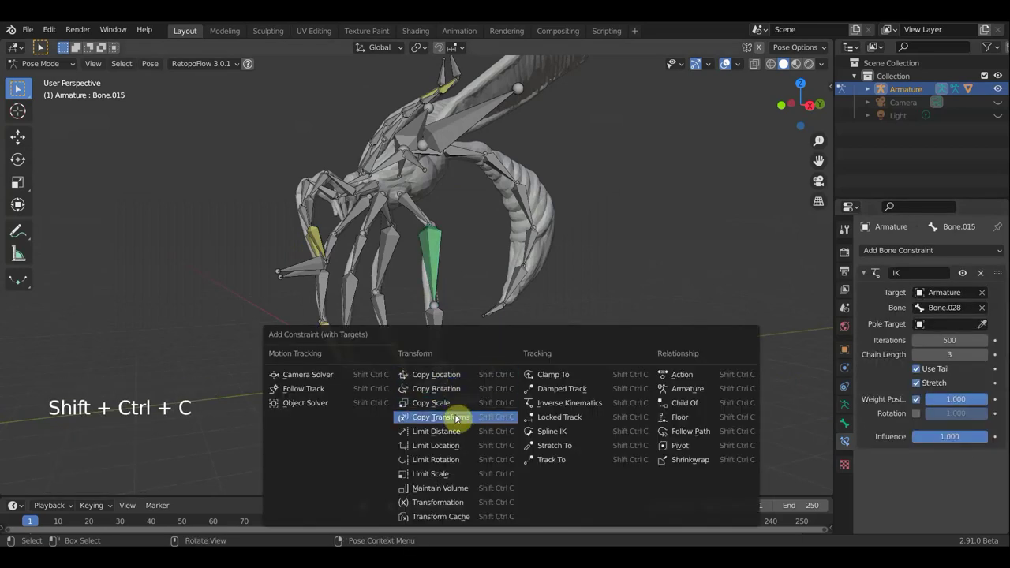
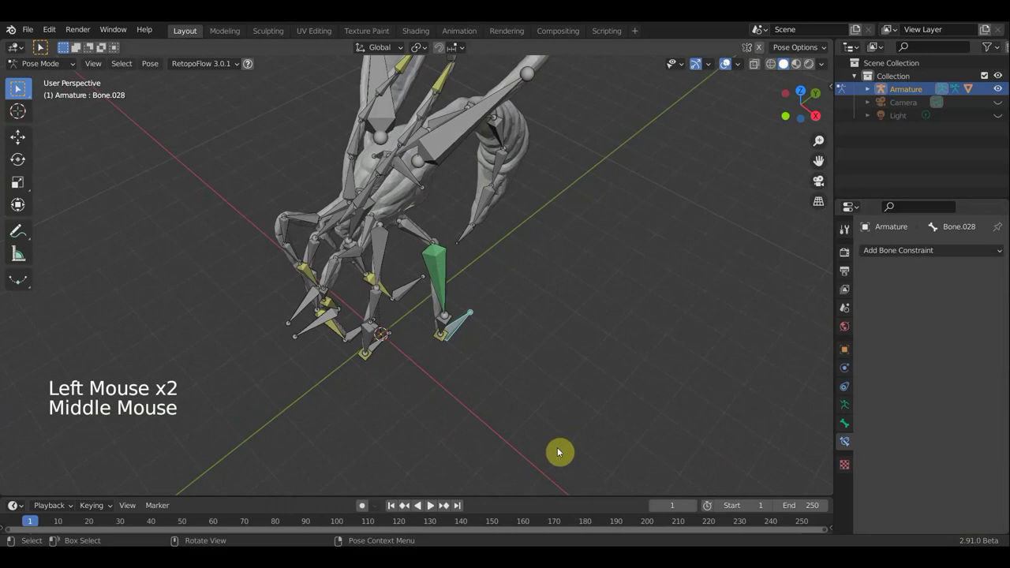
pyautogui.press('r')
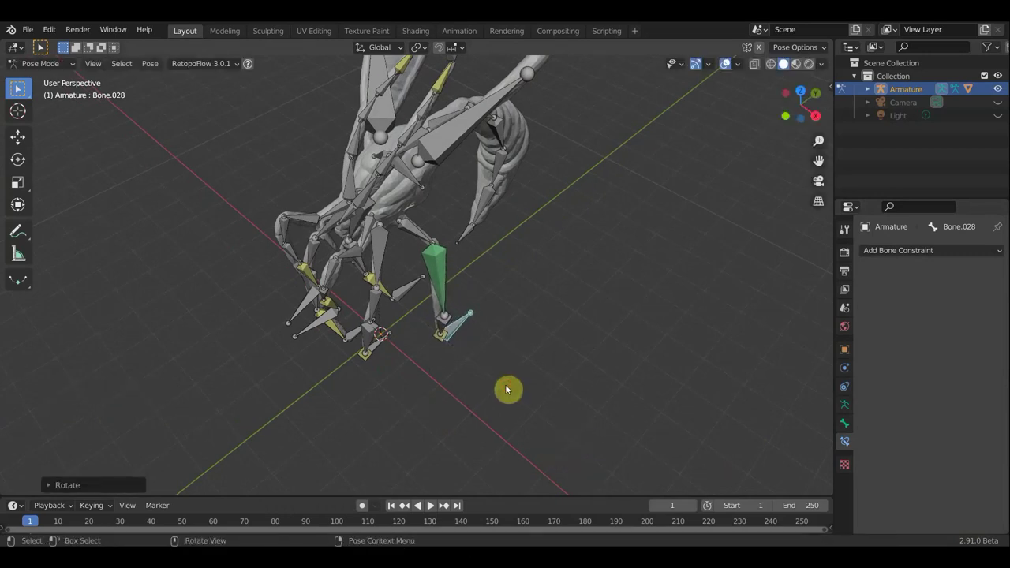
pyautogui.press('ctrl+z')
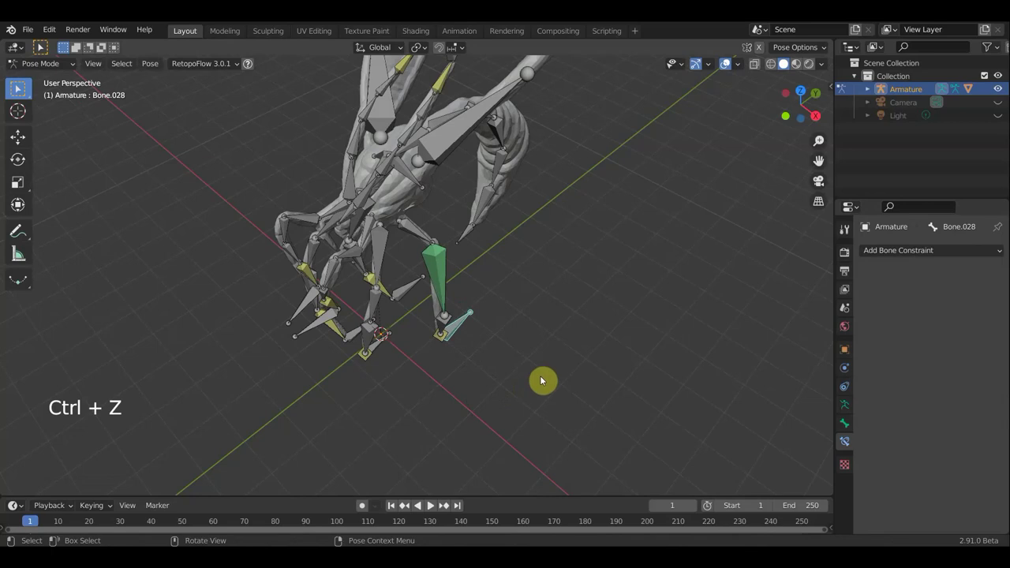
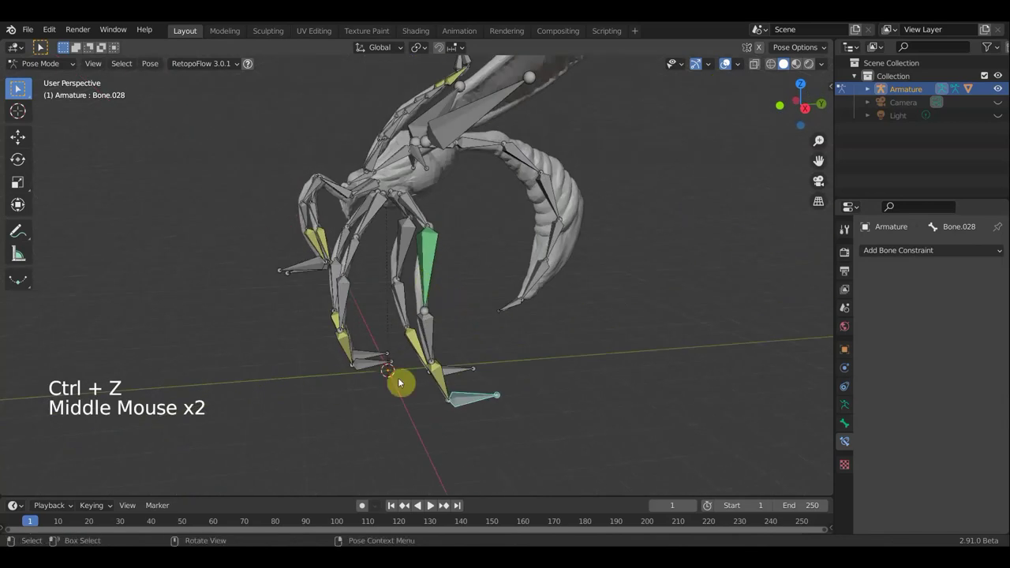
# - Make Bone.009 copy Bone.011's location at influence 0.645
pyautogui.click(369, 366)
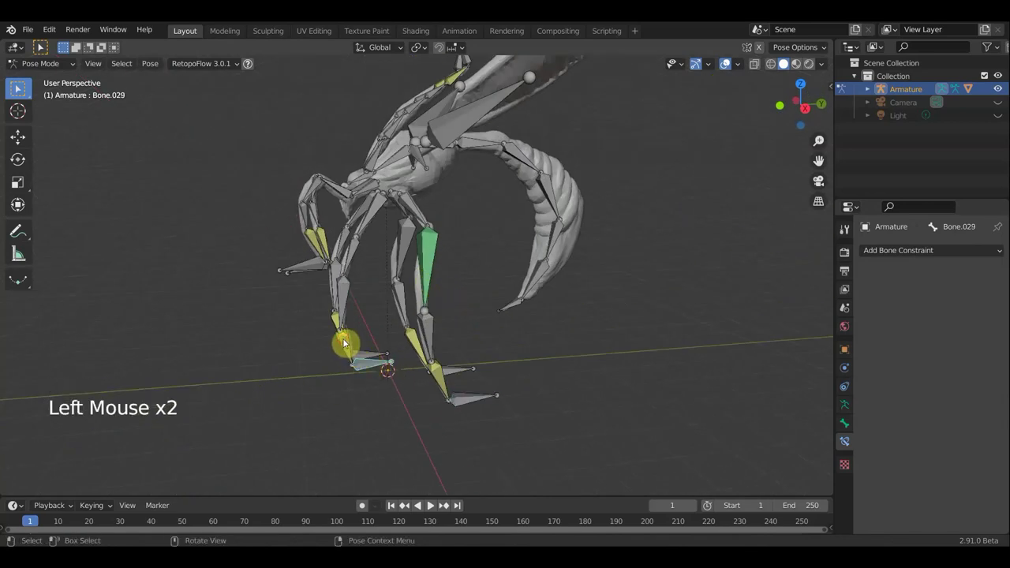
pyautogui.doubleClick(364, 251)
pyautogui.click(371, 258)
pyautogui.press('ctrl+shift+c')
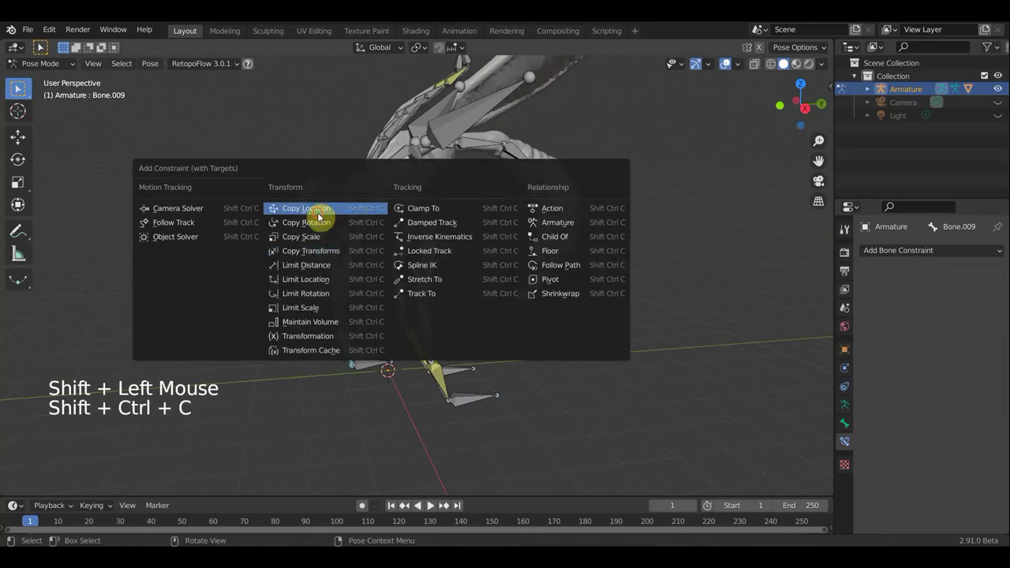
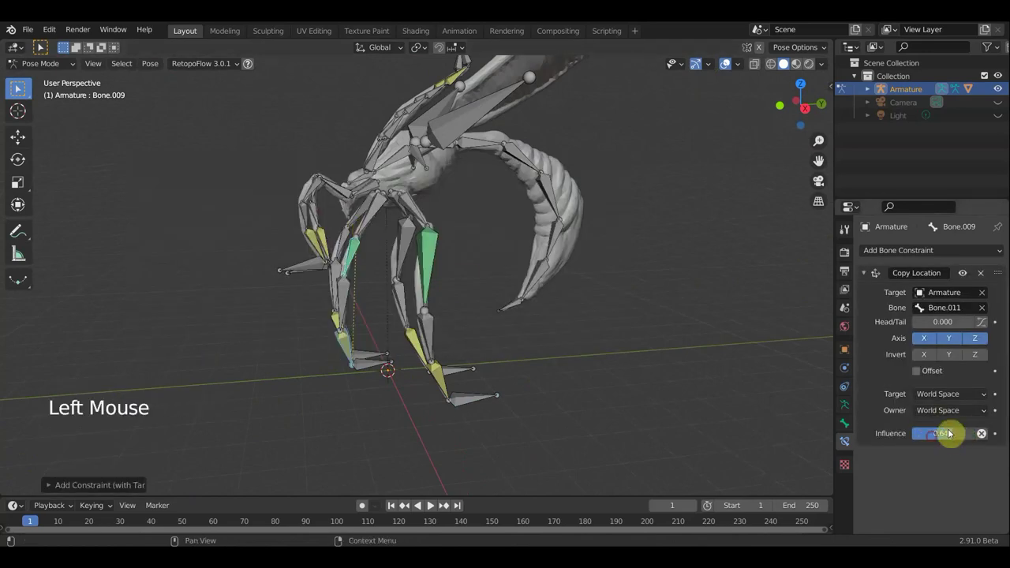
pyautogui.click(366, 367)
# - Add a Copy Transforms constraint on Bone.011 targeting Bone.029
pyautogui.click(350, 348)
pyautogui.click(367, 350)
pyautogui.press('ctrl+shift+c')
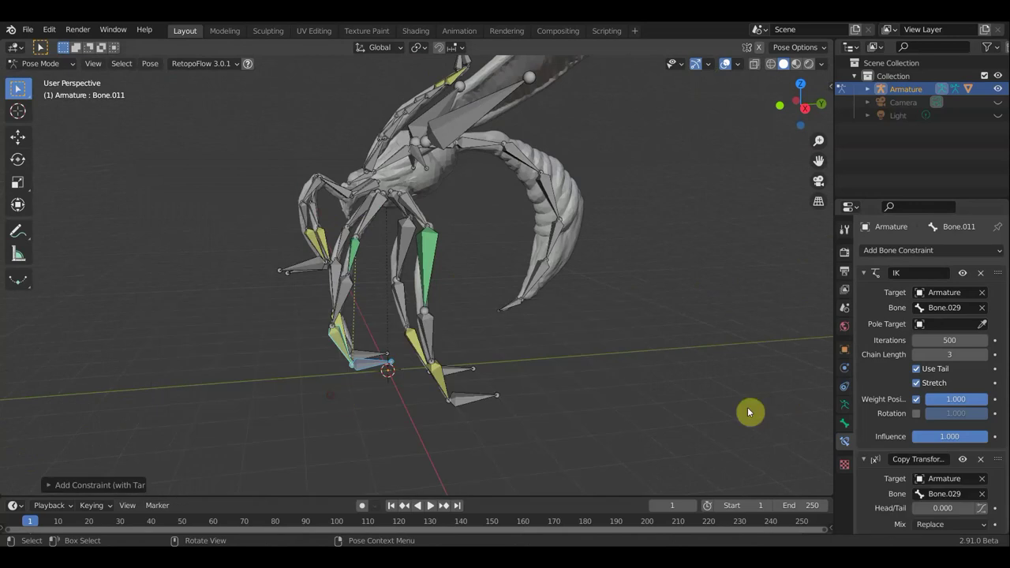
# - Set the leg's Copy Transforms constraint to Local Space for target and owner, influence about 0.5
pyautogui.scroll(-3)
pyautogui.click(974, 488)
pyautogui.scroll(-3)
pyautogui.click(364, 504)
pyautogui.click(365, 504)
# - On another leg, select its bones and give Bone.037 a Copy Location constraint targeting Bone.039
pyautogui.middleClick(683, 447)
pyautogui.middleClick(406, 287)
pyautogui.middleClick(378, 273)
pyautogui.middleClick(425, 308)
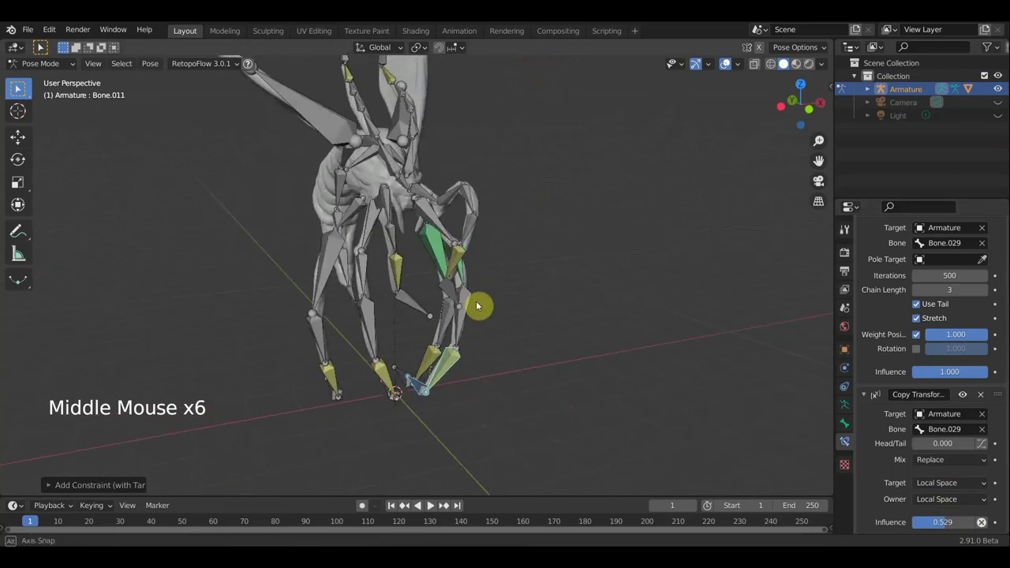
pyautogui.middleClick(545, 296)
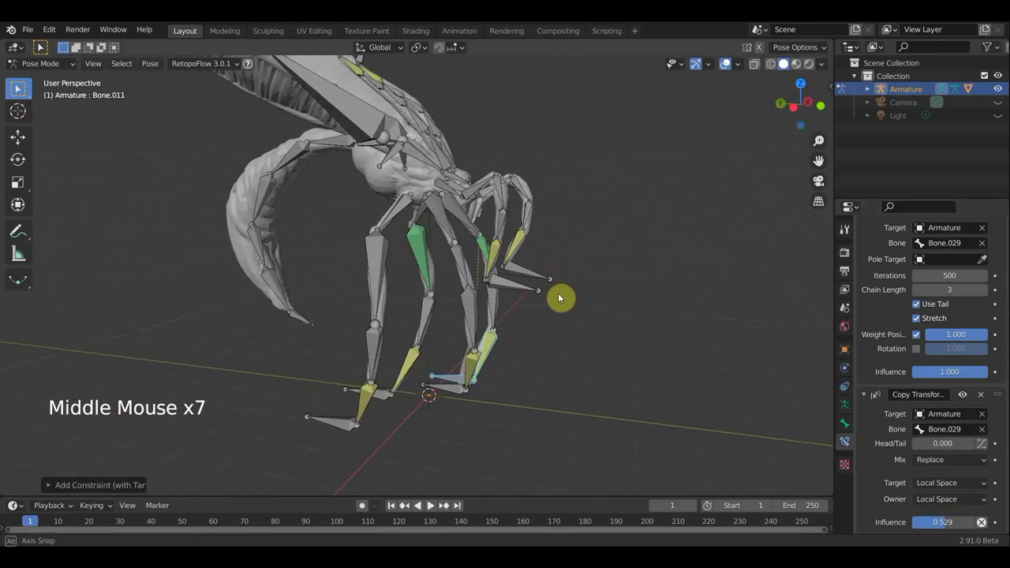
pyautogui.middleClick(462, 355)
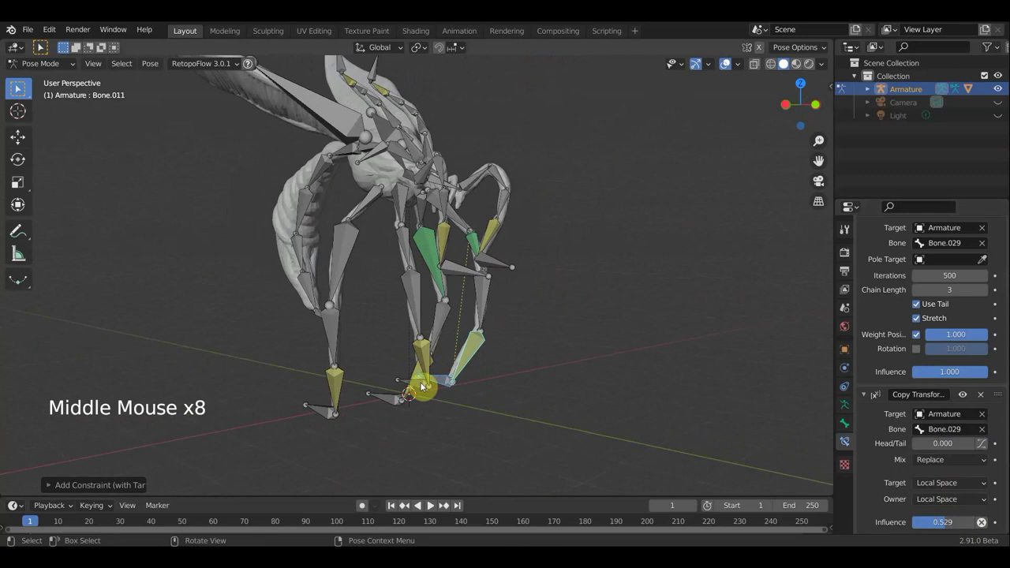
pyautogui.click(417, 387)
pyautogui.click(426, 355)
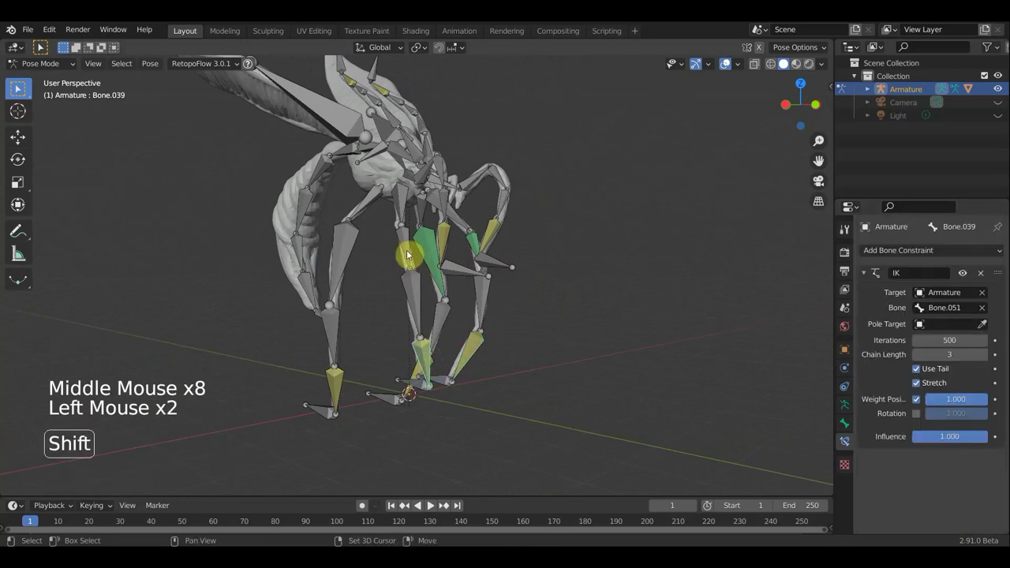
pyautogui.click(407, 254)
pyautogui.click(496, 287)
pyautogui.press('ctrl+shift+c')
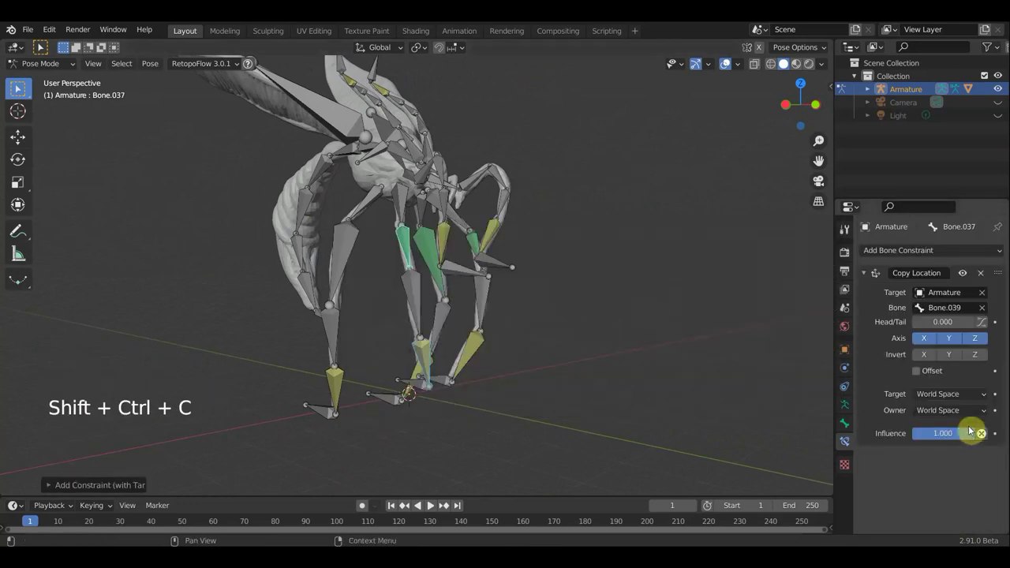
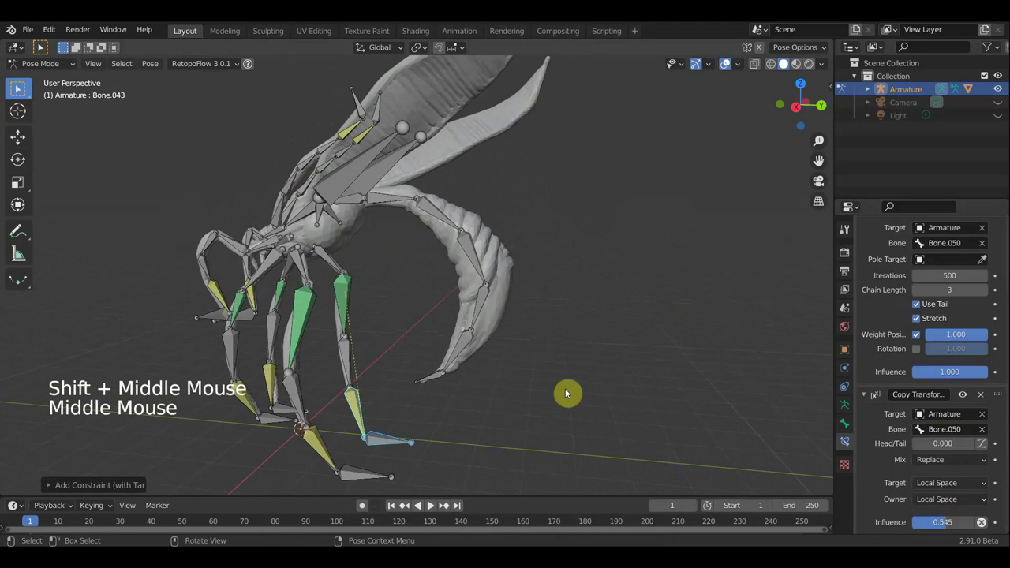
# - Give the tail tip Bone.021 a Copy Rotation constraint targeting Bone.017 in Local Space
pyautogui.middleClick(604, 376)
pyautogui.middleClick(620, 373)
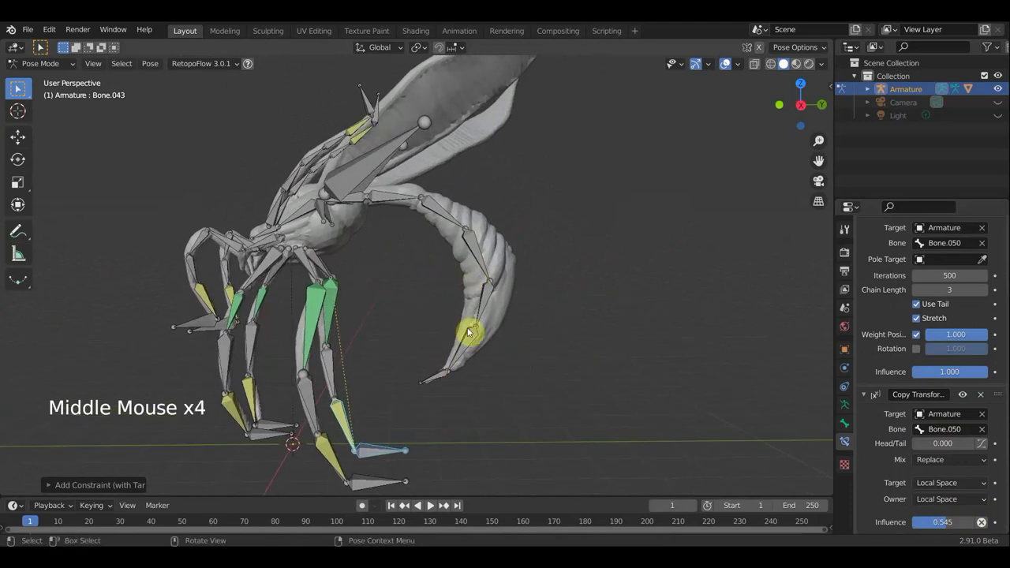
pyautogui.click(393, 200)
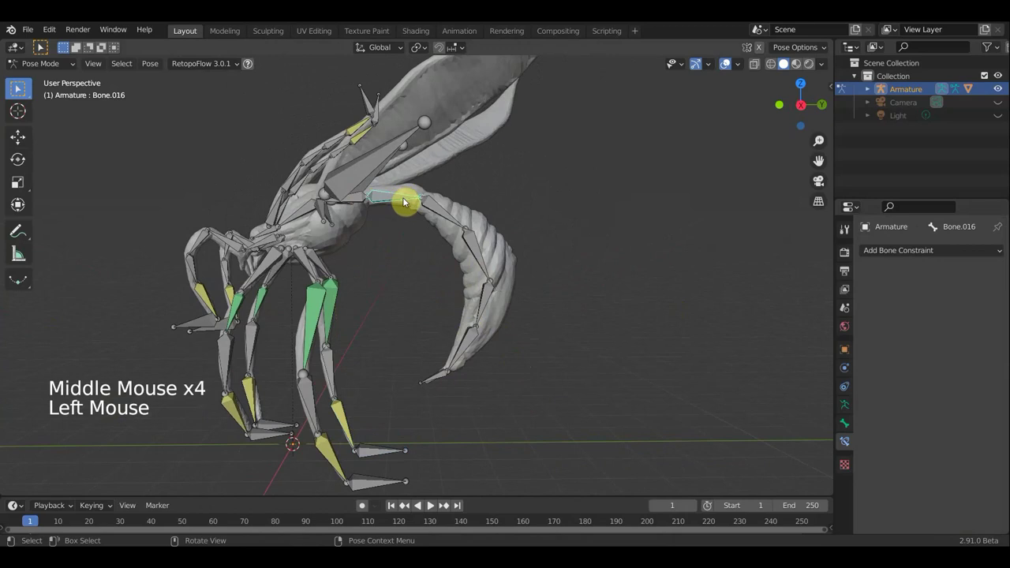
pyautogui.click(435, 207)
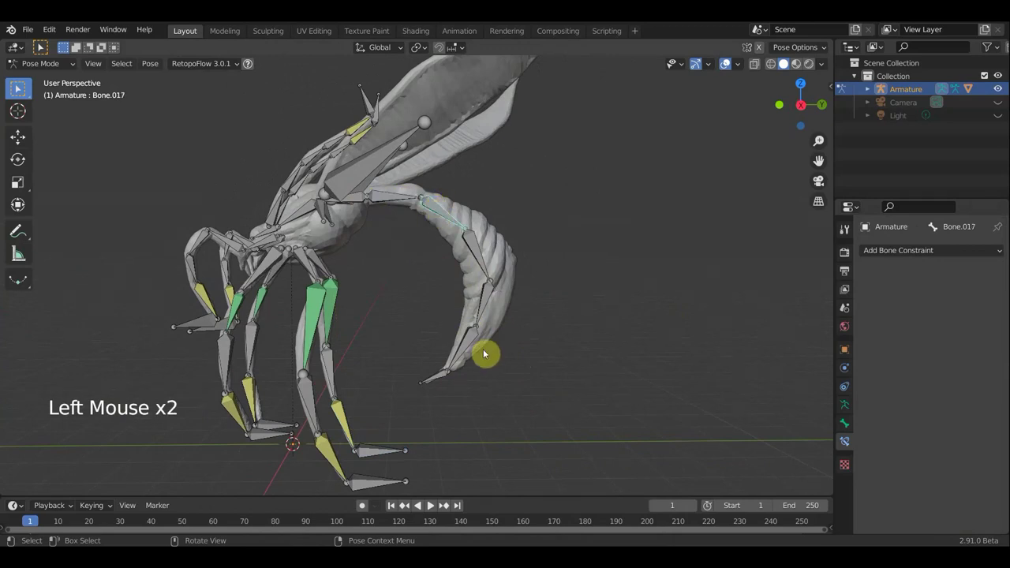
pyautogui.click(445, 377)
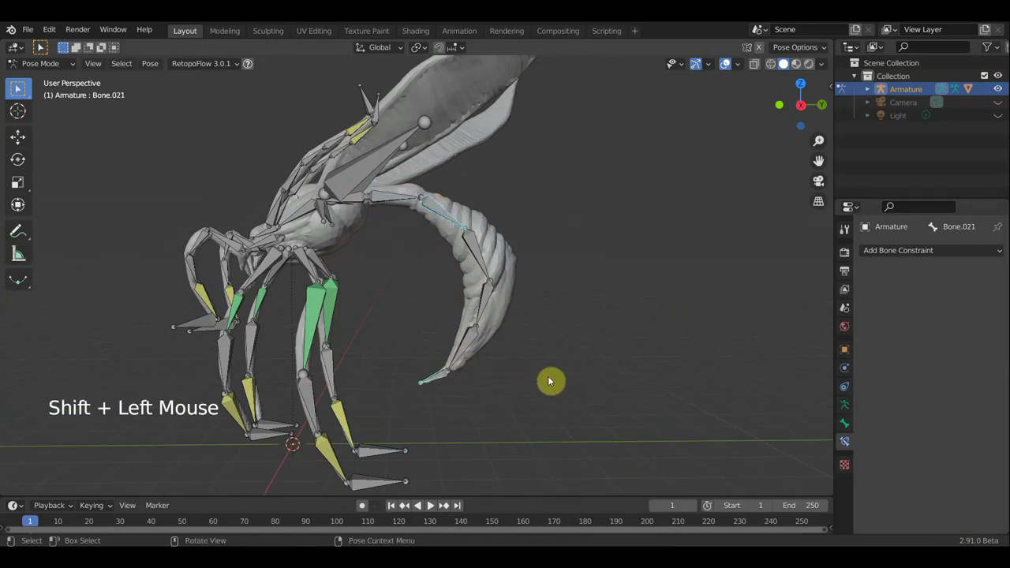
pyautogui.press('ctrl+shift+c')
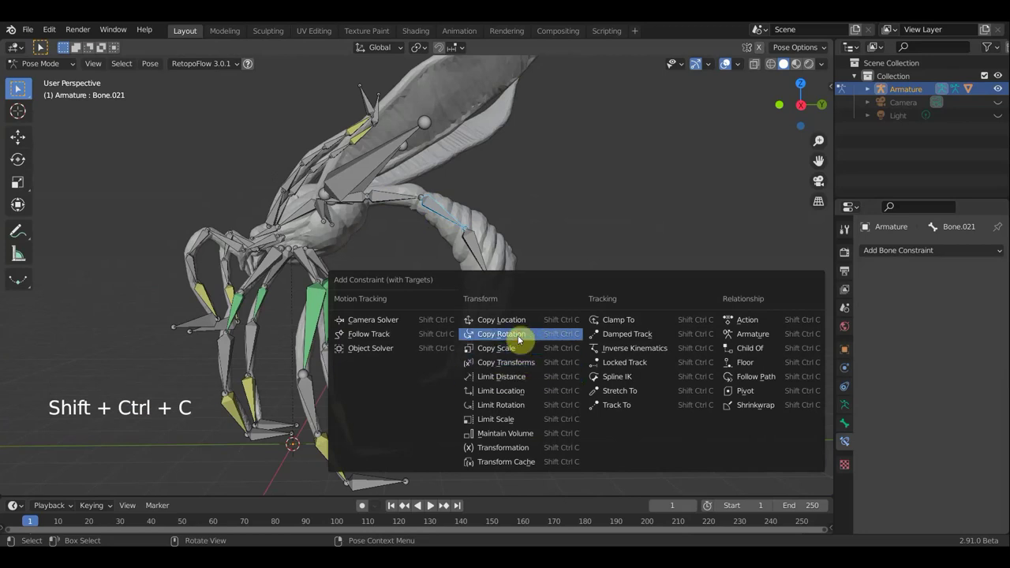
pyautogui.click(980, 416)
pyautogui.click(973, 403)
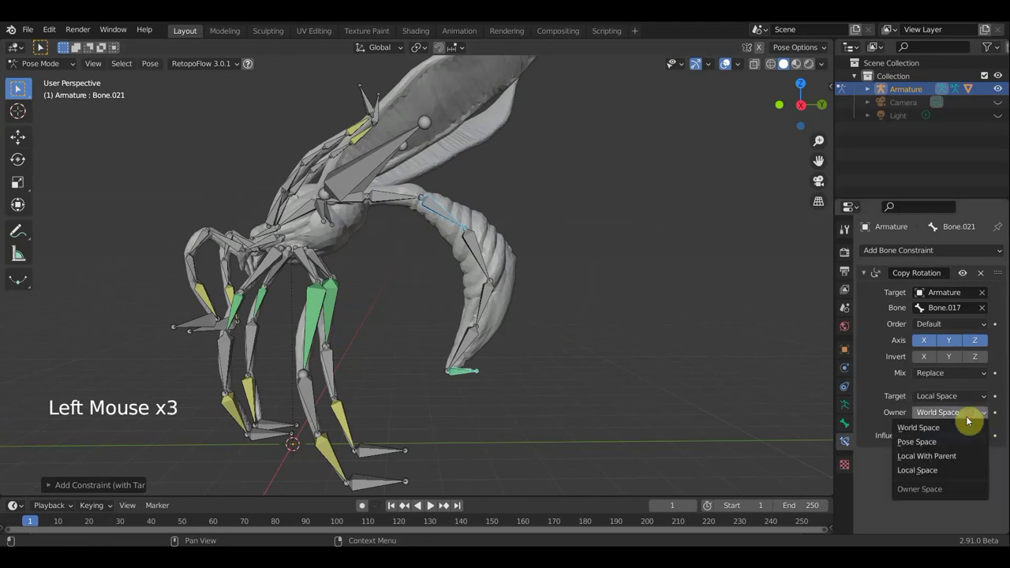
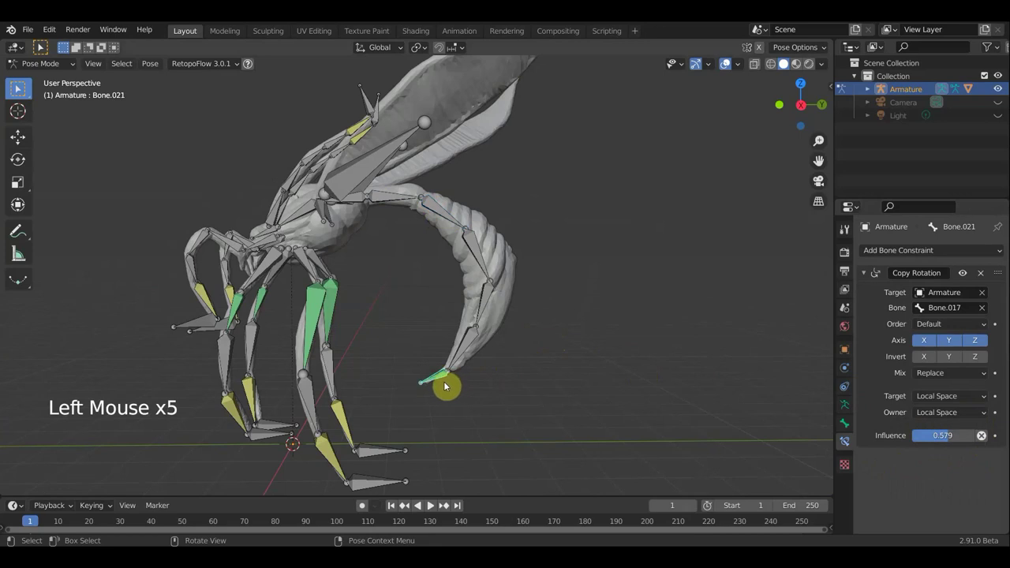
# - Test the tail curl by moving and rotating its bones, then undo an accidental second constraint on Bone.021
pyautogui.press('g')
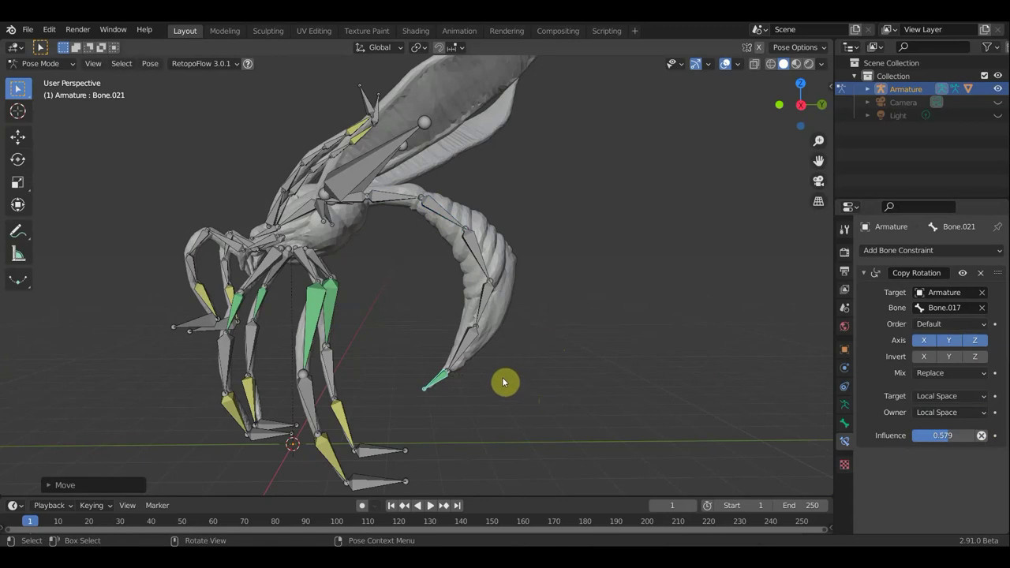
pyautogui.click(443, 212)
pyautogui.press('r')
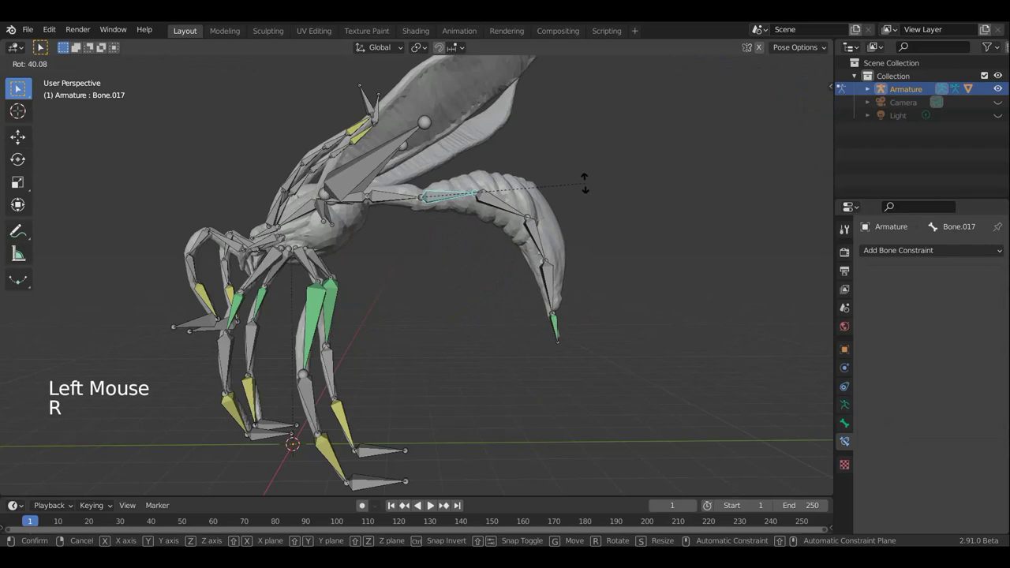
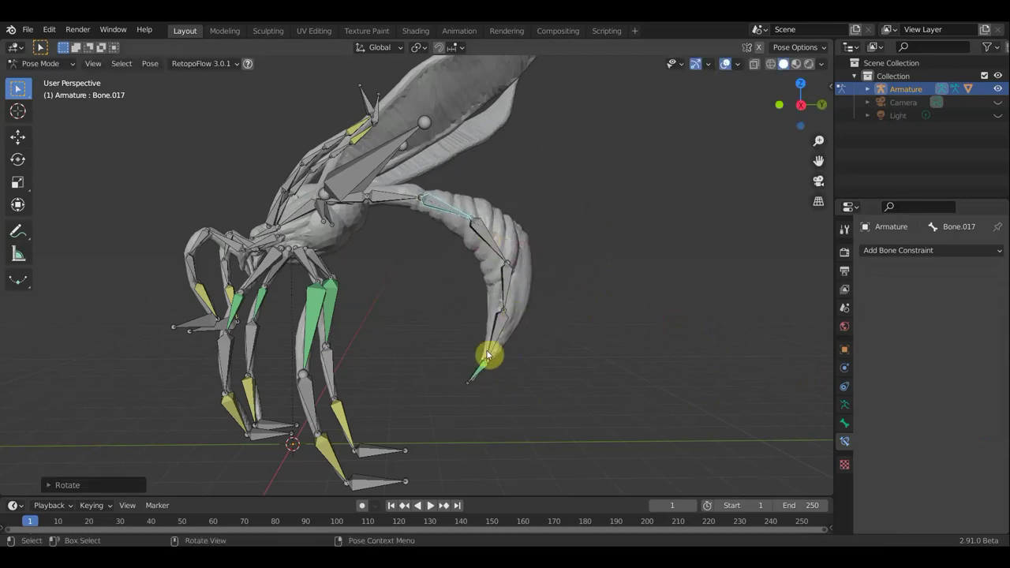
pyautogui.middleClick(531, 344)
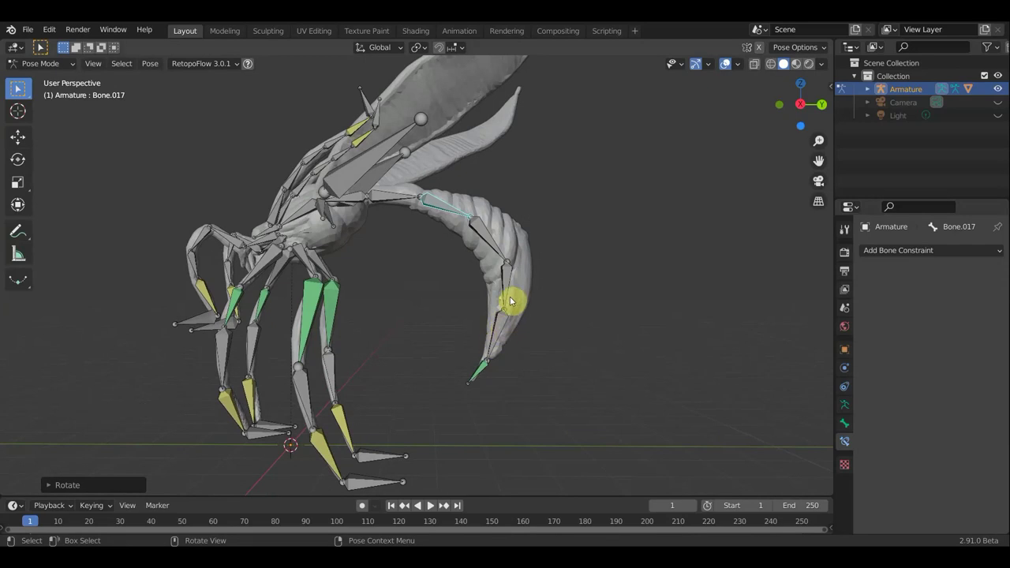
pyautogui.click(484, 368)
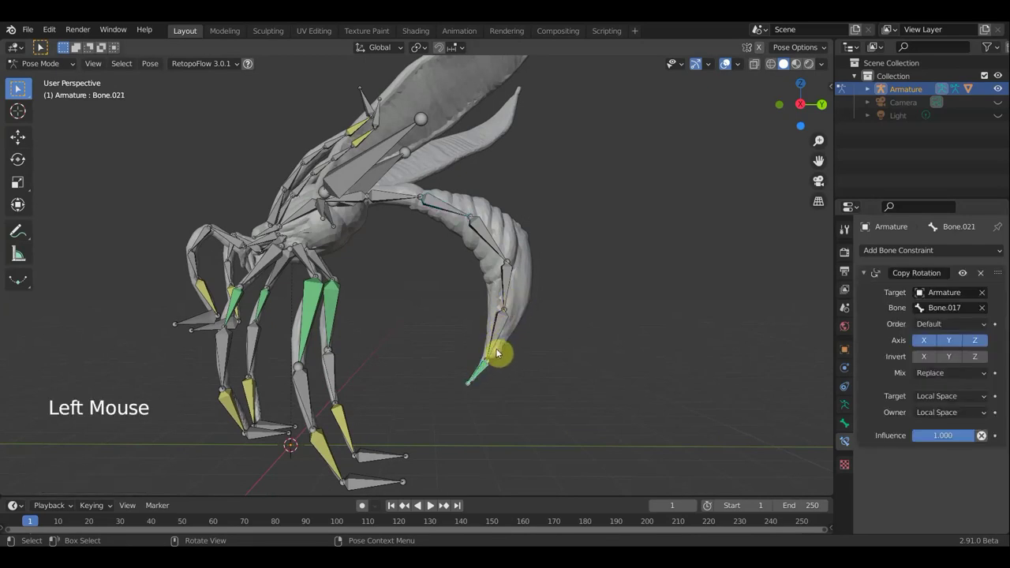
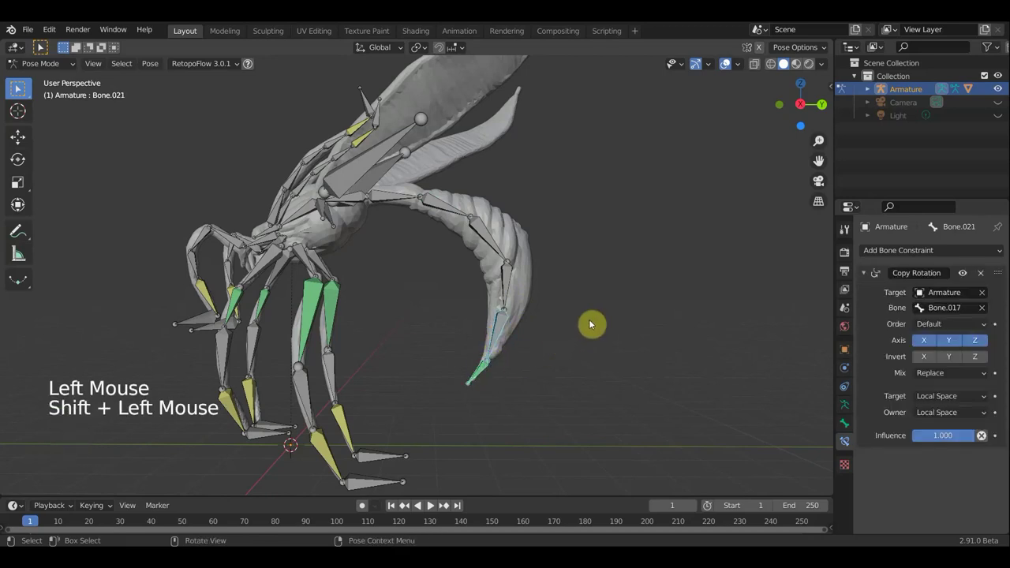
pyautogui.press('ctrl+shift+c')
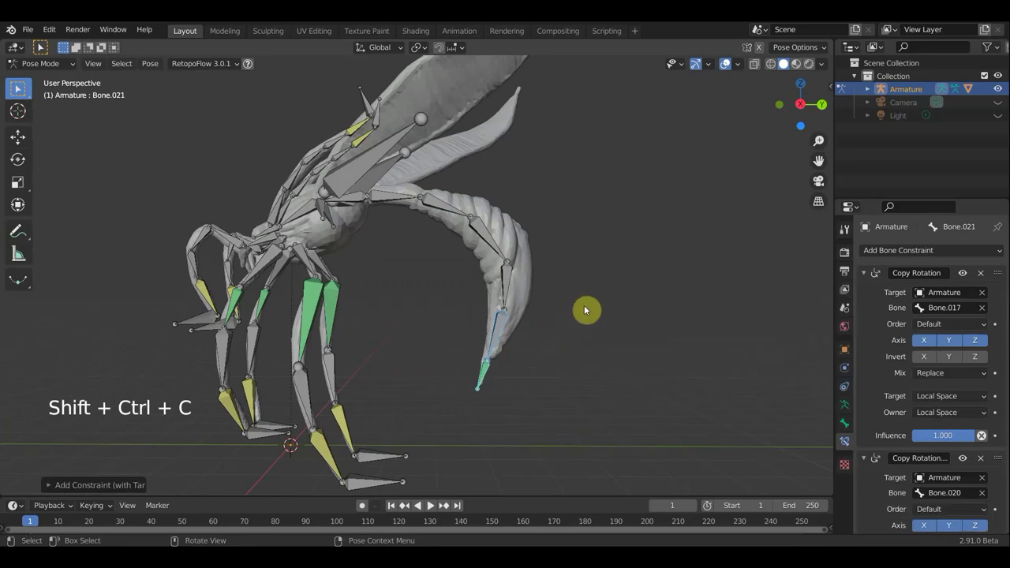
pyautogui.press('ctrl+z')
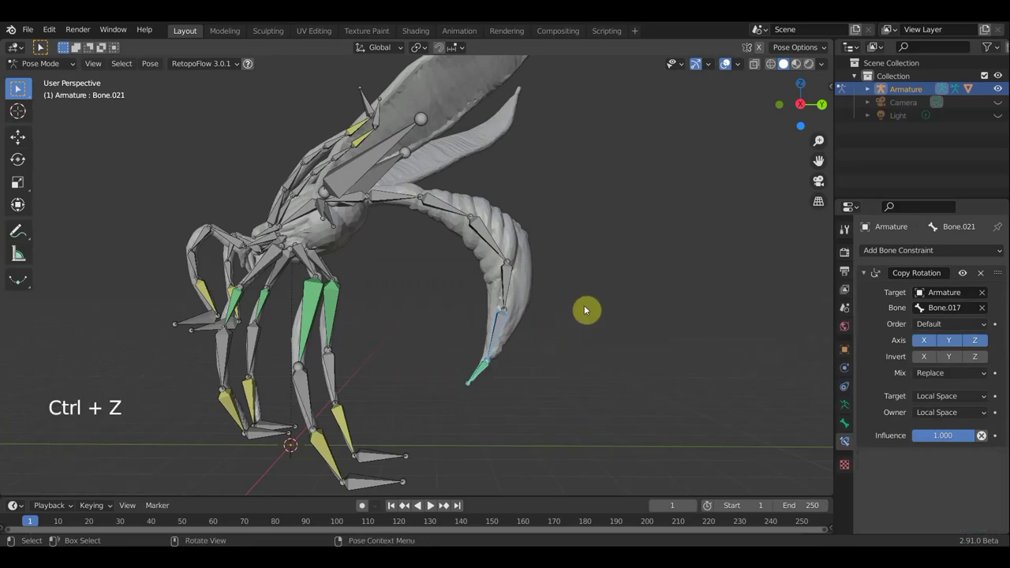
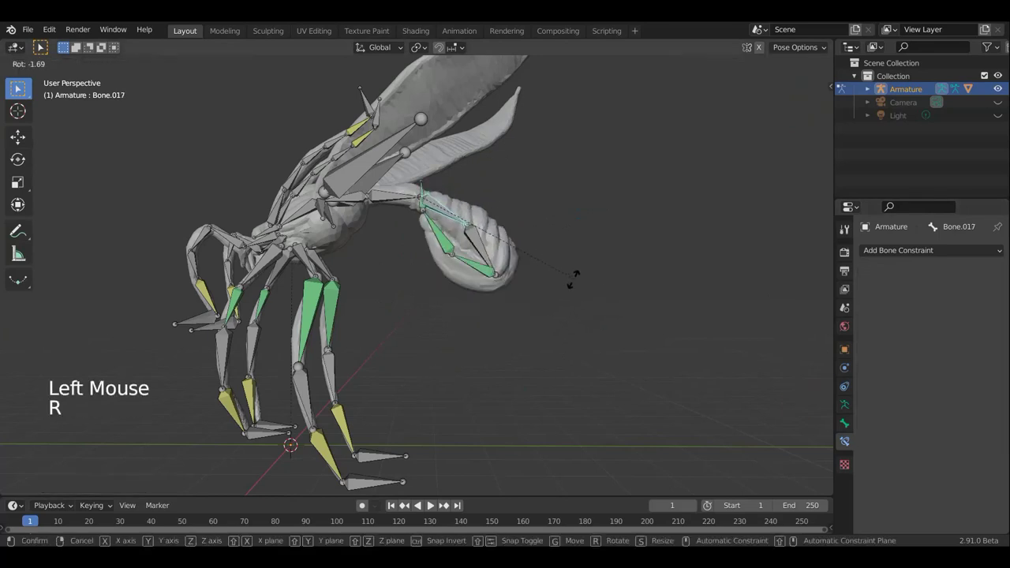
# - Cancel the test rotation and lower Bone.019's Copy Rotation influence to about 0.876
pyautogui.press('ctrl+z')
pyautogui.click(493, 284)
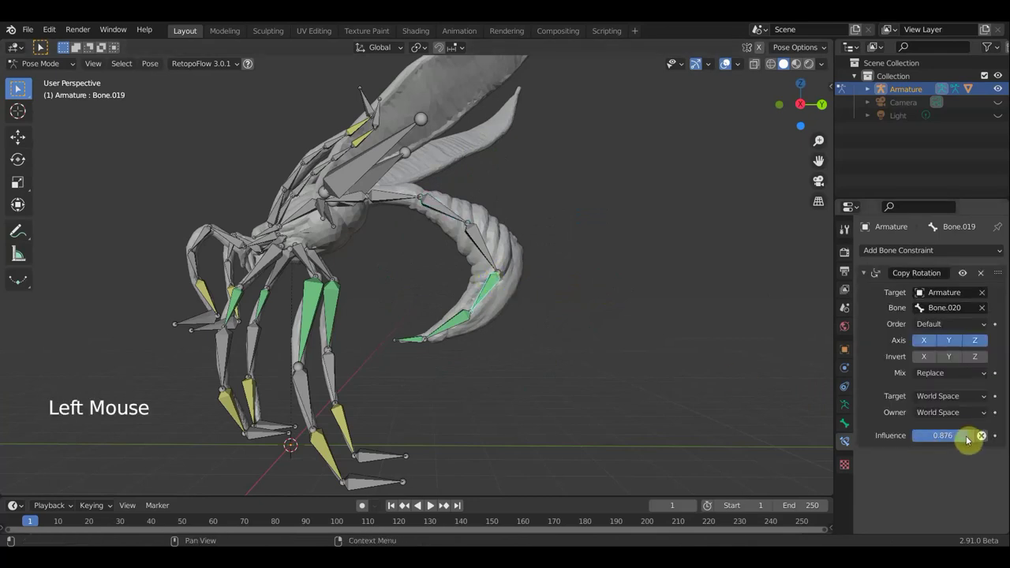
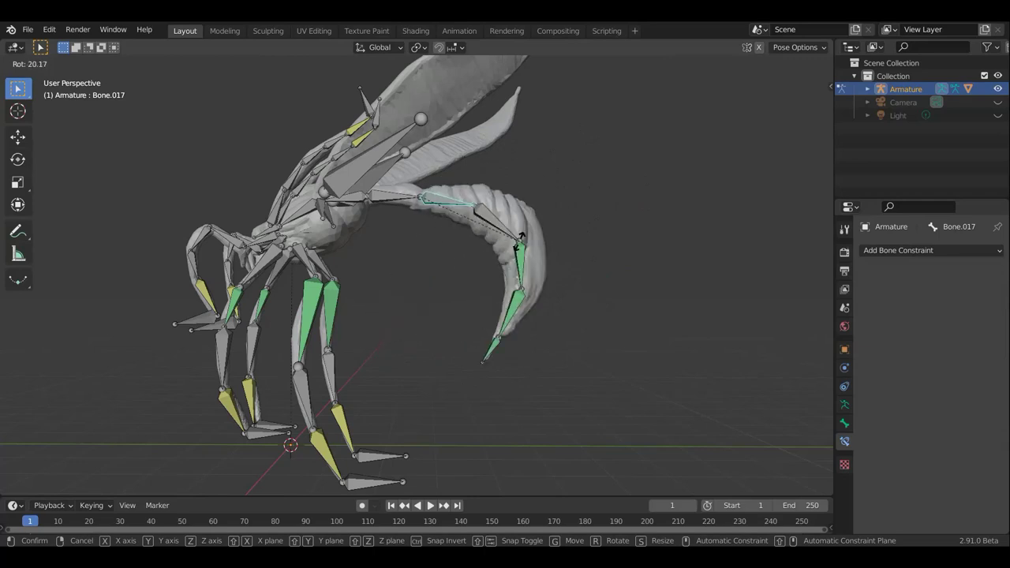
# - Select Bone.017 at the appendage base and rotate it to test the whole chain curling inward
pyautogui.middleClick(502, 309)
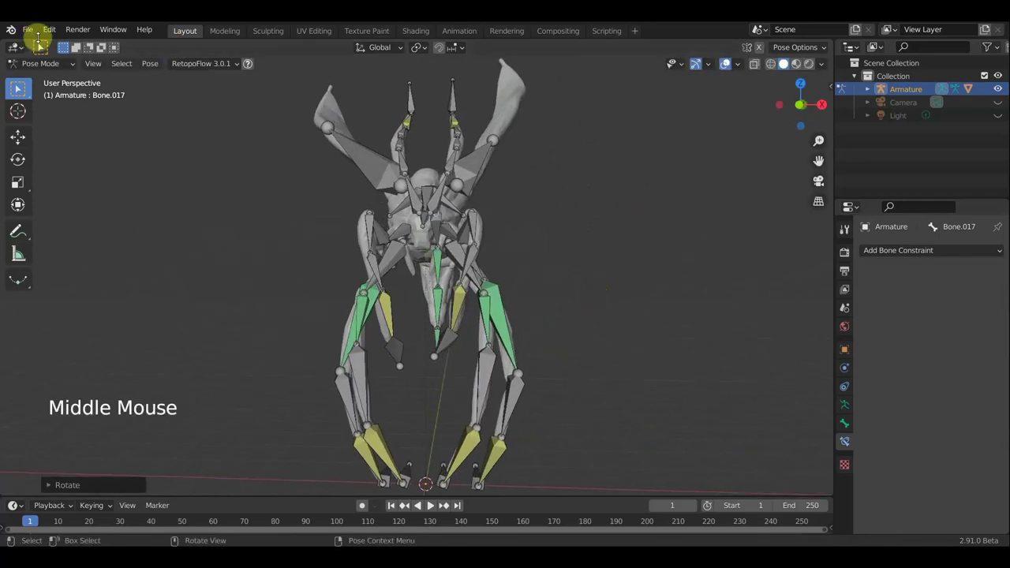
pyautogui.click(35, 30)
pyautogui.scroll(-3)
pyautogui.scroll(3)
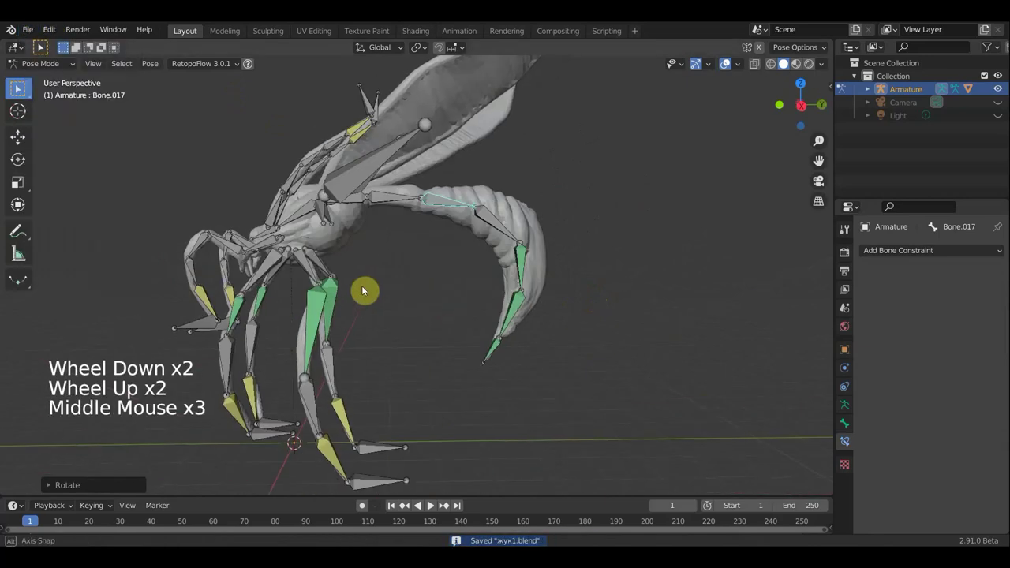
pyautogui.middleClick(419, 300)
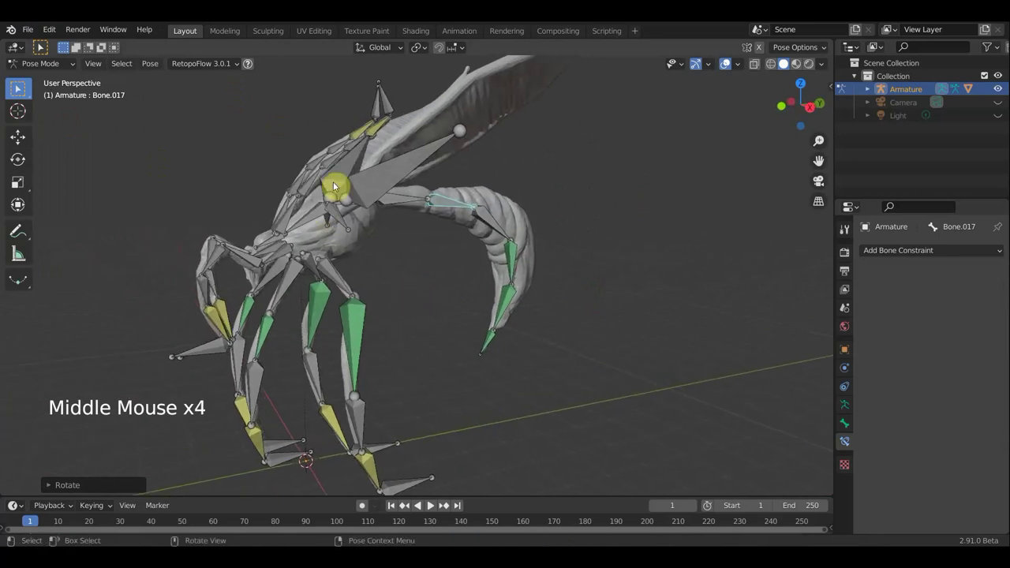
pyautogui.middleClick(389, 141)
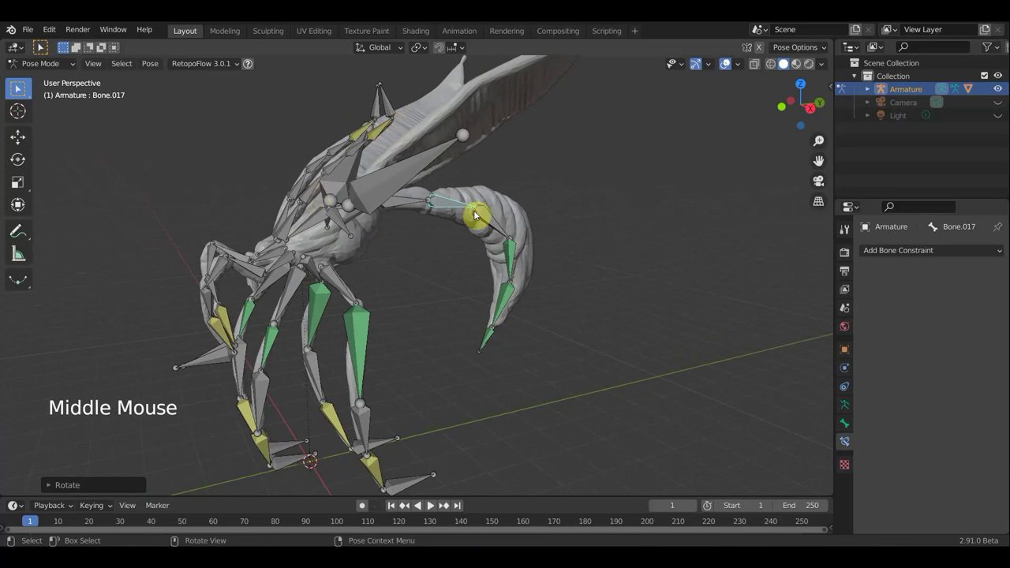
pyautogui.middleClick(452, 231)
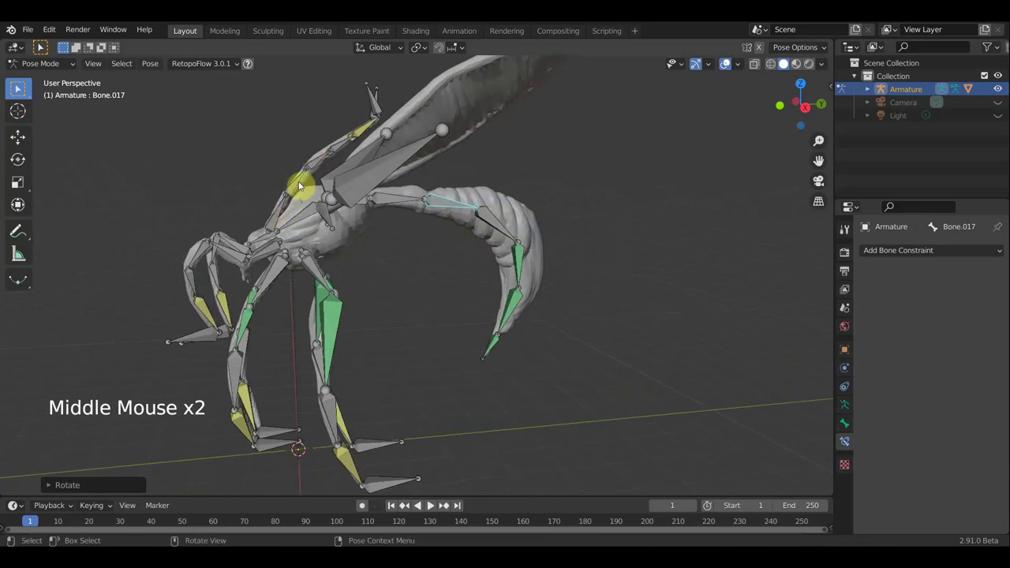
pyautogui.click(282, 217)
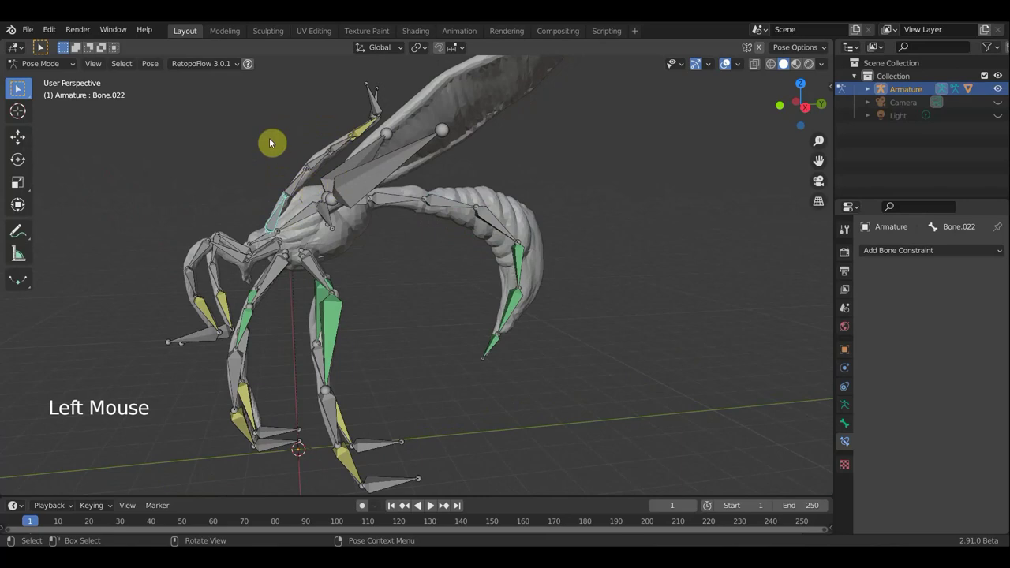
pyautogui.middleClick(393, 193)
pyautogui.middleClick(398, 185)
pyautogui.click(436, 205)
pyautogui.press('r')
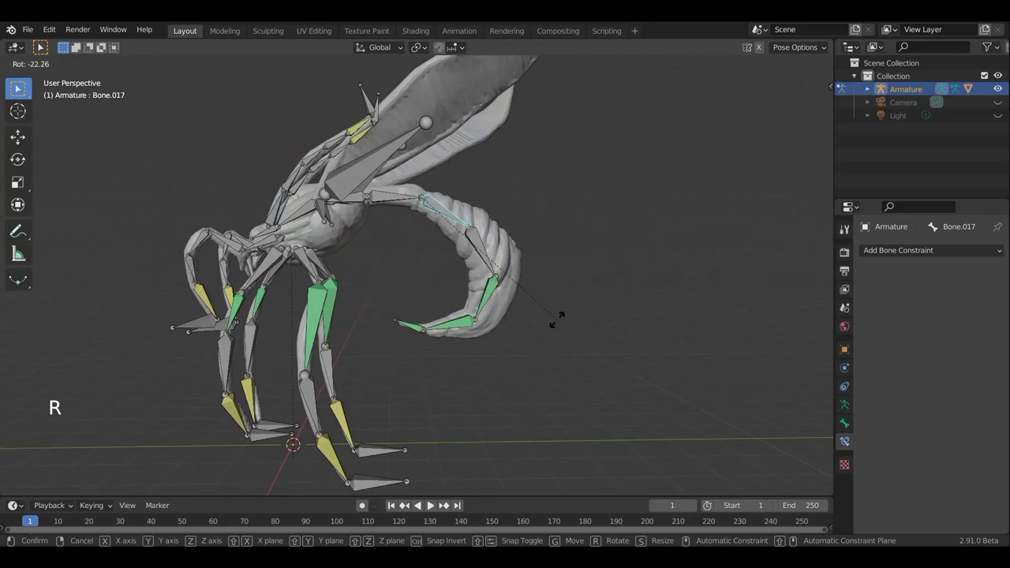
# - Inspect the full rigged bug from several angles, ending with a front-on view
pyautogui.middleClick(608, 303)
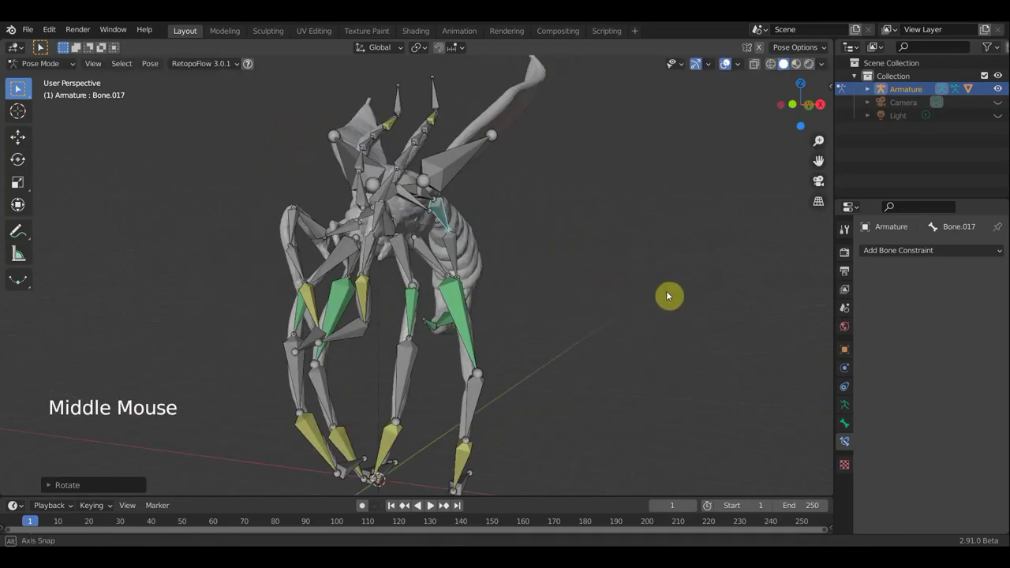
pyautogui.click(730, 78)
pyautogui.scroll(-3)
pyautogui.middleClick(562, 228)
pyautogui.scroll(3)
pyautogui.click(731, 67)
pyautogui.middleClick(602, 233)
pyautogui.middleClick(643, 234)
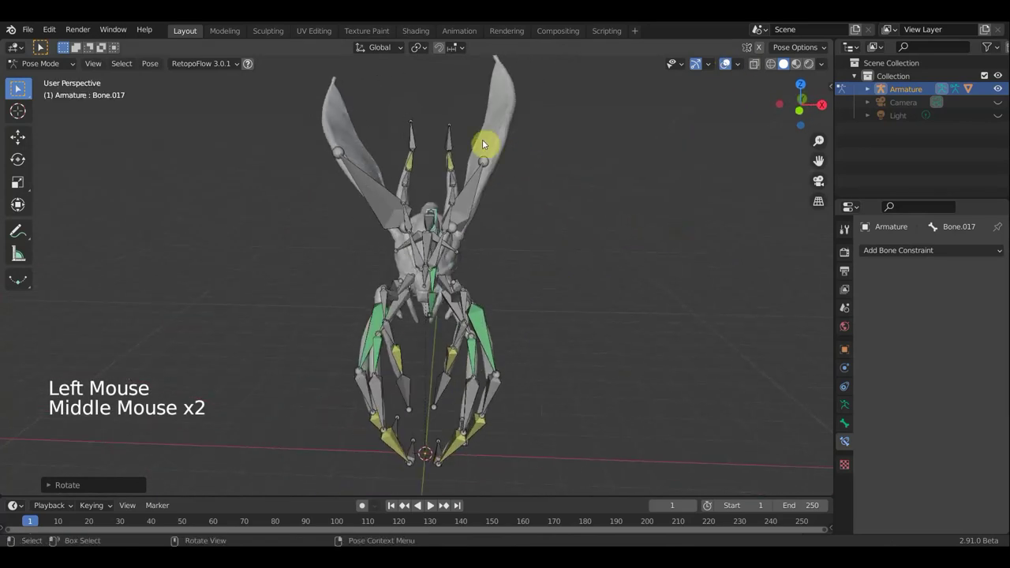
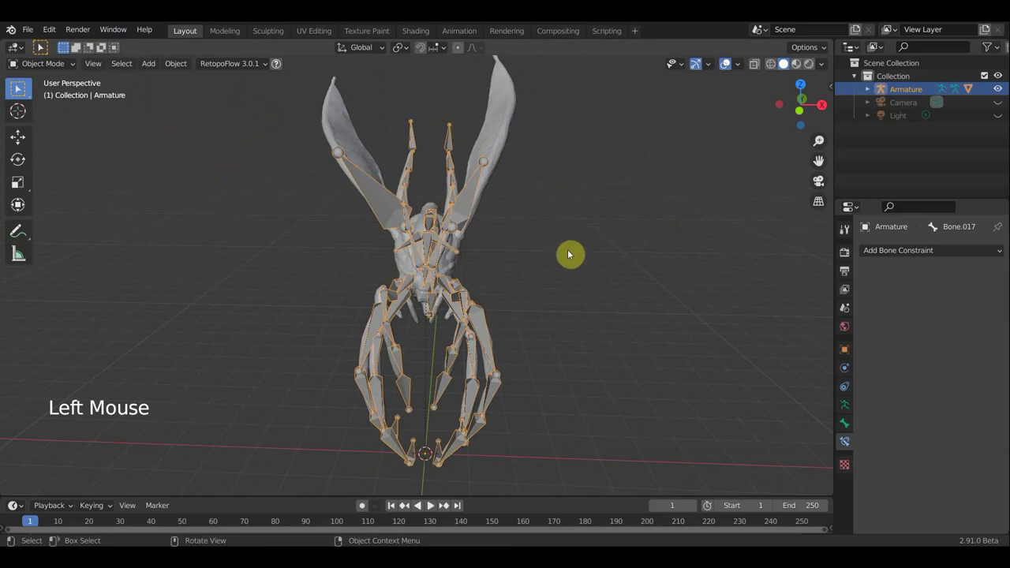
# - From front view select the Armature.001 copy and delete it, then undo to restore it
pyautogui.press('KP_1')
pyautogui.scroll(-3)
pyautogui.click(423, 218)
pyautogui.press('shift+d')
pyautogui.scroll(3)
pyautogui.scroll(-3)
pyautogui.middleClick(454, 256)
pyautogui.scroll(-3)
pyautogui.click(529, 260)
pyautogui.click(524, 256)
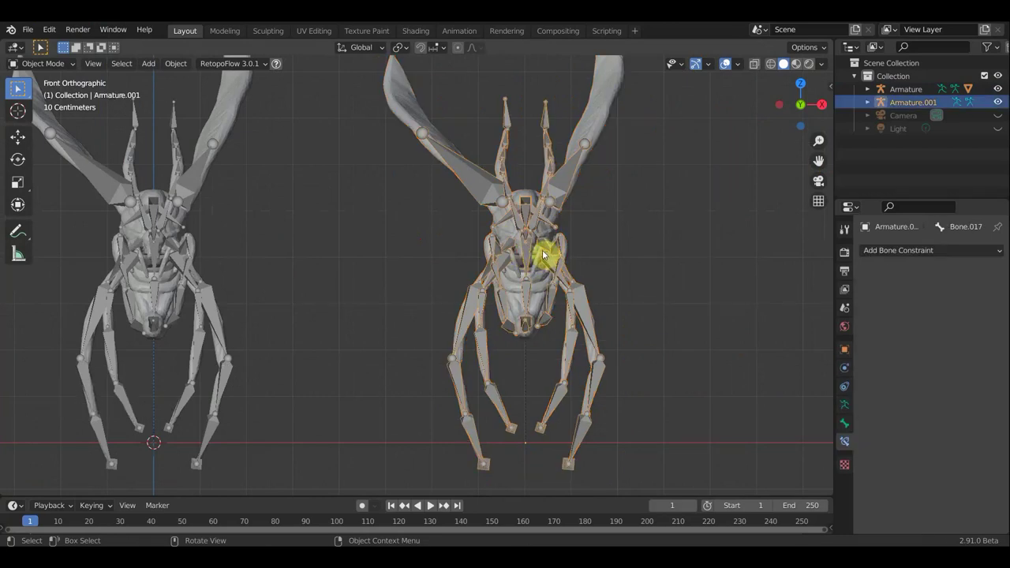
pyautogui.press('Delete')
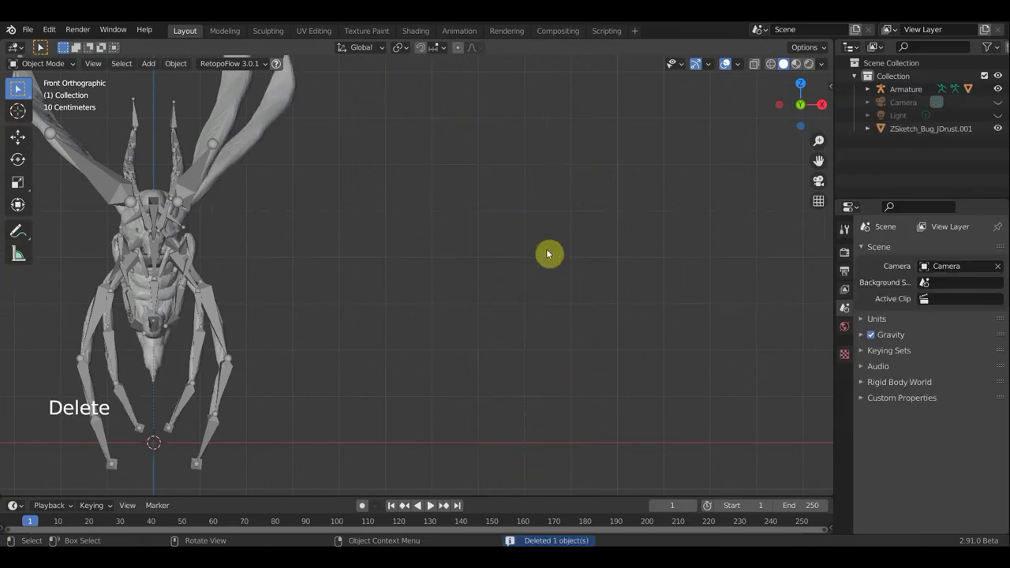
pyautogui.press('Left')
pyautogui.press('Left')
pyautogui.press('ctrl+z')
pyautogui.press('ctrl+z')
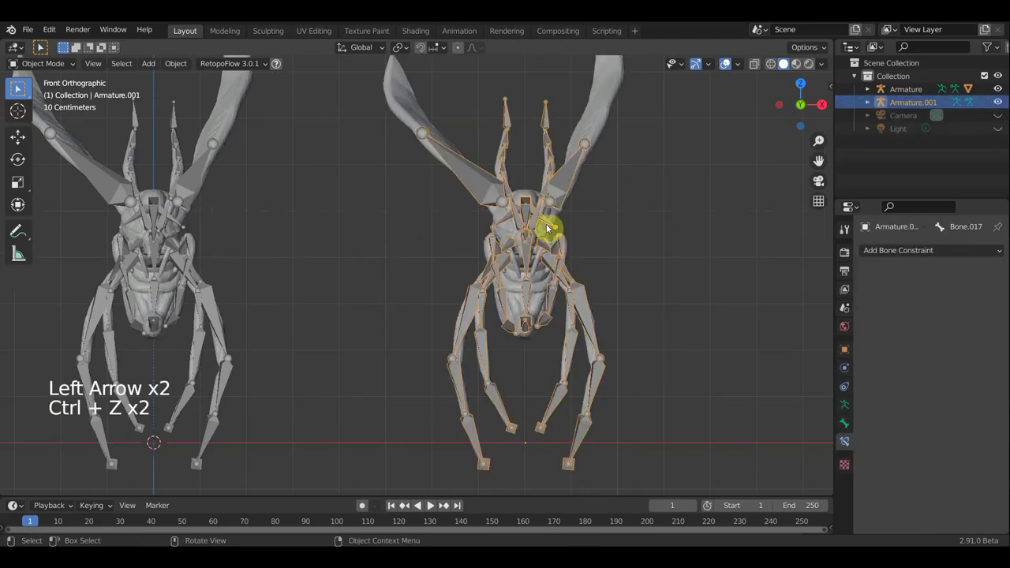
# - Undo back further, reselect Armature.001 and delete it for good, leaving only the original Armature
pyautogui.scroll(-3)
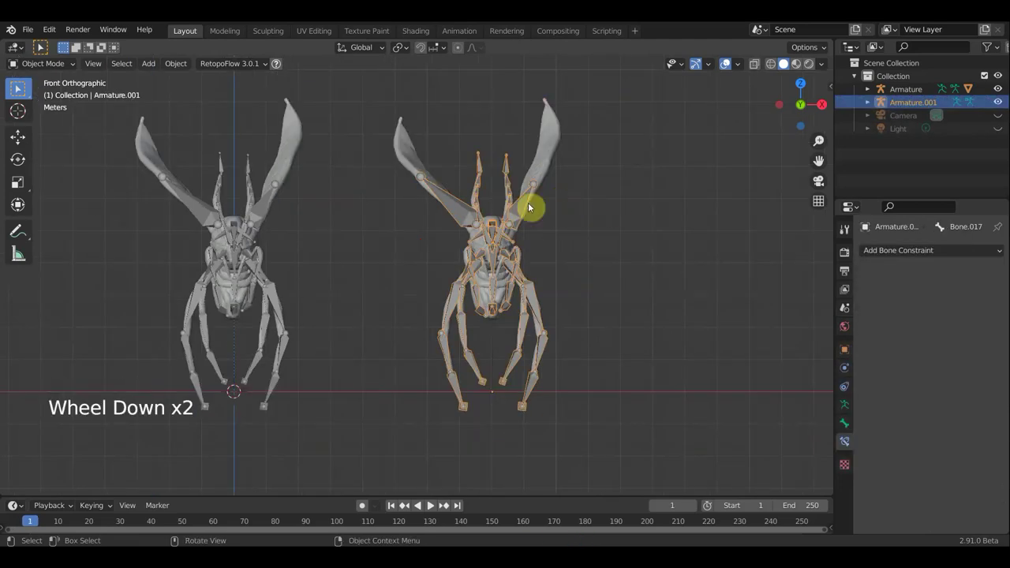
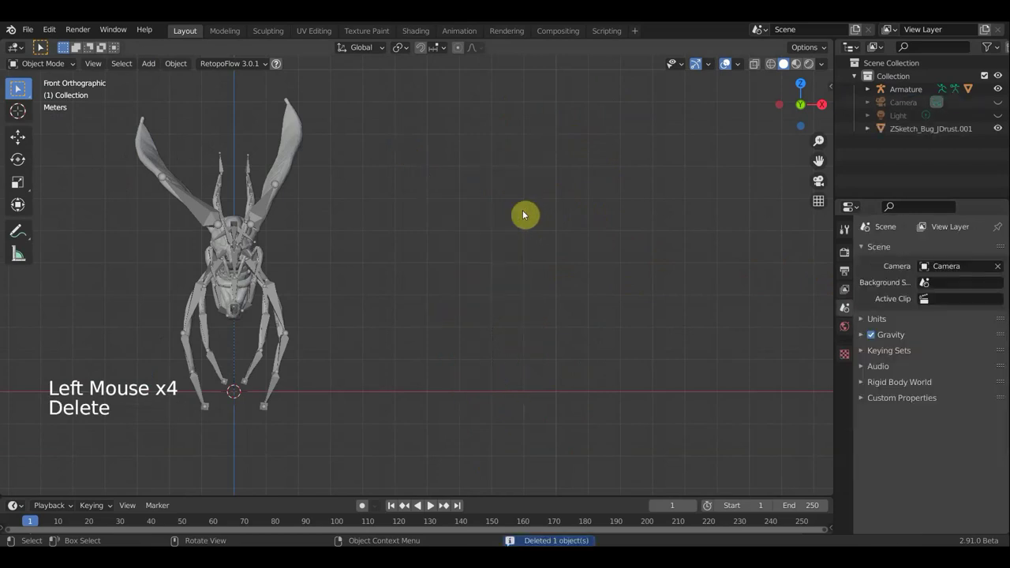
pyautogui.scroll(-3)
pyautogui.scroll(3)
pyautogui.scroll(3)
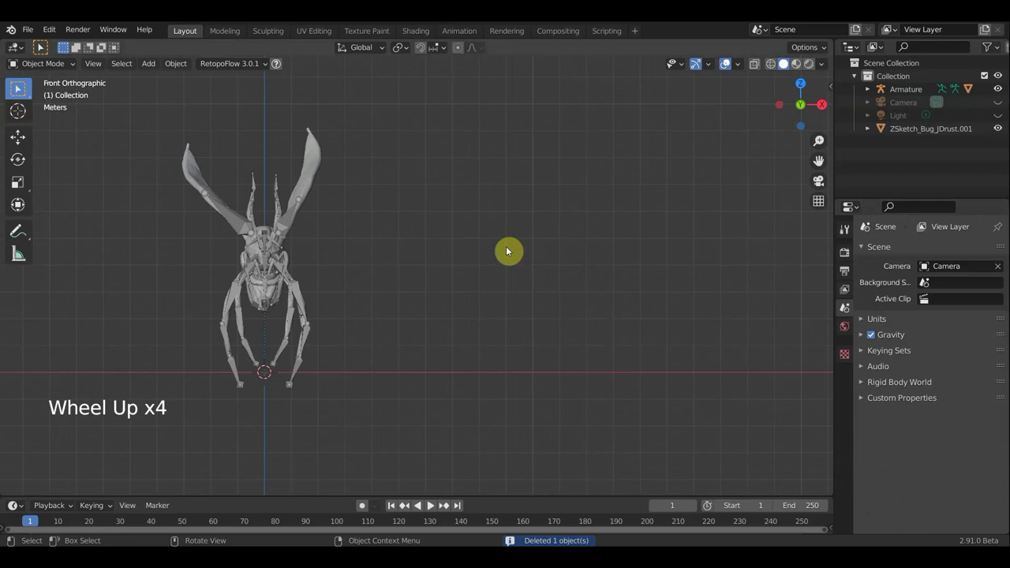
pyautogui.scroll(-3)
pyautogui.scroll(-3)
pyautogui.press('ctrl+z')
pyautogui.press('ctrl+z')
pyautogui.press('ctrl+z')
pyautogui.press('ctrl+z')
pyautogui.press('ctrl+z')
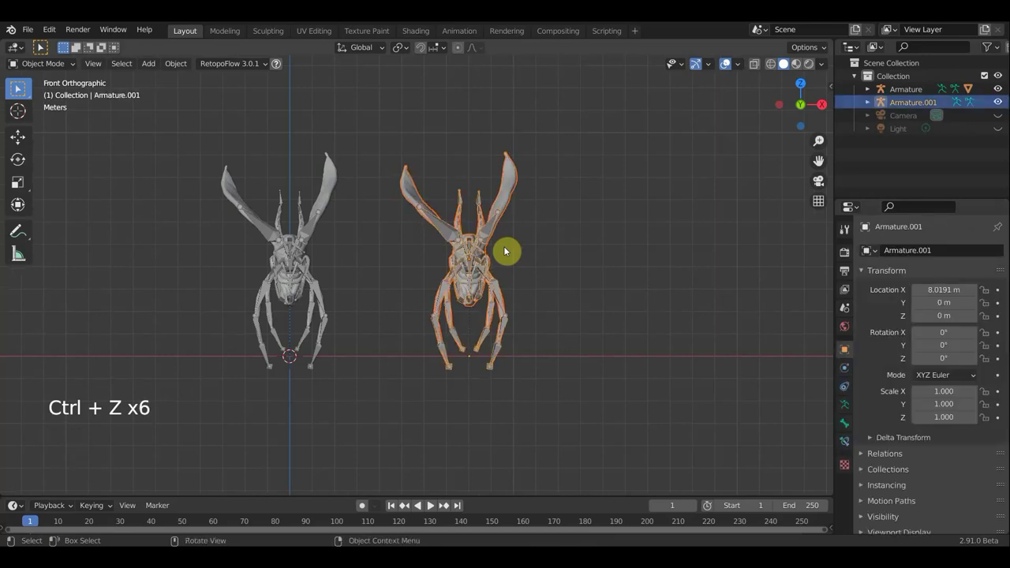
pyautogui.scroll(3)
pyautogui.scroll(3)
pyautogui.click(512, 256)
pyautogui.click(512, 255)
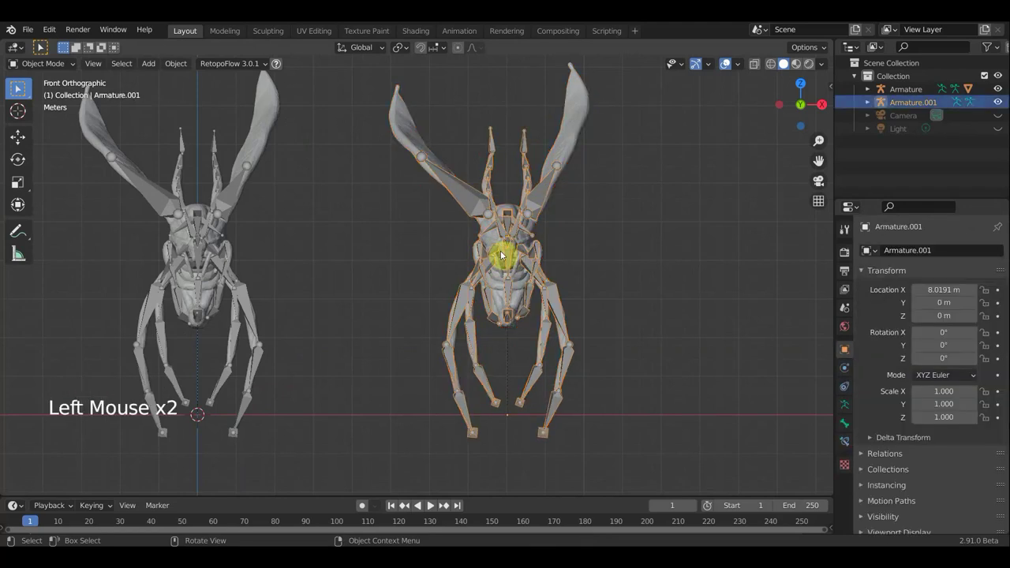
pyautogui.press('Delete')
pyautogui.scroll(-3)
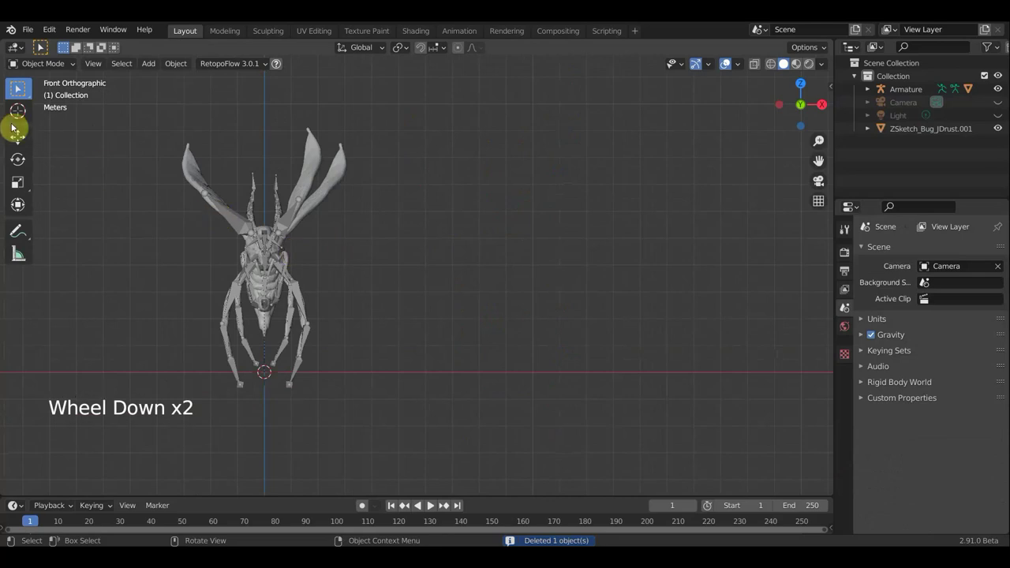
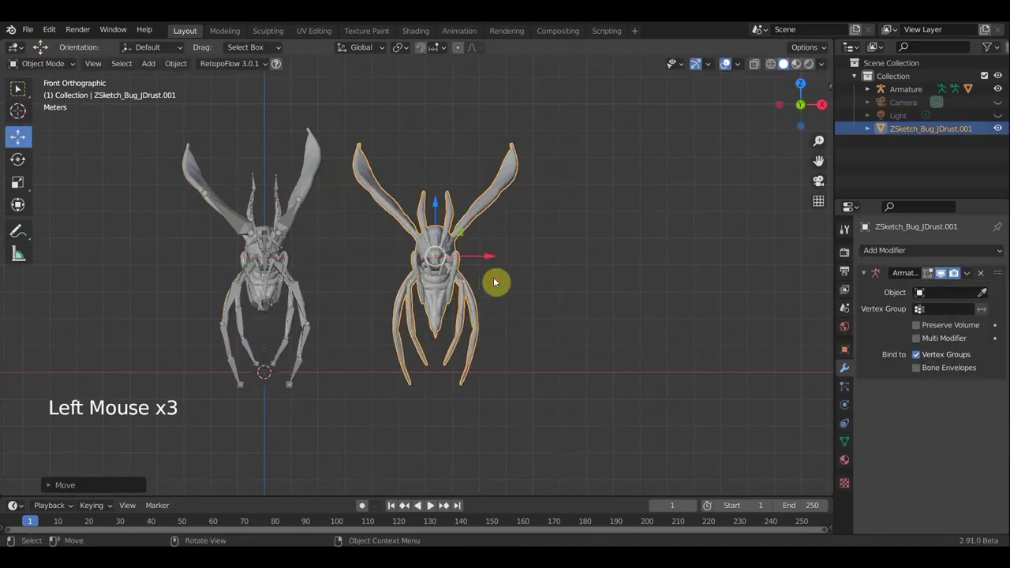
# - Circle-select the right wing's vertices on the ZSketch_Bug_JDrust.001 mesh in Edit Mode
pyautogui.scroll(3)
pyautogui.scroll(-3)
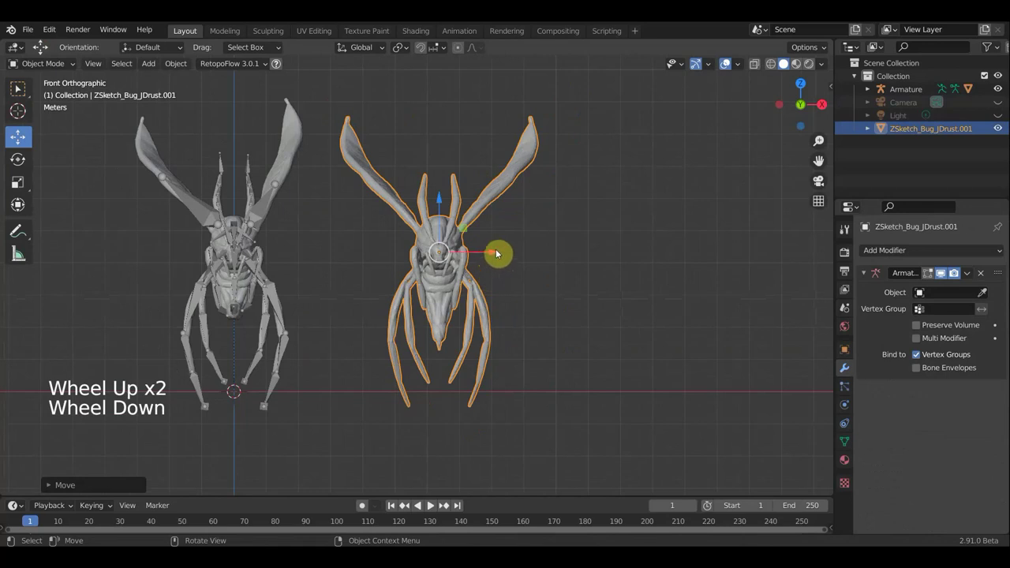
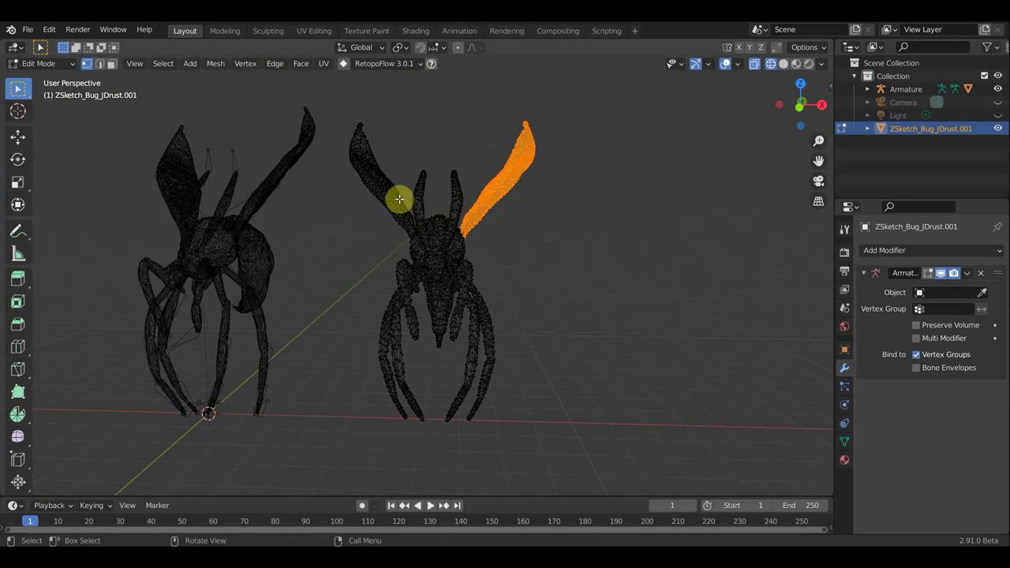
pyautogui.press('c')
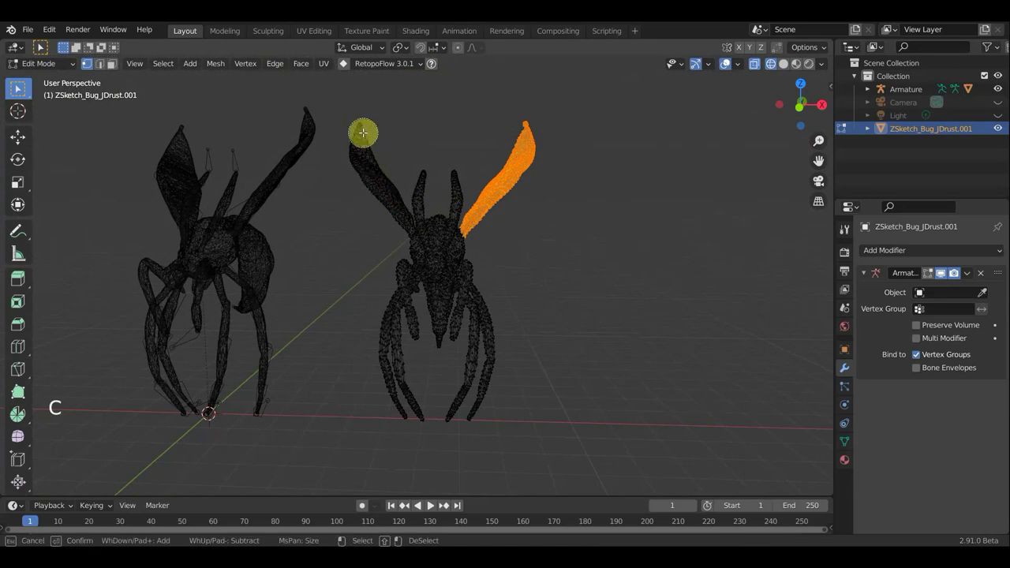
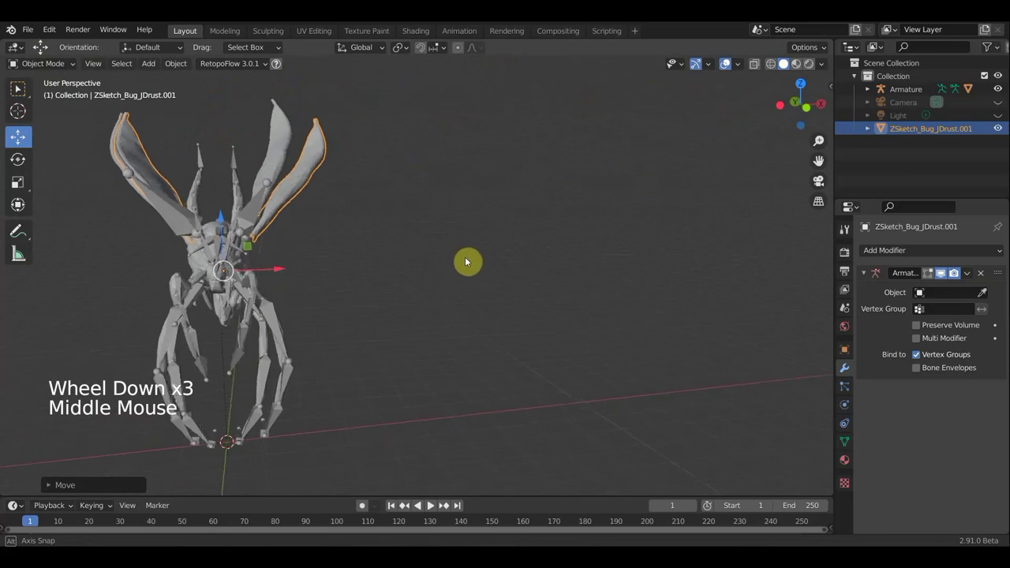
# - Locate and select the separated wing mesh, framing it from the front view
pyautogui.scroll(-3)
pyautogui.press('KP_1')
pyautogui.scroll(3)
pyautogui.click(258, 251)
pyautogui.middleClick(320, 252)
pyautogui.scroll(-3)
pyautogui.scroll(-3)
pyautogui.press('KP_1')
pyautogui.click(57, 66)
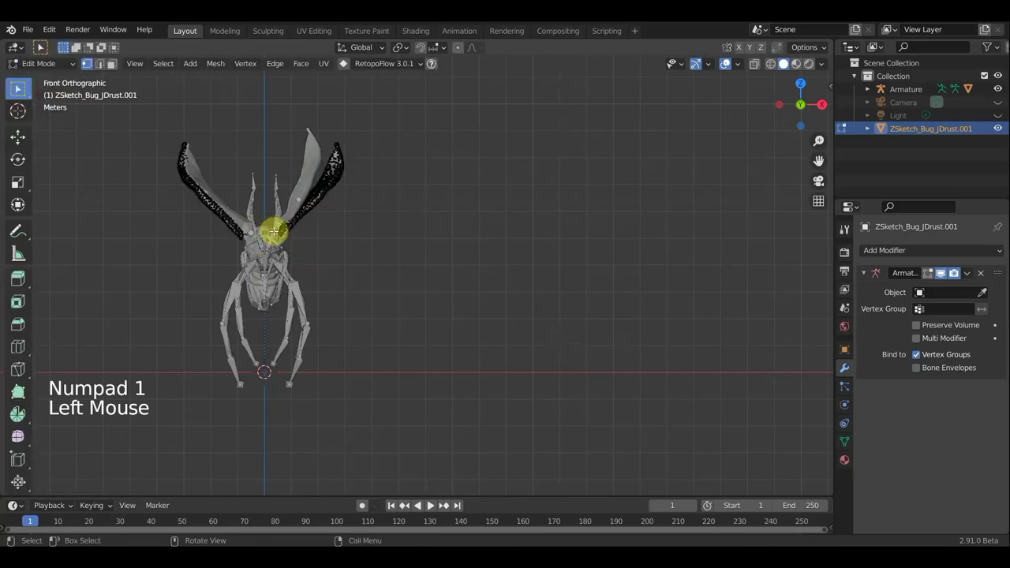
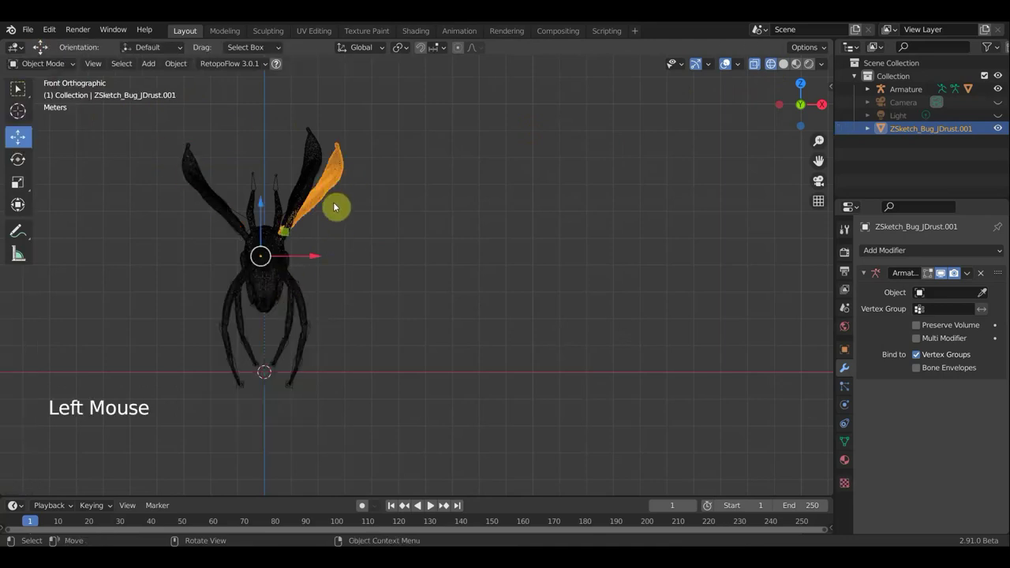
pyautogui.click(786, 70)
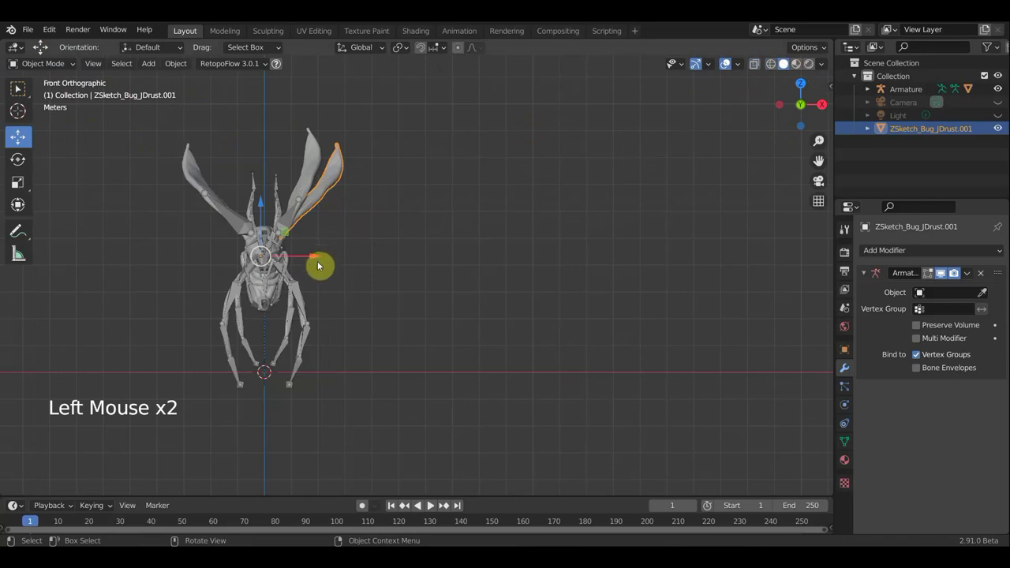
pyautogui.middleClick(294, 274)
pyautogui.middleClick(255, 278)
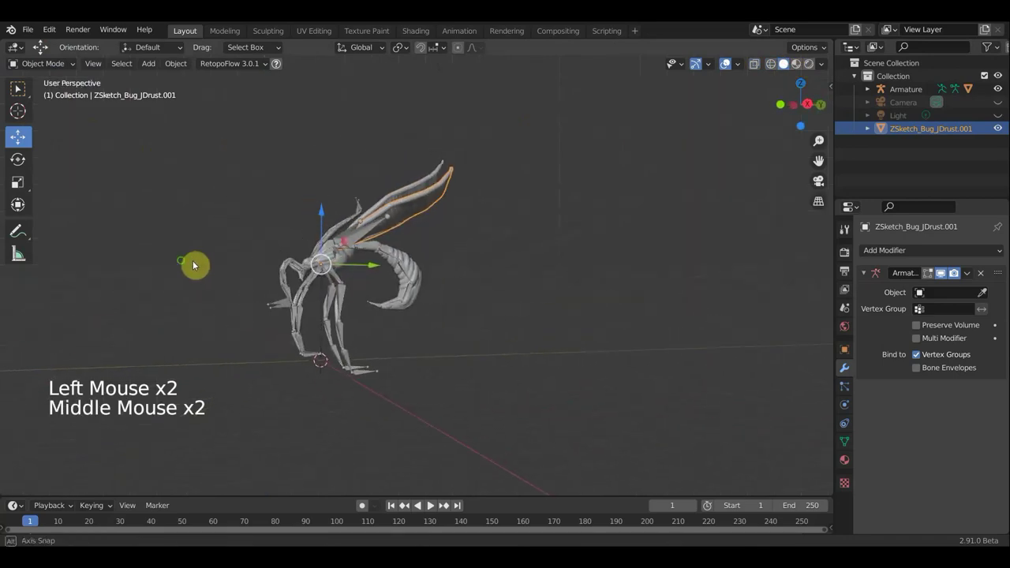
pyautogui.middleClick(347, 211)
pyautogui.scroll(3)
pyautogui.middleClick(543, 405)
pyautogui.scroll(3)
# - From top view rotate and move the wing mesh so it extends sideways from the body
pyautogui.press('KP_7')
pyautogui.scroll(-3)
pyautogui.scroll(-3)
pyautogui.press('r')
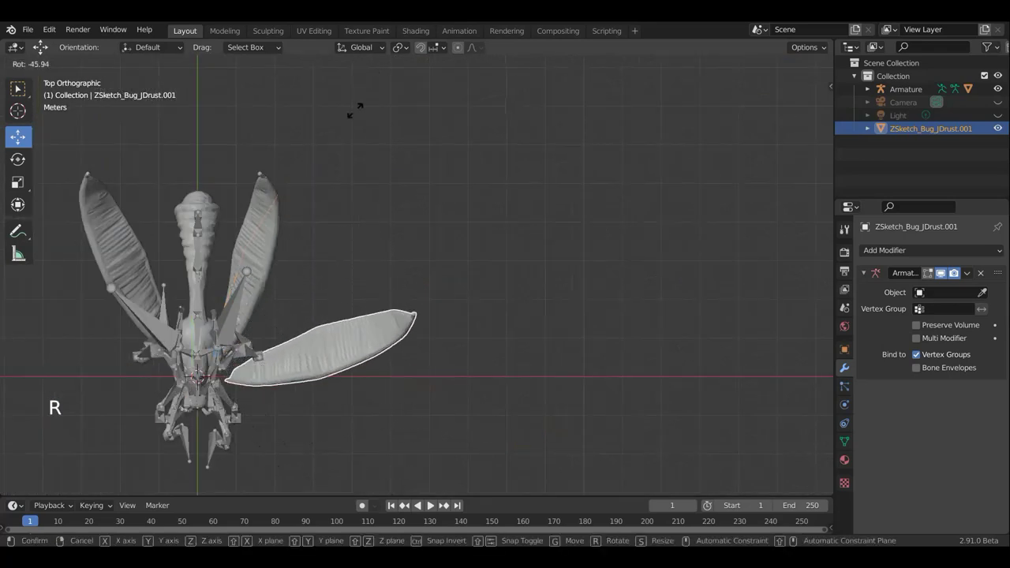
pyautogui.press('g')
pyautogui.middleClick(432, 218)
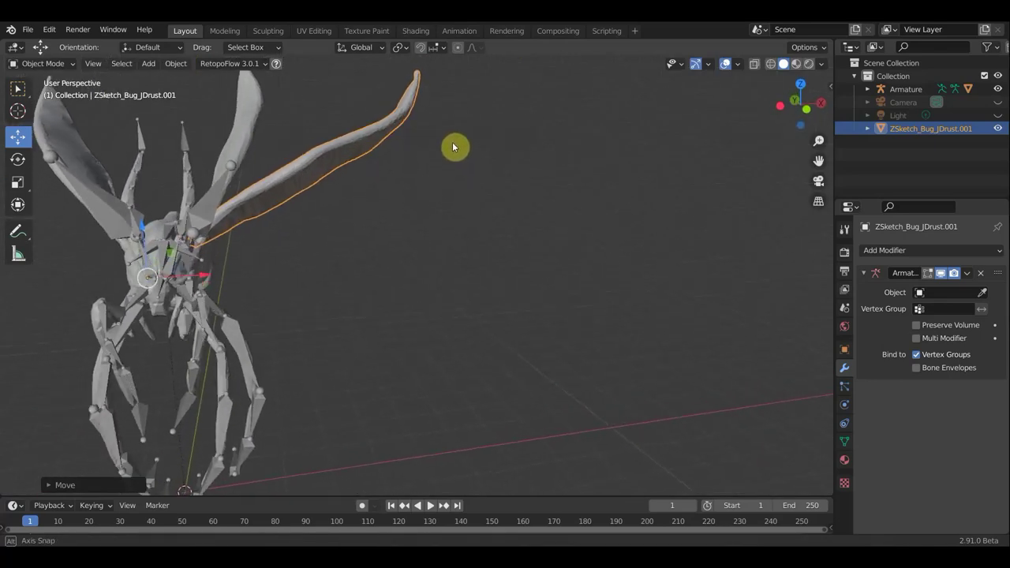
pyautogui.scroll(-3)
pyautogui.middleClick(444, 150)
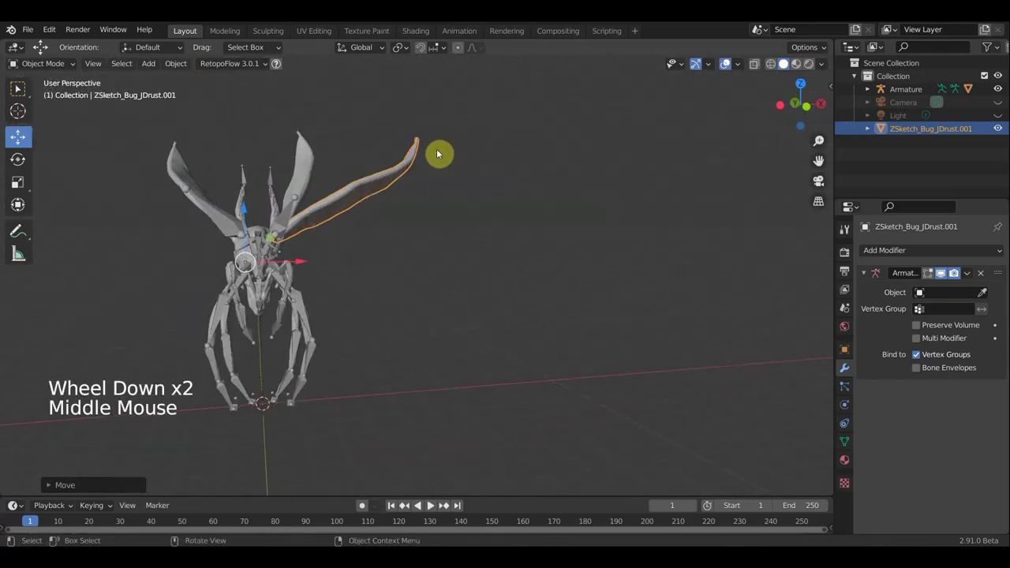
pyautogui.press('r')
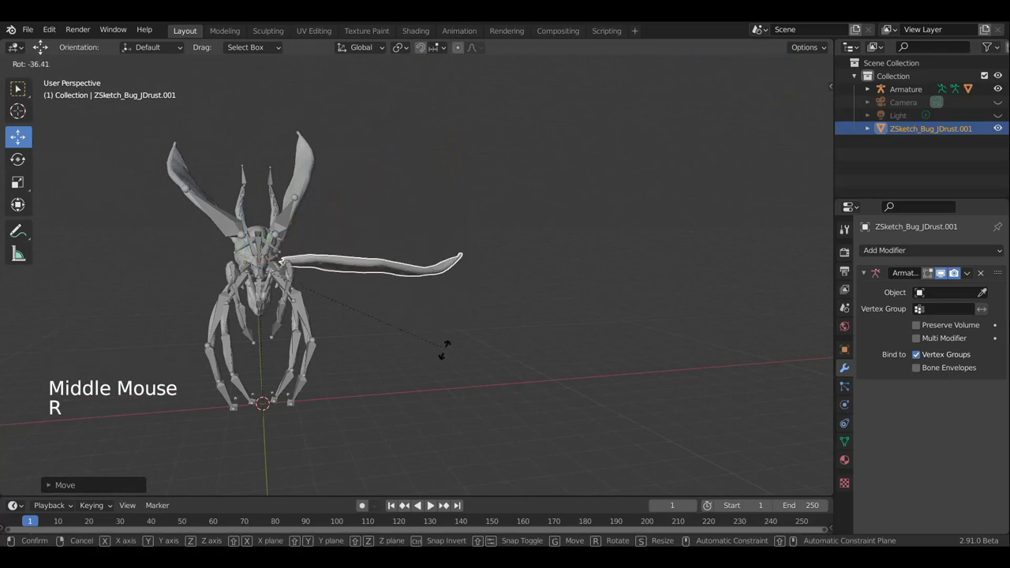
pyautogui.press('g')
# - Reselect the wing mesh and rotate and move it in toward the bug's body
pyautogui.scroll(3)
pyautogui.middleClick(398, 346)
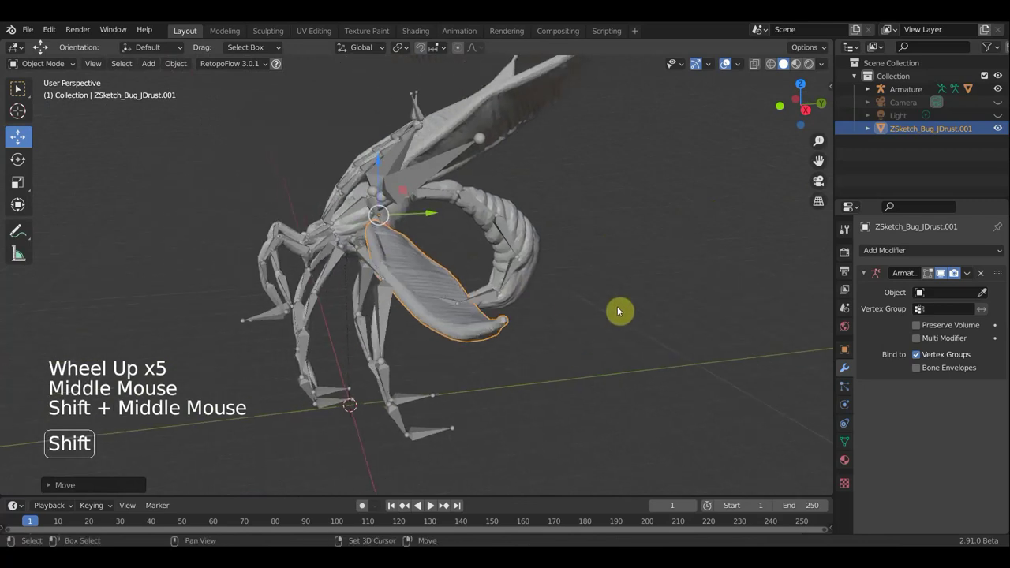
pyautogui.click(728, 71)
pyautogui.scroll(3)
pyautogui.middleClick(640, 169)
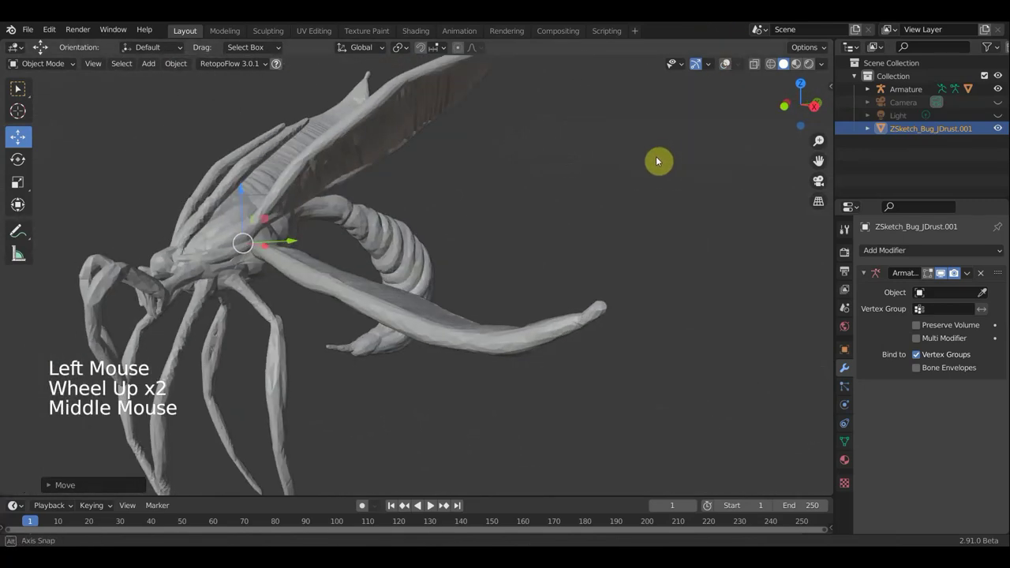
pyautogui.middleClick(619, 178)
pyautogui.middleClick(601, 153)
pyautogui.press('r')
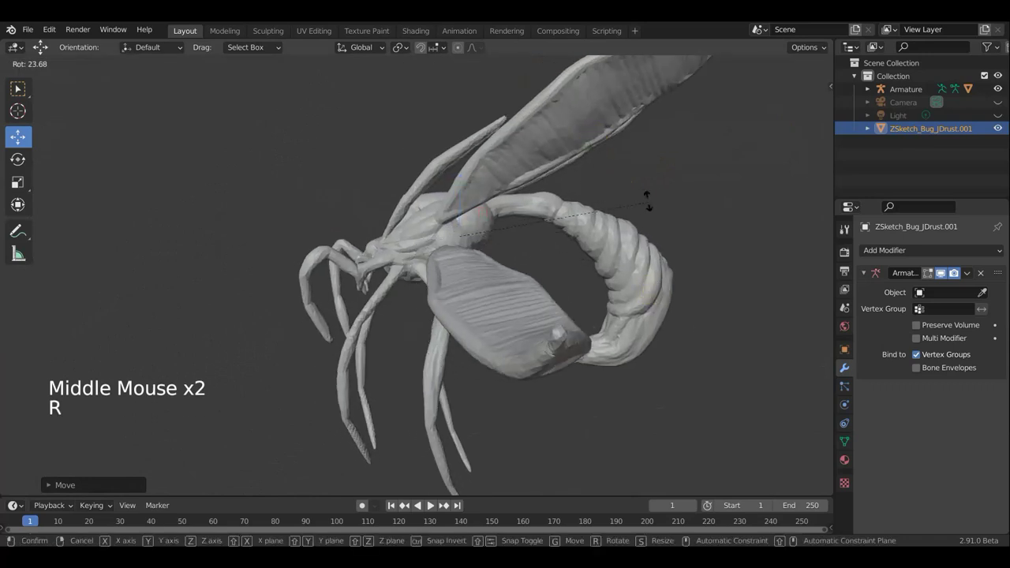
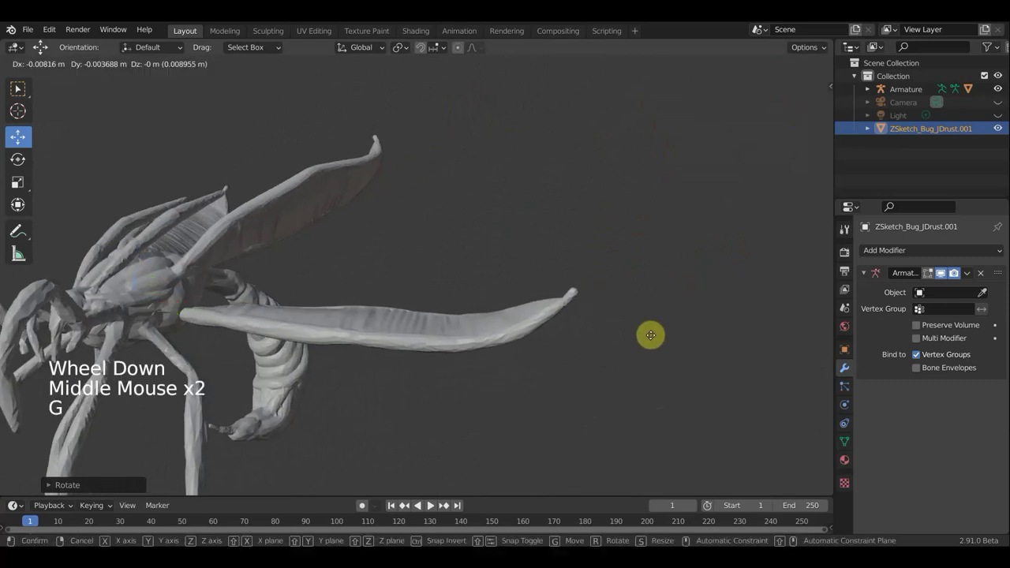
pyautogui.press('g')
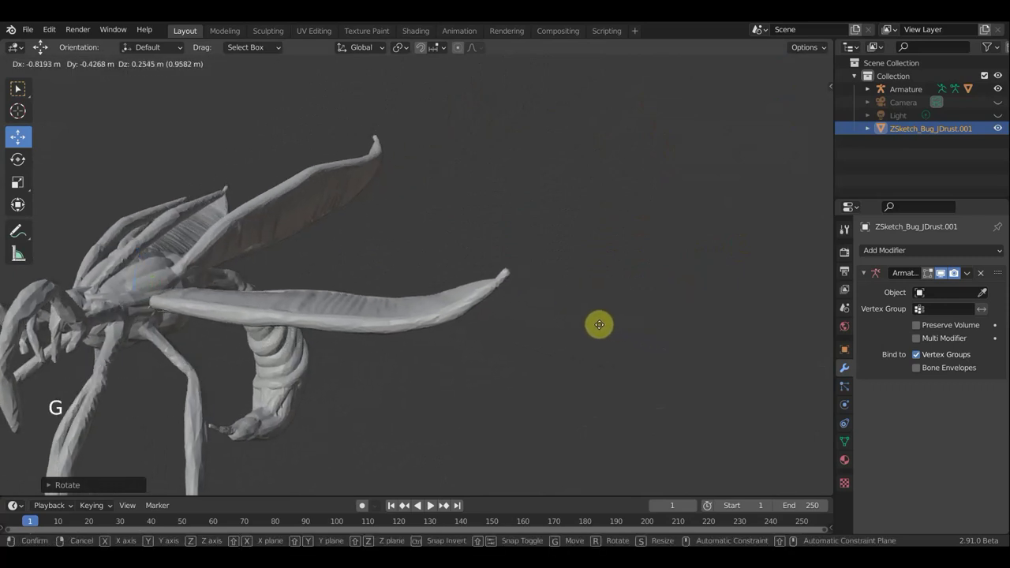
# - From front view shrink the wing slightly and shift it closer to the body
pyautogui.middleClick(658, 336)
pyautogui.scroll(-3)
pyautogui.middleClick(656, 340)
pyautogui.scroll(-3)
pyautogui.middleClick(715, 362)
pyautogui.scroll(-3)
pyautogui.middleClick(642, 379)
pyautogui.scroll(-3)
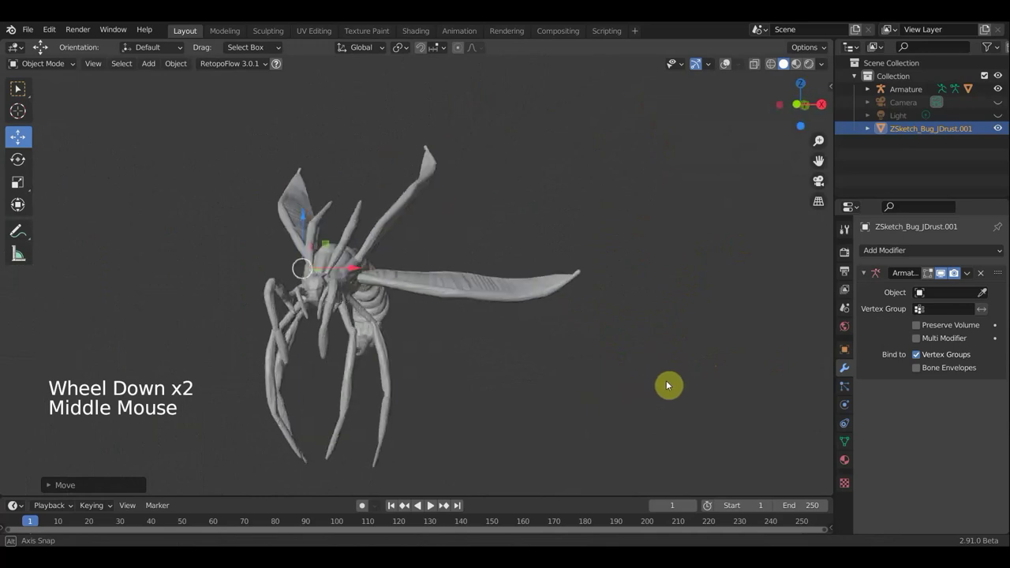
pyautogui.press('KP_1')
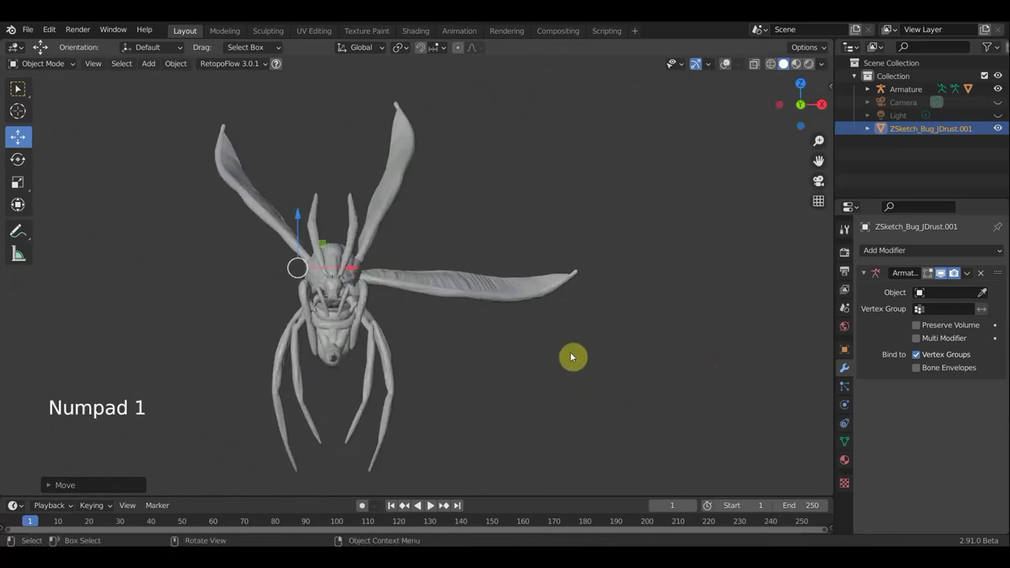
pyautogui.click(509, 291)
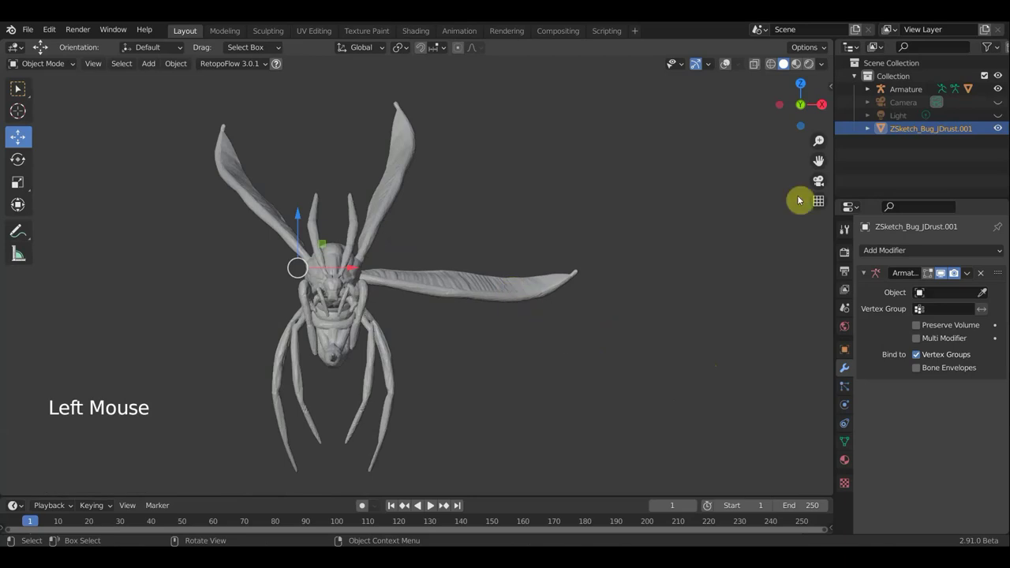
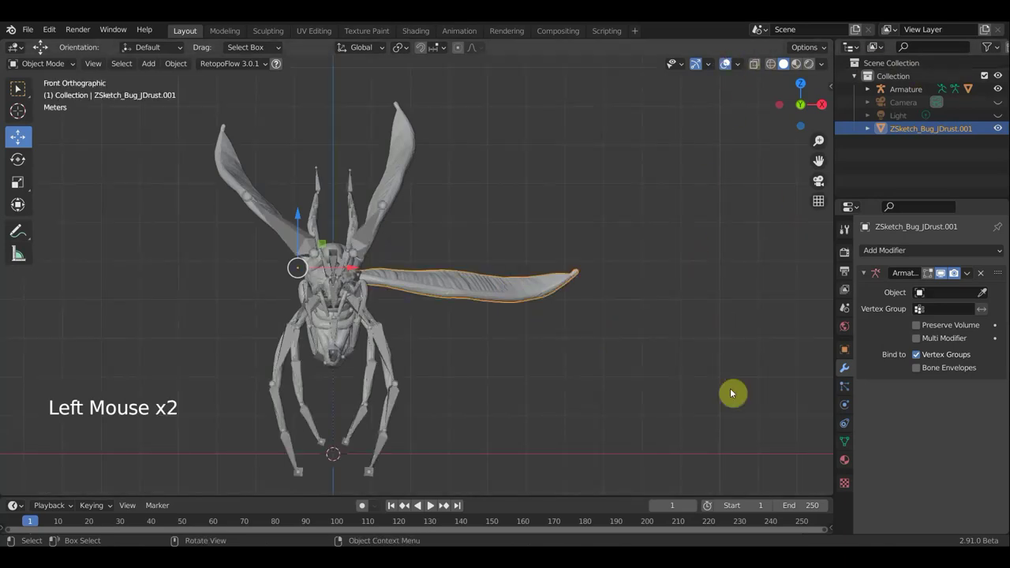
pyautogui.press('s')
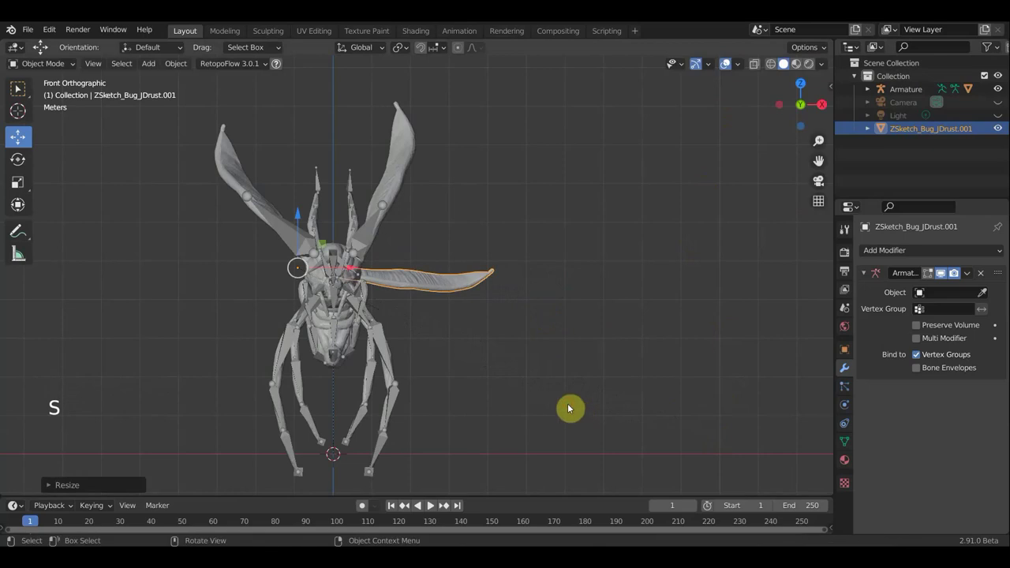
pyautogui.press('g')
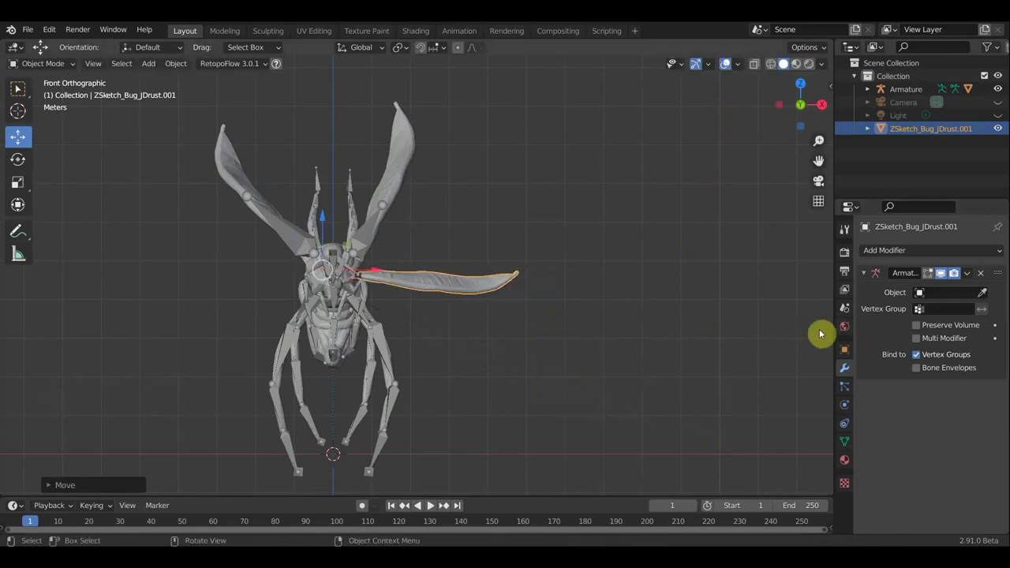
# - Add a Mirror modifier to the wing mesh, mirroring along X
pyautogui.click(921, 251)
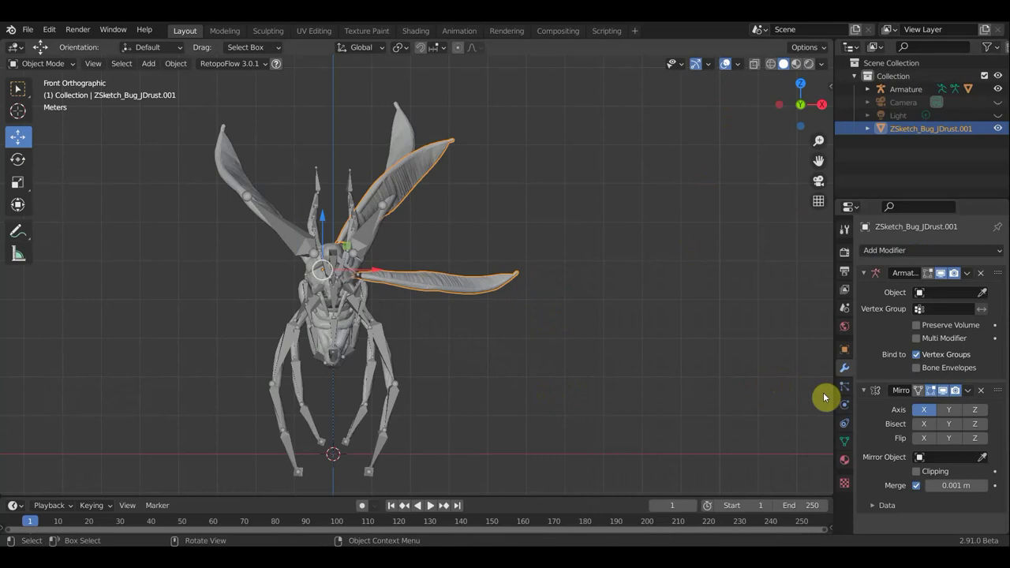
pyautogui.click(952, 412)
pyautogui.click(927, 412)
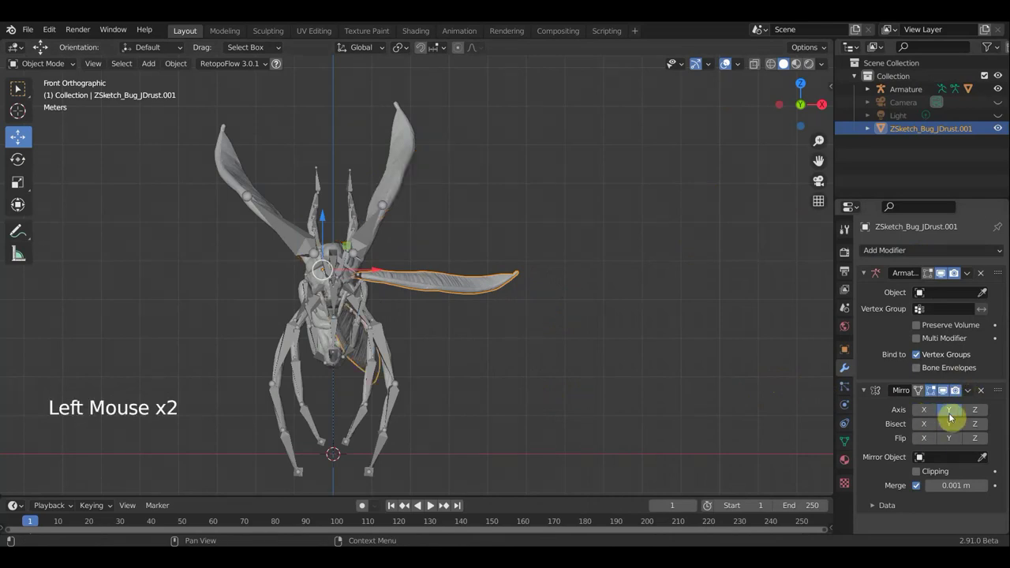
pyautogui.click(943, 415)
pyautogui.click(951, 413)
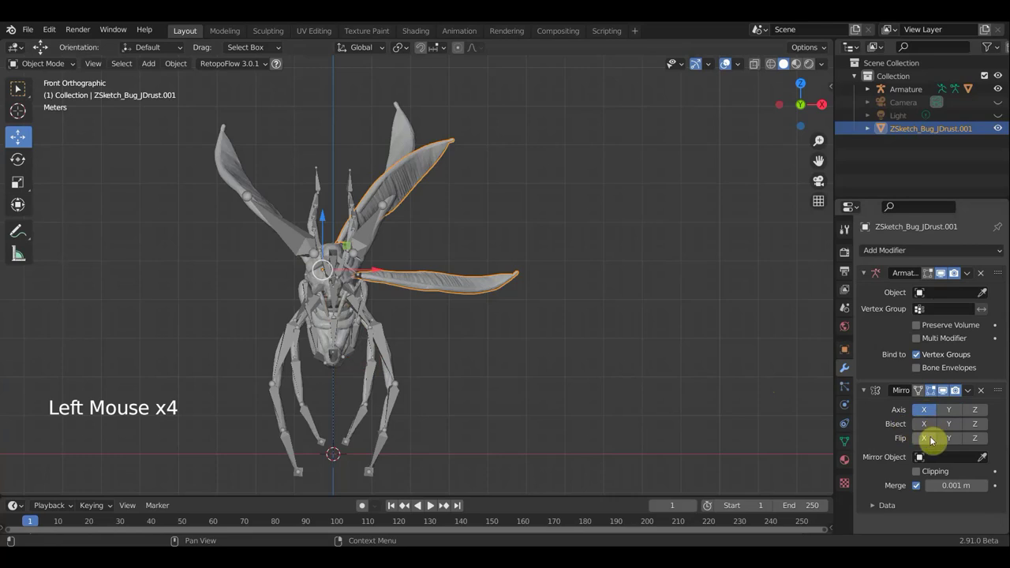
# - Set the merge distance to 0.007 m and use the bug sculpture as the mirror object
pyautogui.click(929, 442)
pyautogui.click(933, 440)
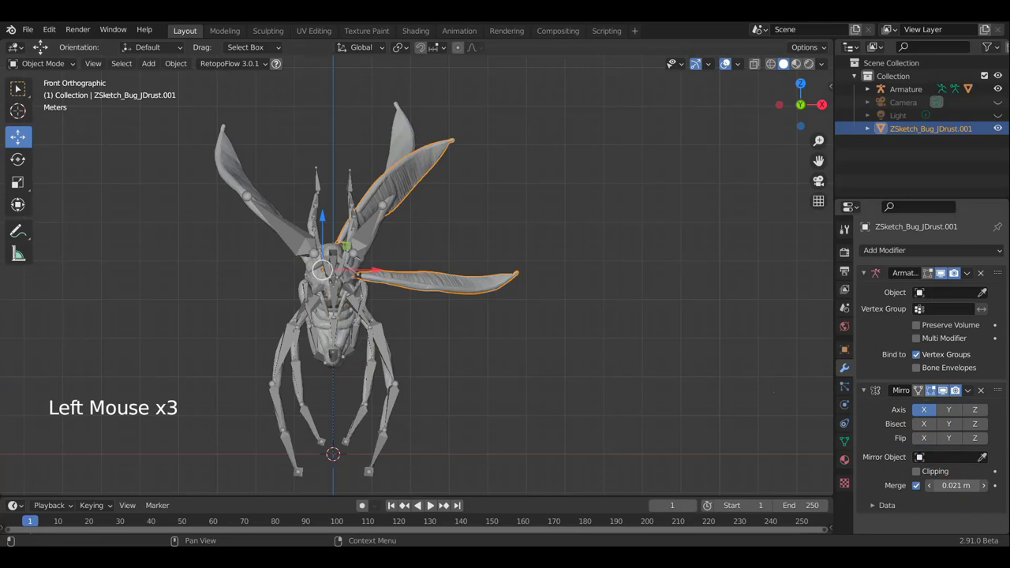
pyautogui.click(921, 456)
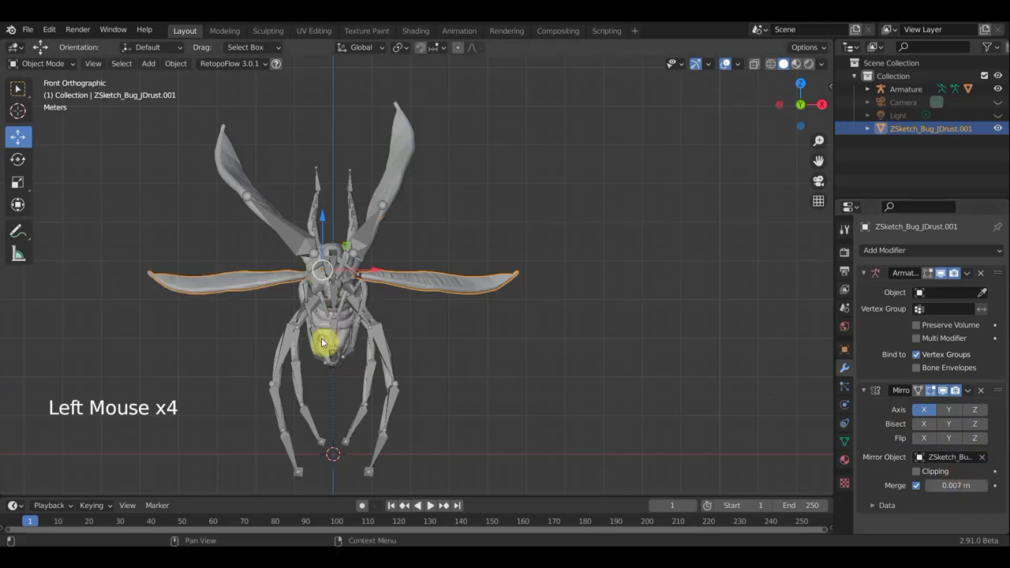
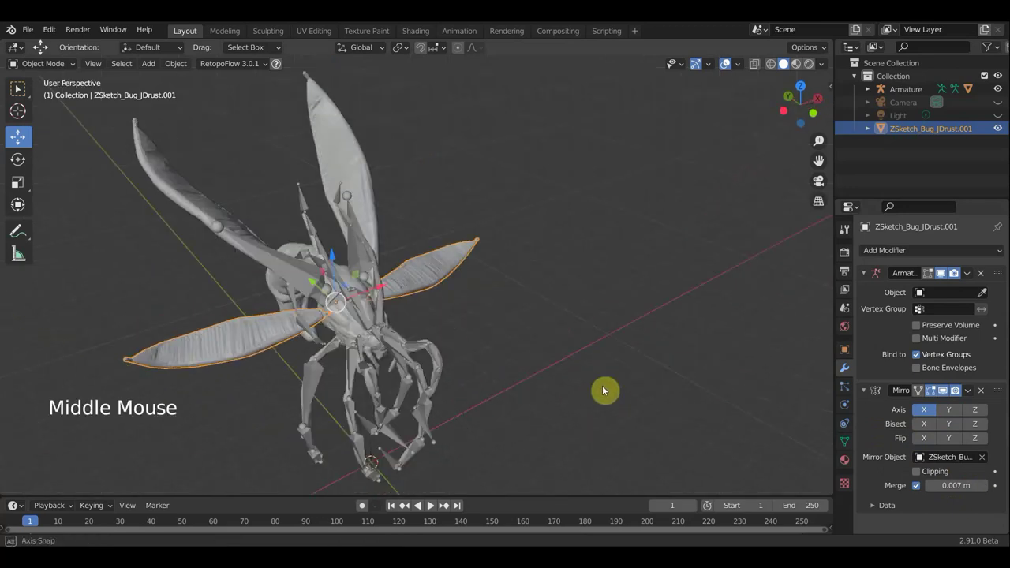
pyautogui.middleClick(572, 347)
pyautogui.middleClick(589, 336)
pyautogui.middleClick(643, 337)
pyautogui.middleClick(653, 331)
pyautogui.middleClick(637, 335)
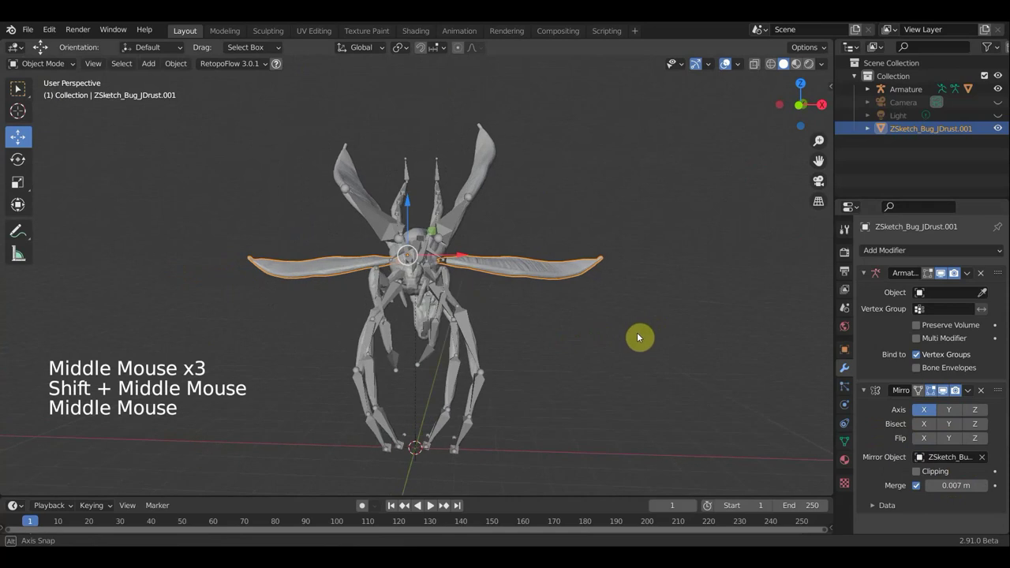
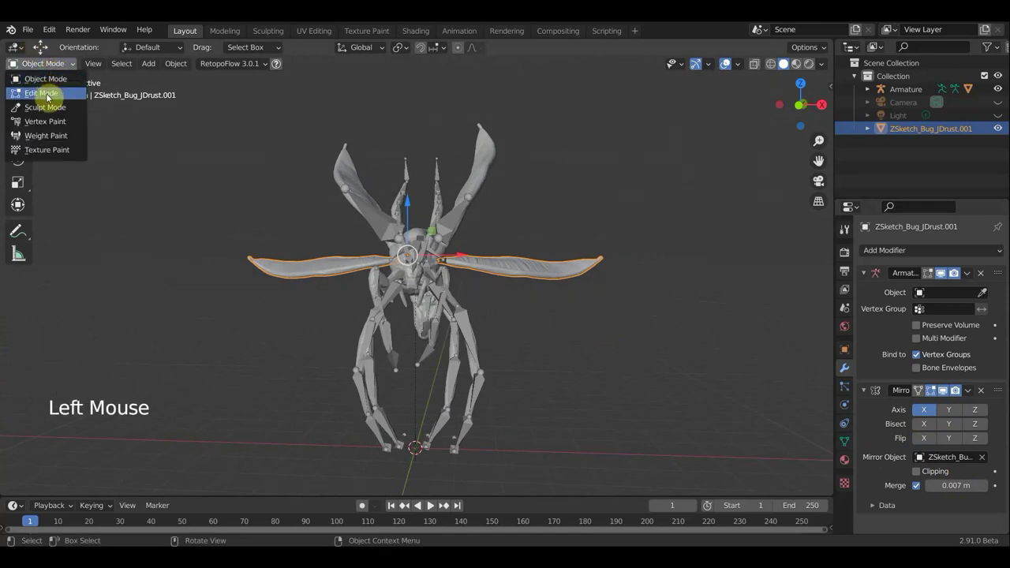
# - Select the bug sculpture mesh, try joining it, and undo the change
pyautogui.click(377, 218)
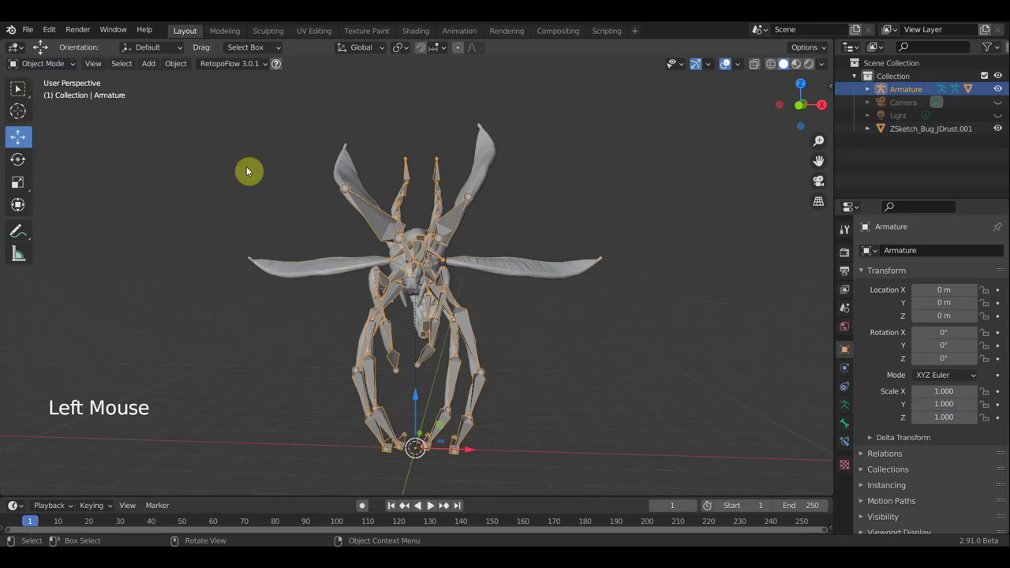
pyautogui.click(63, 69)
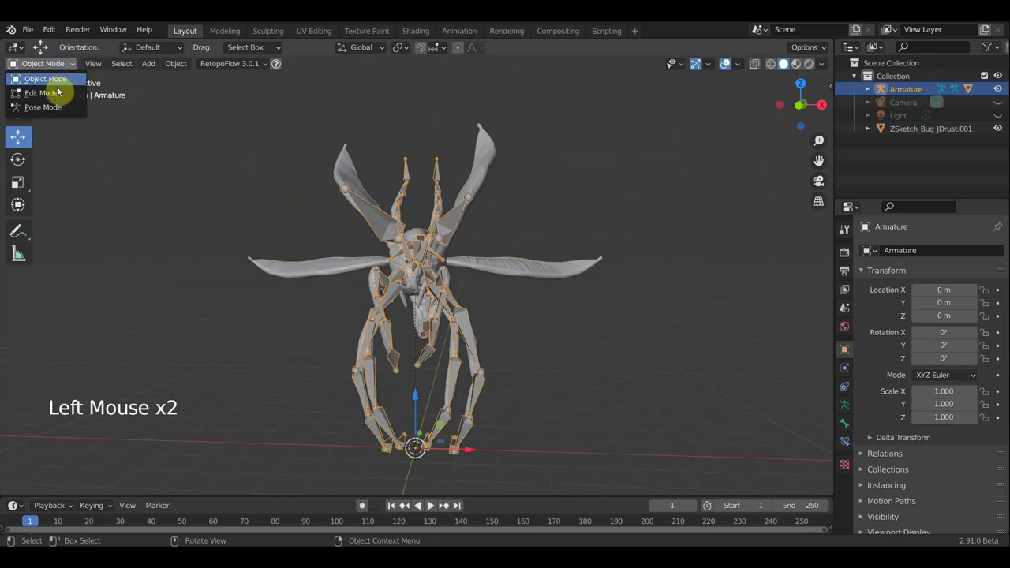
pyautogui.scroll(3)
pyautogui.scroll(-3)
pyautogui.click(508, 122)
pyautogui.click(523, 264)
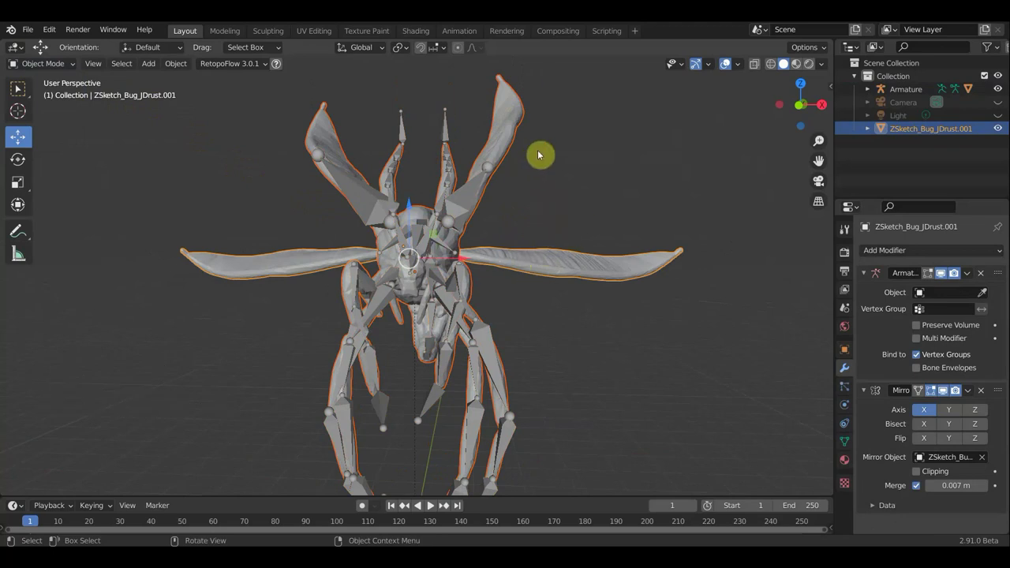
pyautogui.press('ctrl+j')
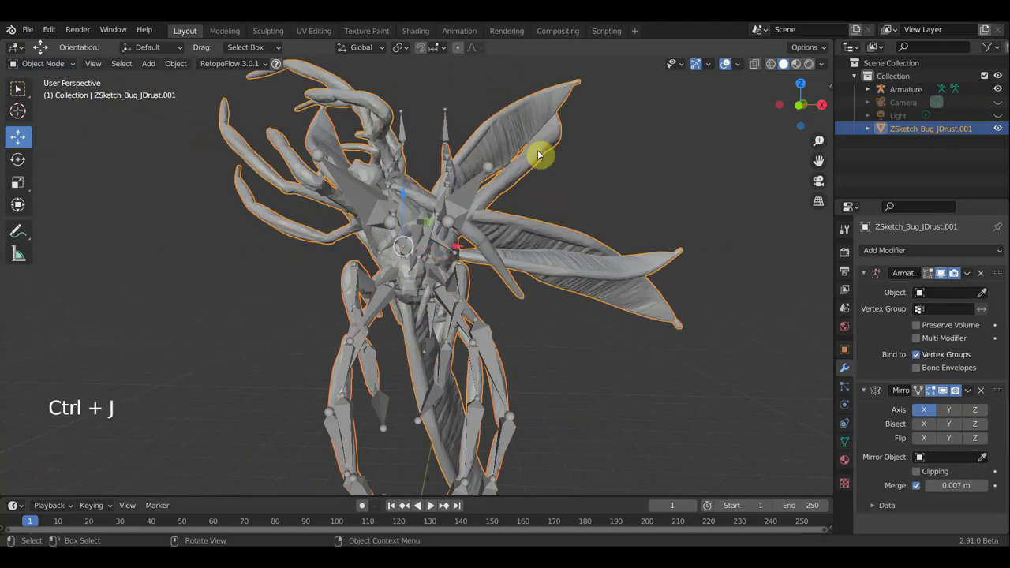
pyautogui.scroll(-3)
pyautogui.press('ctrl+z')
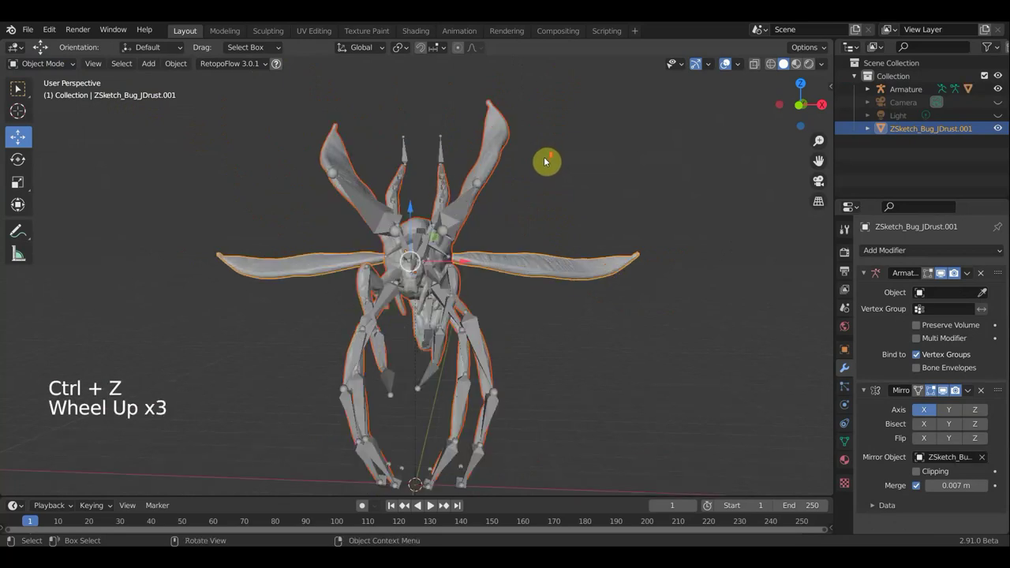
# - Try the same join on the horizontal wing mesh, undo it, and select the armature
pyautogui.scroll(3)
pyautogui.click(494, 154)
pyautogui.click(515, 263)
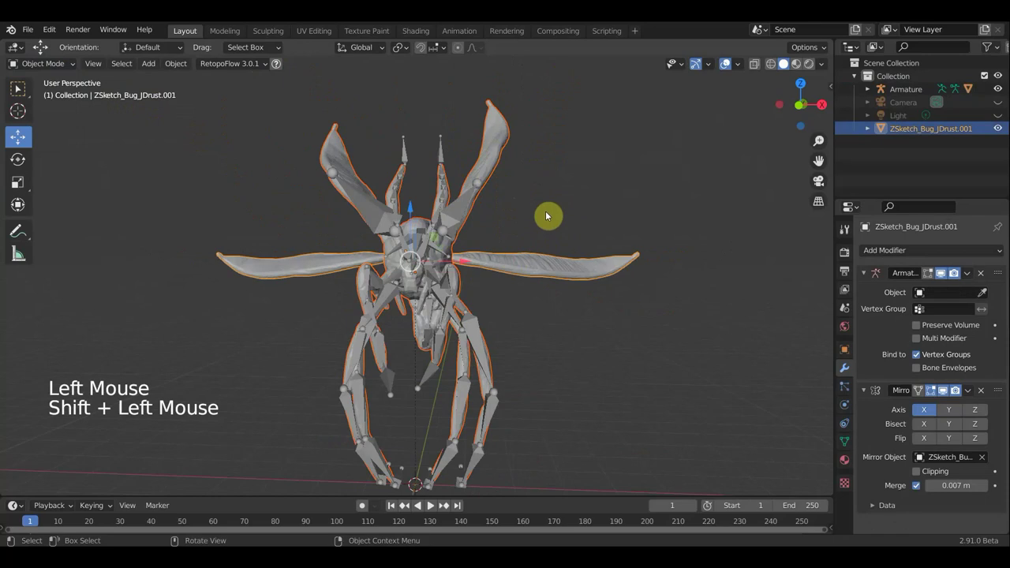
pyautogui.press('ctrl+j')
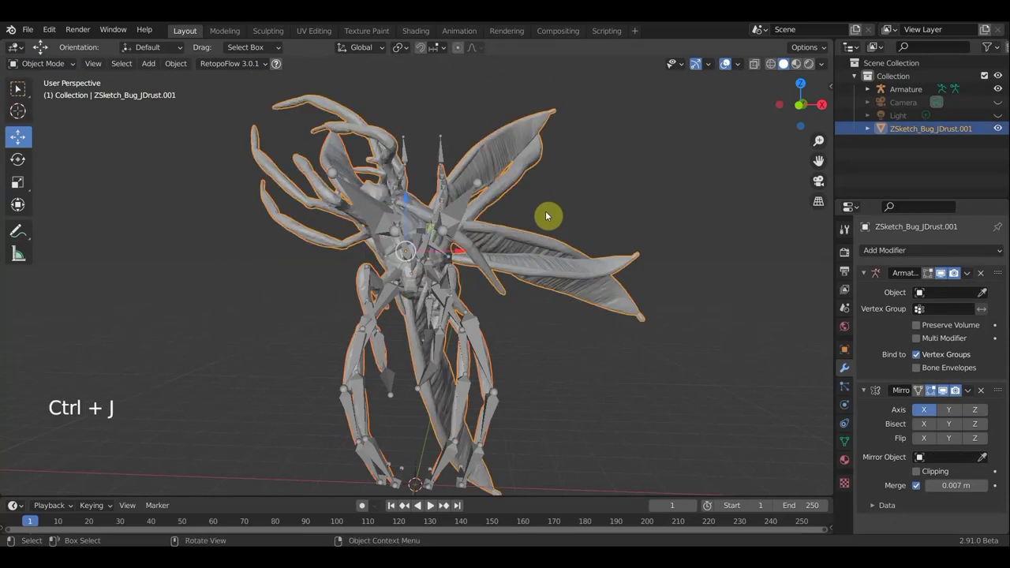
pyautogui.press('ctrl+z')
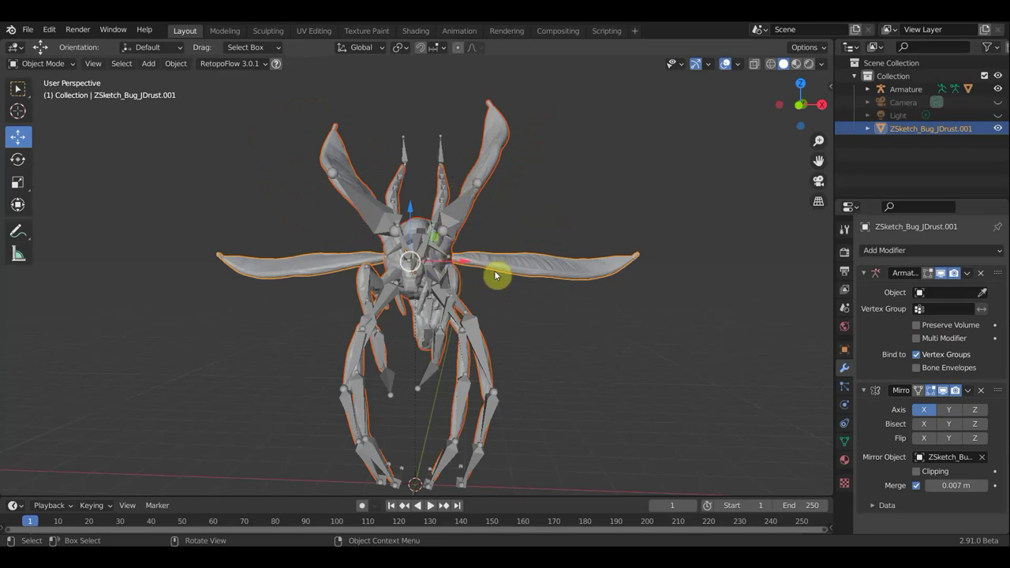
pyautogui.click(56, 68)
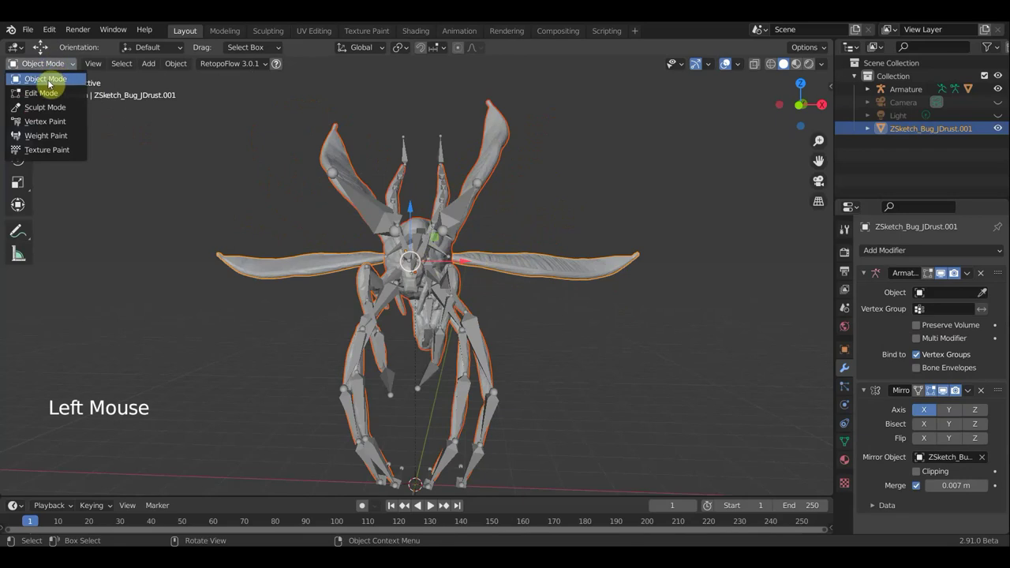
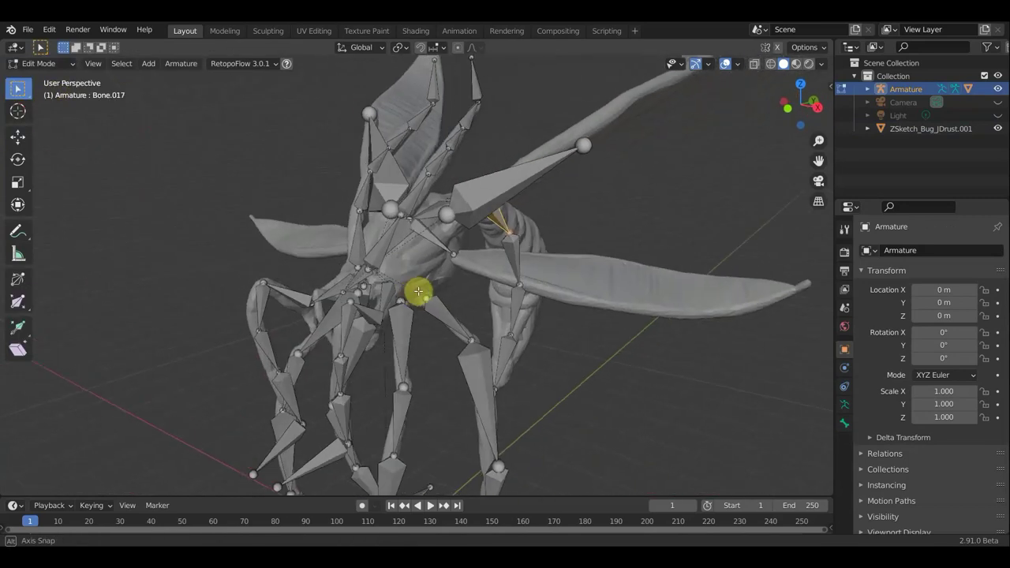
# - Delete the stray bone above the wing root from the armature
pyautogui.middleClick(42, 45)
pyautogui.middleClick(41, 46)
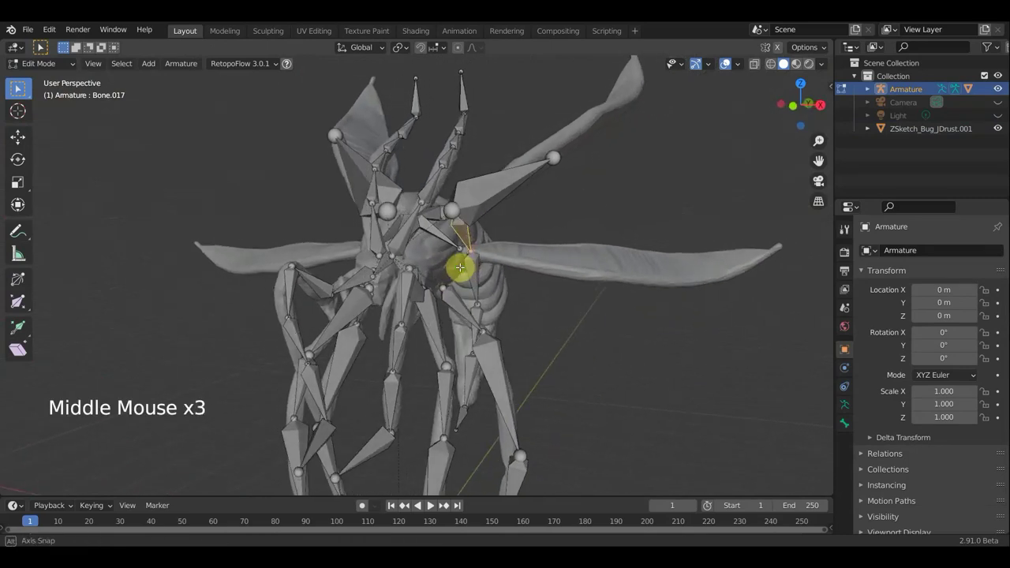
pyautogui.click(42, 46)
pyautogui.press('e')
pyautogui.click(41, 45)
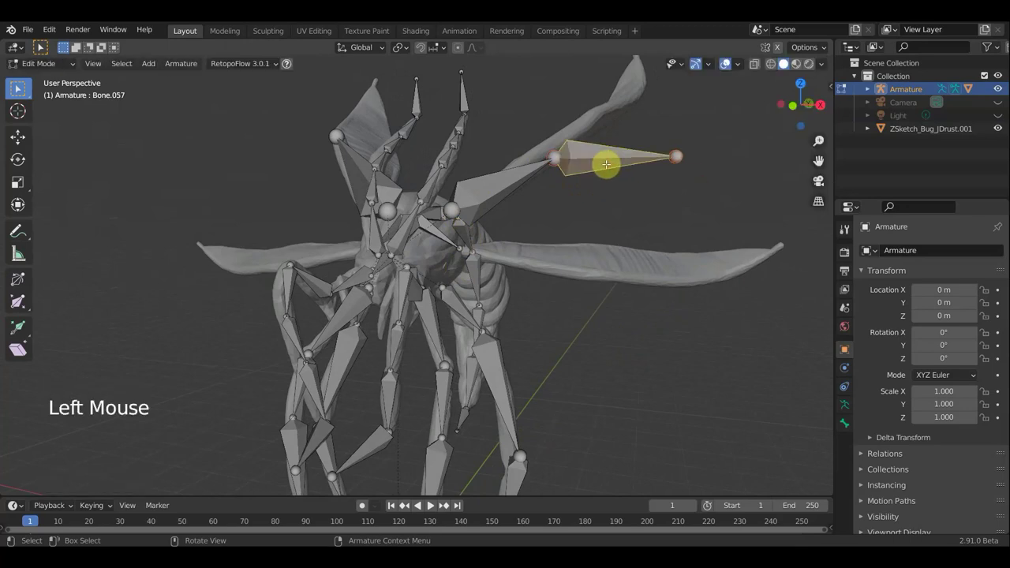
pyautogui.press('alt+p')
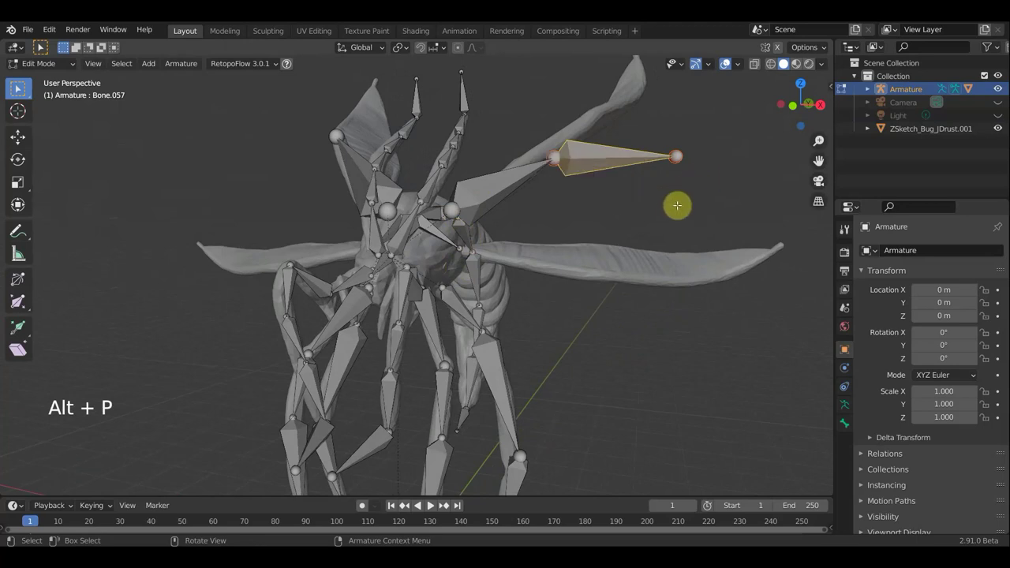
pyautogui.press('Delete')
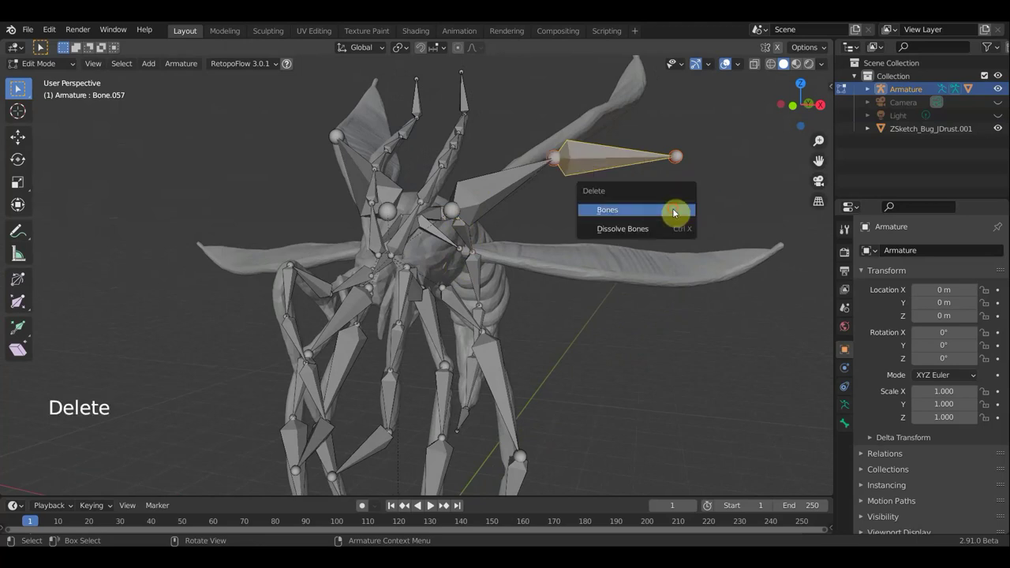
pyautogui.press('shift+a')
pyautogui.click(42, 46)
# - Add a new bone and, from front view, move and rotate it along the right horizontal wing
pyautogui.middleClick(42, 45)
pyautogui.scroll(-3)
pyautogui.scroll(-3)
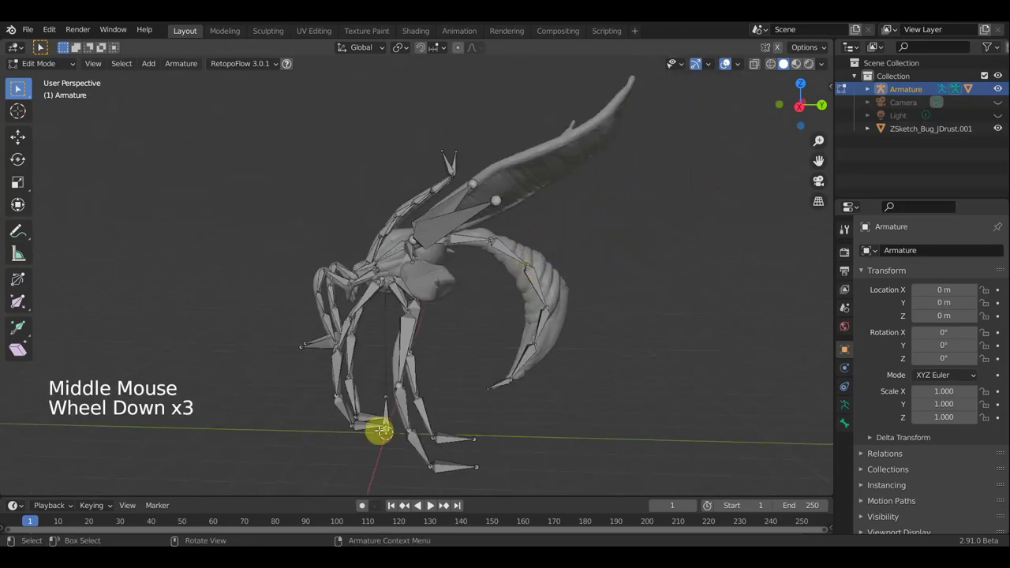
pyautogui.click(41, 46)
pyautogui.middleClick(41, 46)
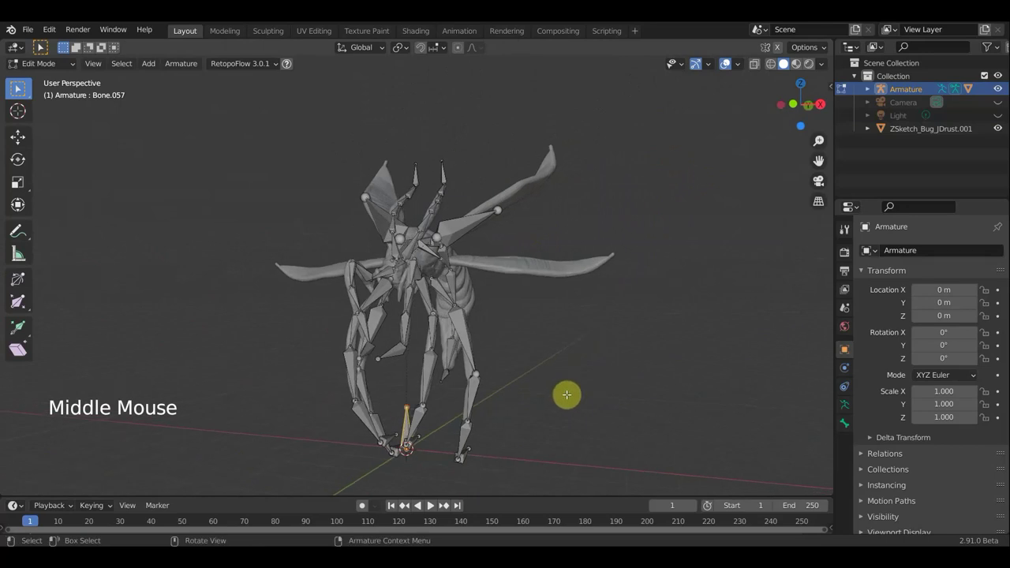
pyautogui.press('KP_1')
pyautogui.press('g')
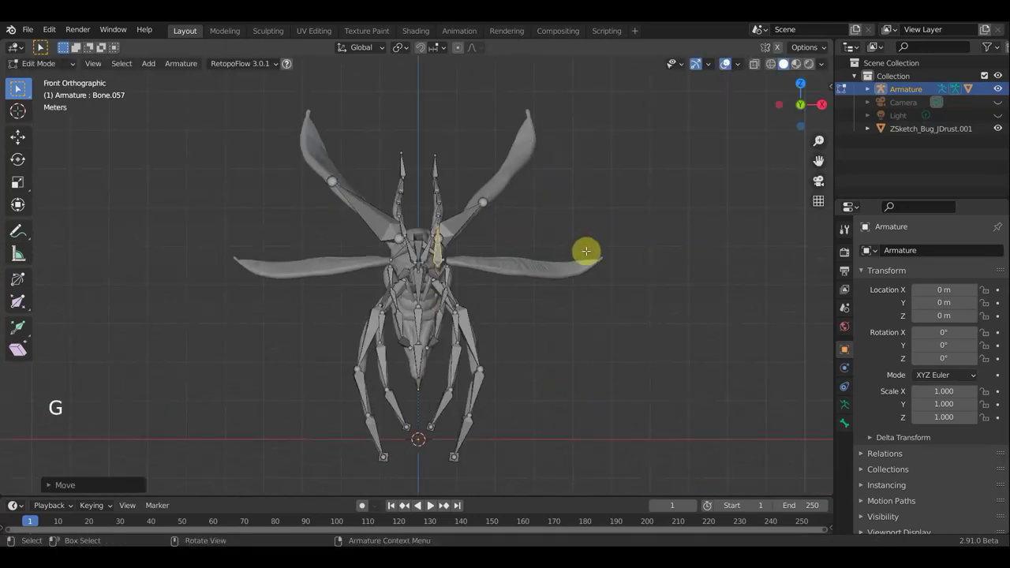
pyautogui.press('r')
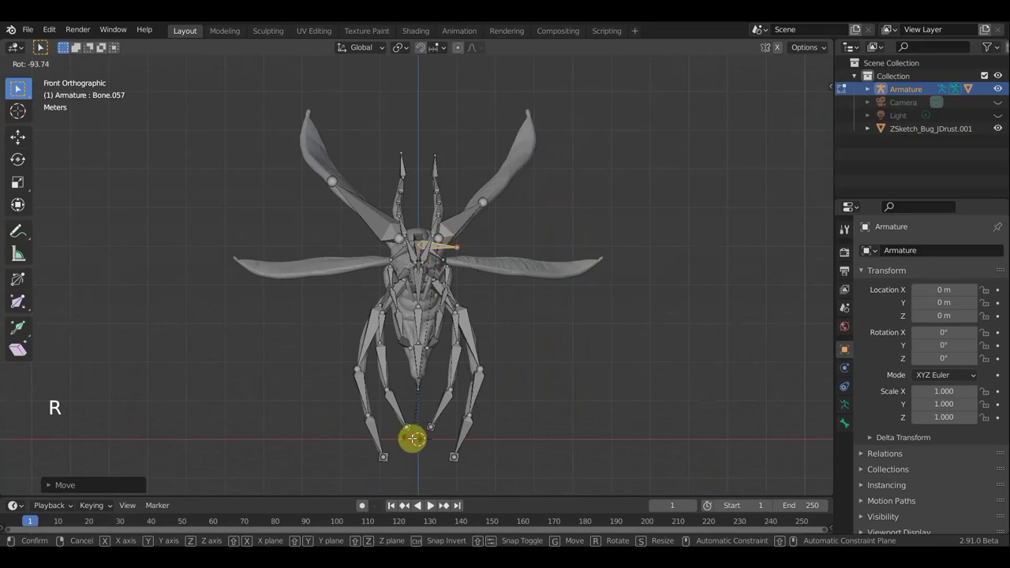
pyautogui.press('g')
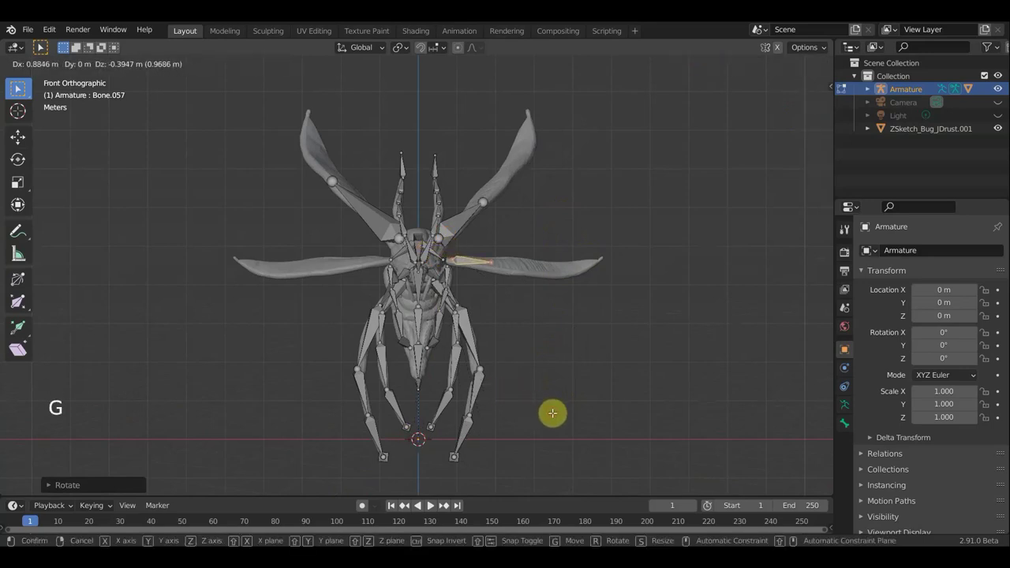
pyautogui.scroll(3)
pyautogui.click(41, 46)
pyautogui.scroll(3)
pyautogui.scroll(-3)
# - Move the new bone until it lies on the lower sideways wing, checking from several angles
pyautogui.press('g')
pyautogui.middleClick(42, 46)
pyautogui.middleClick(42, 46)
pyautogui.middleClick(42, 45)
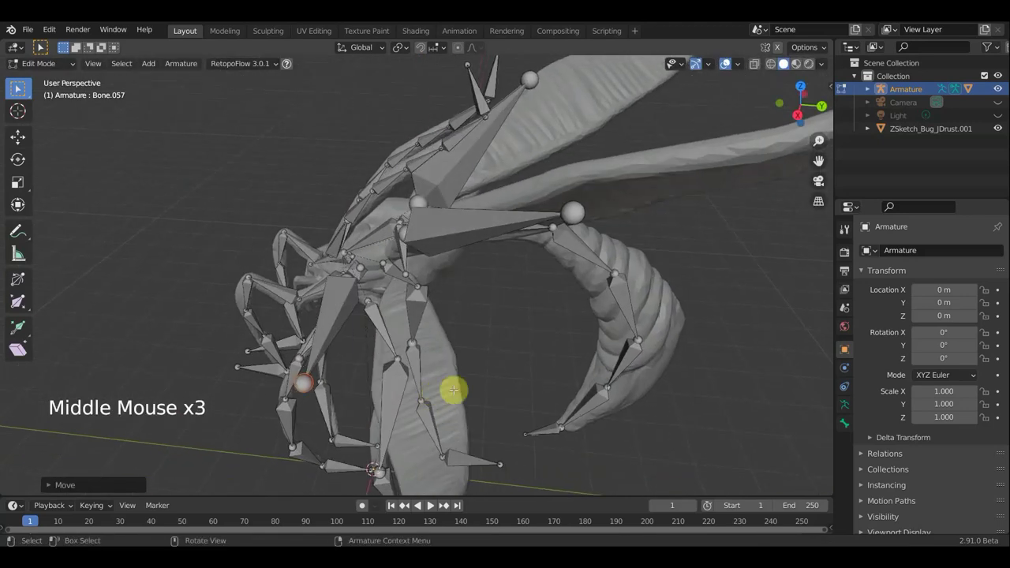
pyautogui.press('g')
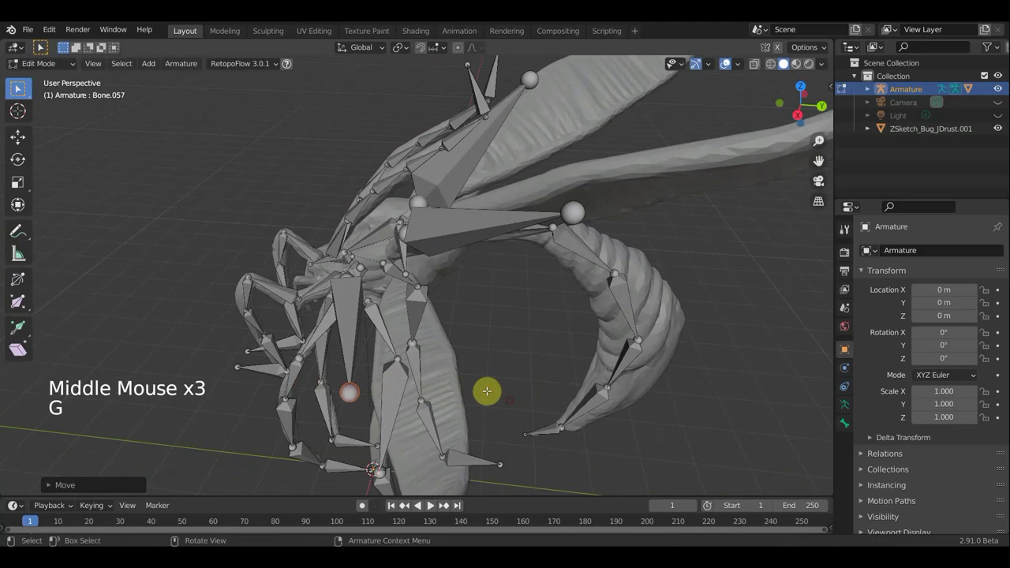
pyautogui.click(42, 45)
pyautogui.press('g')
pyautogui.middleClick(41, 46)
pyautogui.middleClick(42, 46)
pyautogui.press('g')
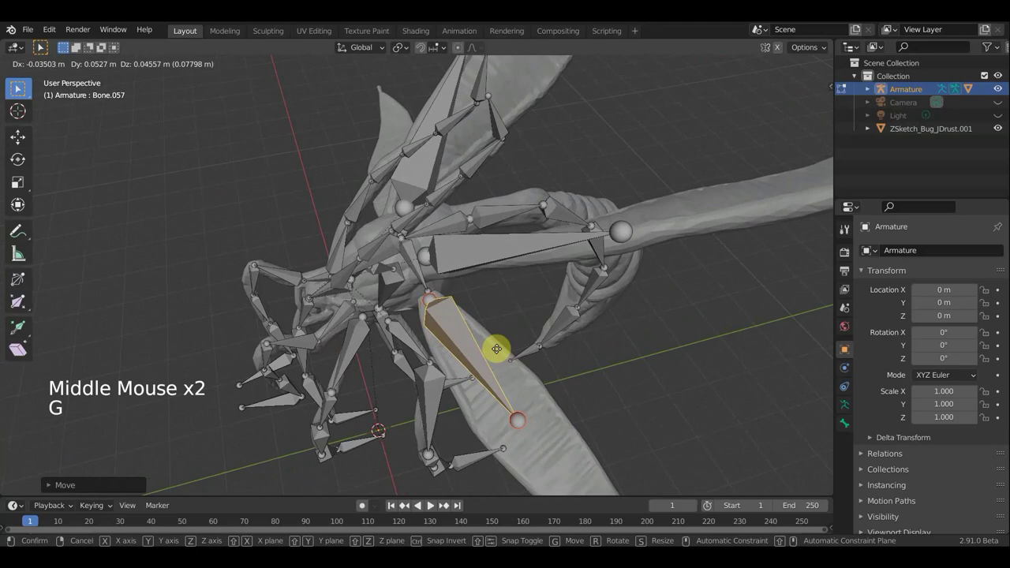
pyautogui.middleClick(41, 45)
pyautogui.middleClick(42, 46)
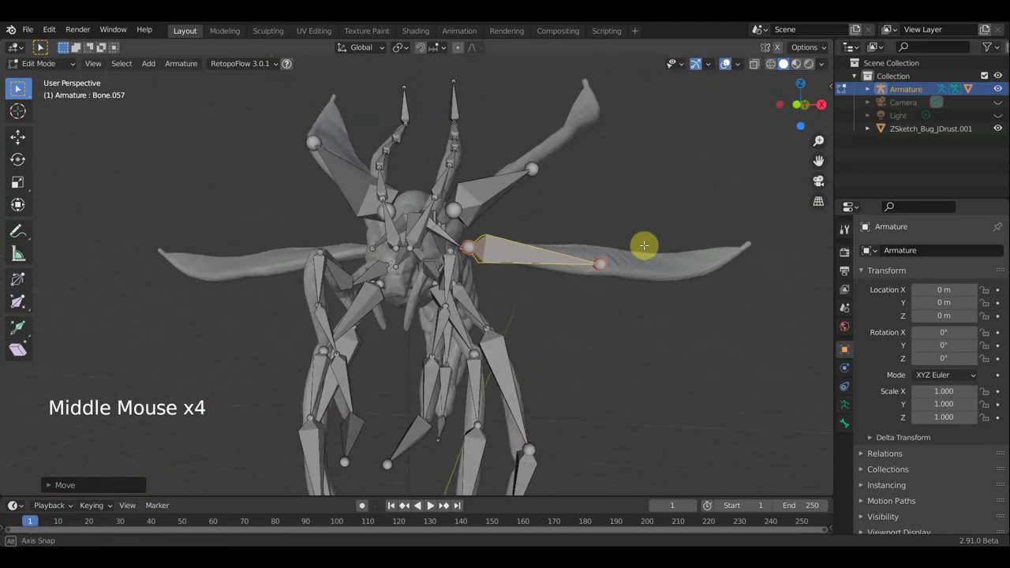
pyautogui.press('g')
pyautogui.middleClick(42, 46)
pyautogui.middleClick(41, 46)
# - Parent the wing bone to the body bone, keeping its offset
pyautogui.click(42, 46)
pyautogui.click(41, 46)
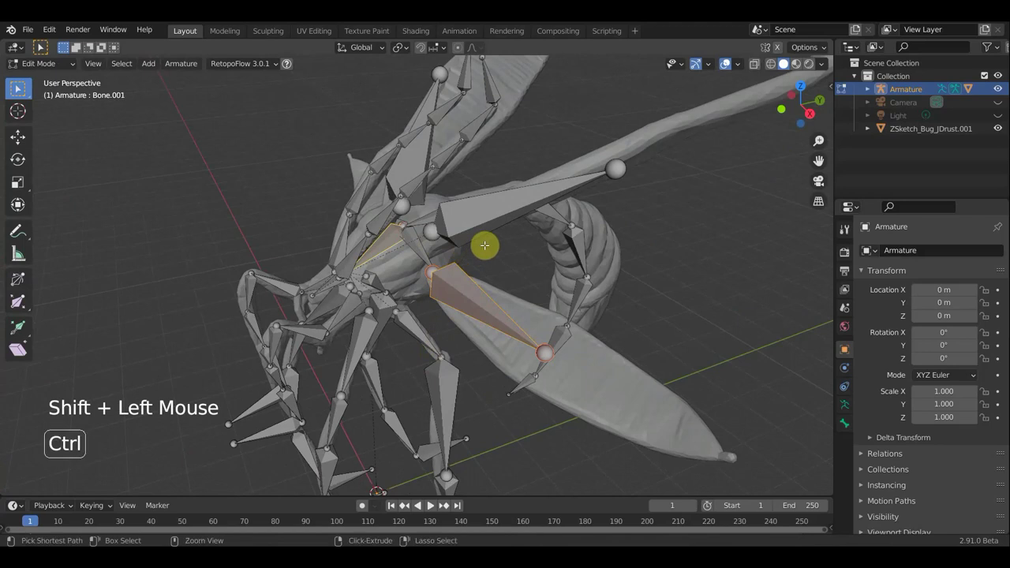
pyautogui.press('ctrl+p')
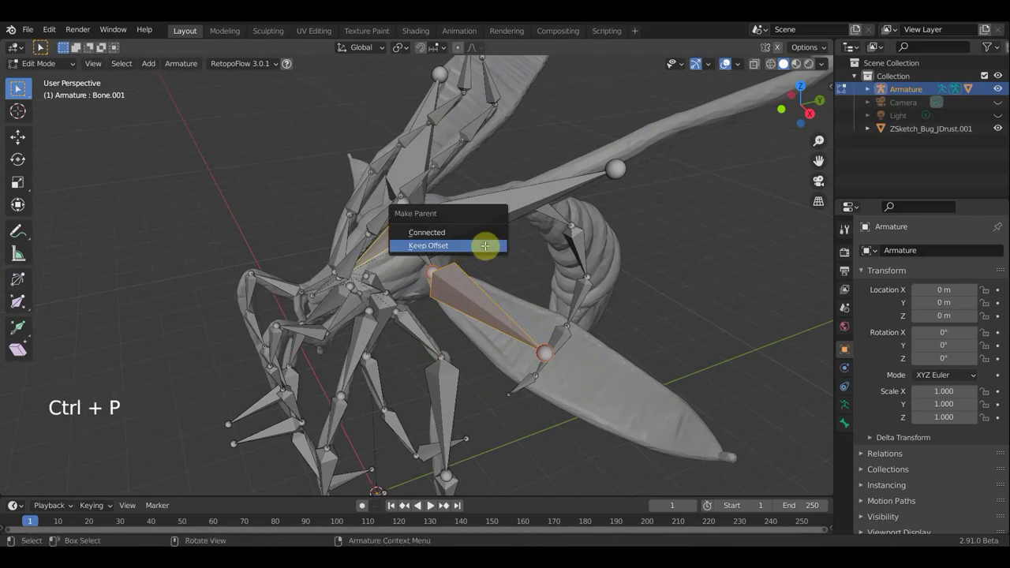
# - Duplicate the horizontal wing bone in place and mirror the copy across global X
pyautogui.middleClick(42, 45)
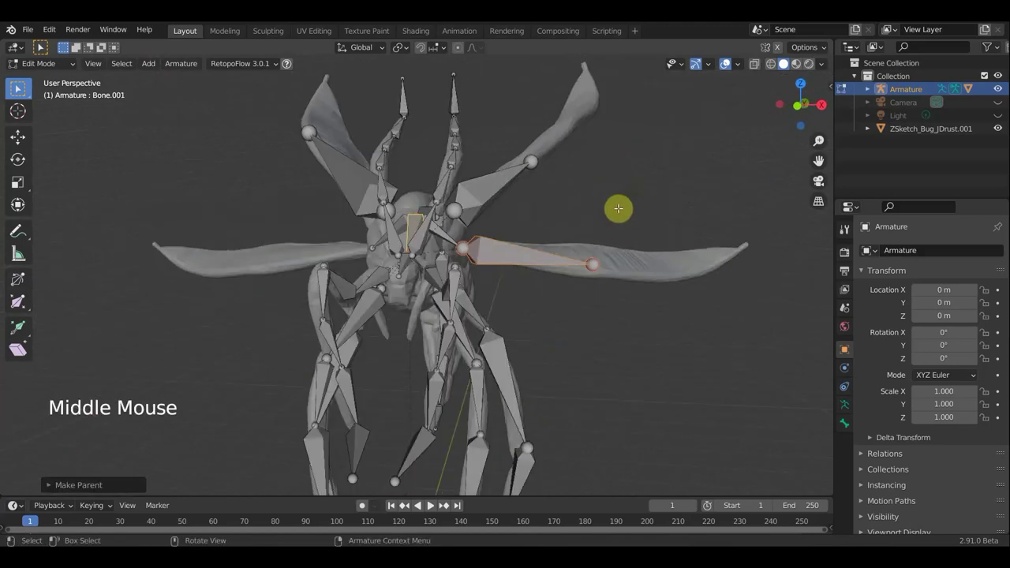
pyautogui.press('KP_1')
pyautogui.click(42, 46)
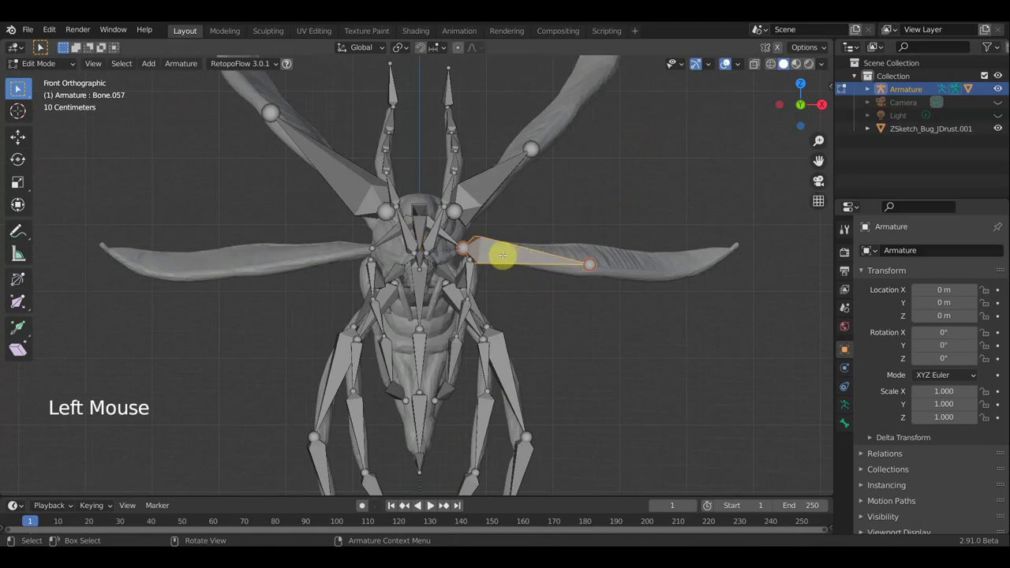
pyautogui.press('shift+d')
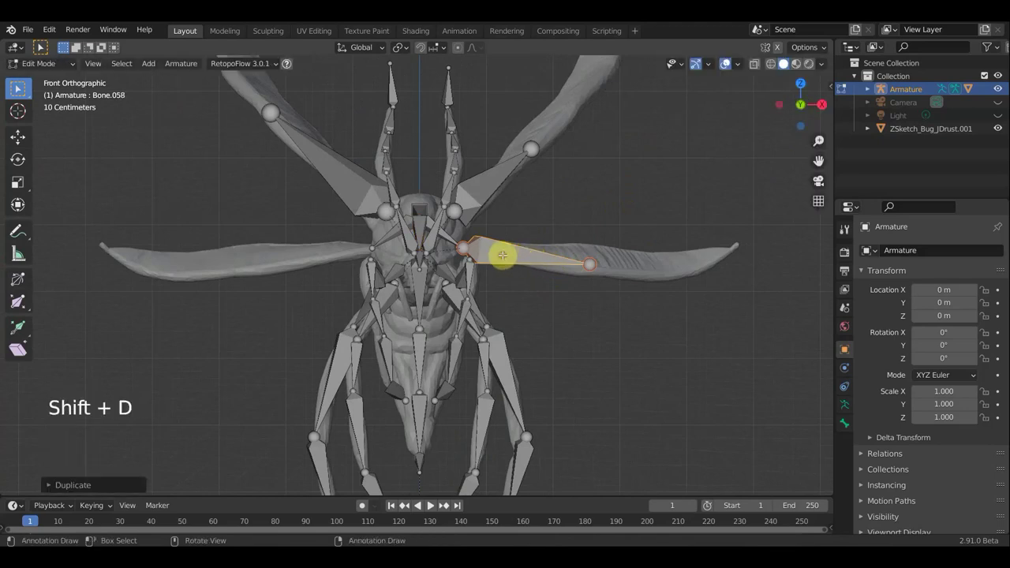
pyautogui.rightClick(41, 46)
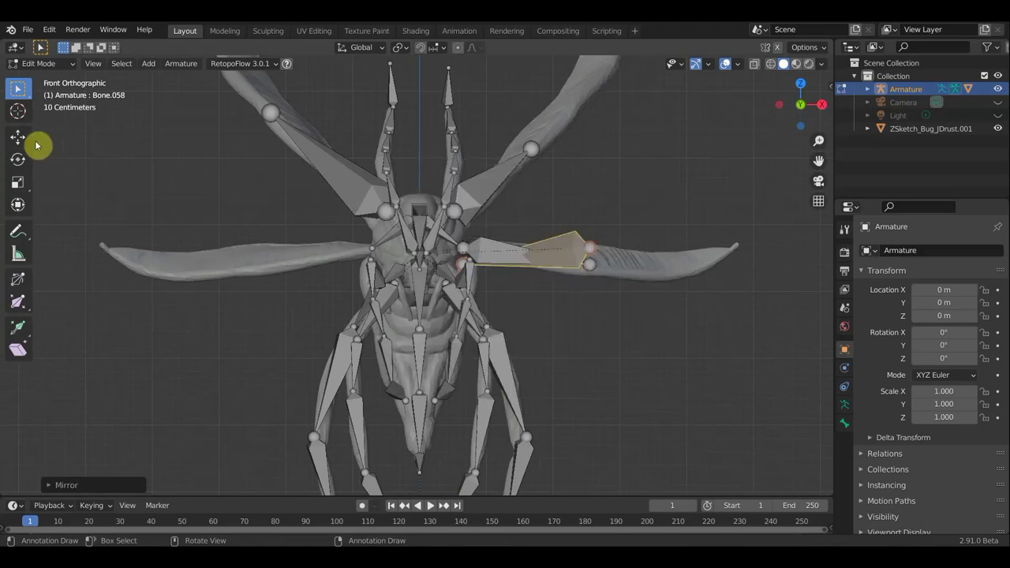
pyautogui.click(20, 87)
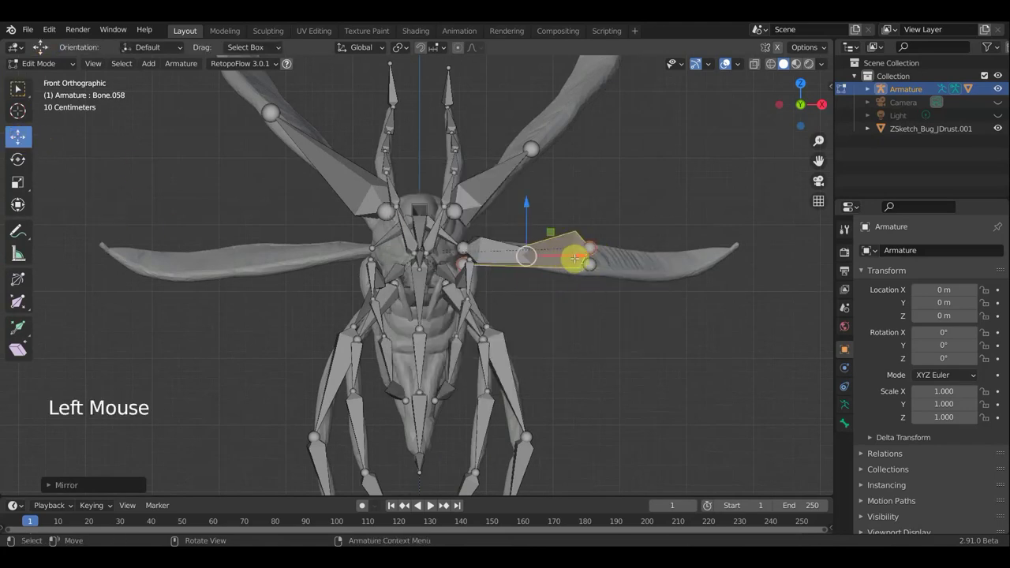
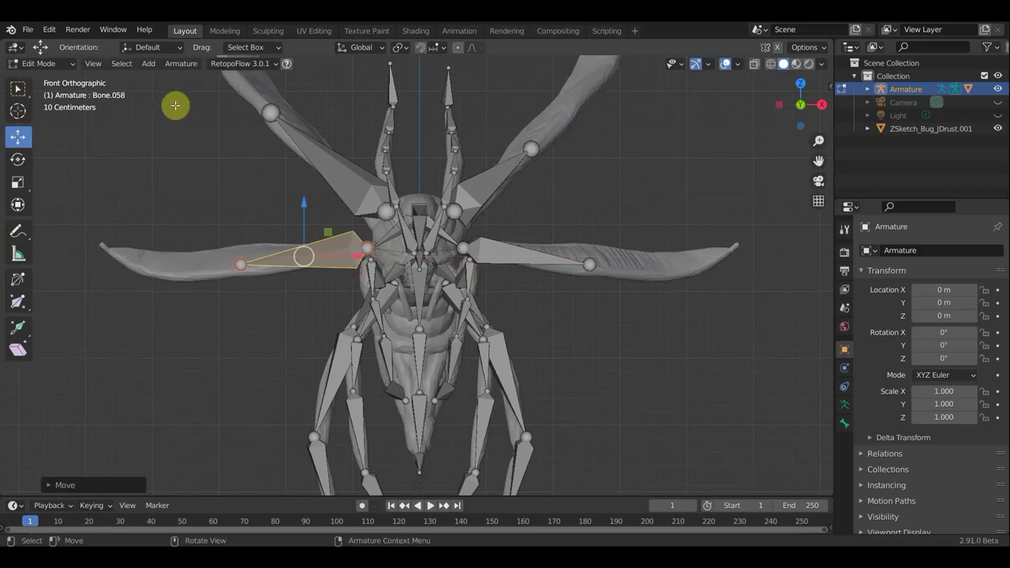
# - Back in Object Mode, select the wing mesh and remove its Mirror modifier, leaving the Armature modifier
pyautogui.click(54, 63)
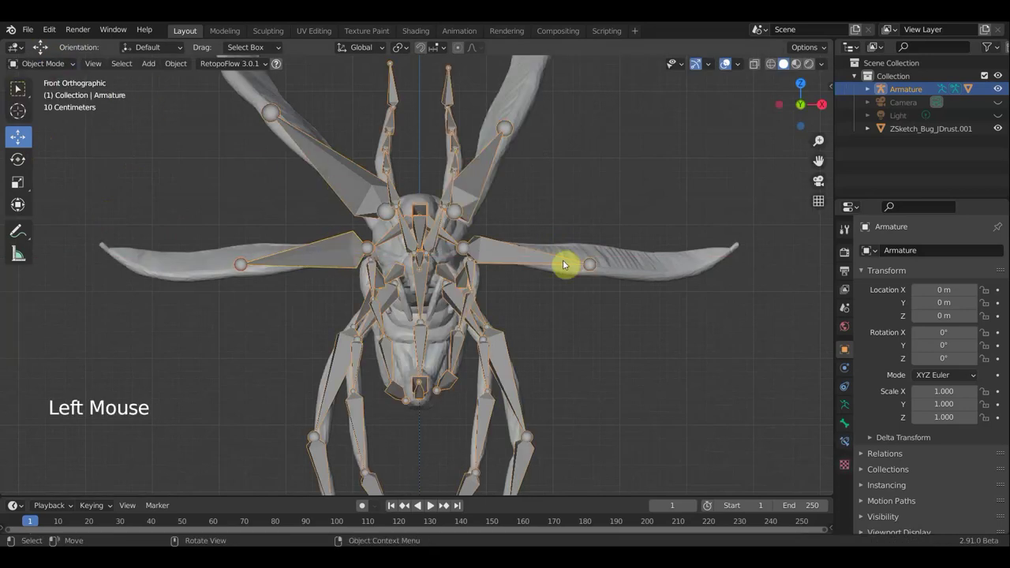
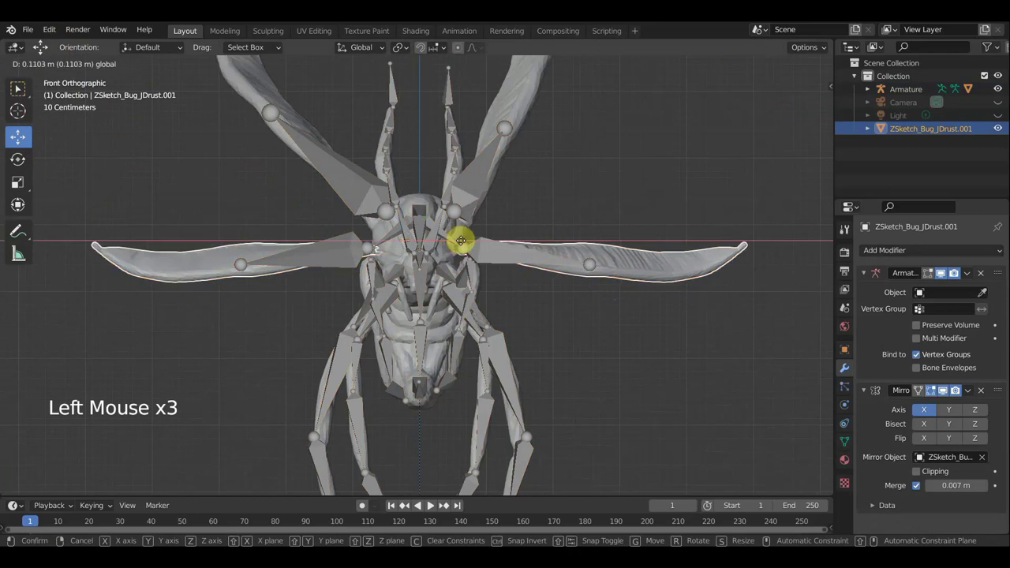
pyautogui.middleClick(612, 303)
pyautogui.middleClick(581, 364)
pyautogui.scroll(3)
pyautogui.middleClick(519, 248)
pyautogui.middleClick(530, 228)
pyautogui.middleClick(628, 255)
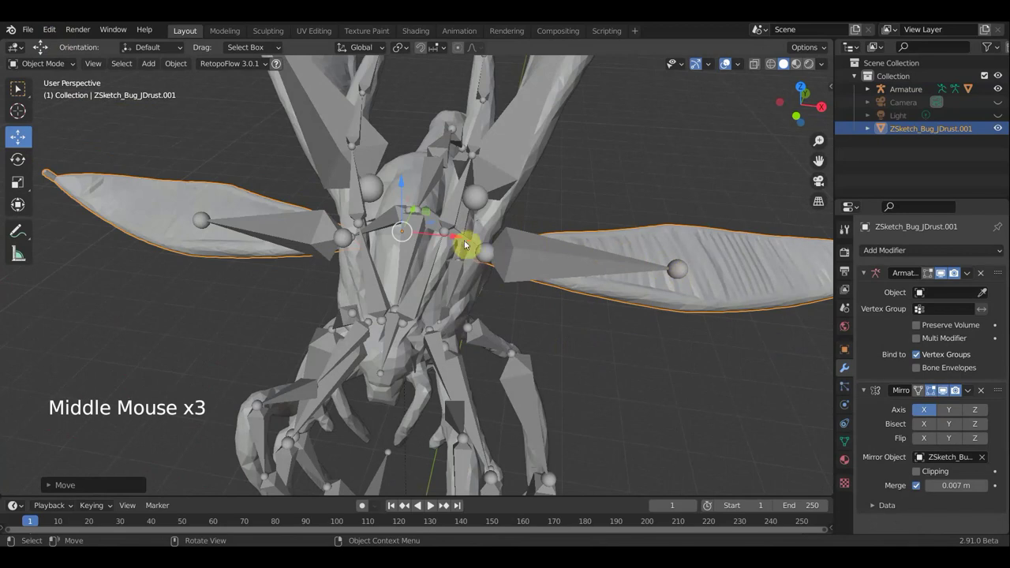
pyautogui.click(456, 240)
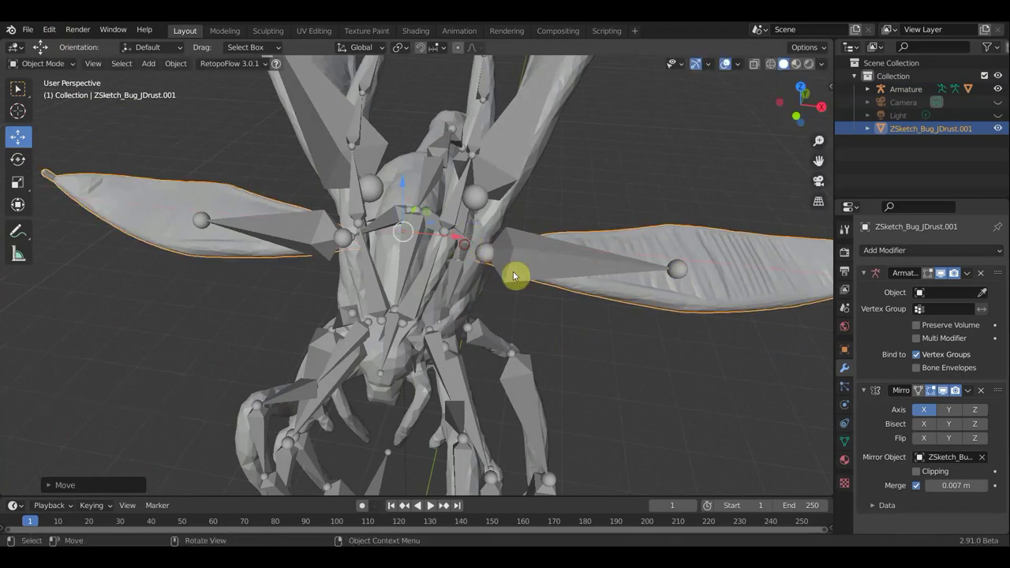
pyautogui.middleClick(554, 276)
pyautogui.scroll(-3)
pyautogui.scroll(-3)
pyautogui.click(498, 150)
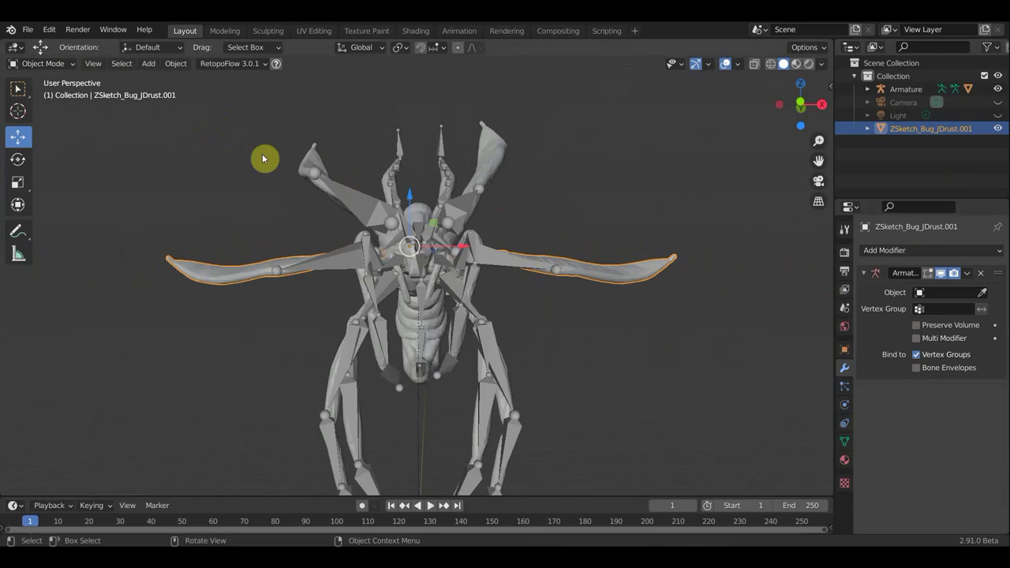
# - Parent the wing mesh to the armature with automatic weights and check its Armature modifier
pyautogui.click(498, 153)
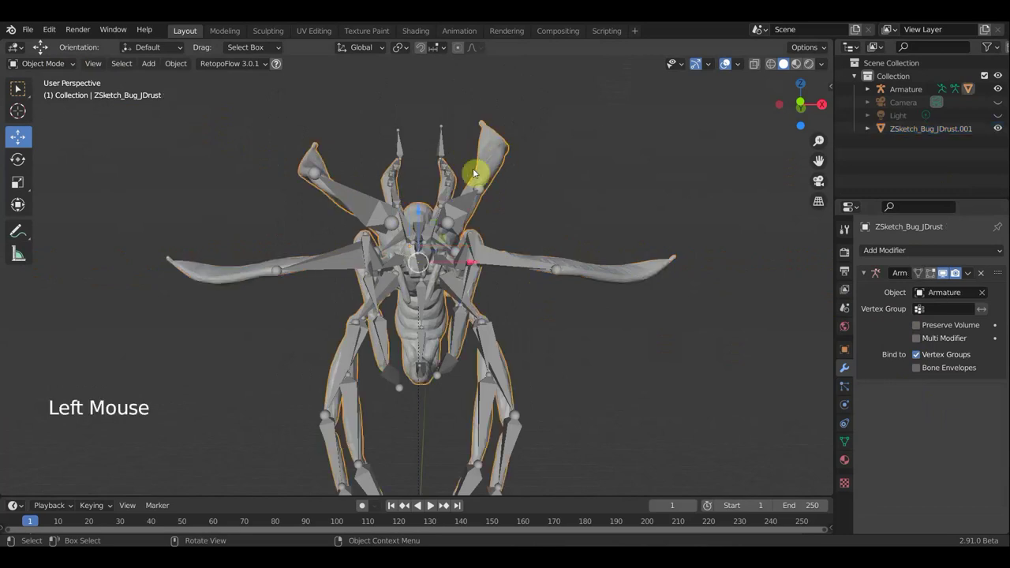
pyautogui.click(447, 149)
pyautogui.press('ctrl+p')
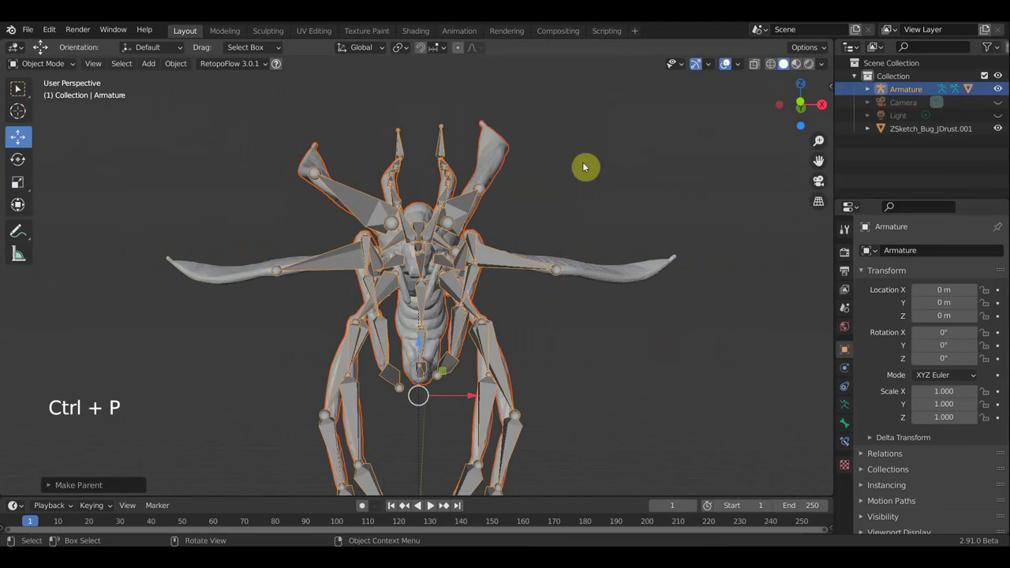
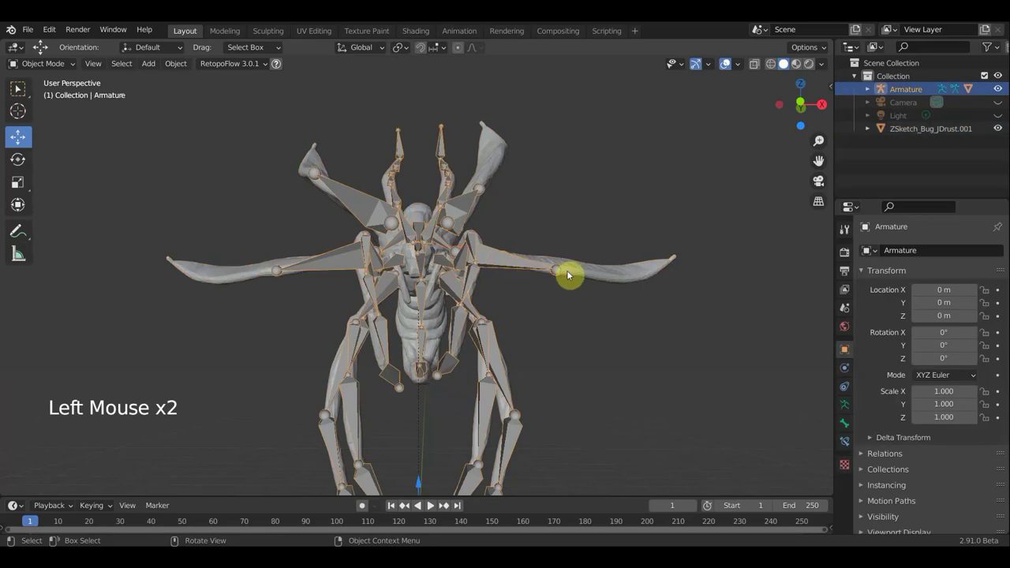
pyautogui.click(600, 276)
pyautogui.click(555, 278)
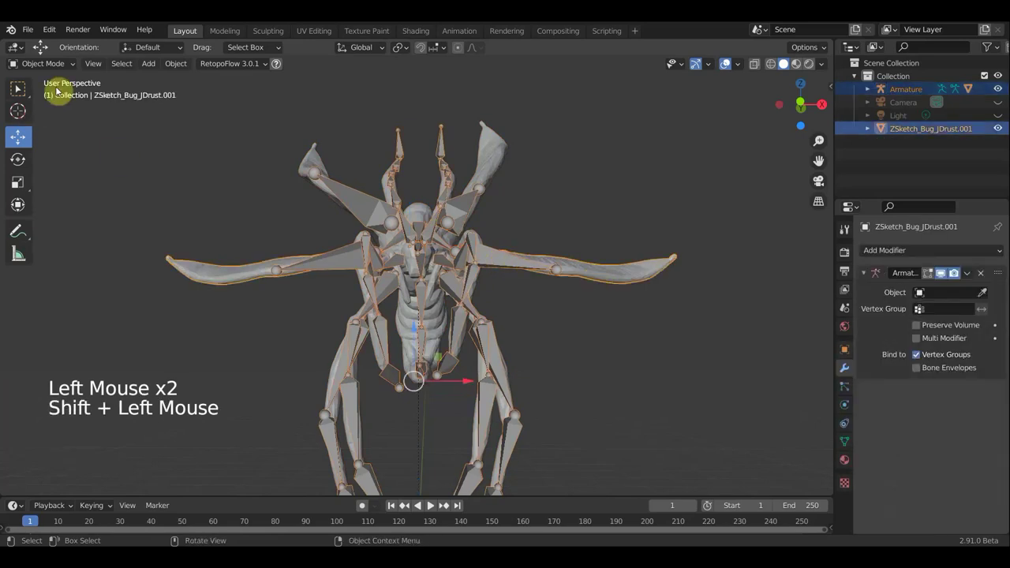
# - Select the armature and switch it into Pose Mode to view the rig
pyautogui.click(59, 66)
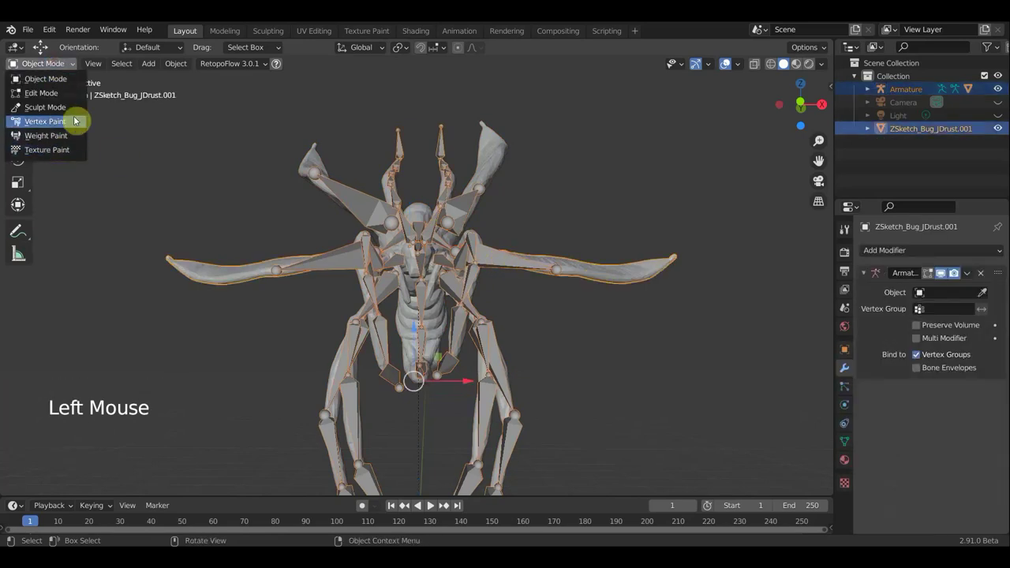
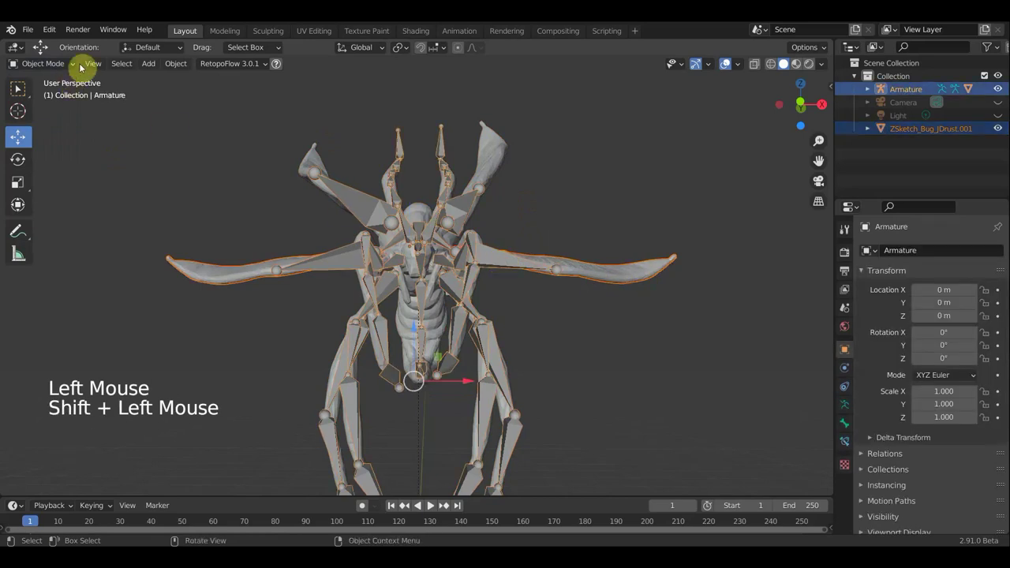
pyautogui.click(67, 66)
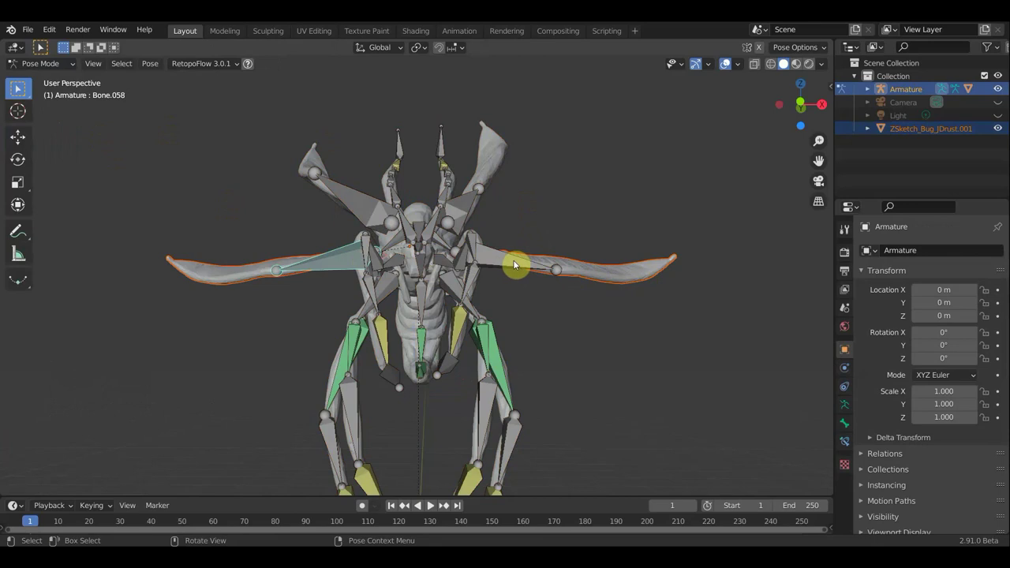
pyautogui.scroll(3)
pyautogui.scroll(-3)
pyautogui.scroll(-3)
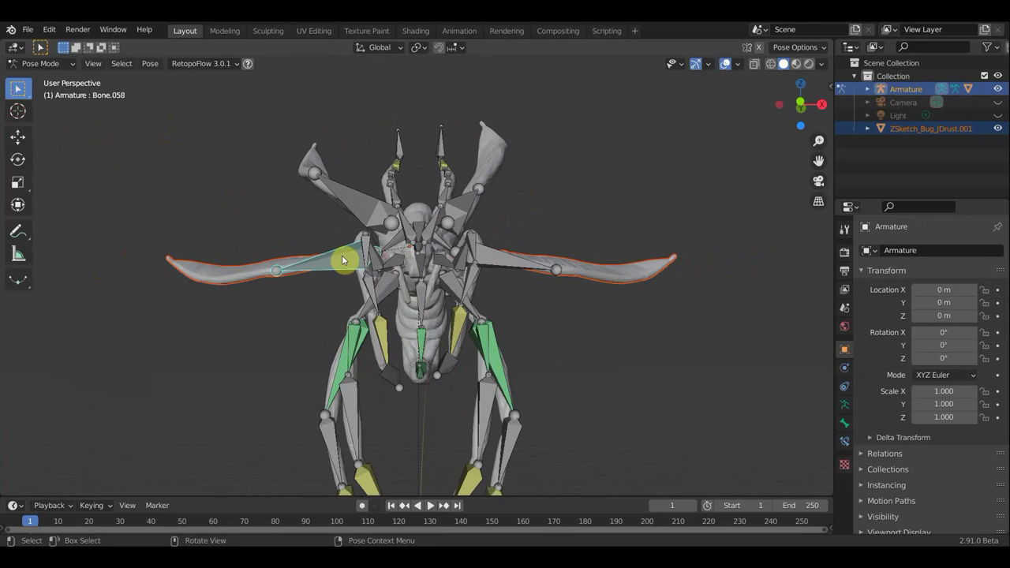
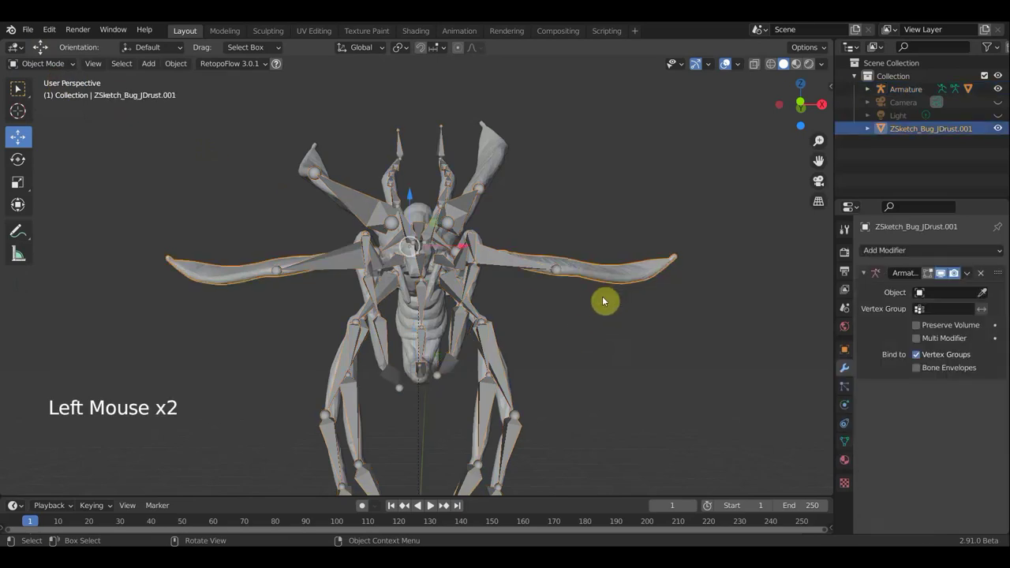
# - Duplicate the wing mesh as ZSketch_Bug_JDrust.002, inspect it in wireframe, then return to solid shading
pyautogui.press('shift+d')
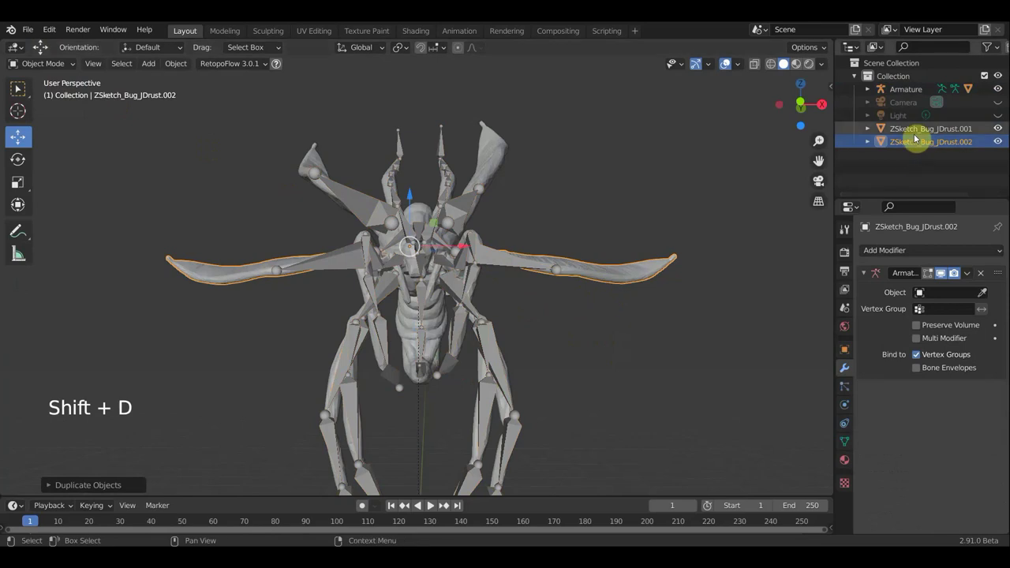
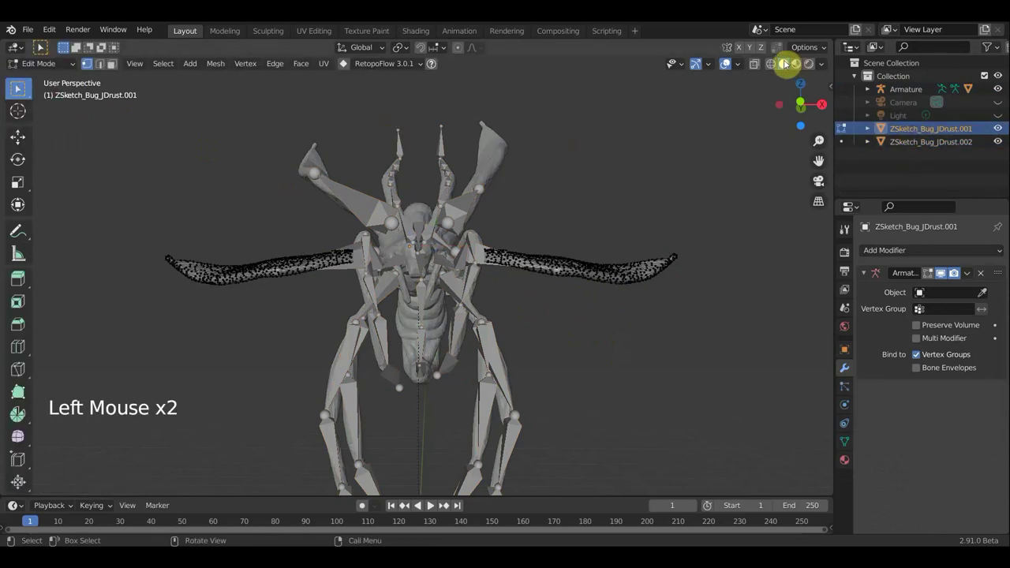
pyautogui.click(41, 46)
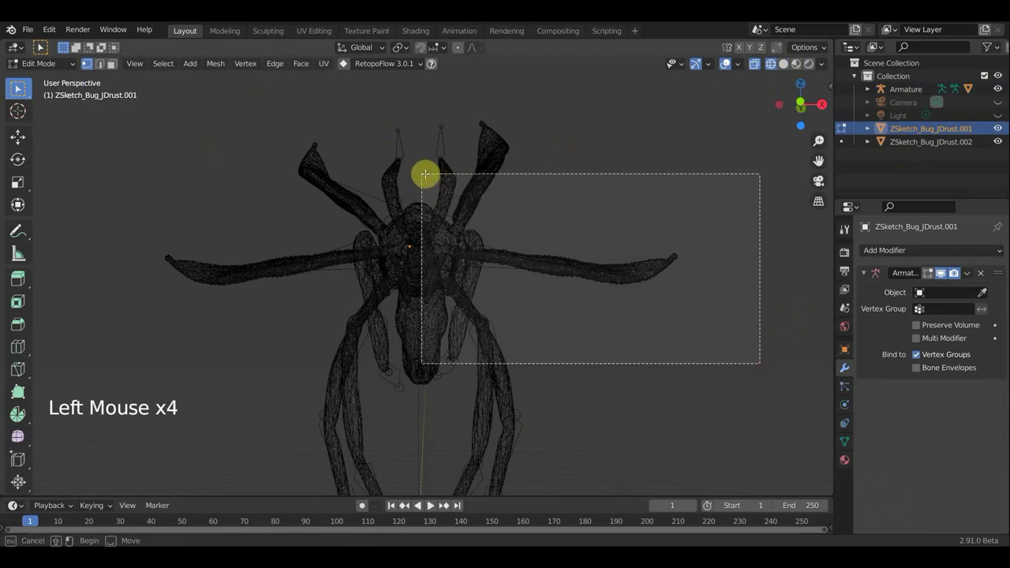
pyautogui.press('Delete')
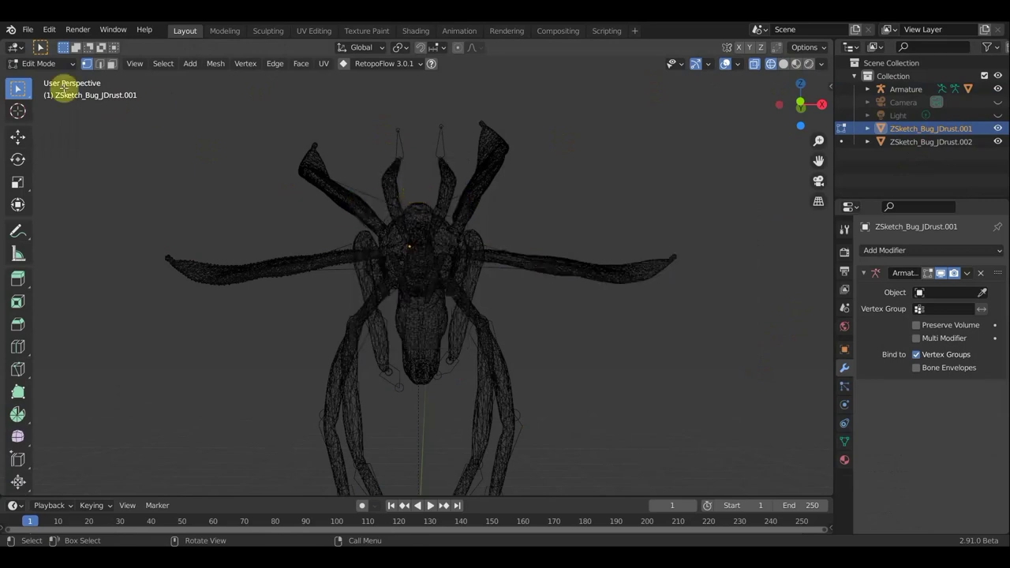
pyautogui.click(61, 66)
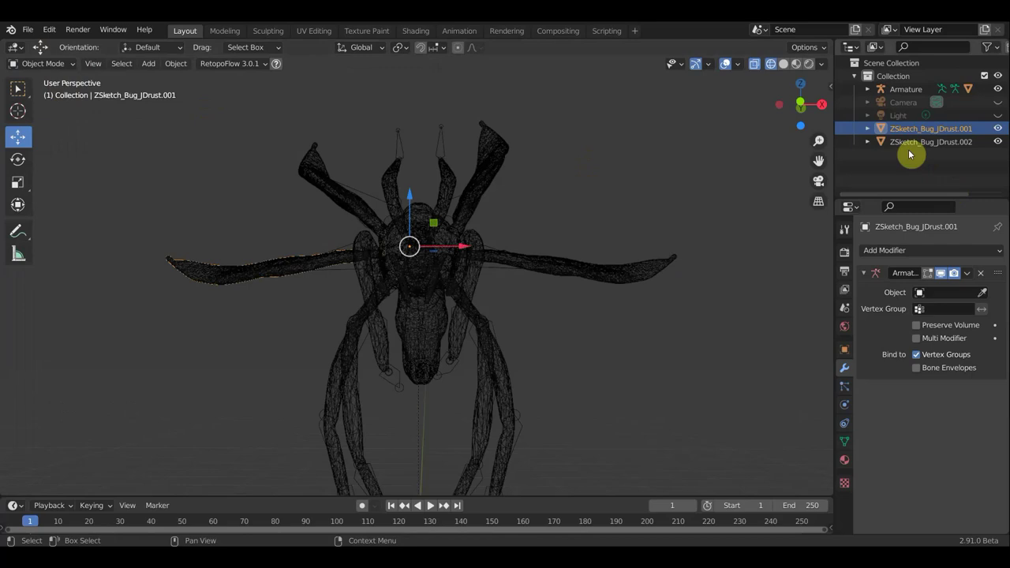
pyautogui.click(917, 147)
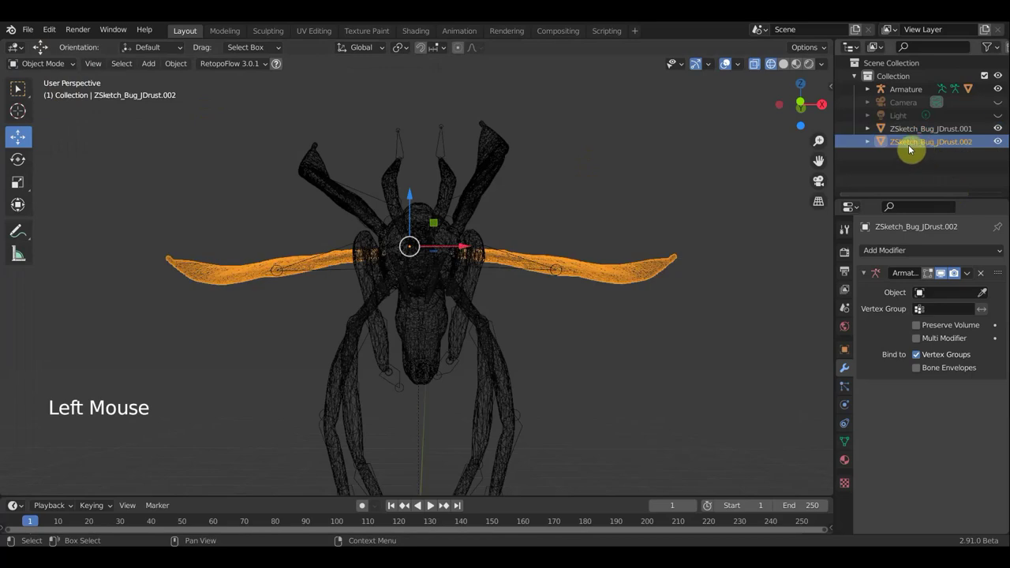
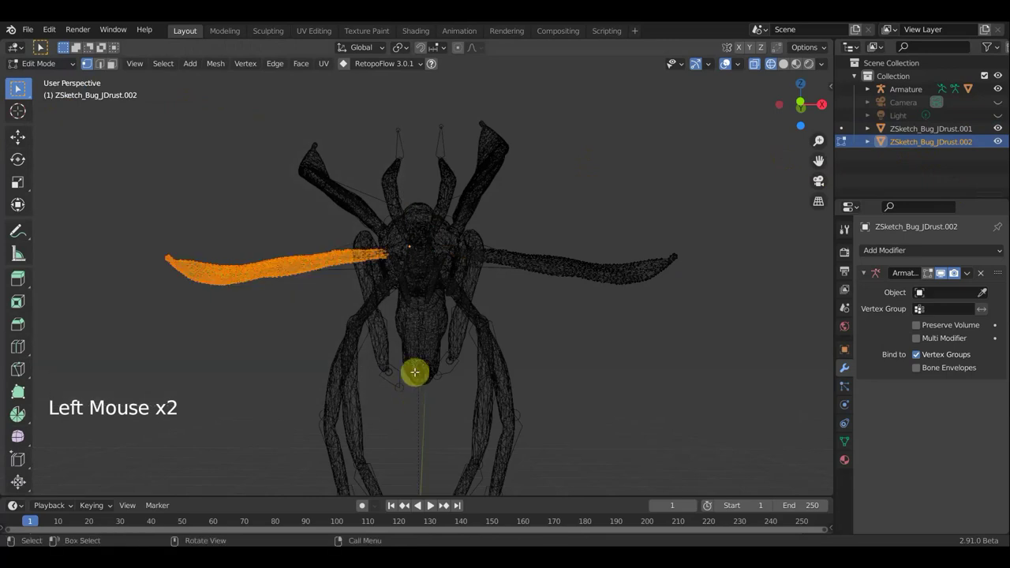
pyautogui.press('Delete')
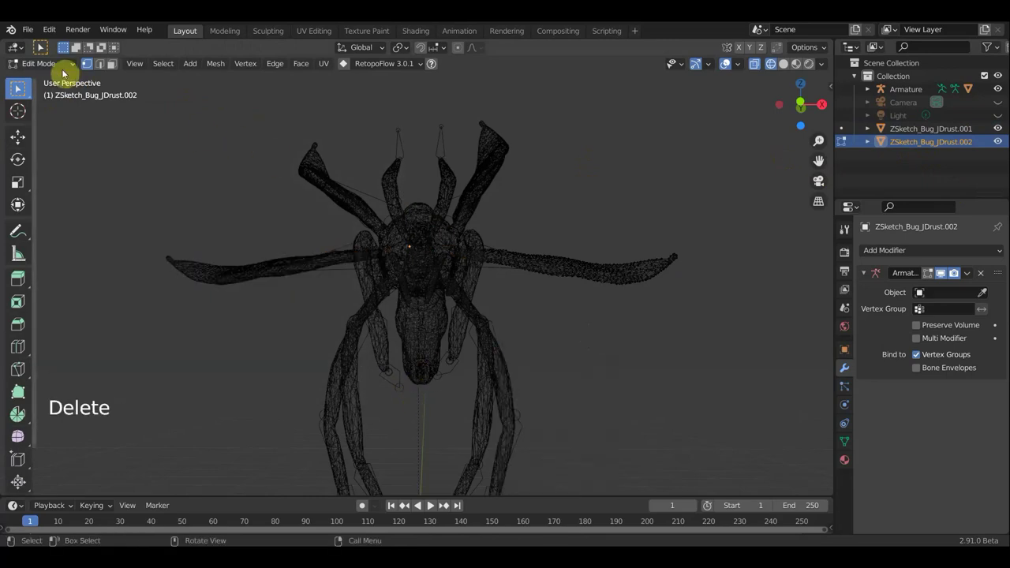
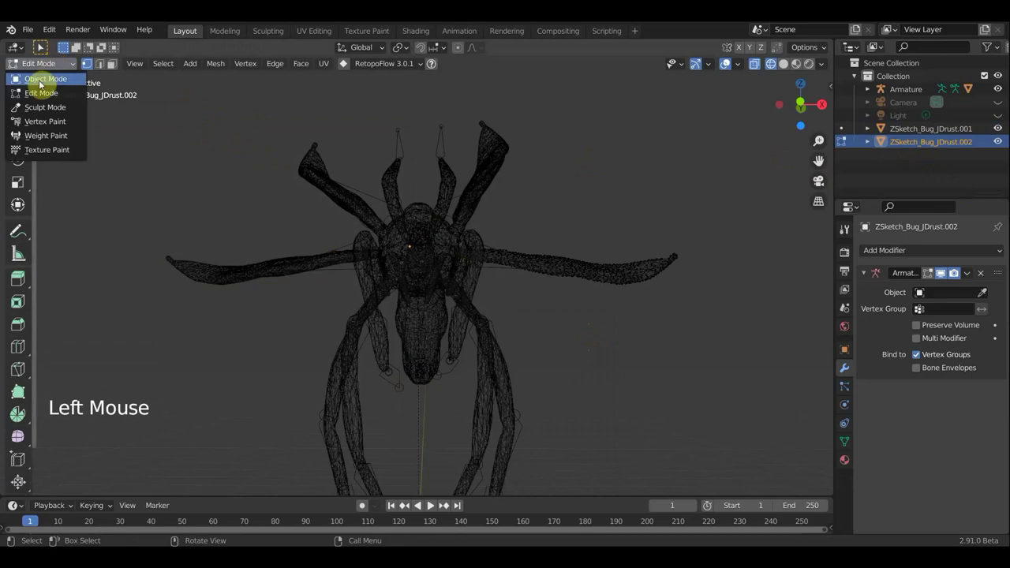
pyautogui.click(730, 111)
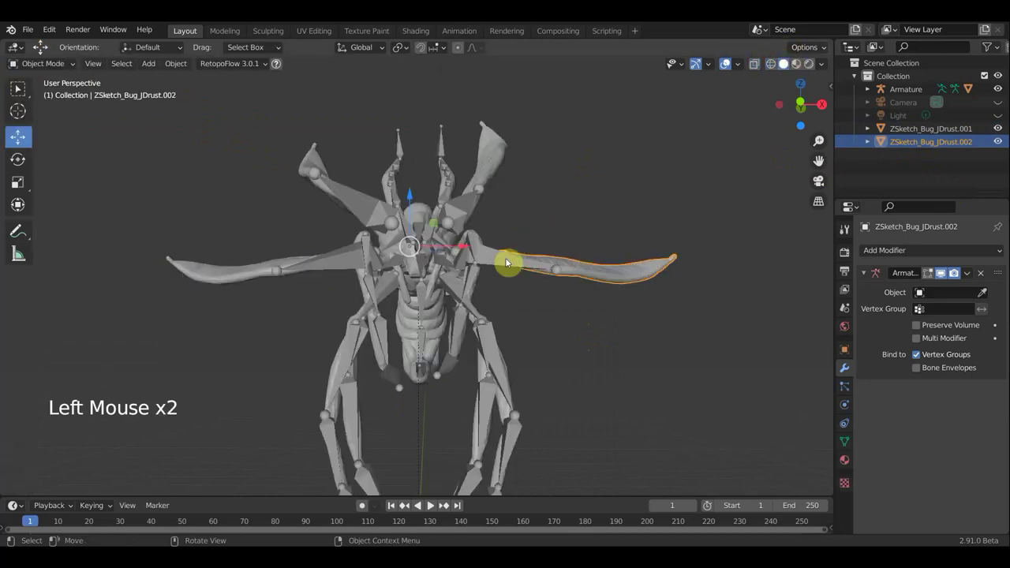
# - Parent the duplicate wing mesh to the armature's wing bone
pyautogui.click(502, 258)
pyautogui.click(498, 150)
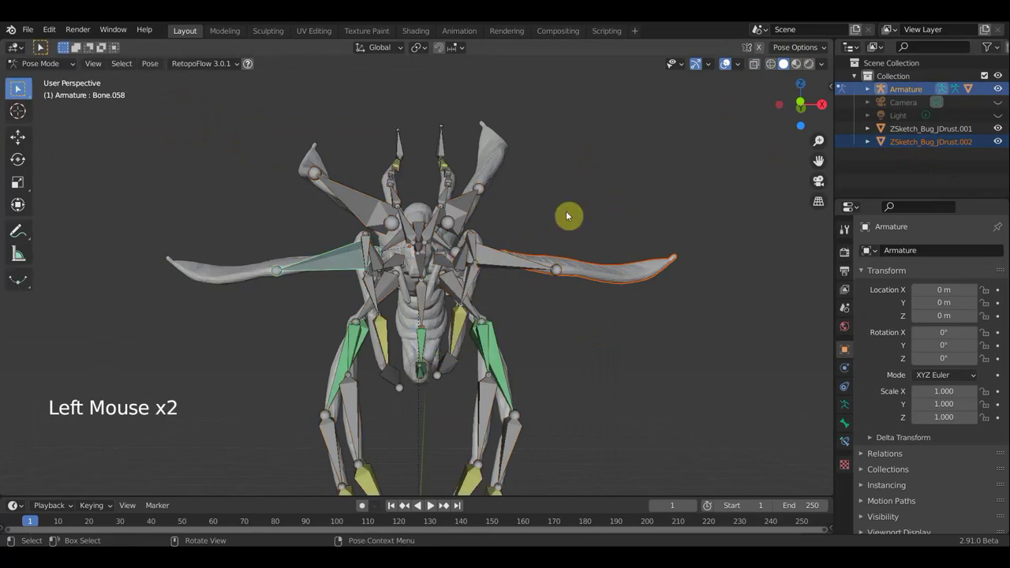
pyautogui.press('ctrl+p')
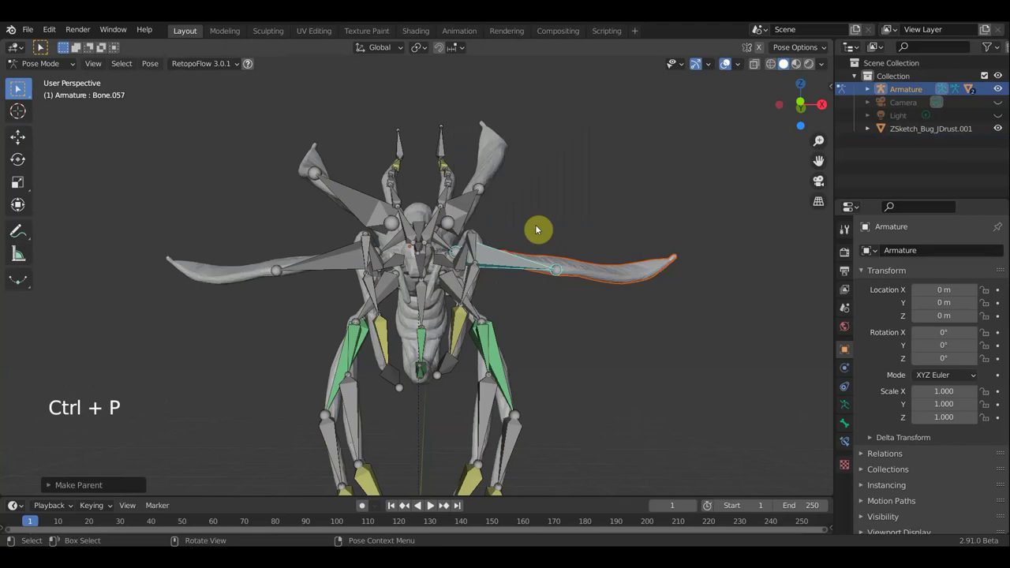
pyautogui.click(497, 150)
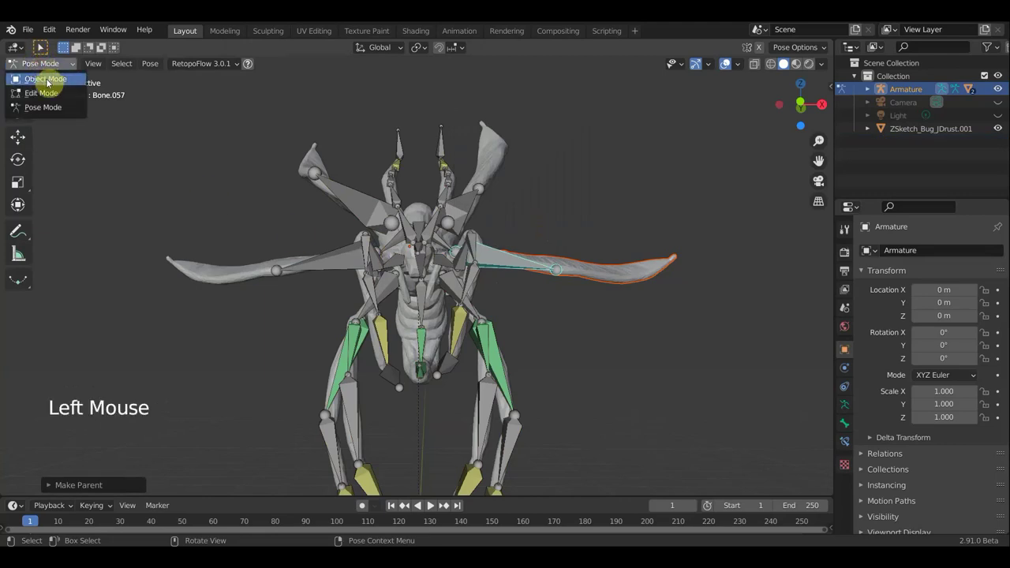
# - Parent the original wing mesh ZSketch_Bug_JDrust.001 to the wing bone and select the armature alone
pyautogui.click(498, 151)
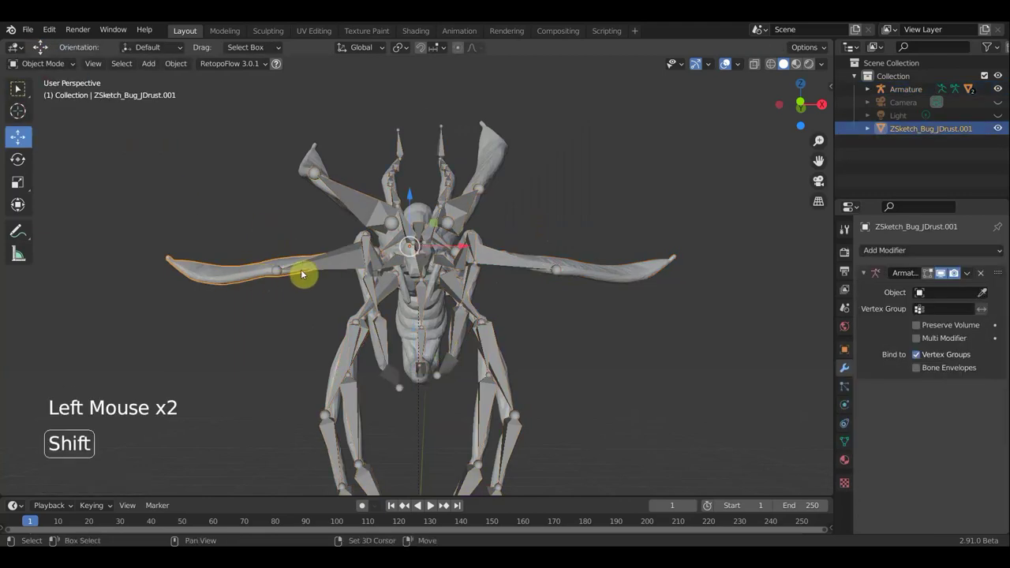
pyautogui.doubleClick(498, 151)
pyautogui.click(498, 151)
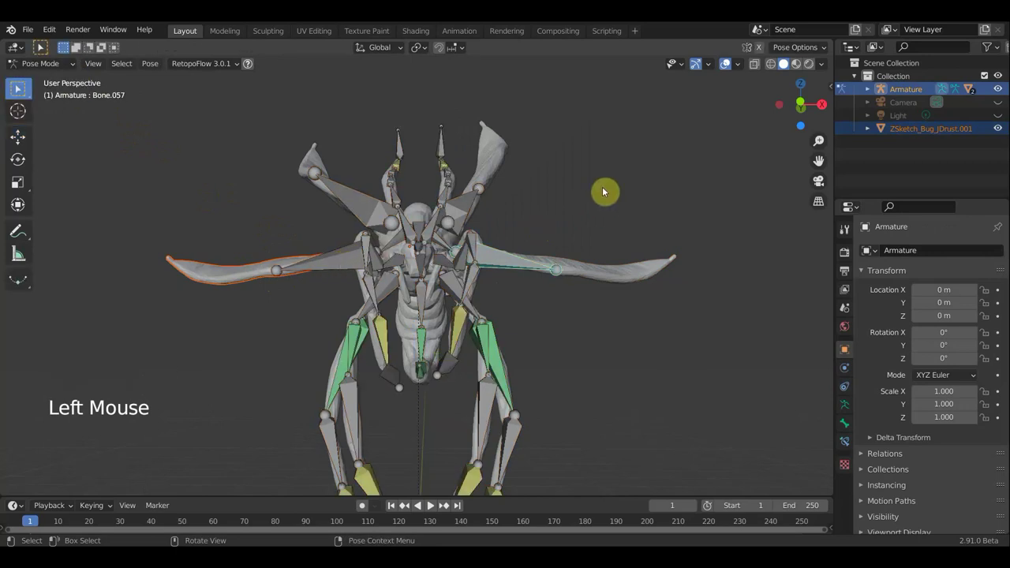
pyautogui.press('ctrl+p')
pyautogui.click(49, 58)
pyautogui.click(52, 67)
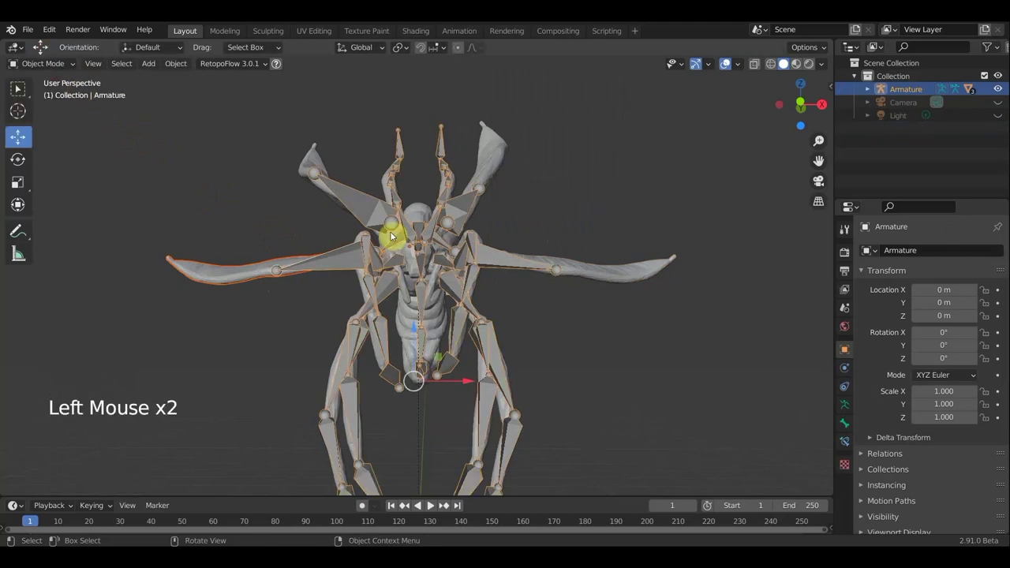
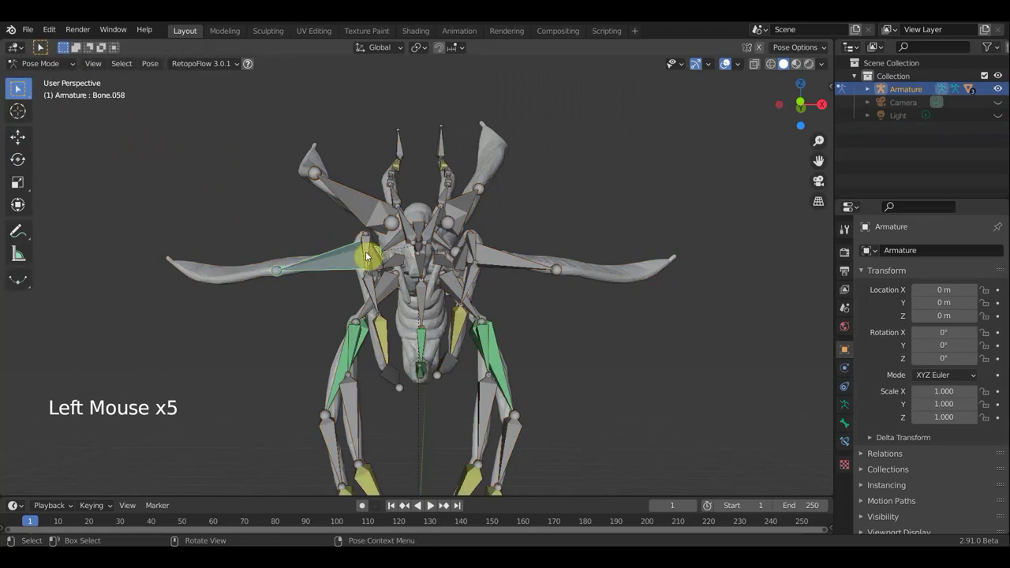
# - Rotate the wing bones in Pose Mode to test that the wing meshes deform
pyautogui.press('r')
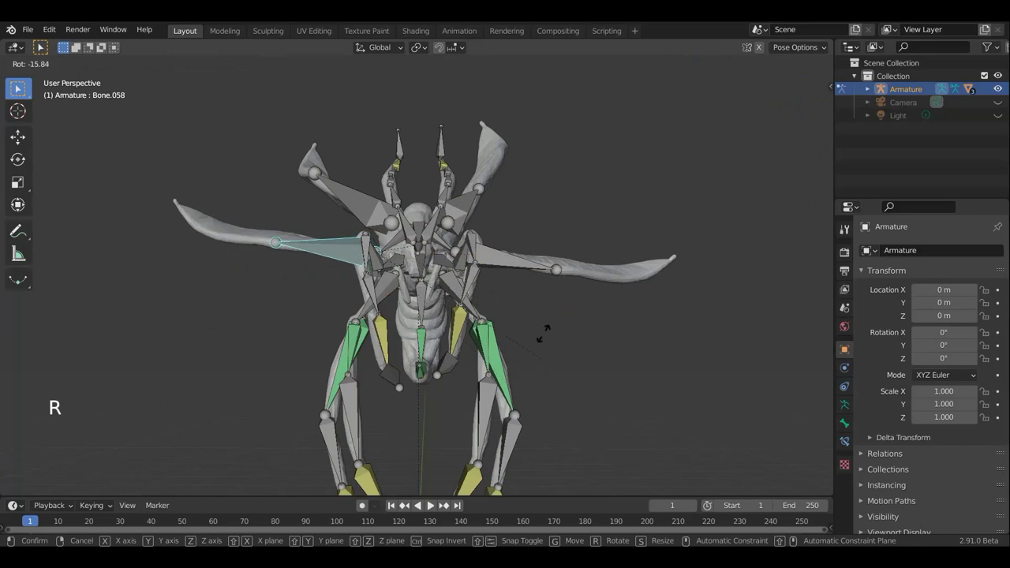
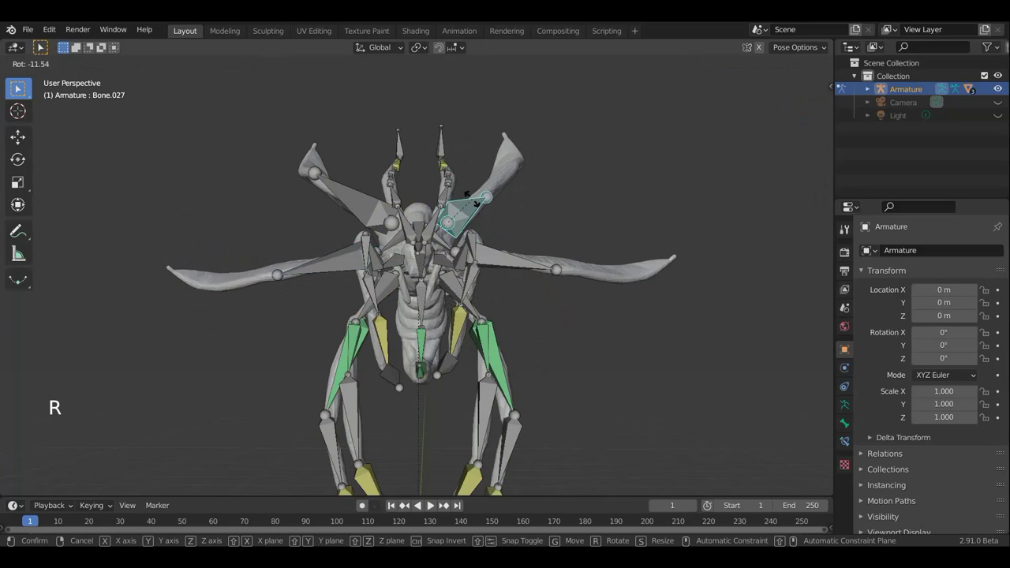
pyautogui.click(490, 259)
pyautogui.press('r')
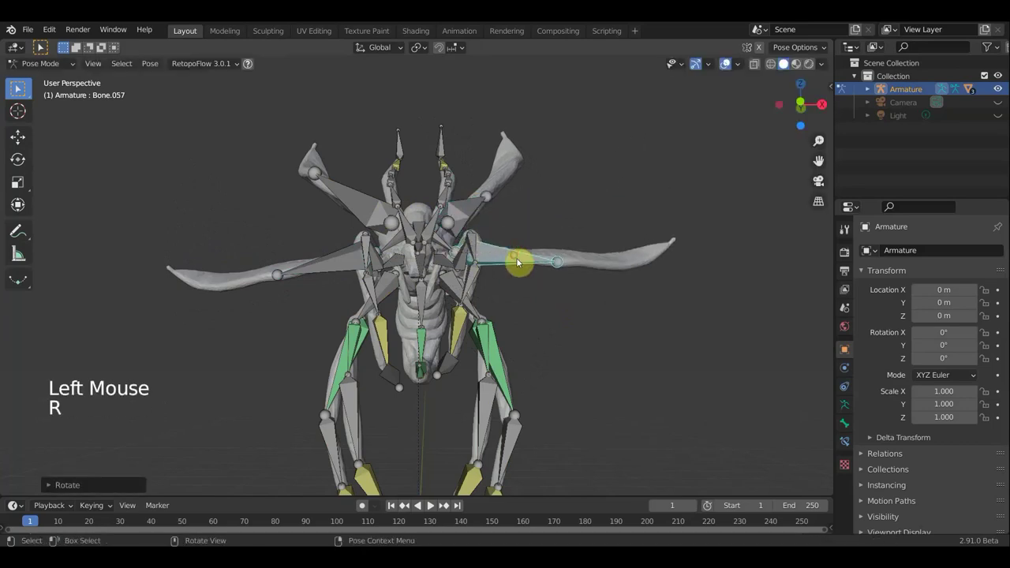
pyautogui.press('r')
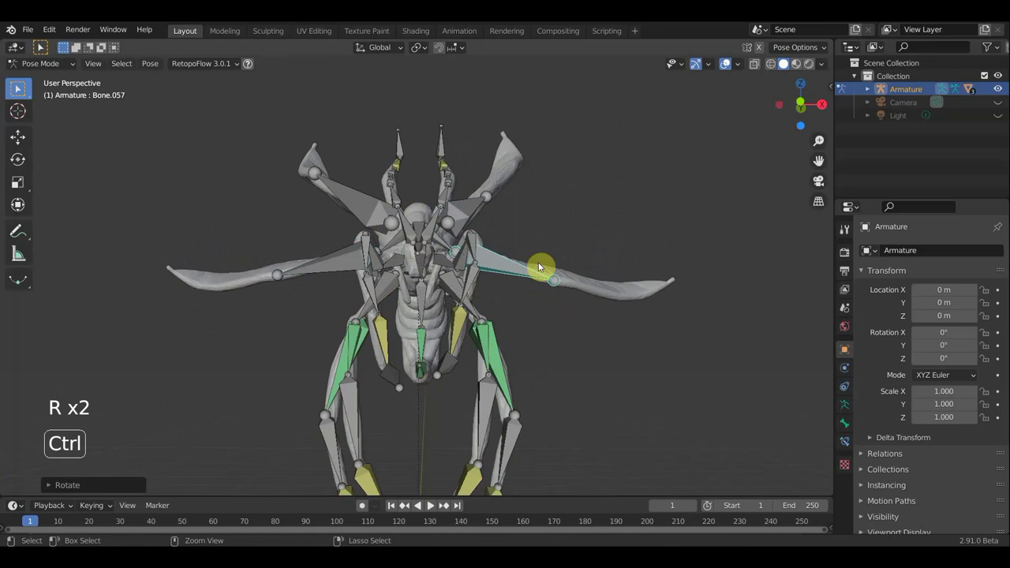
# - Undo the test rotations to restore the rest pose and save the bug file
pyautogui.press('ctrl+z')
pyautogui.press('ctrl+z')
pyautogui.press('ctrl+z')
pyautogui.press('ctrl+z')
pyautogui.press('ctrl+z')
pyautogui.press('ctrl+z')
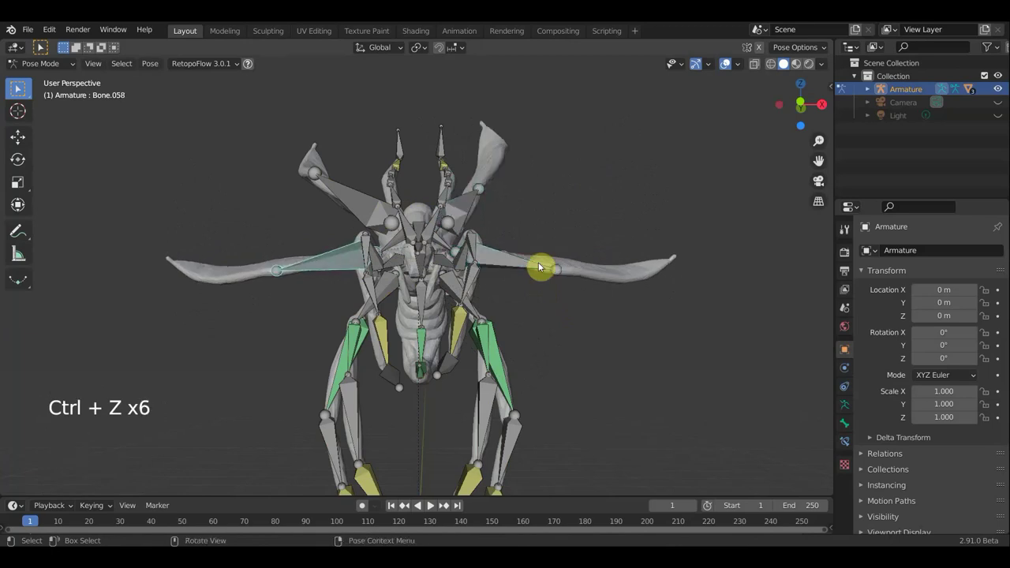
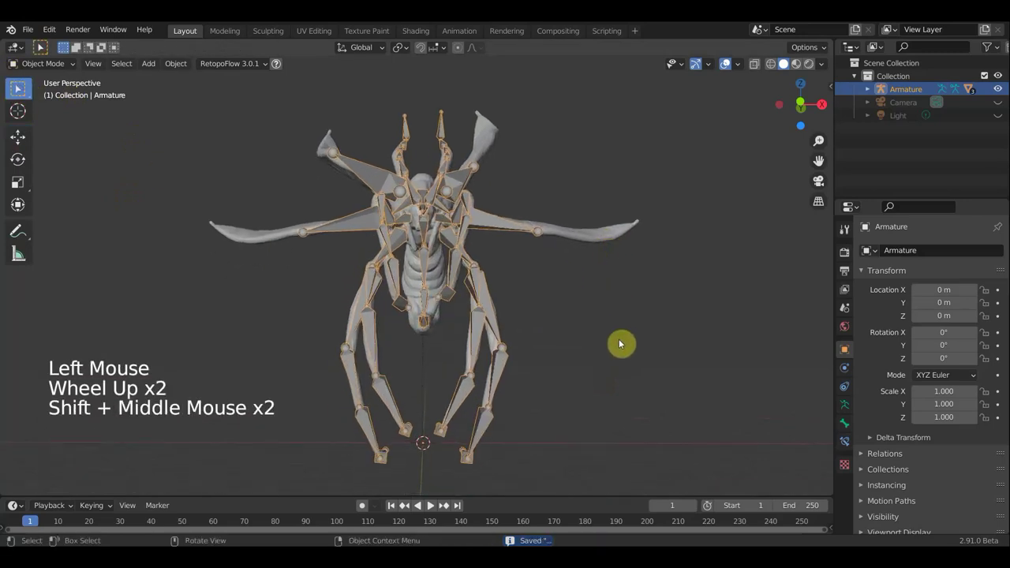
pyautogui.middleClick(586, 335)
pyautogui.middleClick(580, 347)
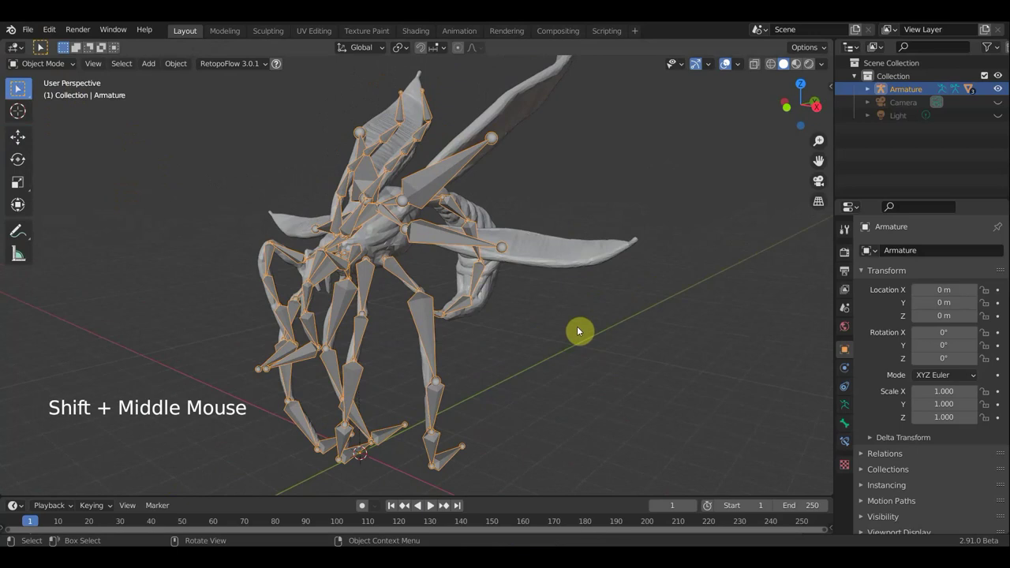